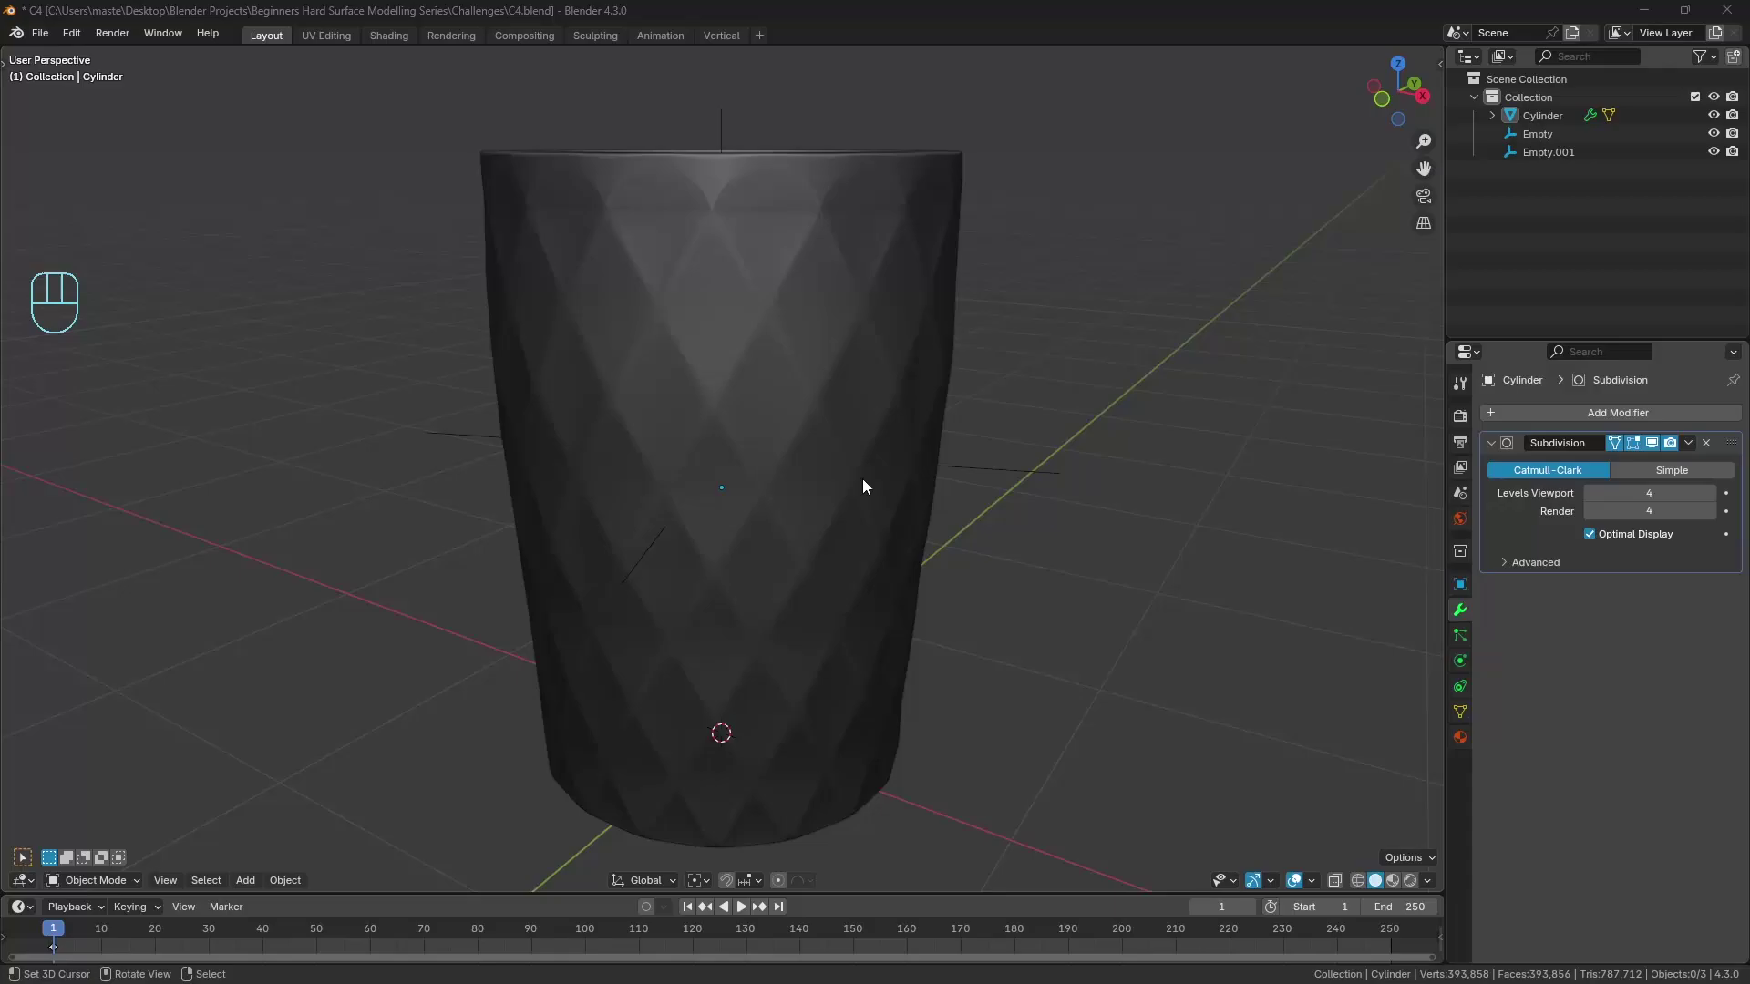
# Orbit around the finished vase and look into its opening before starting over.
pyautogui.middleClick(872, 478)
pyautogui.middleClick(880, 449)
pyautogui.moveTo(839, 468); pyautogui.dragTo(939, 494)
pyautogui.moveTo(818, 466); pyautogui.dragTo(899, 457)
pyautogui.moveTo(946, 447); pyautogui.dragTo(990, 430)
pyautogui.moveTo(939, 436); pyautogui.dragTo(886, 443)
pyautogui.middleClick(898, 445)
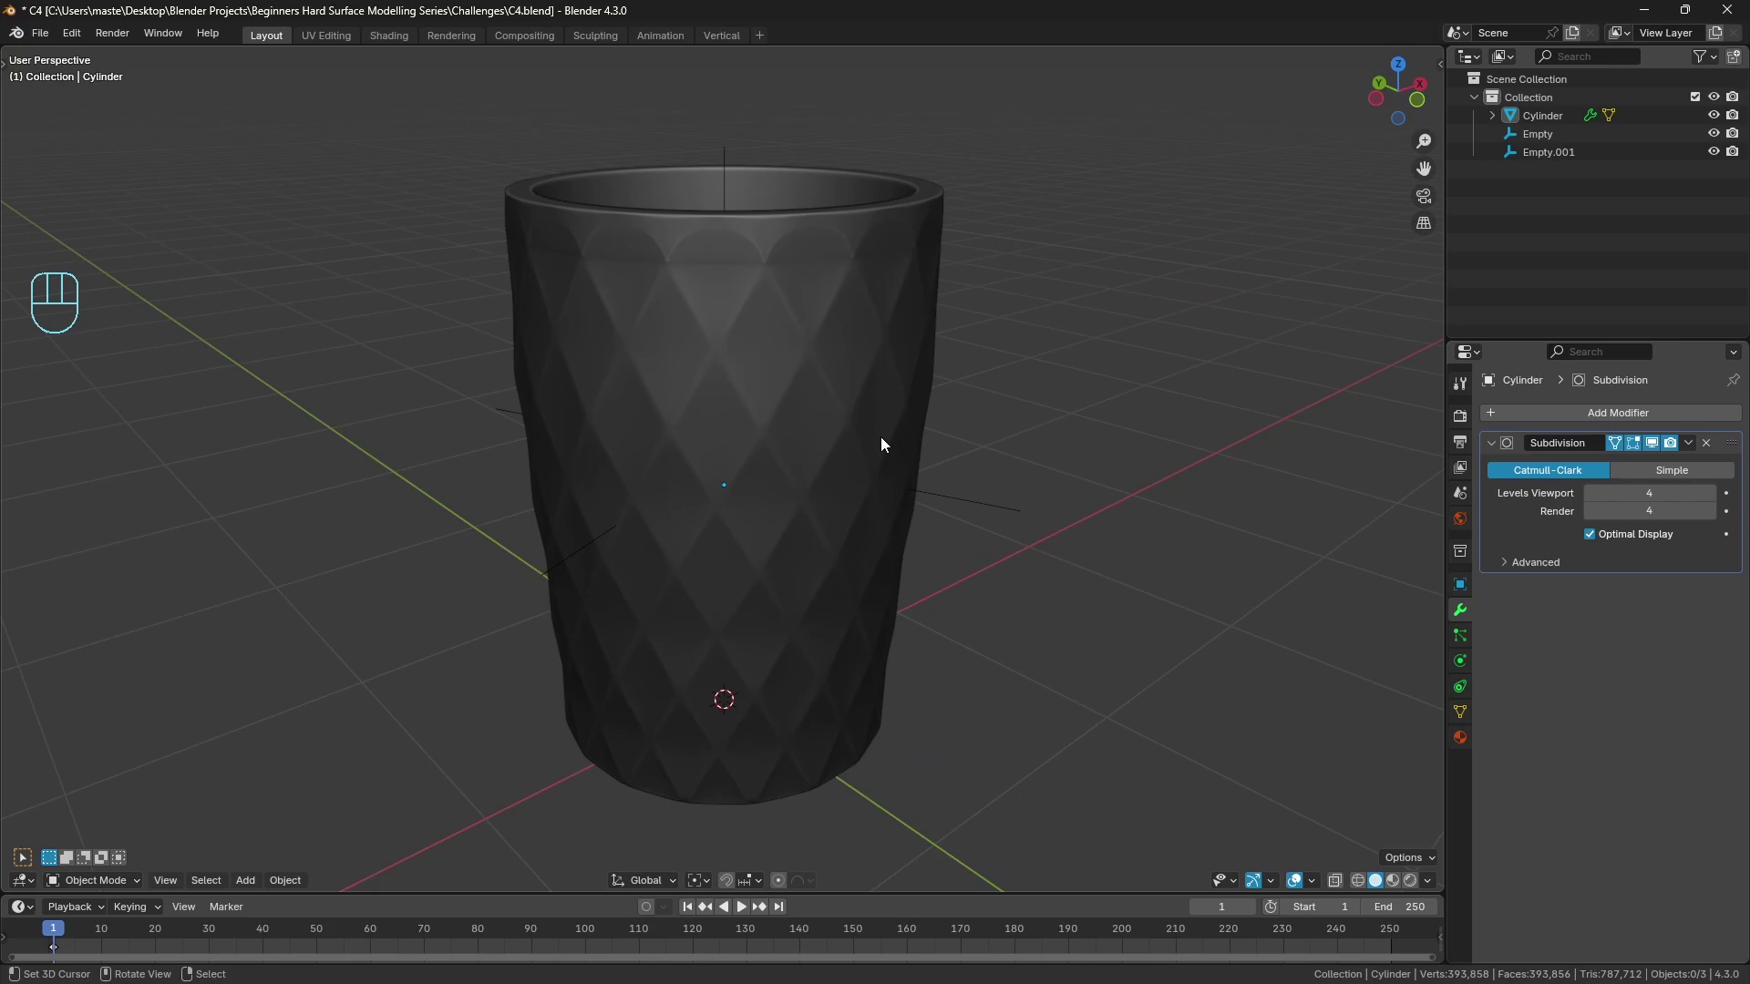
# Start a new file, delete the default objects and add a 17-sided cylinder without end caps.
pyautogui.press('ctrl+n')
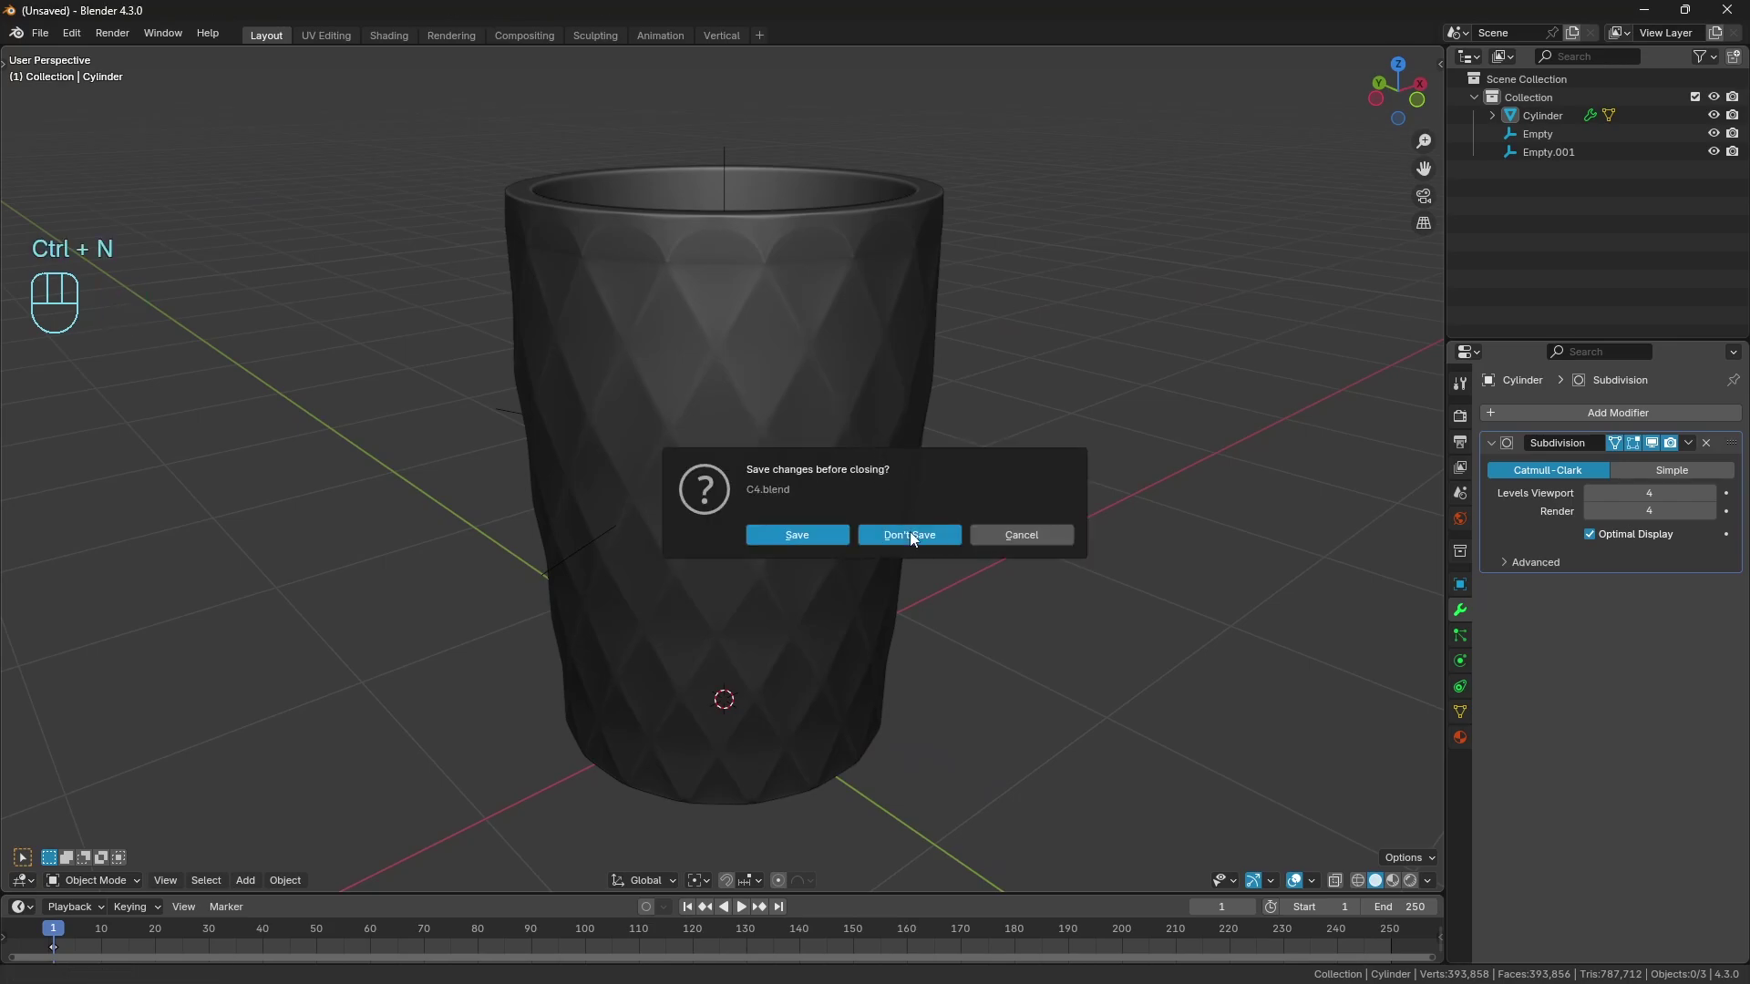
pyautogui.press('a')
pyautogui.press('x')
pyautogui.press('shift+a')
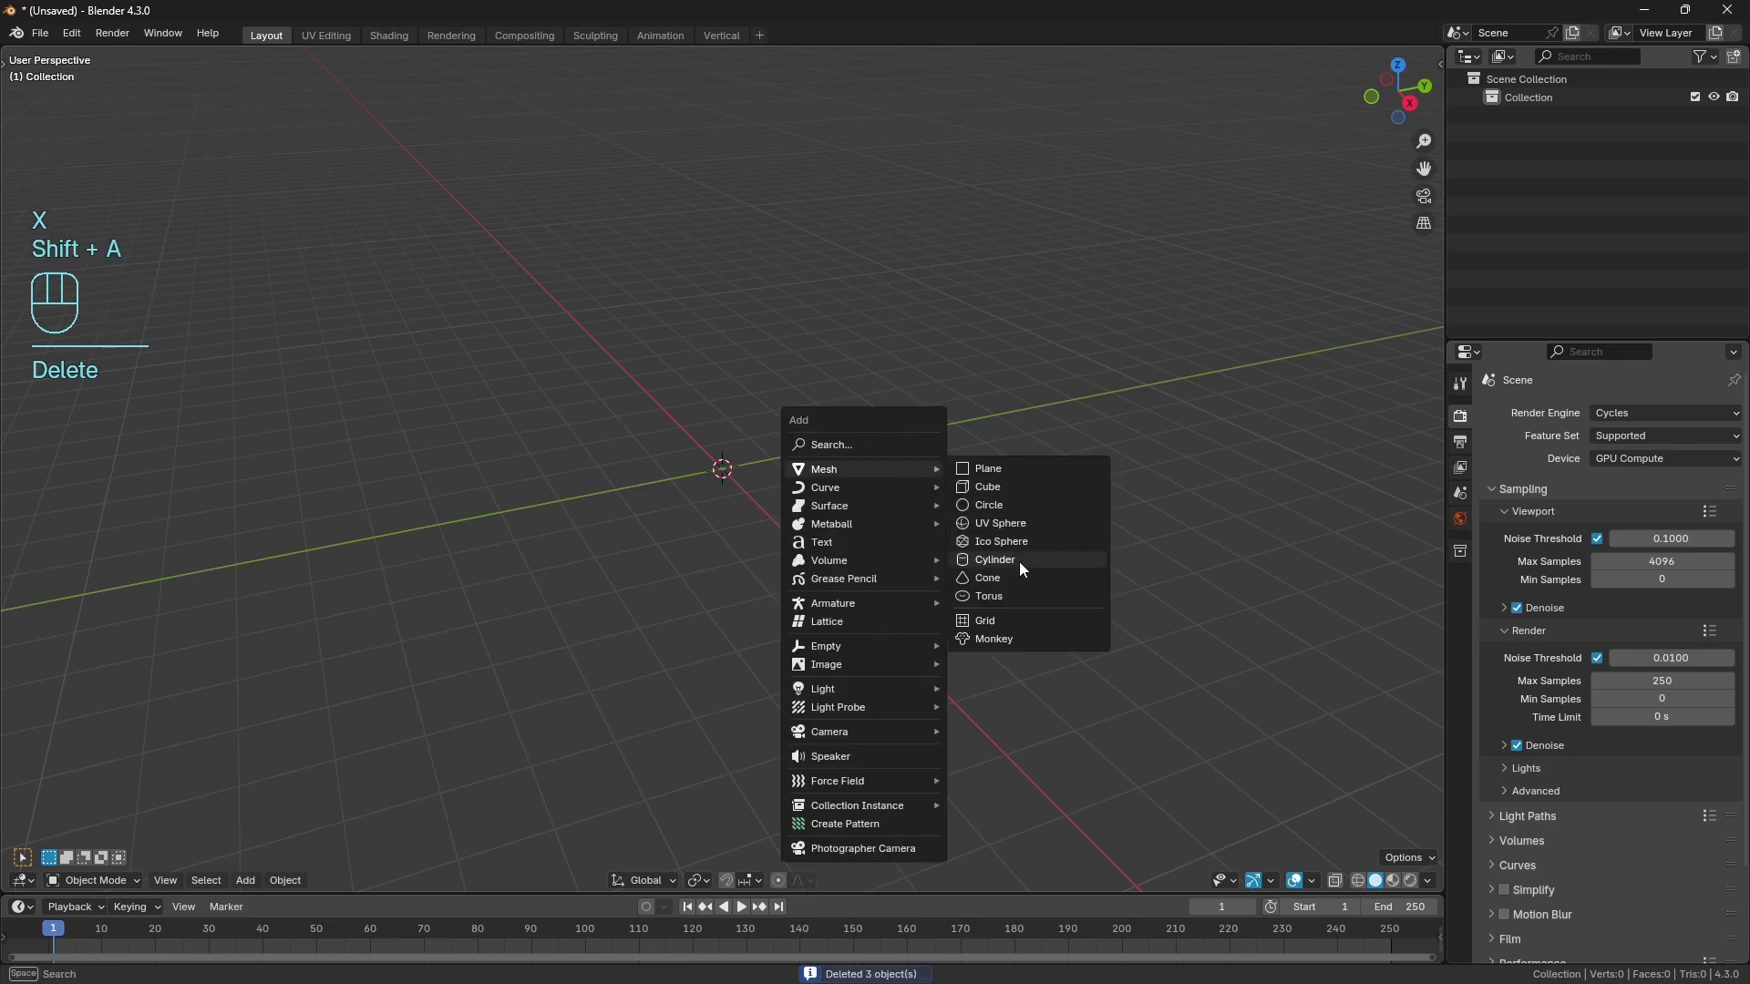
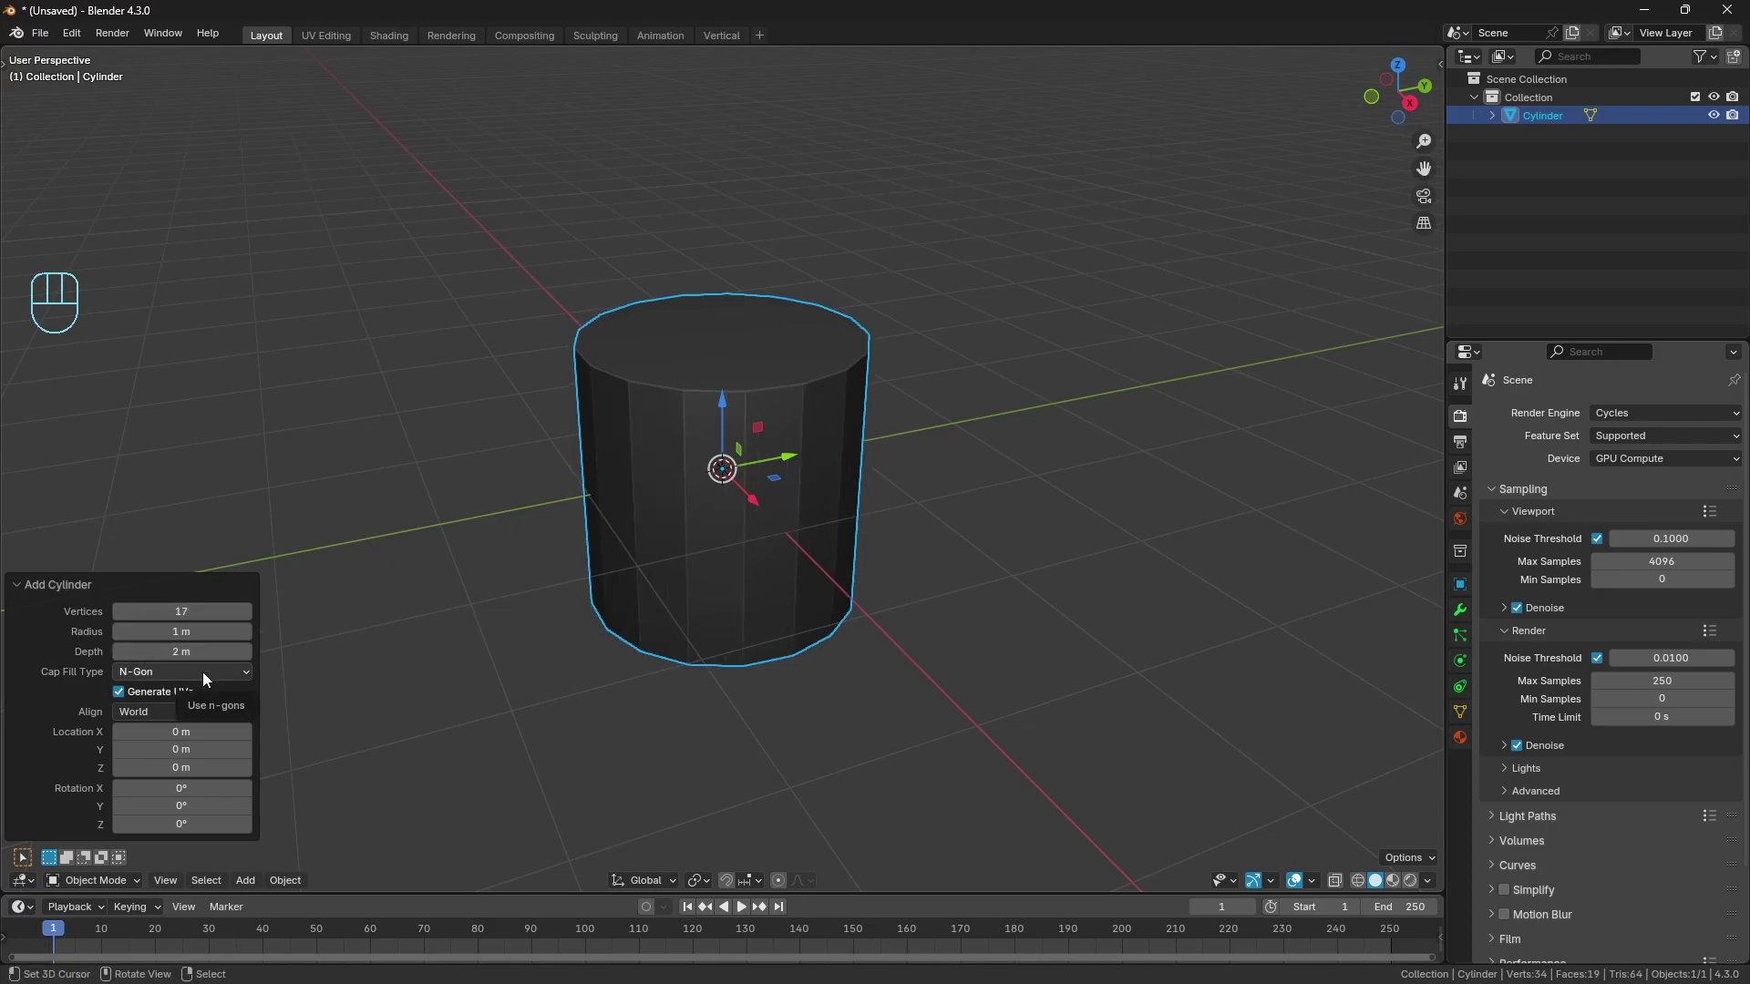
pyautogui.moveTo(184, 678); pyautogui.dragTo(164, 697)
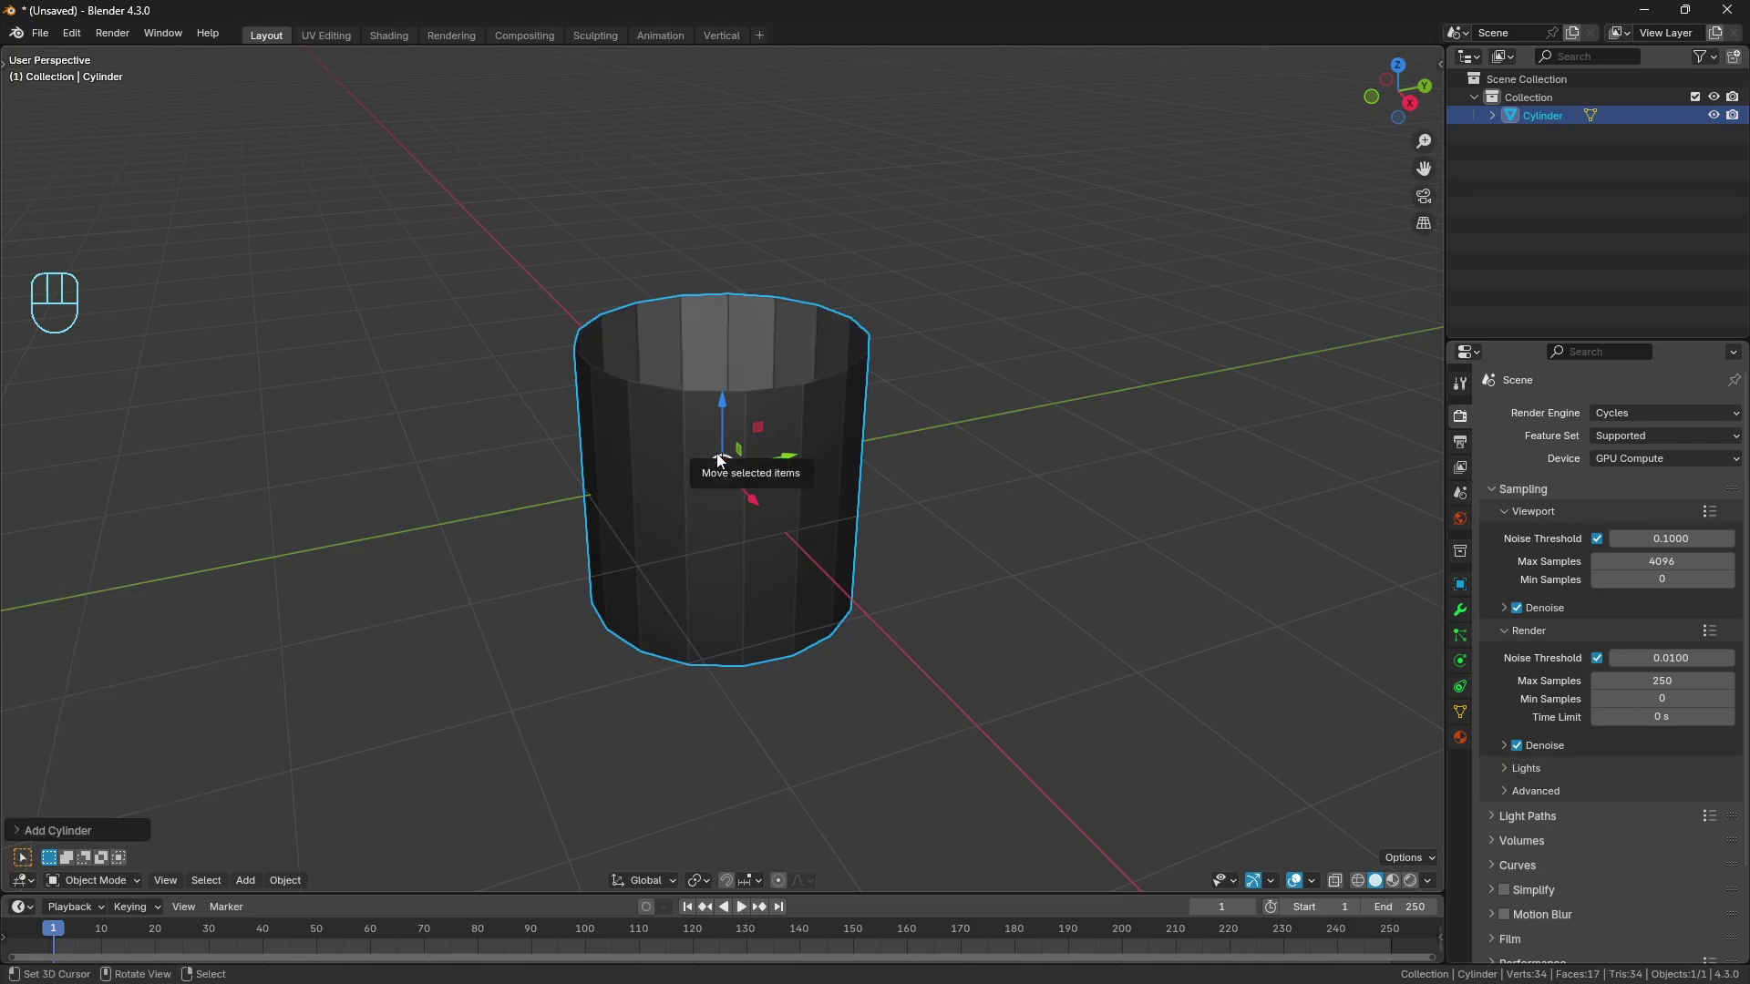
# Raise the cylinder 1 m along Z so it stands on the ground, viewed from the front.
pyautogui.press('g')
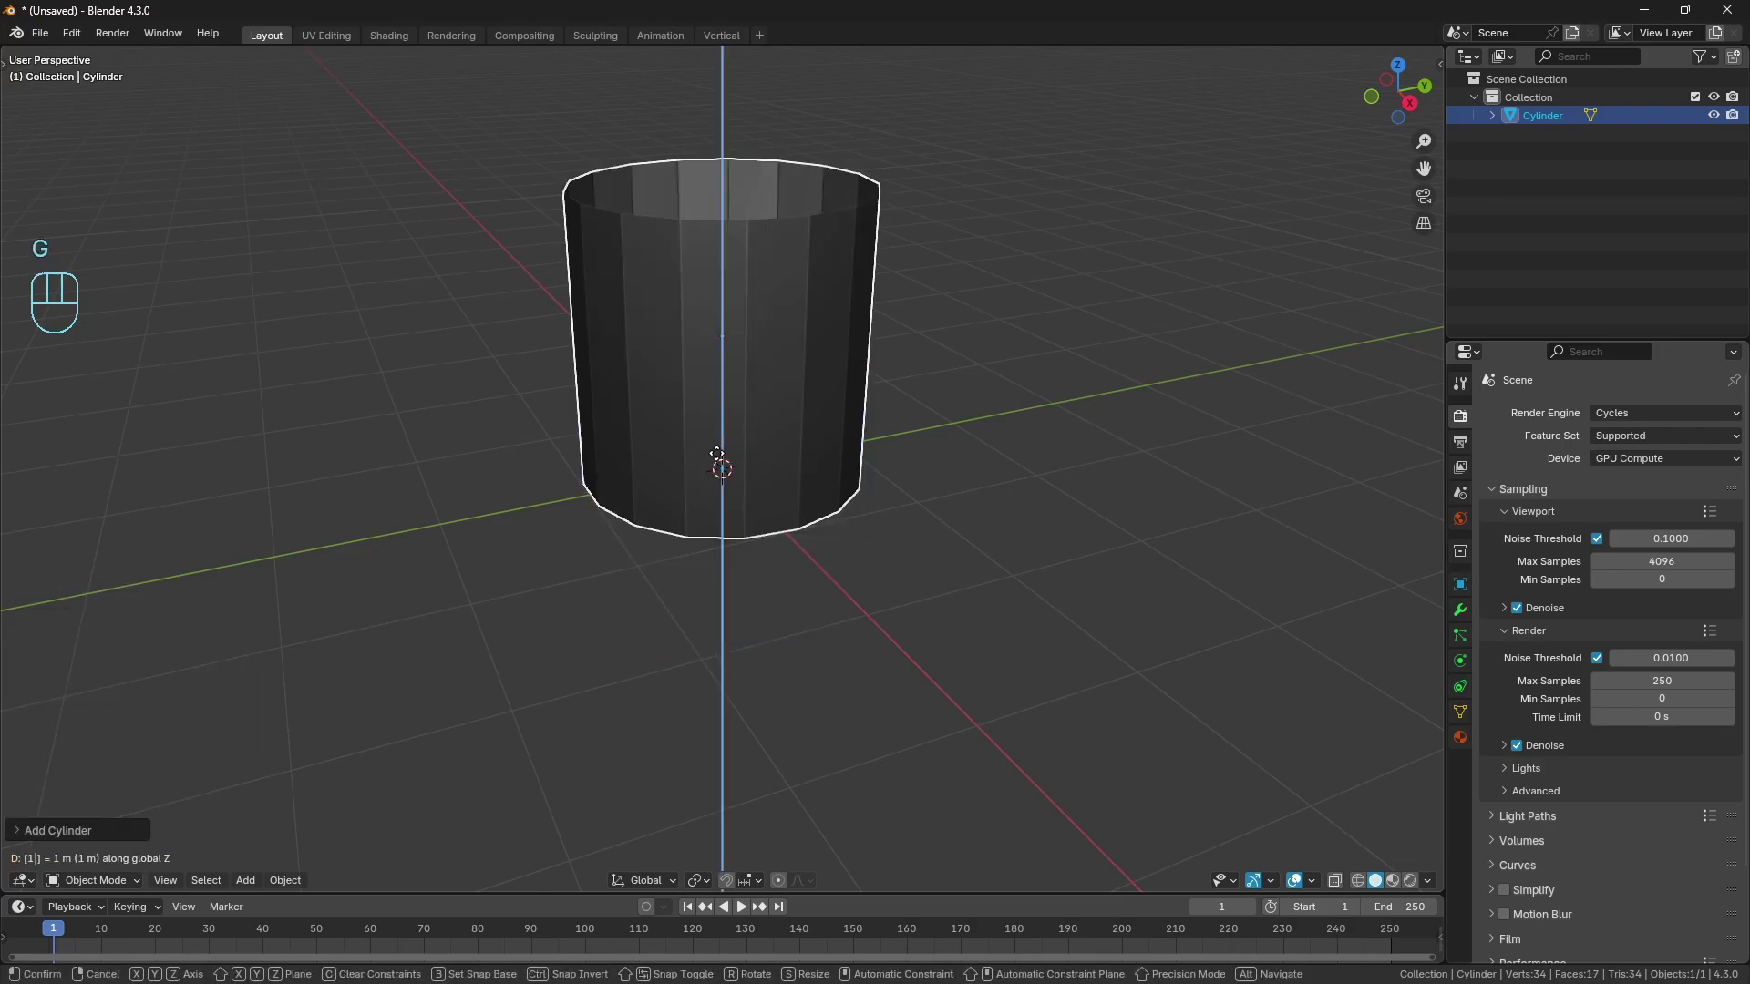
pyautogui.middleClick(807, 378)
pyautogui.moveTo(815, 378); pyautogui.dragTo(813, 410)
pyautogui.press('KP_1')
pyautogui.moveTo(811, 399); pyautogui.dragTo(797, 508)
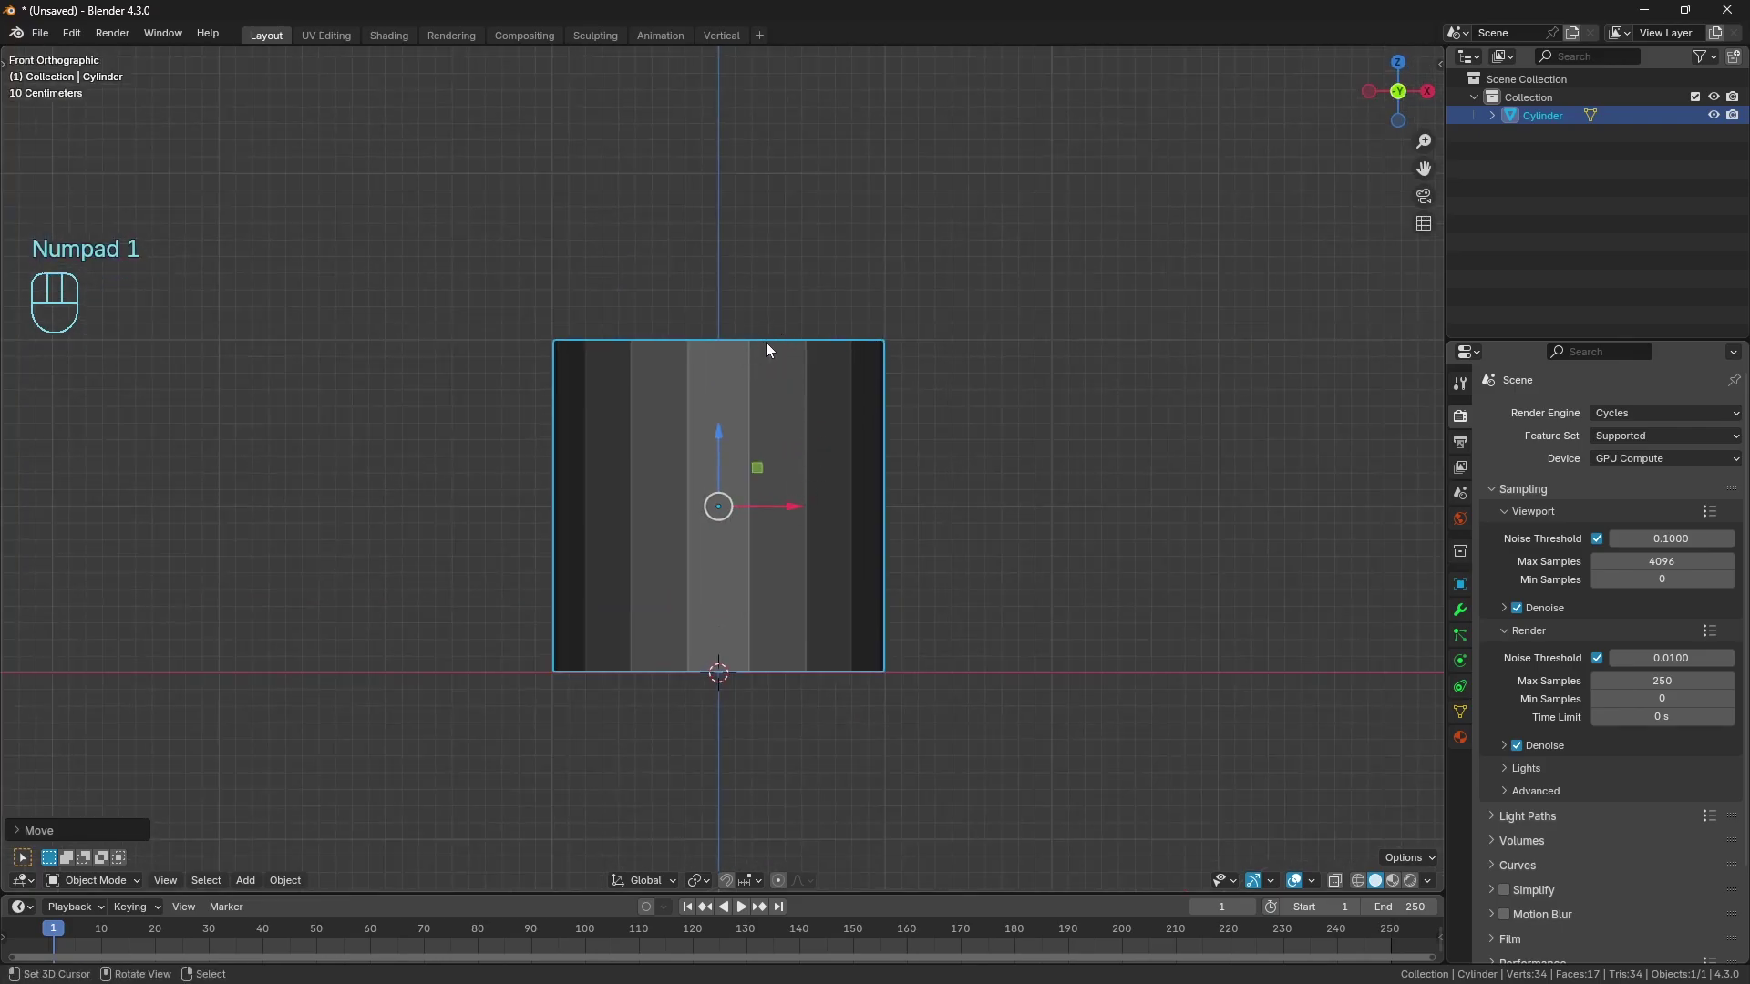
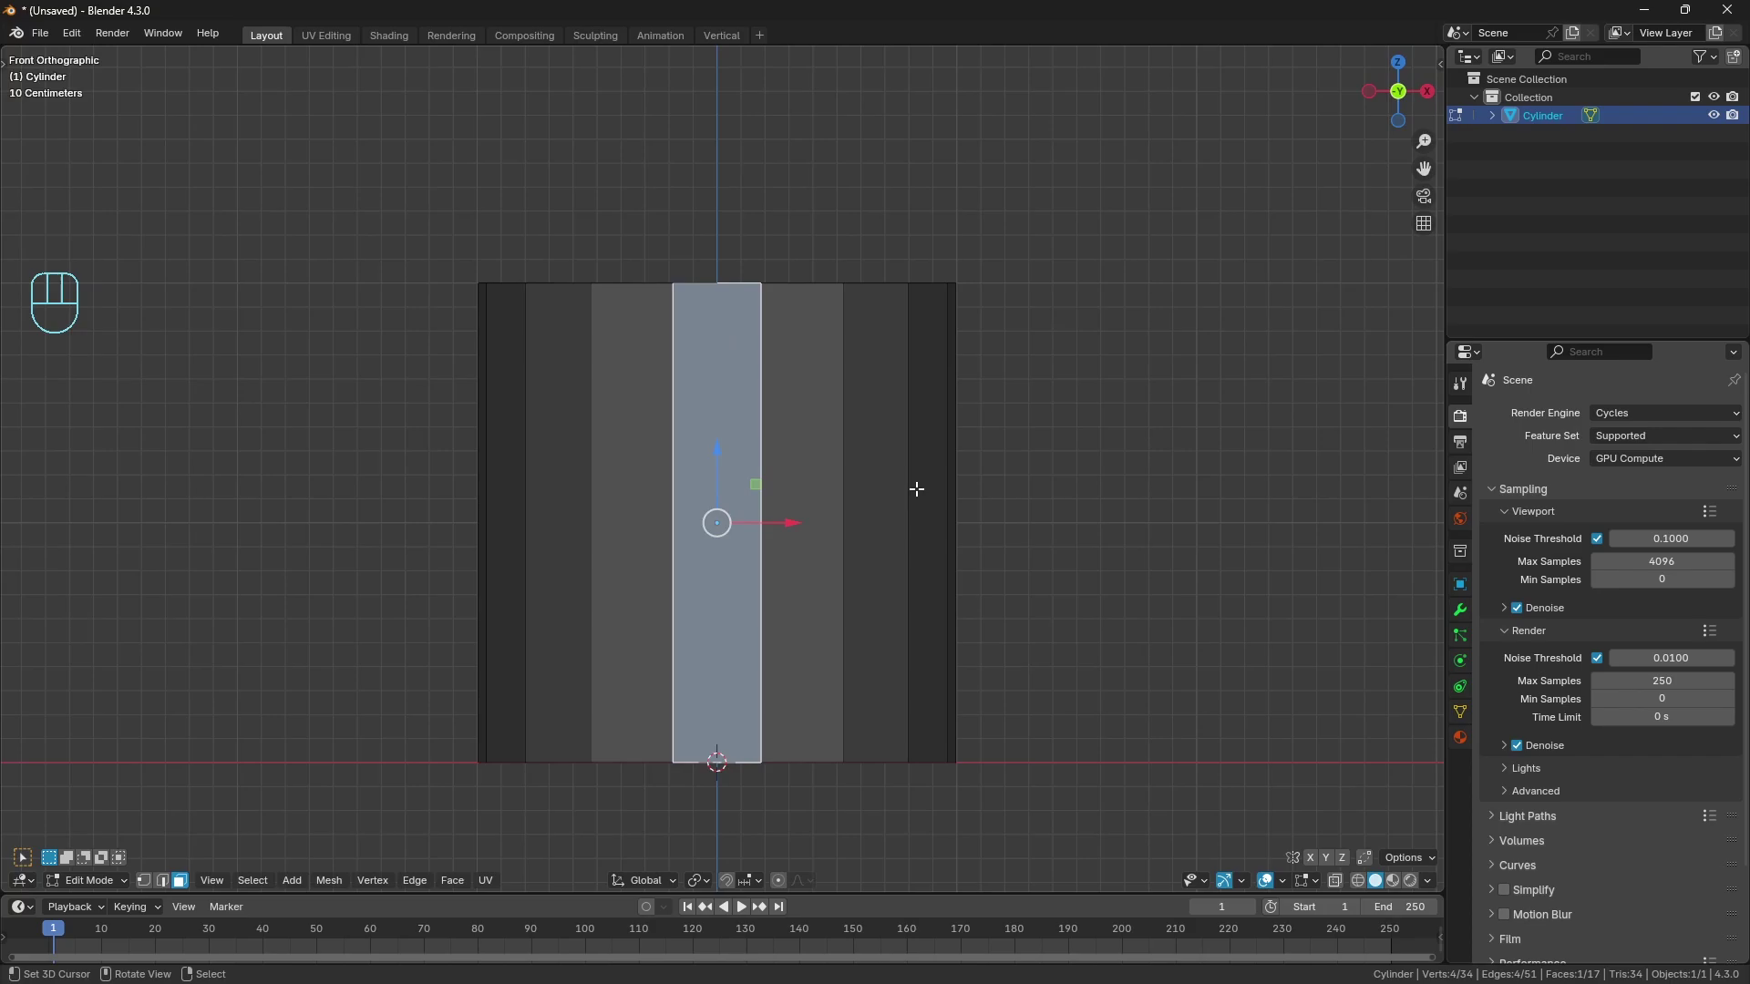
# Loop-cut the wall into four rows with 3 cuts, poke all faces and convert the tris to diamond quads.
pyautogui.press('a')
pyautogui.press('a')
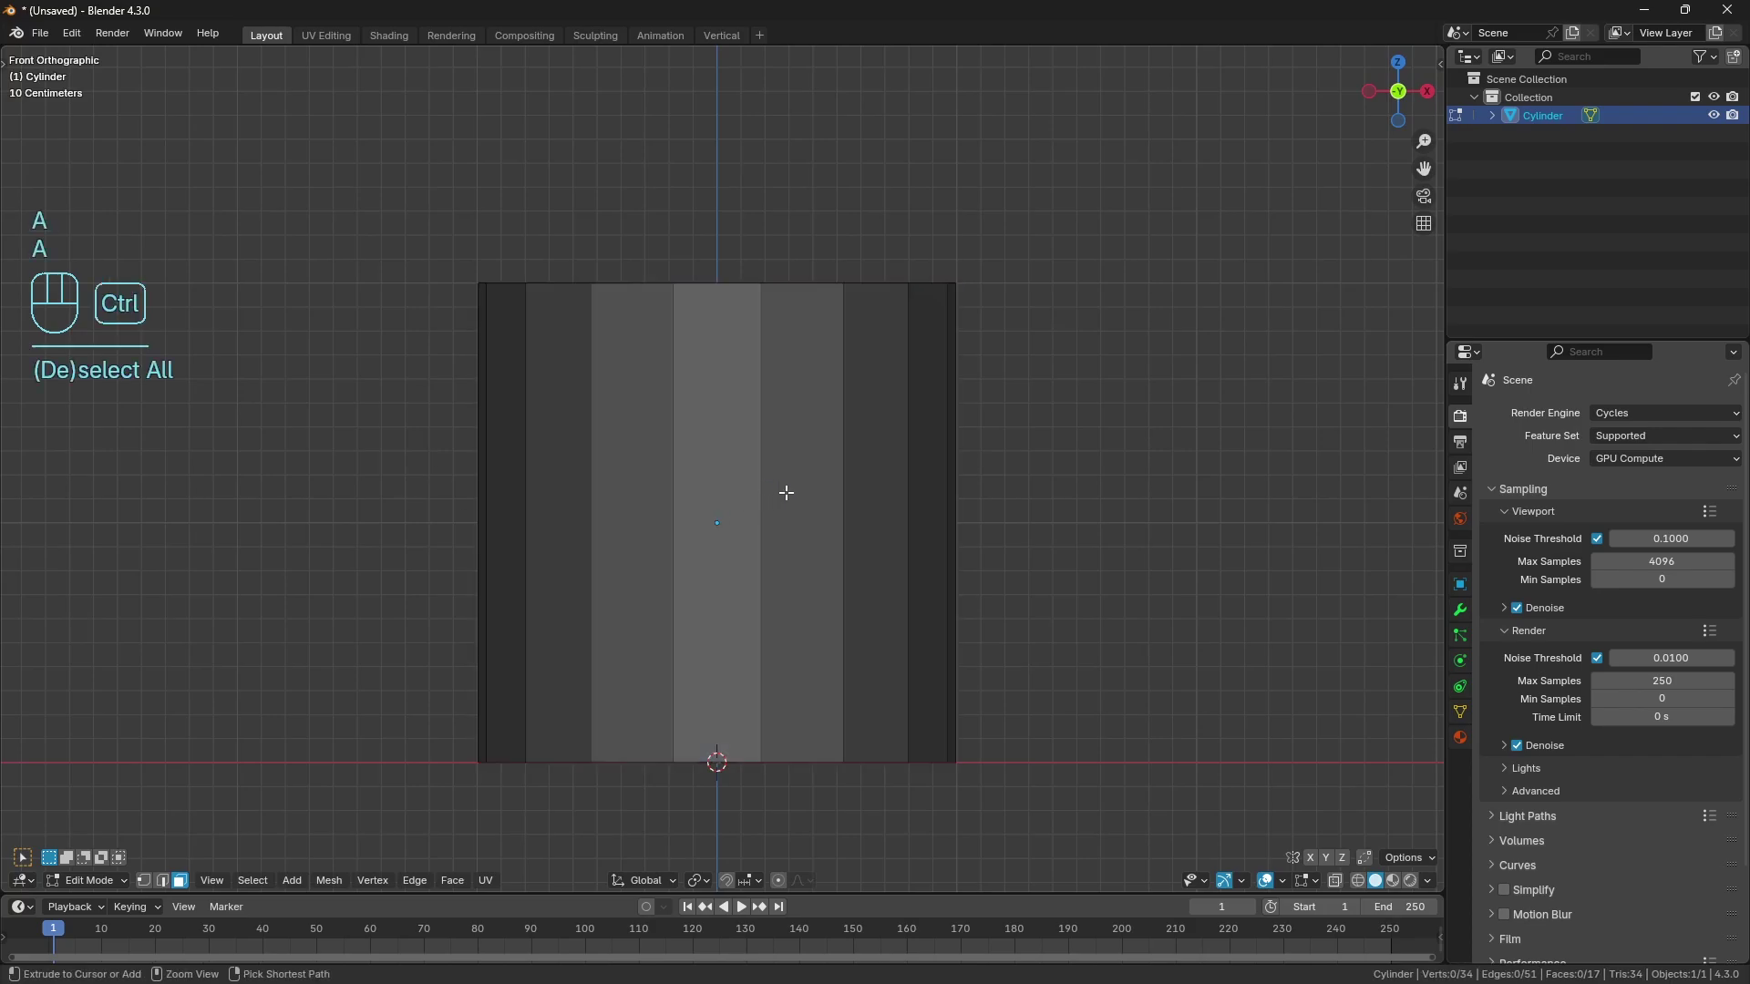
pyautogui.press('ctrl+r')
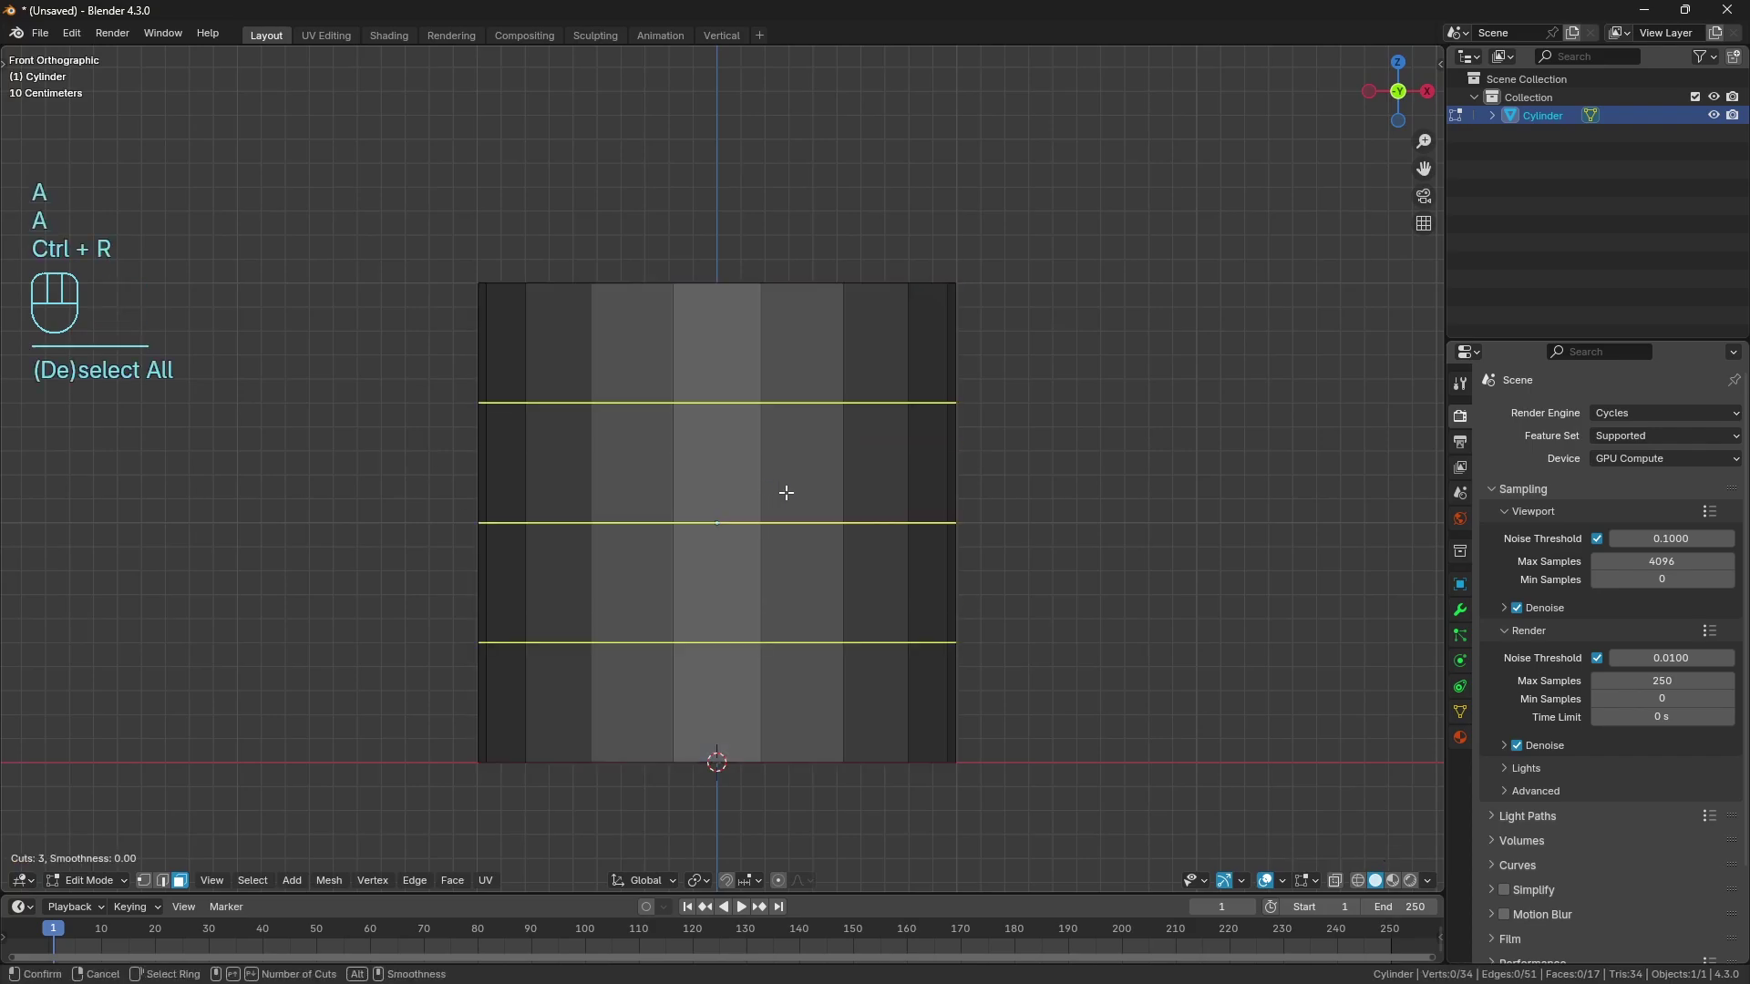
pyautogui.press('a')
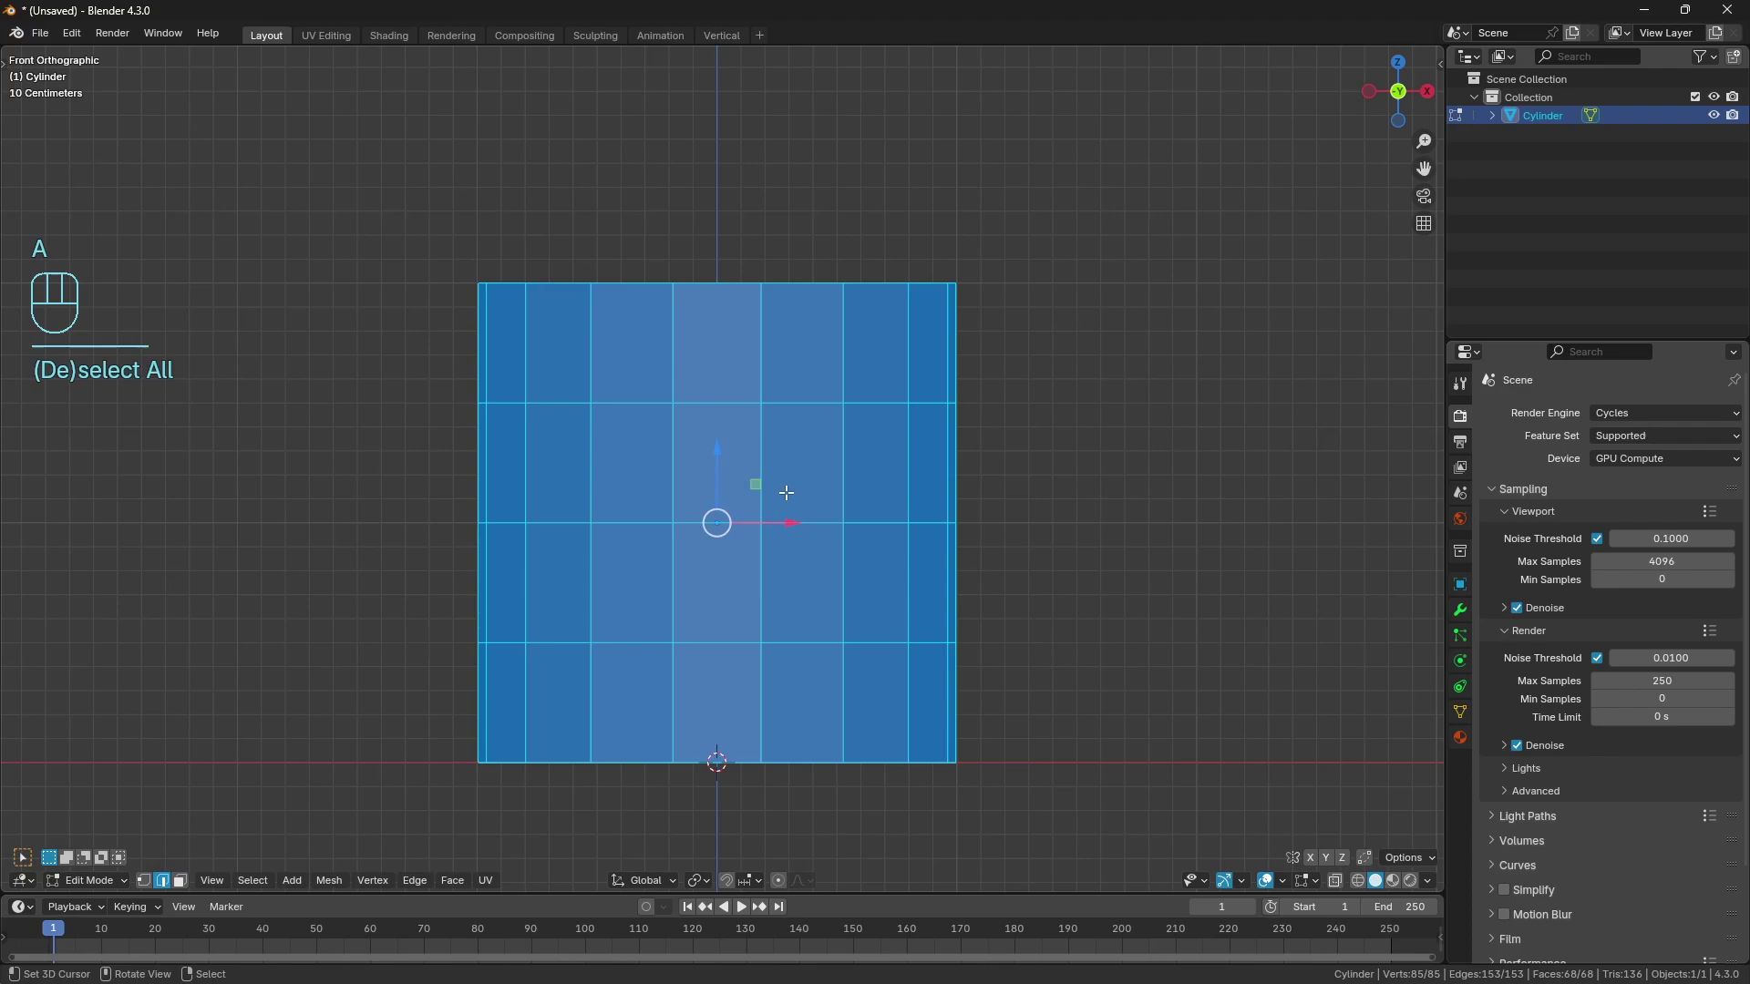
pyautogui.press('ctrl+f')
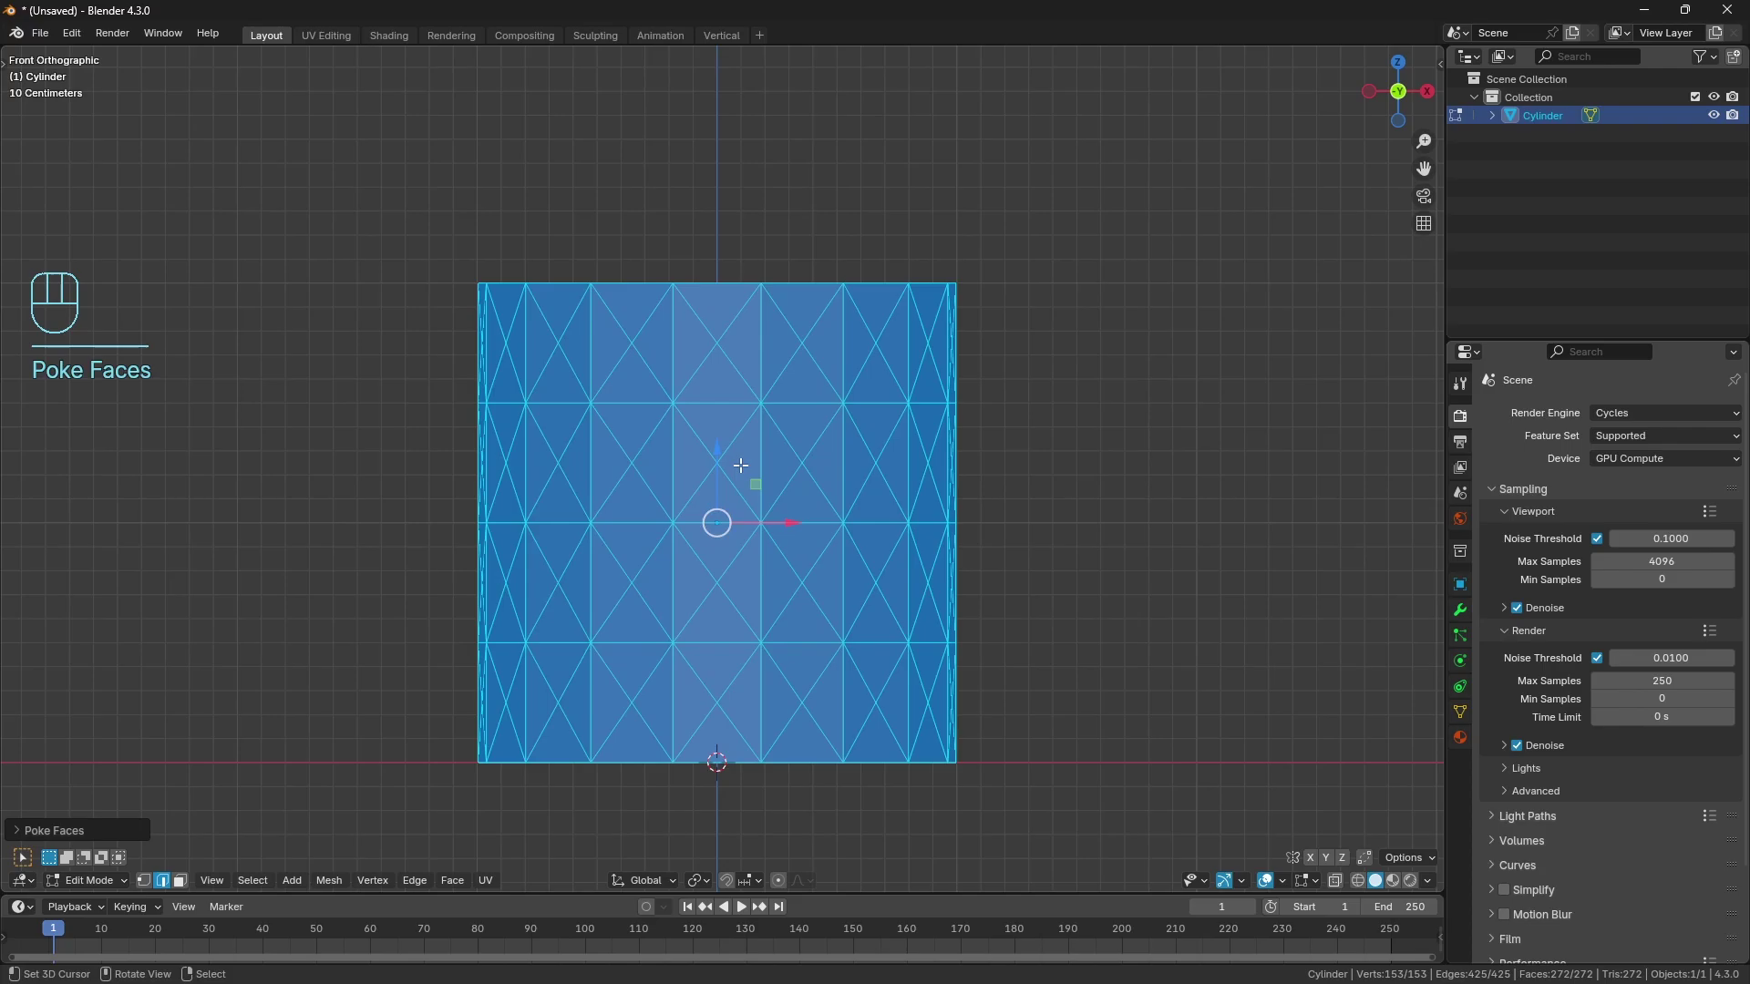
pyautogui.press('alt+j')
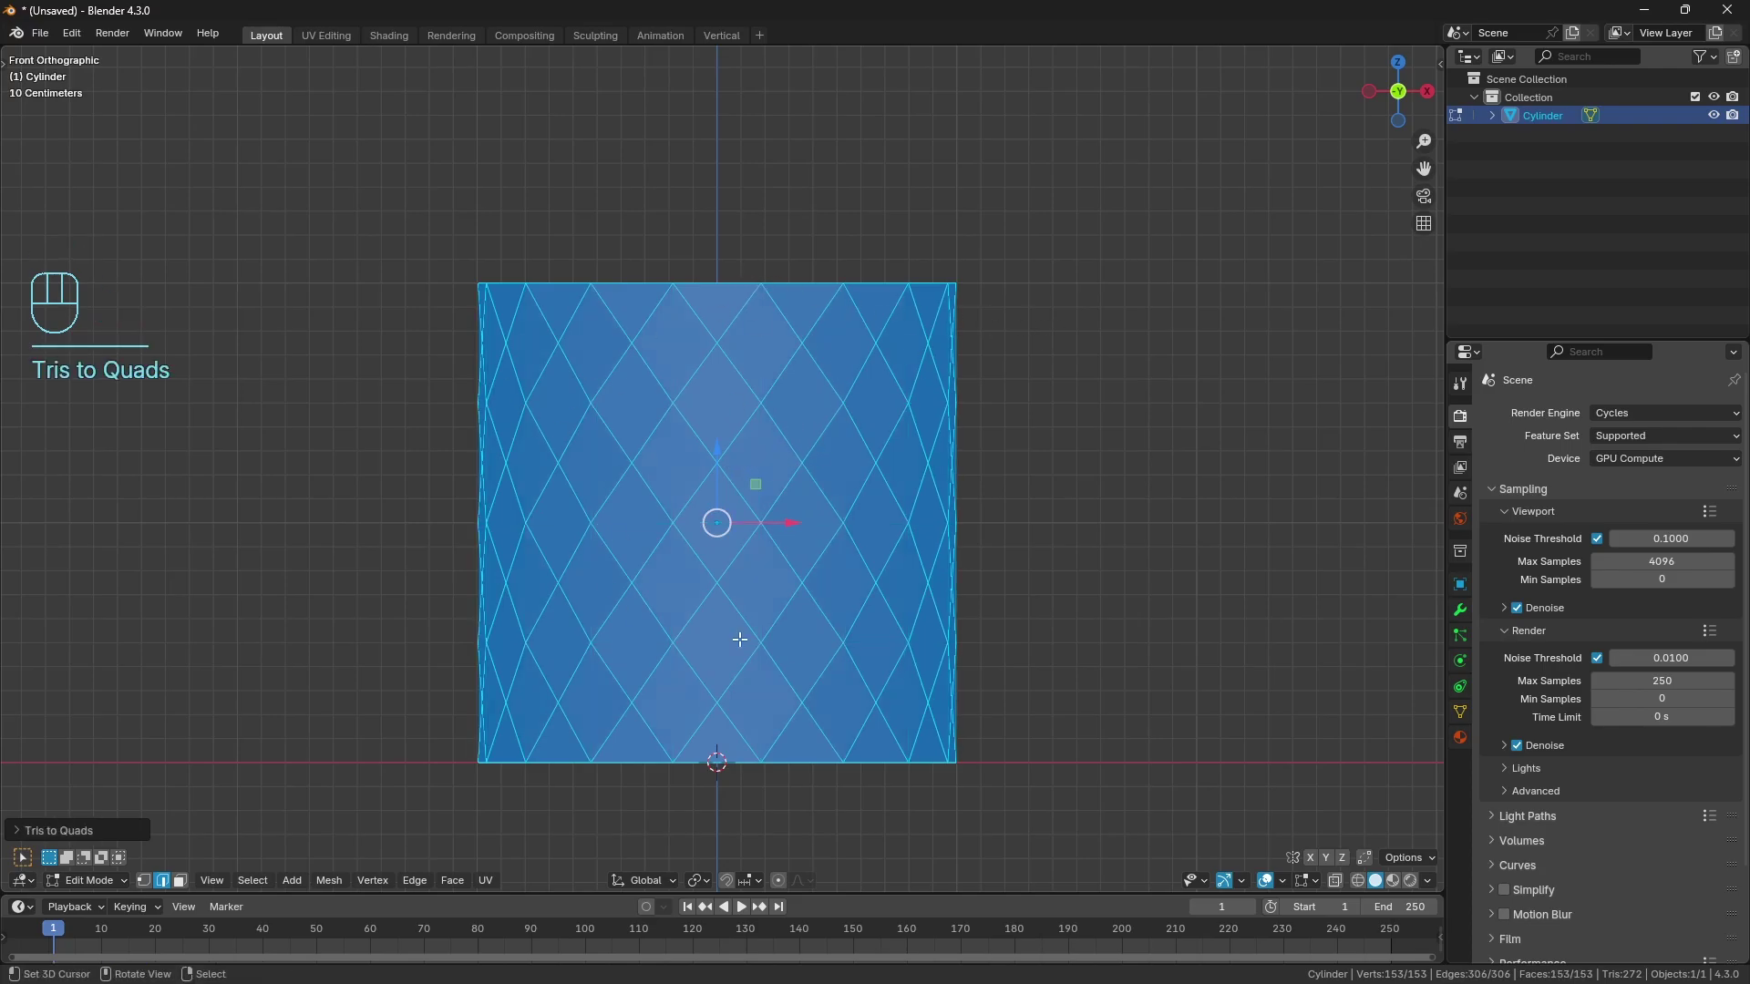
pyautogui.click(189, 881)
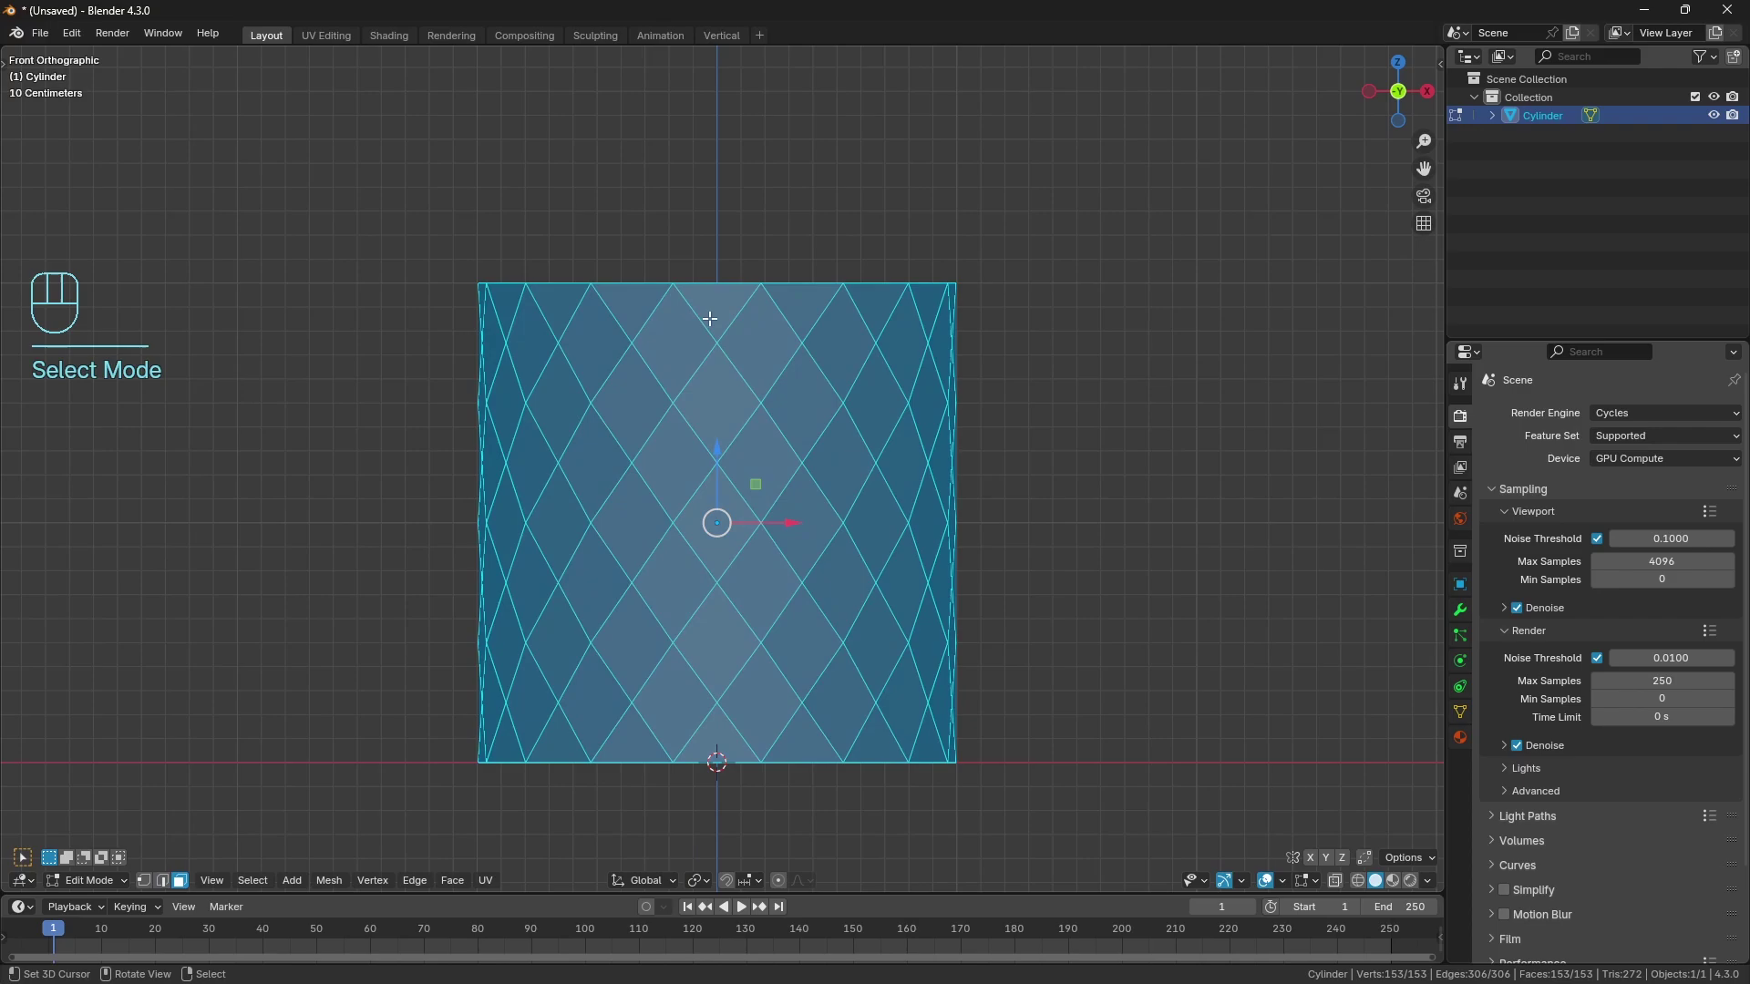
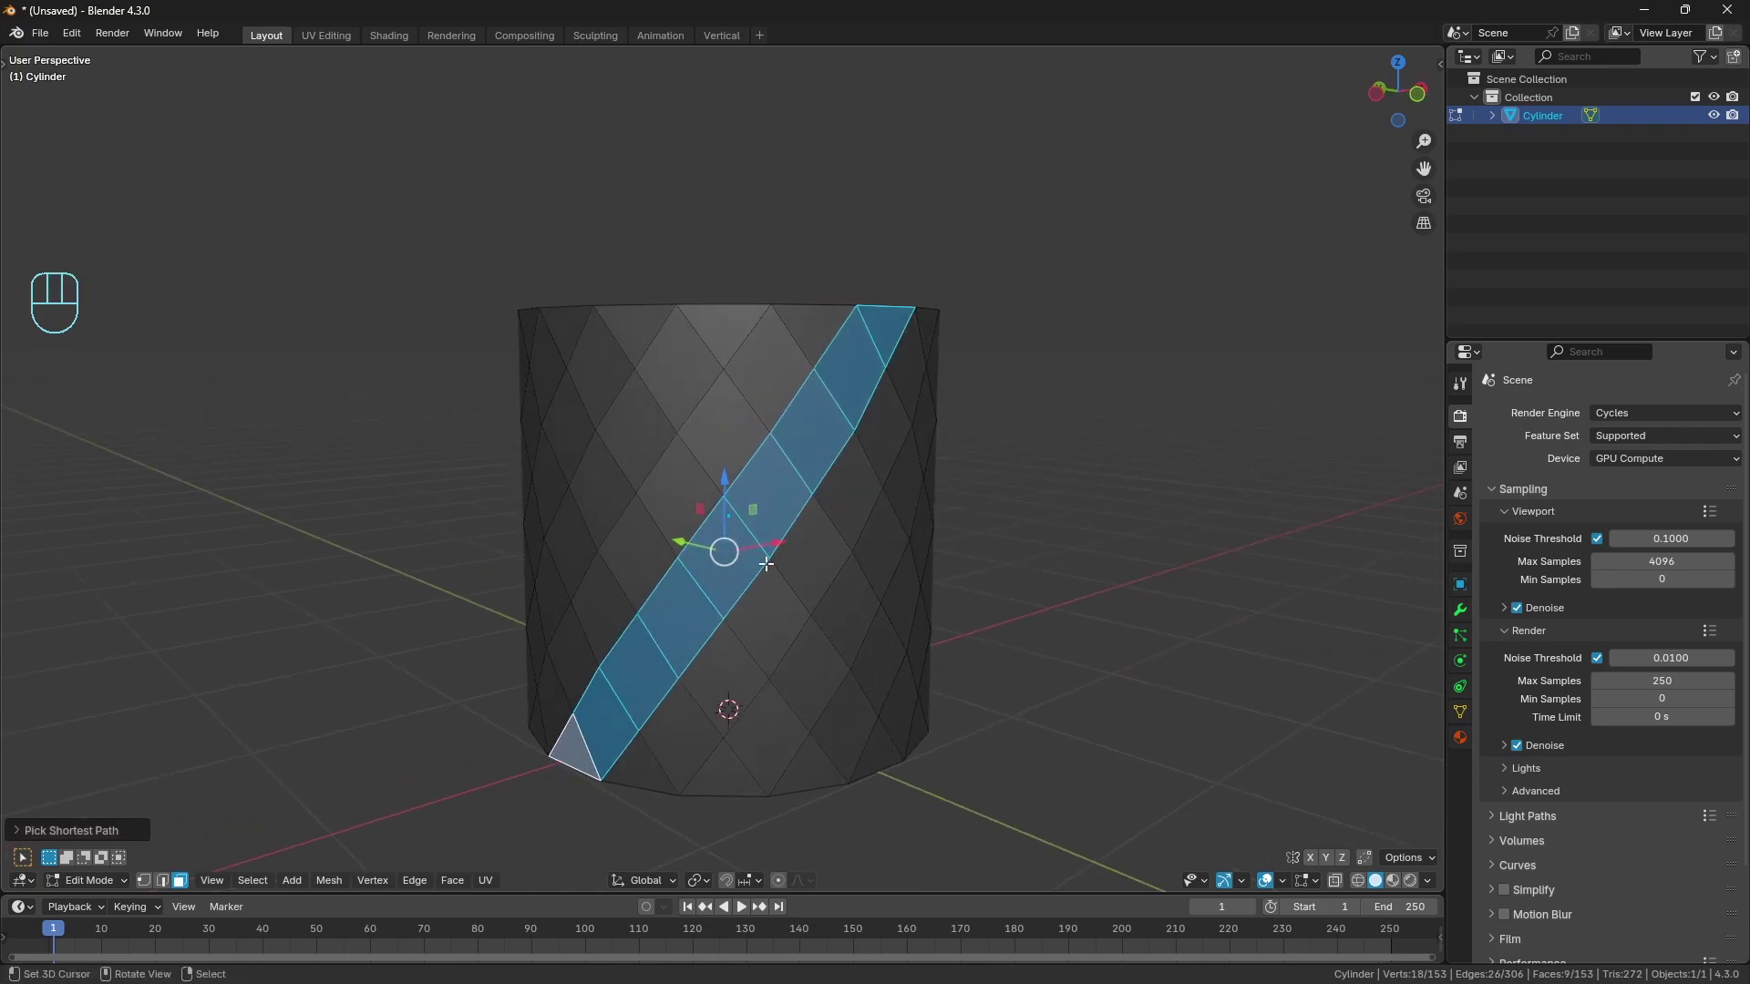
# Invert the diagonal strip selection and delete all other faces of the cylinder.
pyautogui.press('ctrl+i')
pyautogui.press('x')
pyautogui.press('Down')
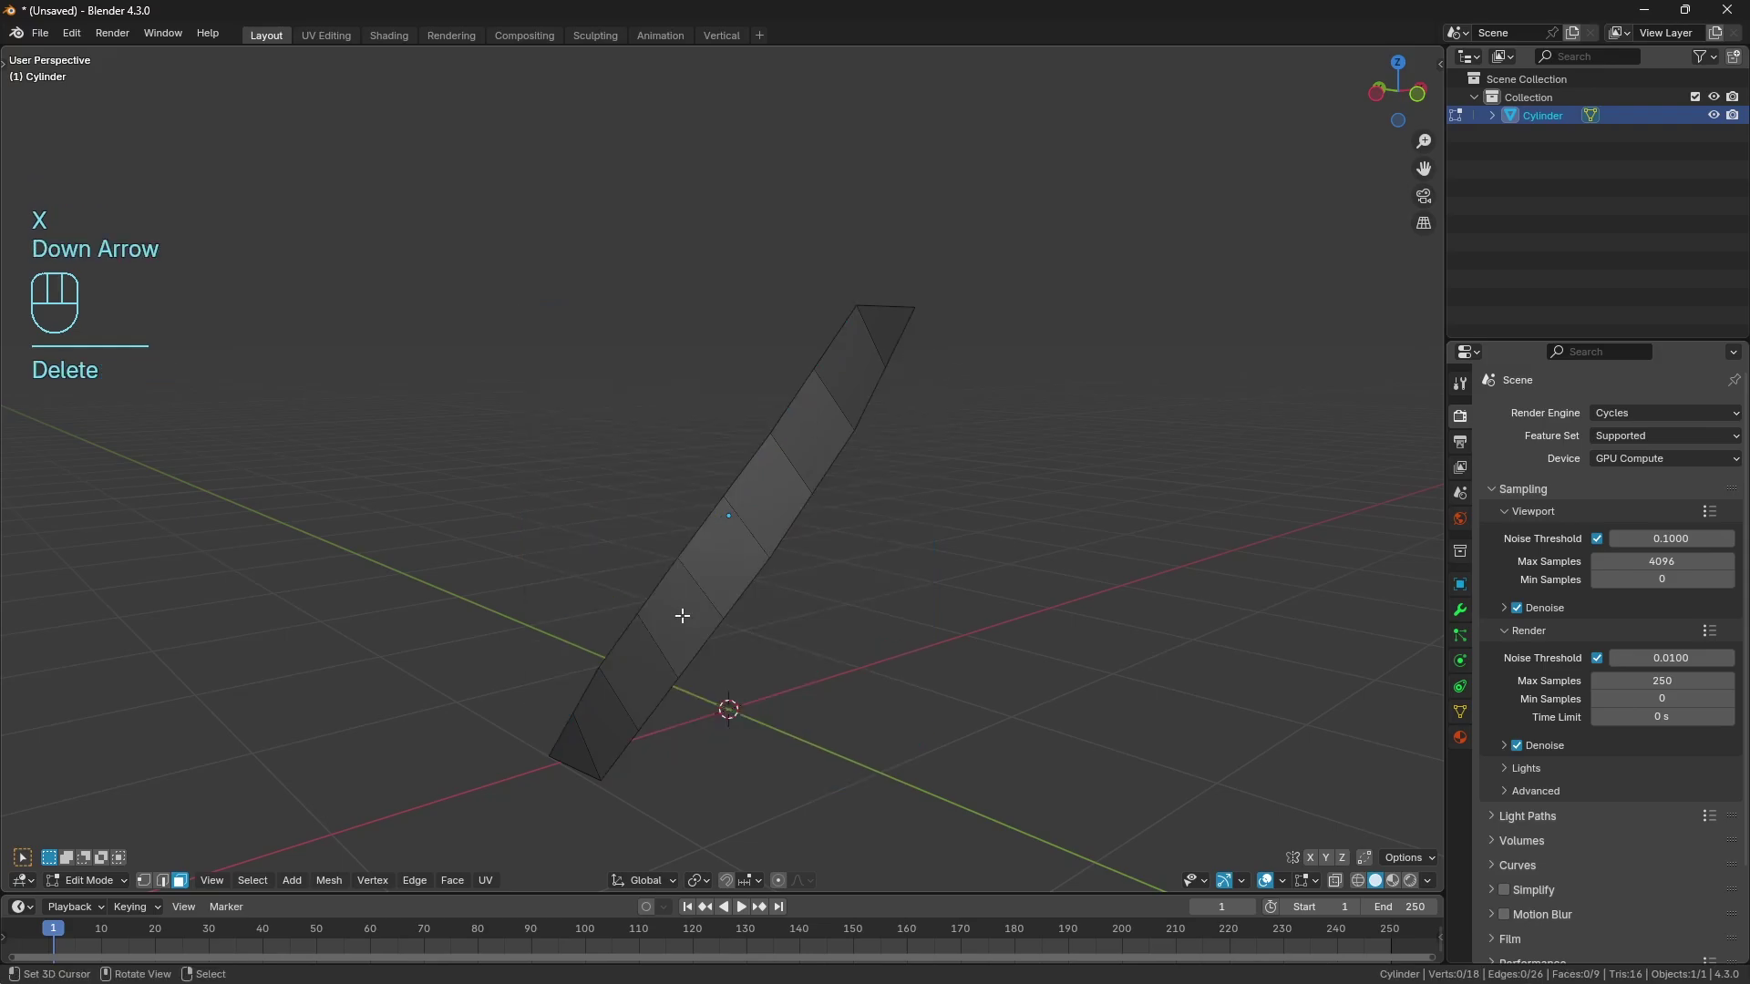
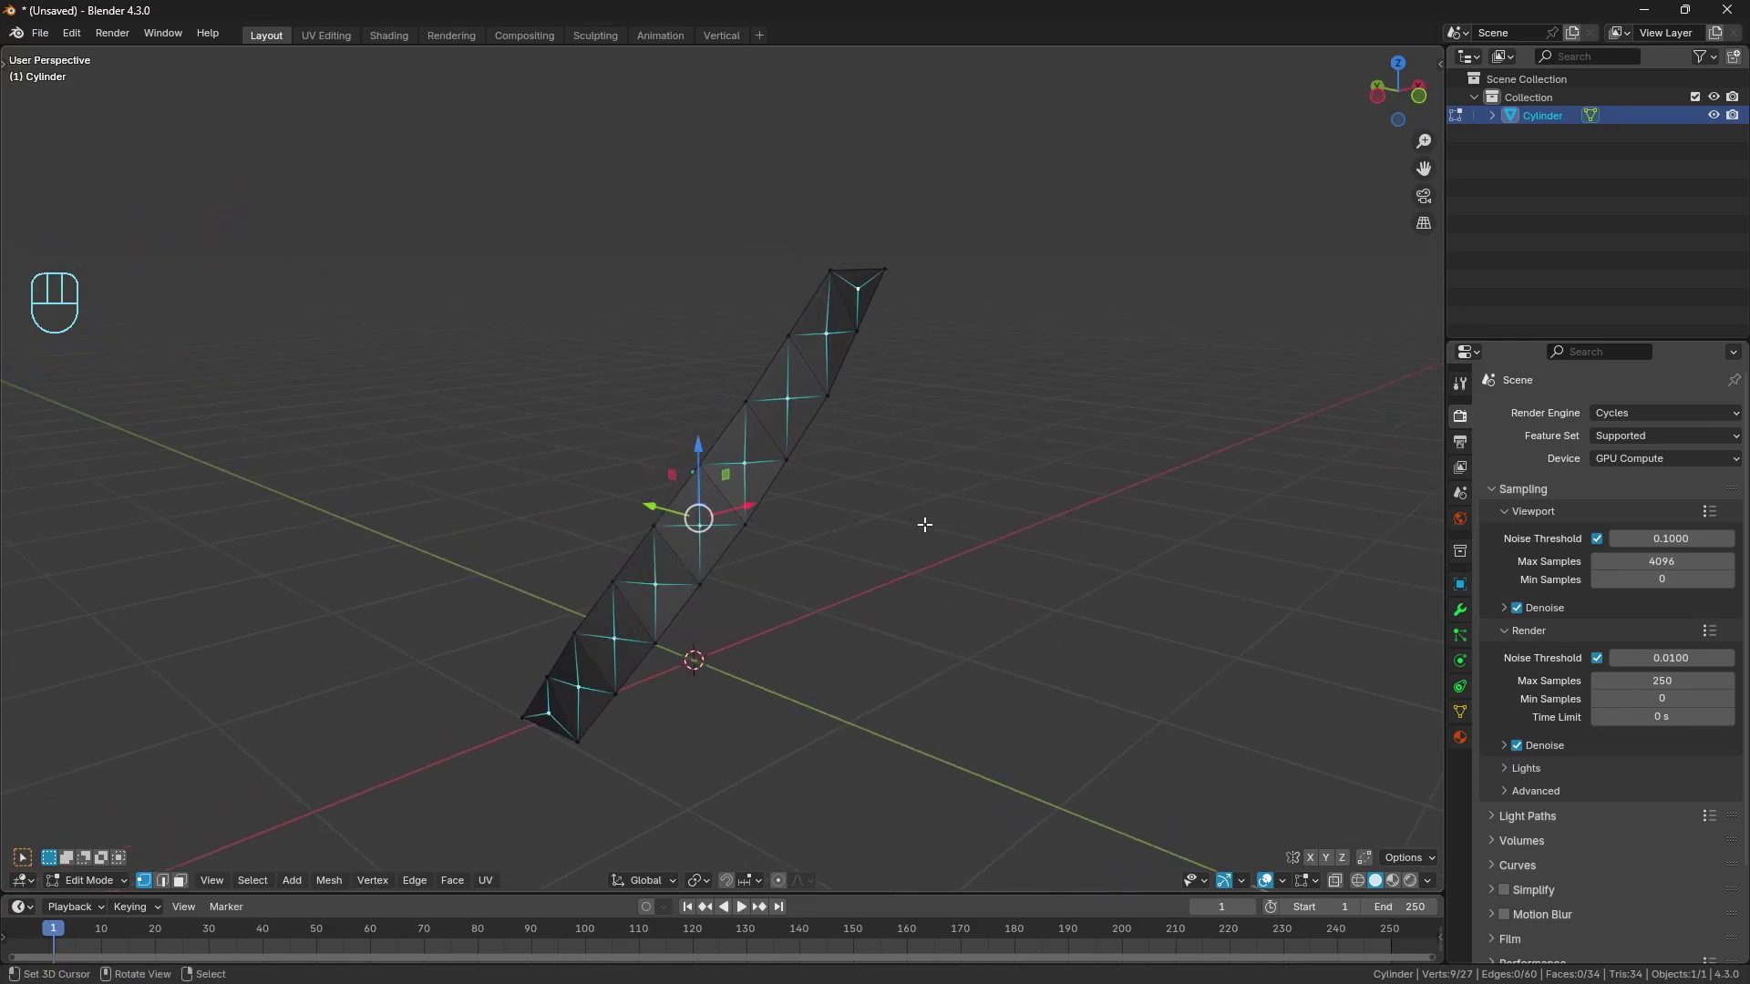
# Shrink/fatten the poked centres into pyramids, crease all strip edges to 1, then deselect.
pyautogui.press('alt+s')
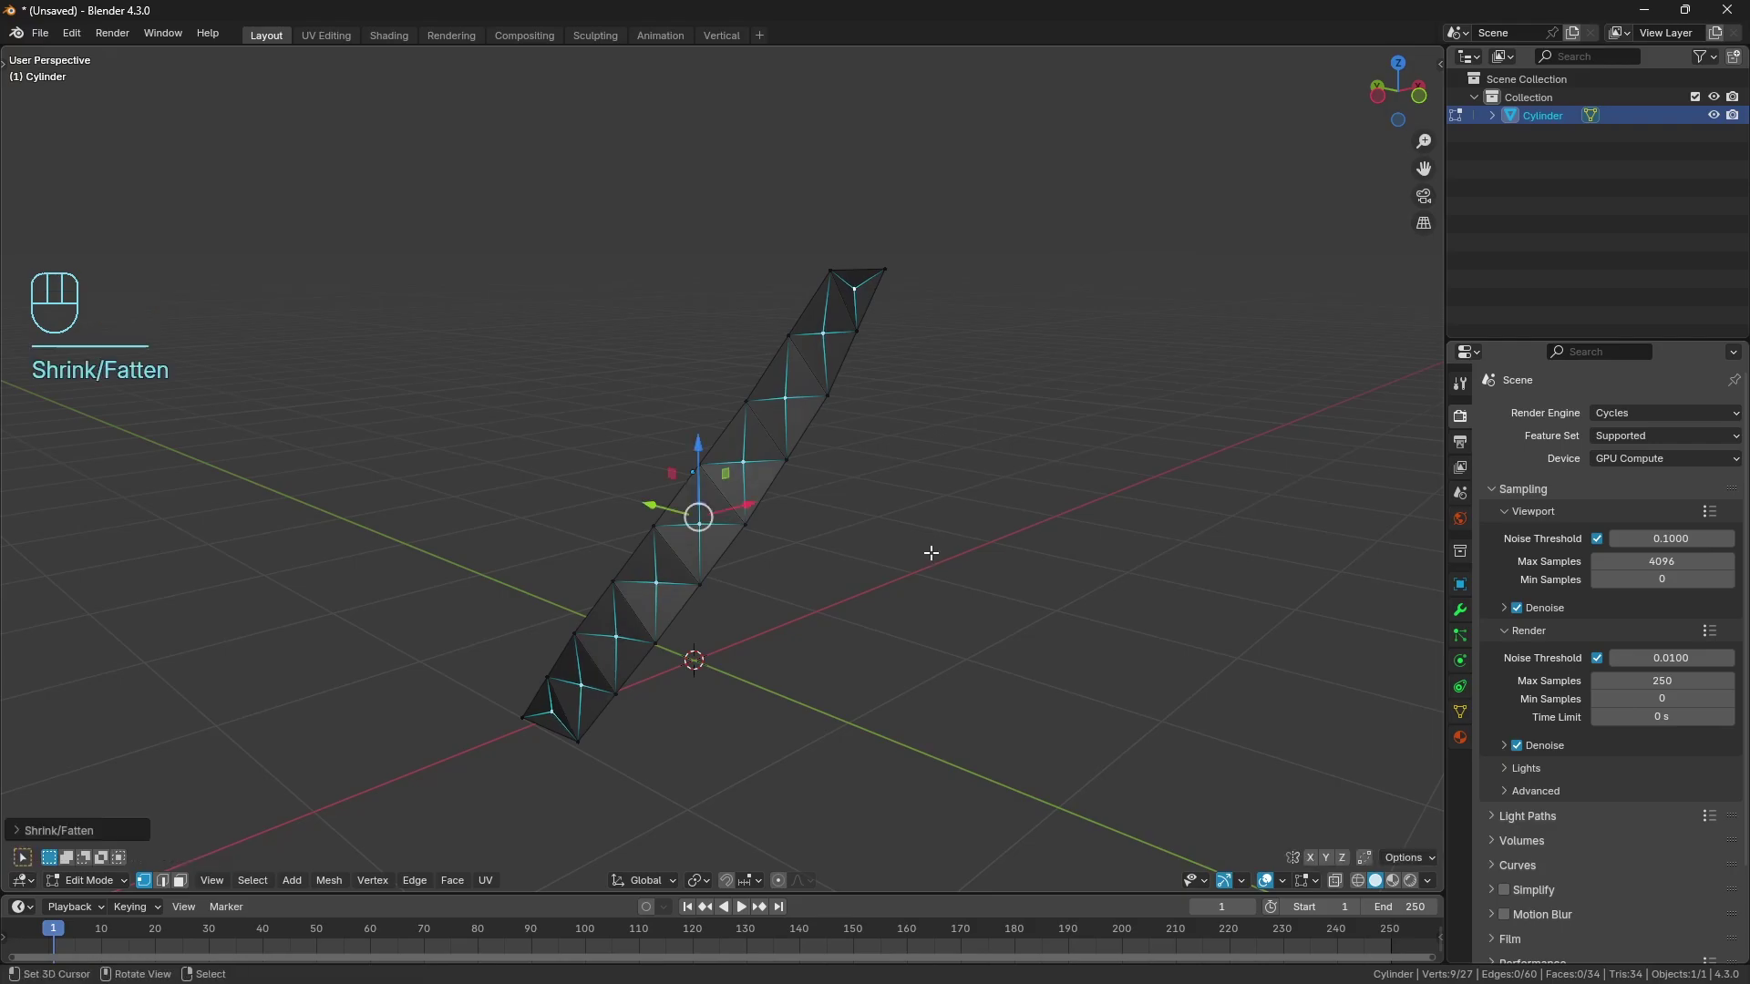
pyautogui.press('ctrl+i')
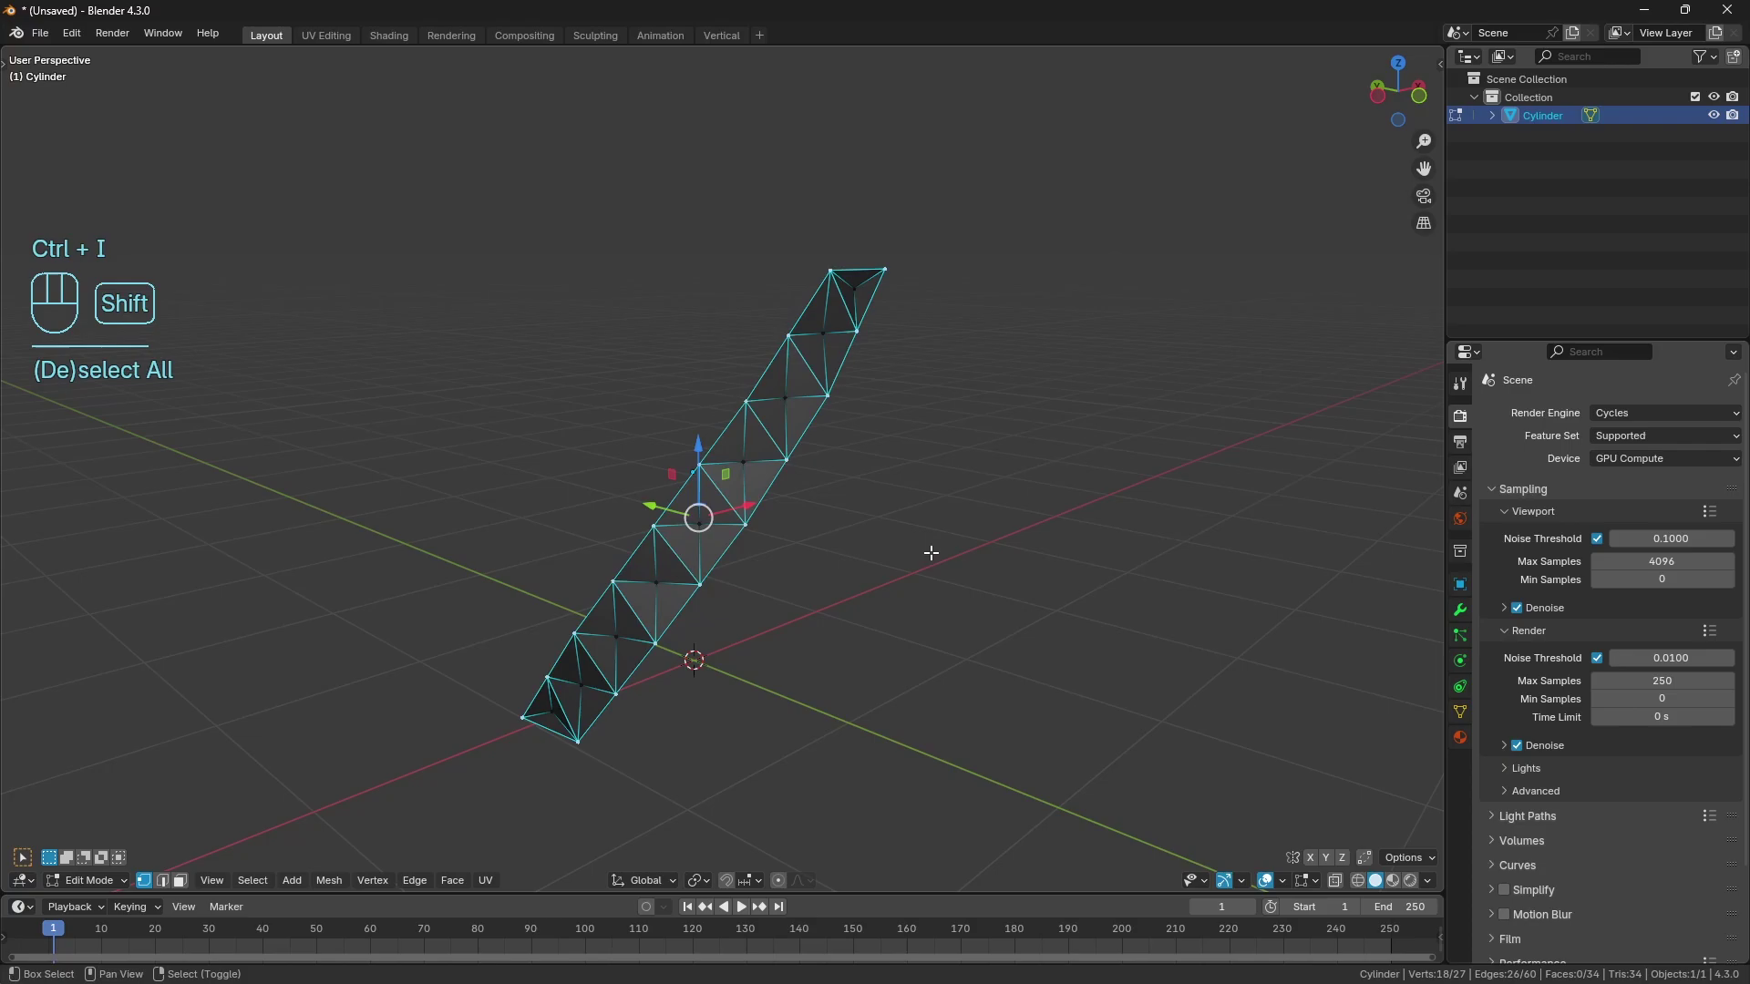
pyautogui.press('shift+e')
pyautogui.press('a')
pyautogui.press('a')
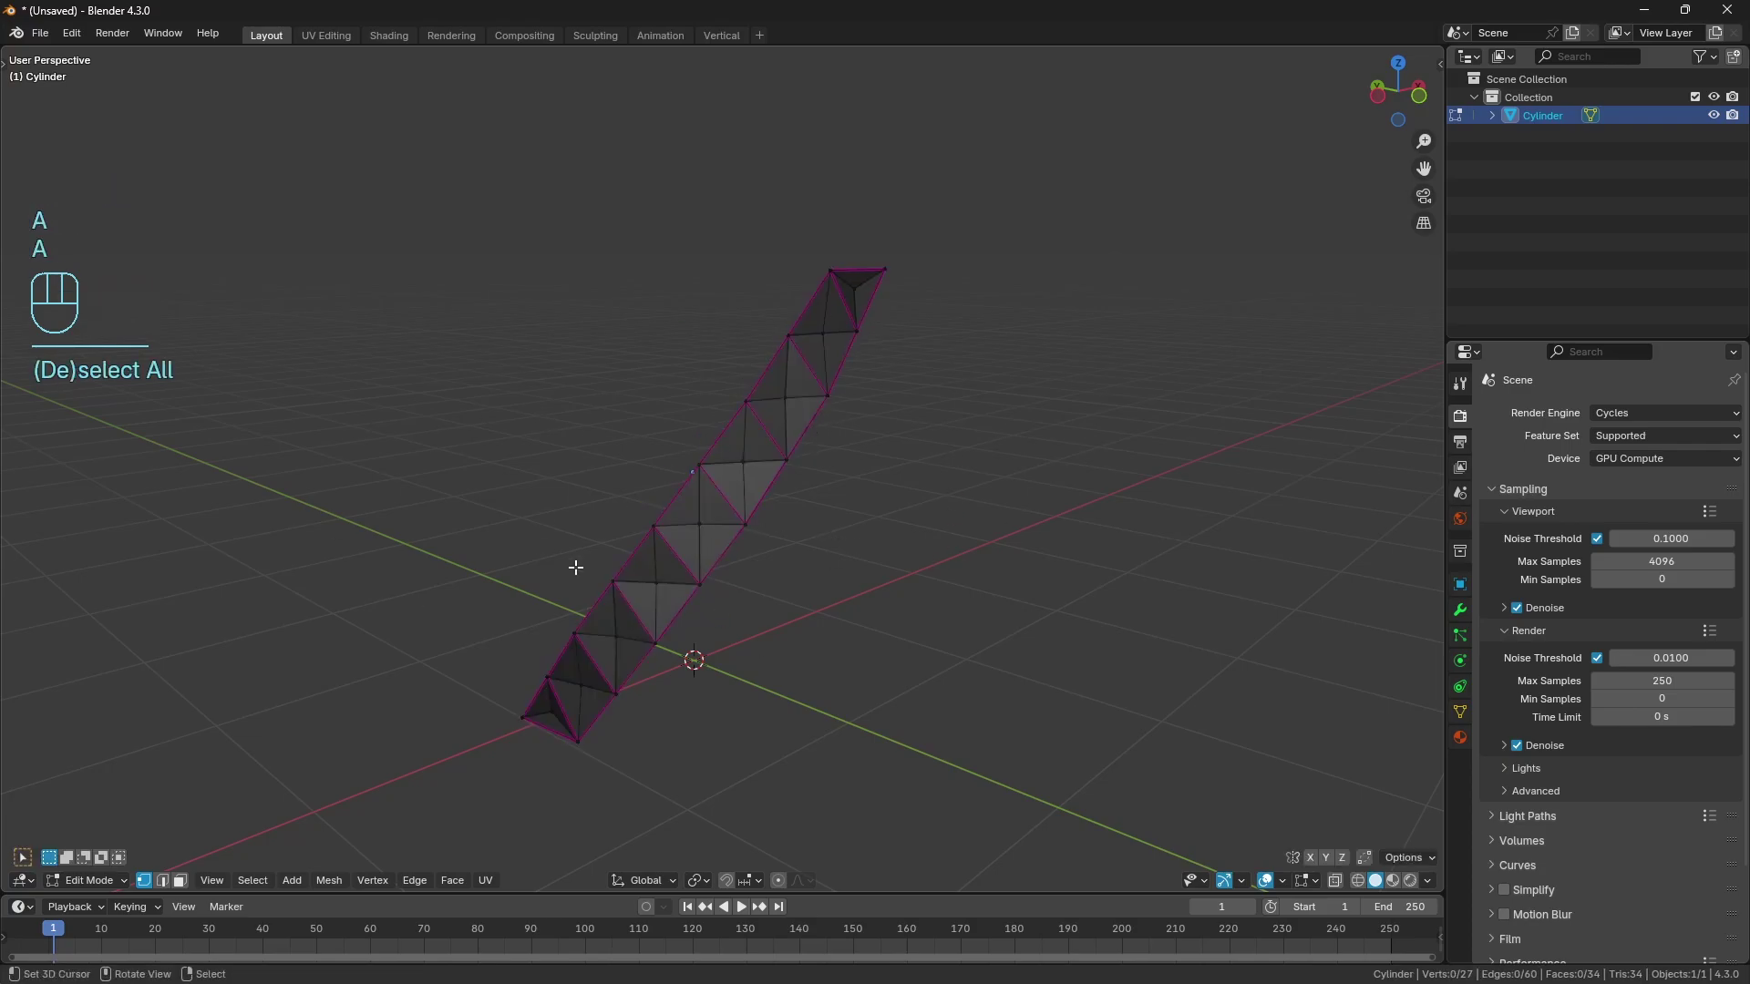
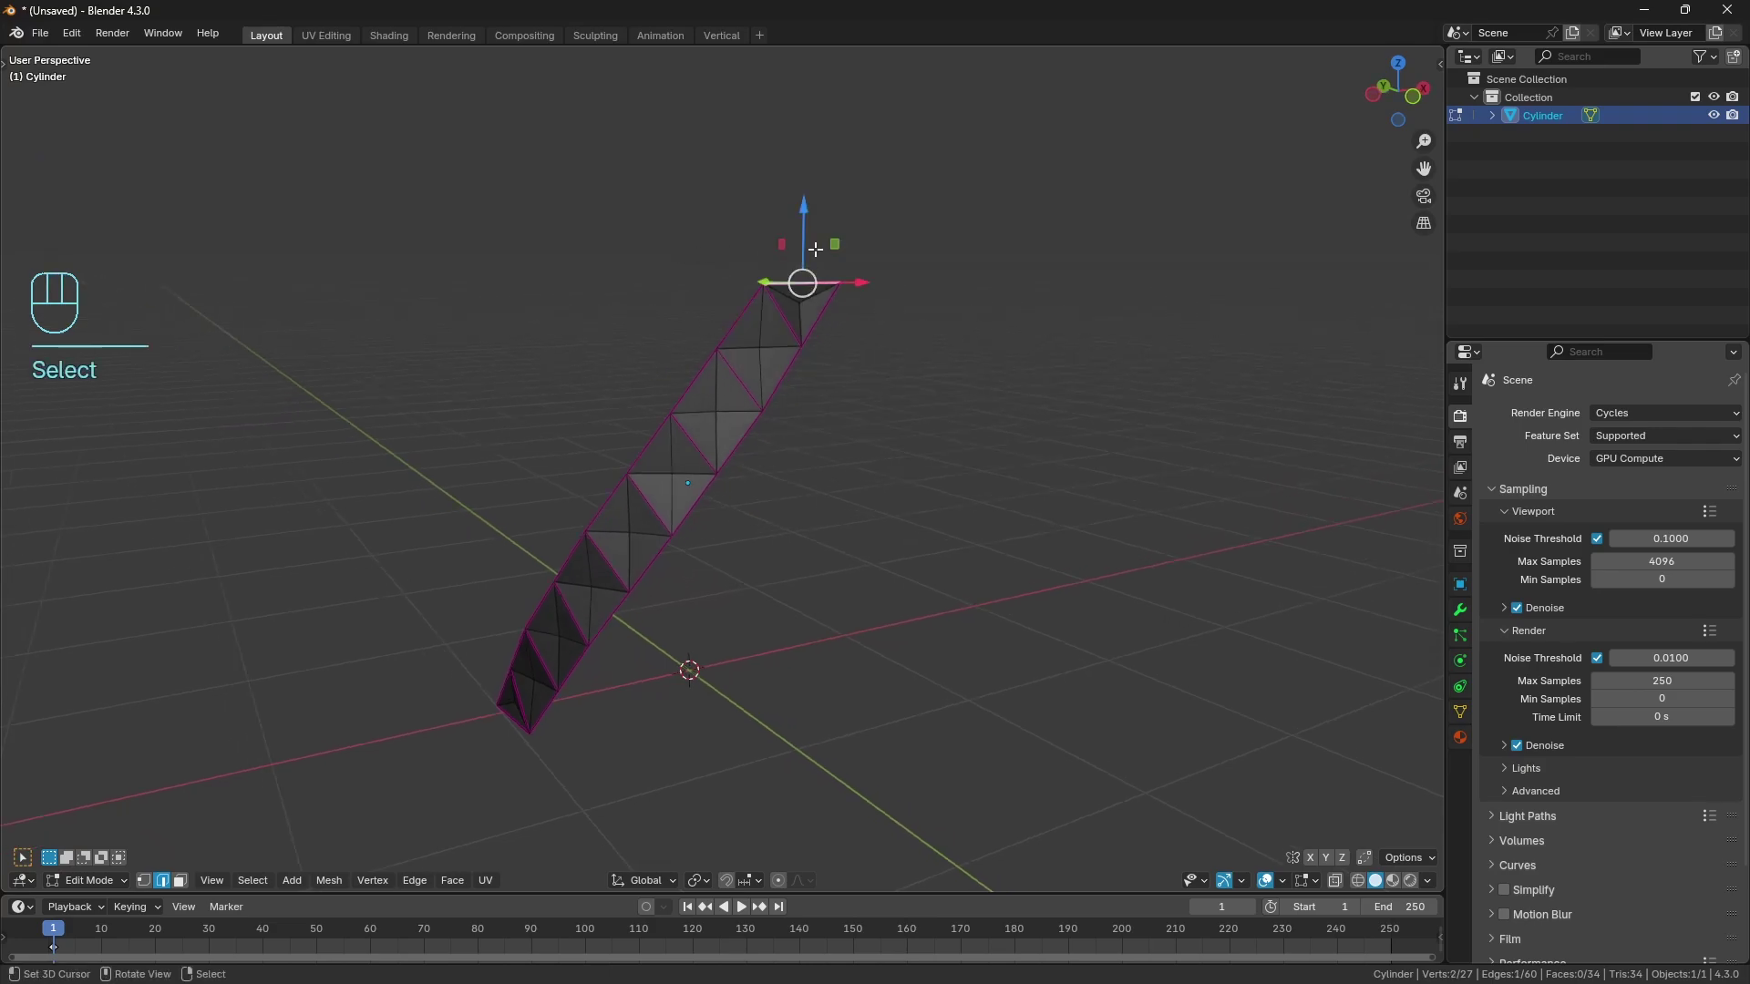
# Add a circle at the strip's top point and scale its arc down to the strip's width.
pyautogui.press('shift+s')
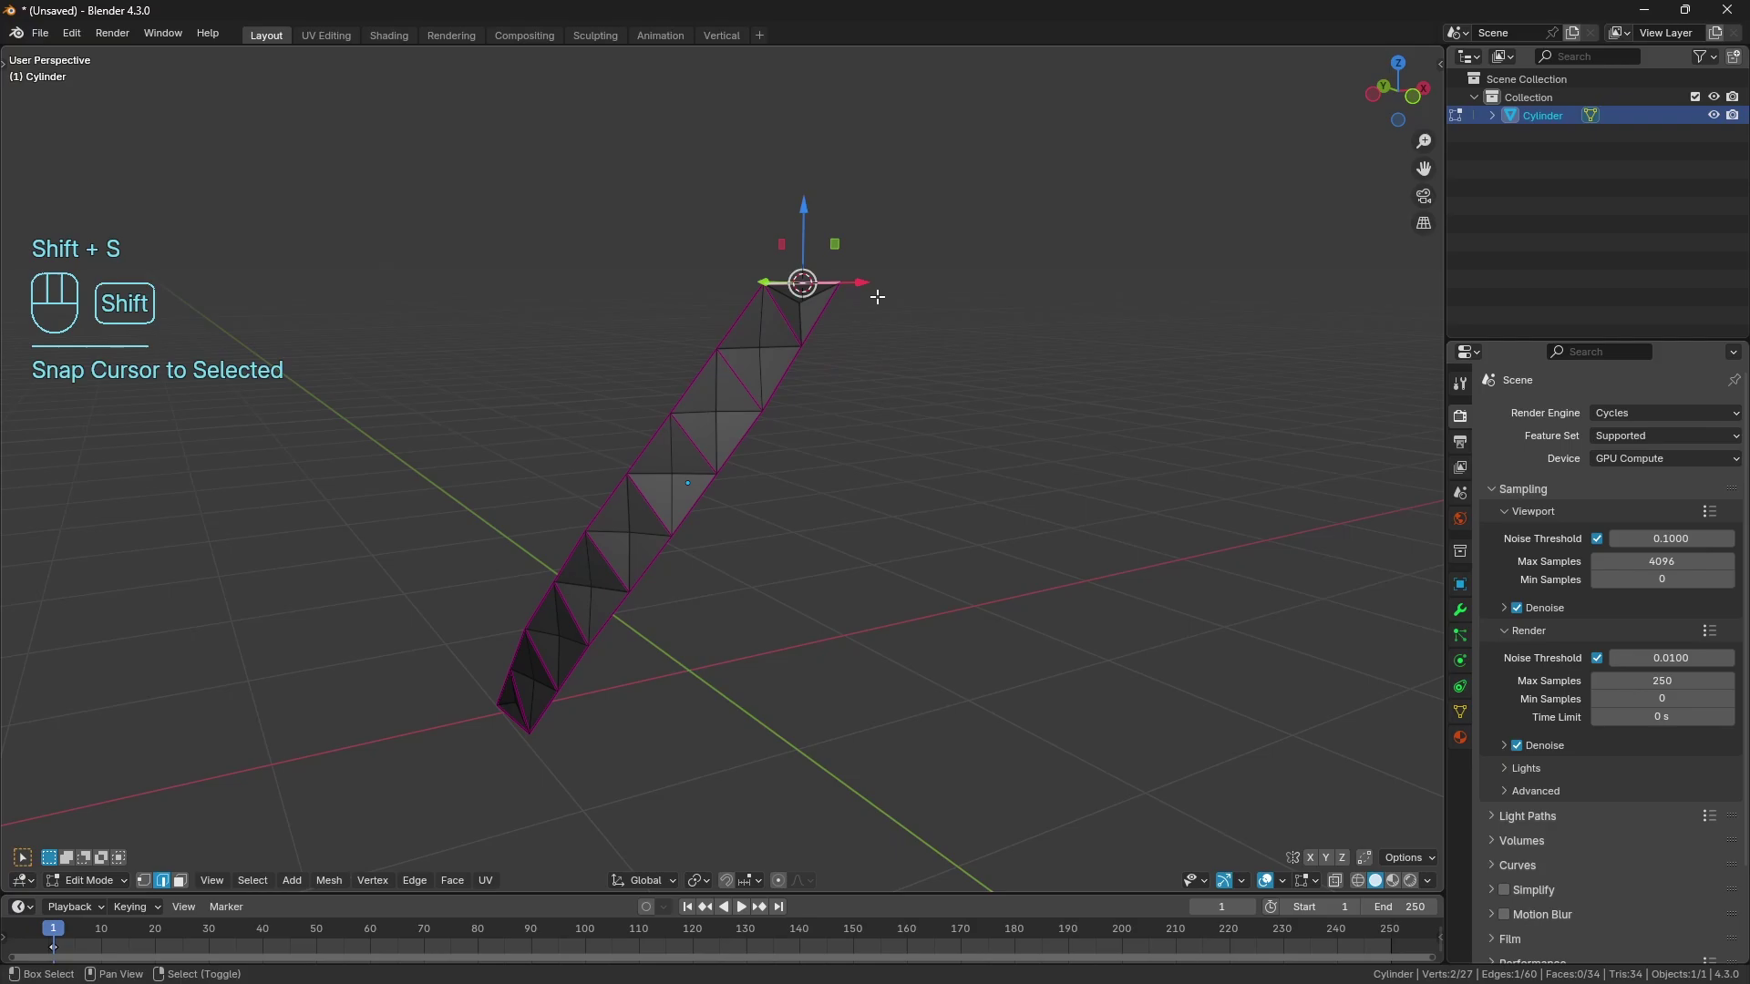
pyautogui.press('shift+a')
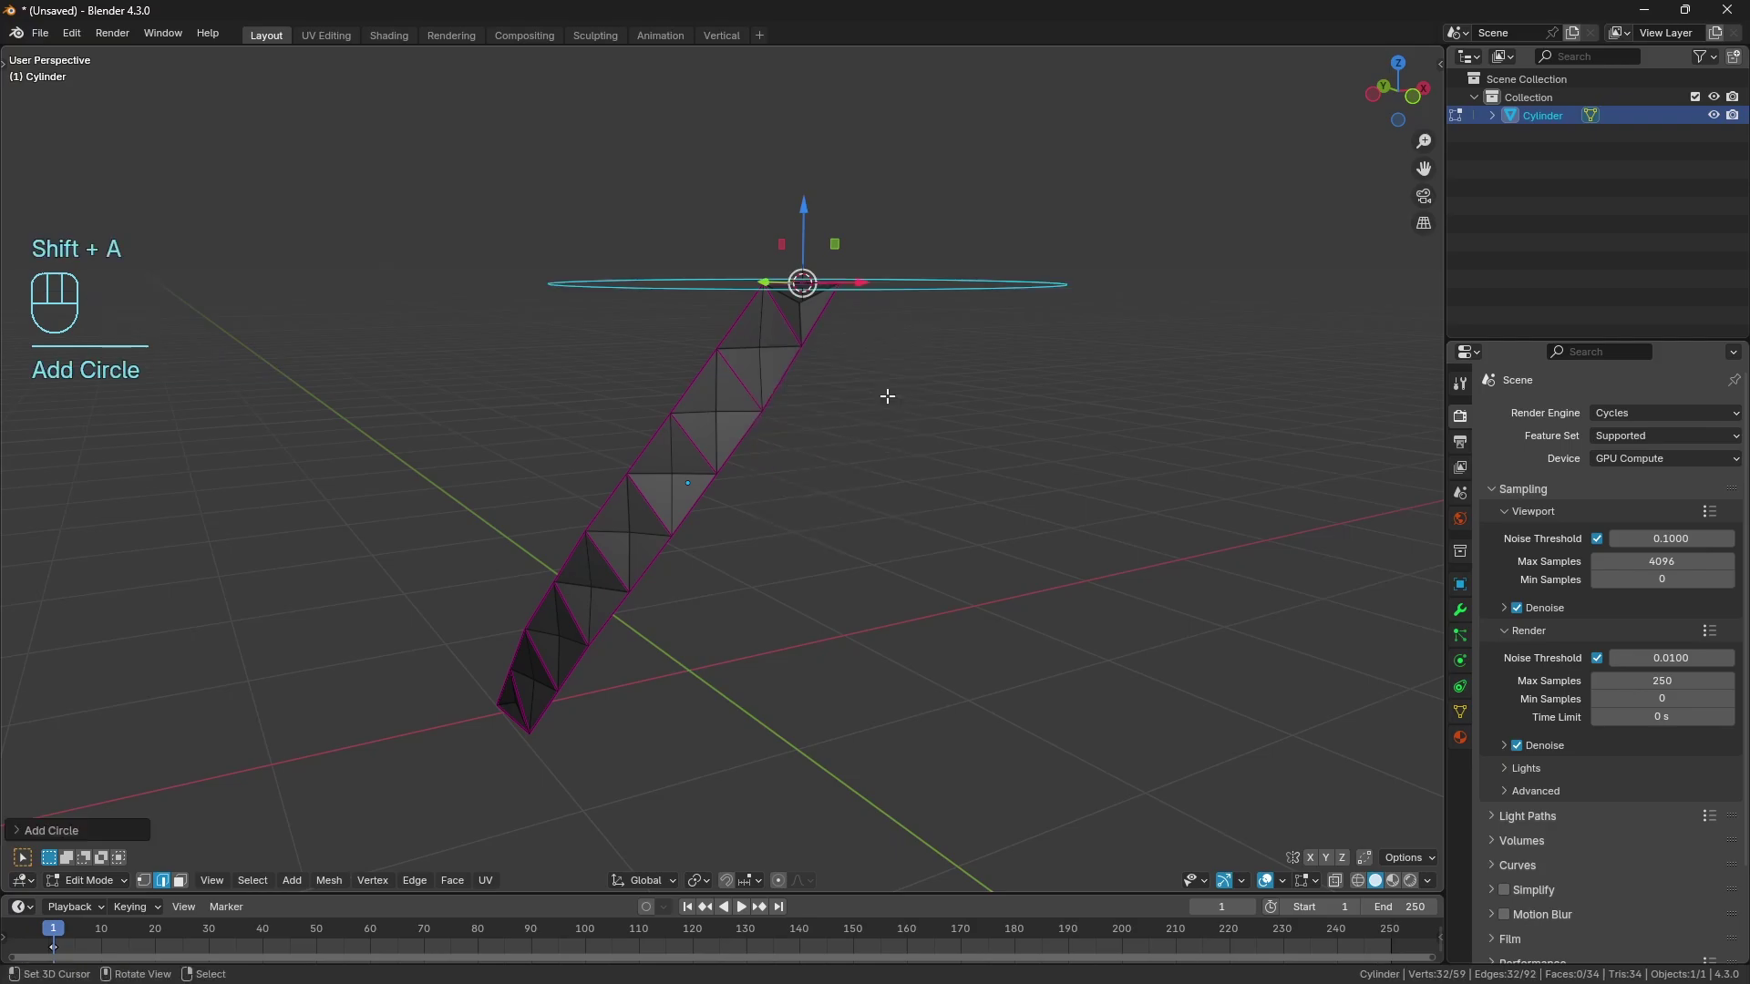
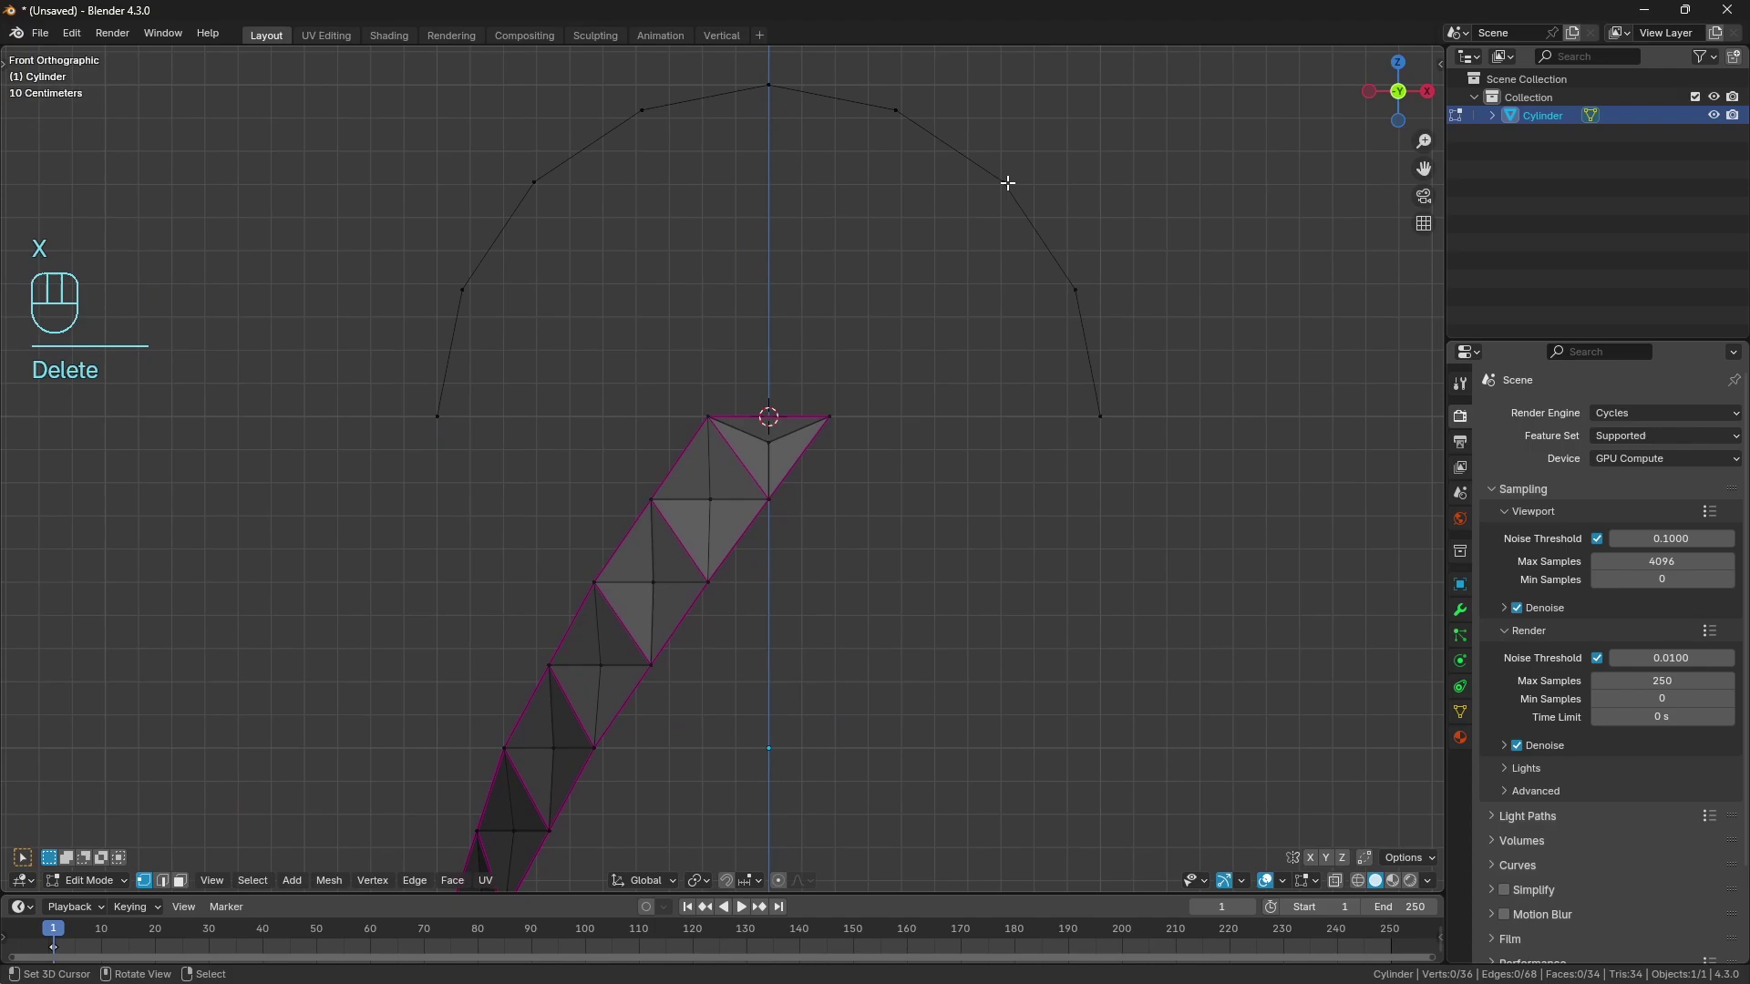
pyautogui.press('l')
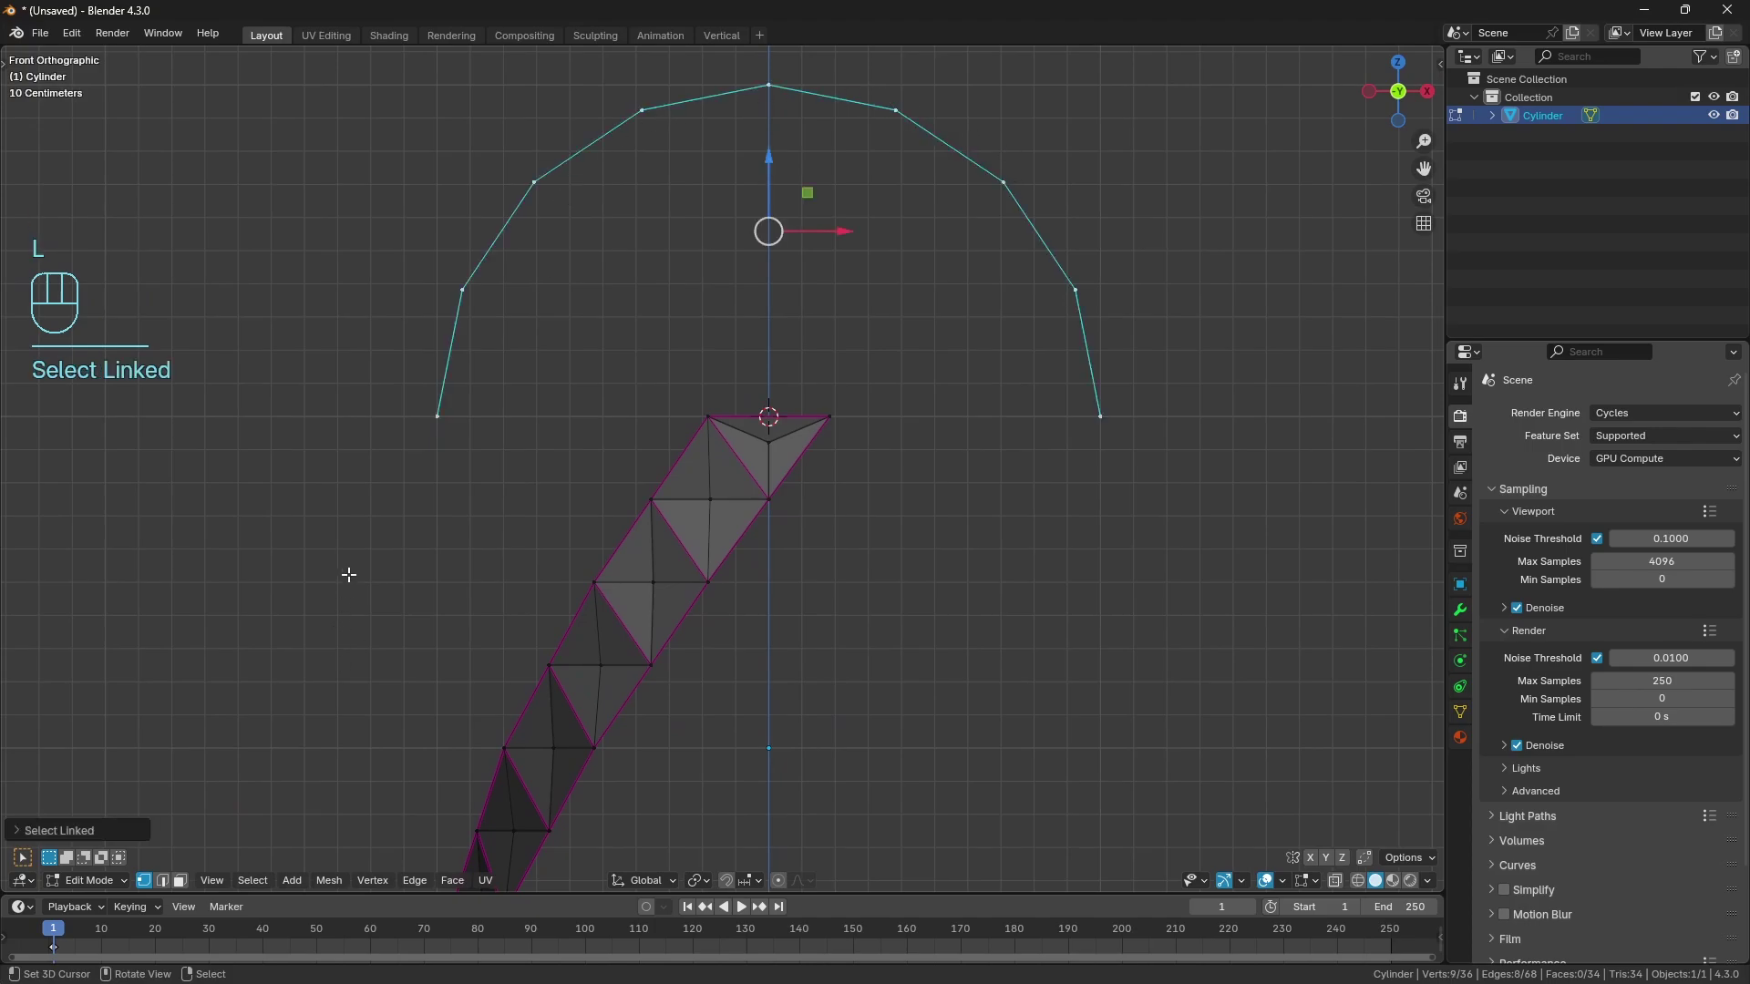
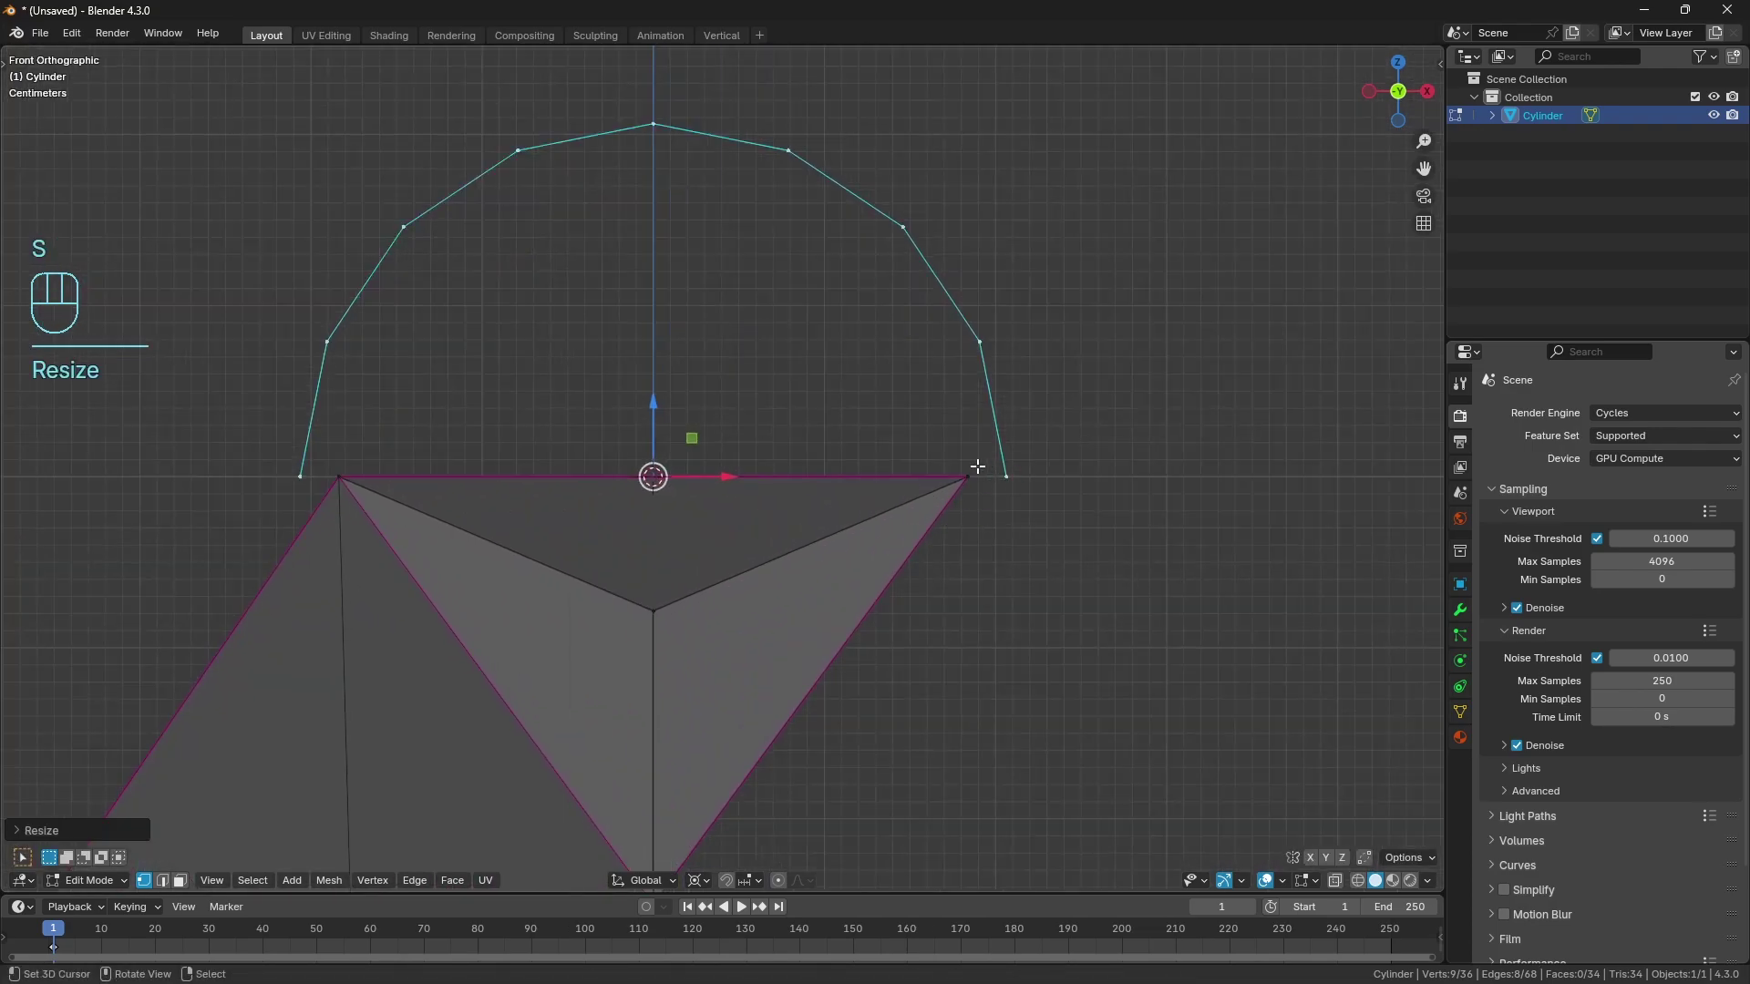
pyautogui.press('s')
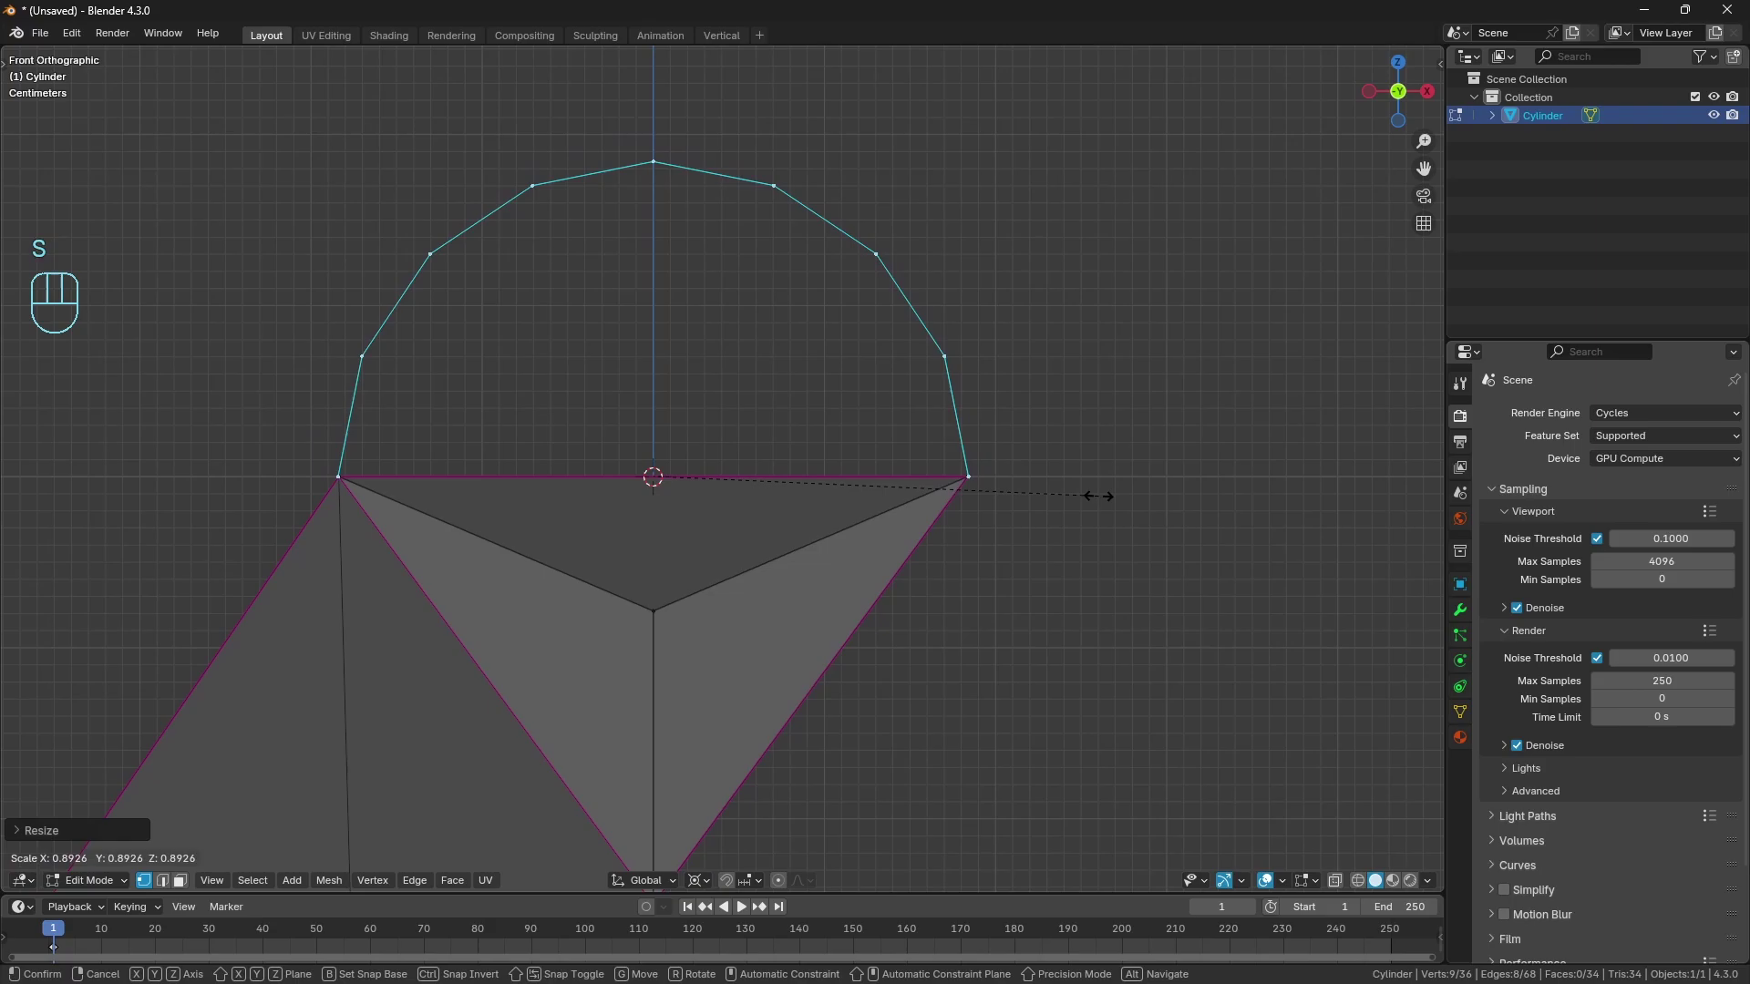
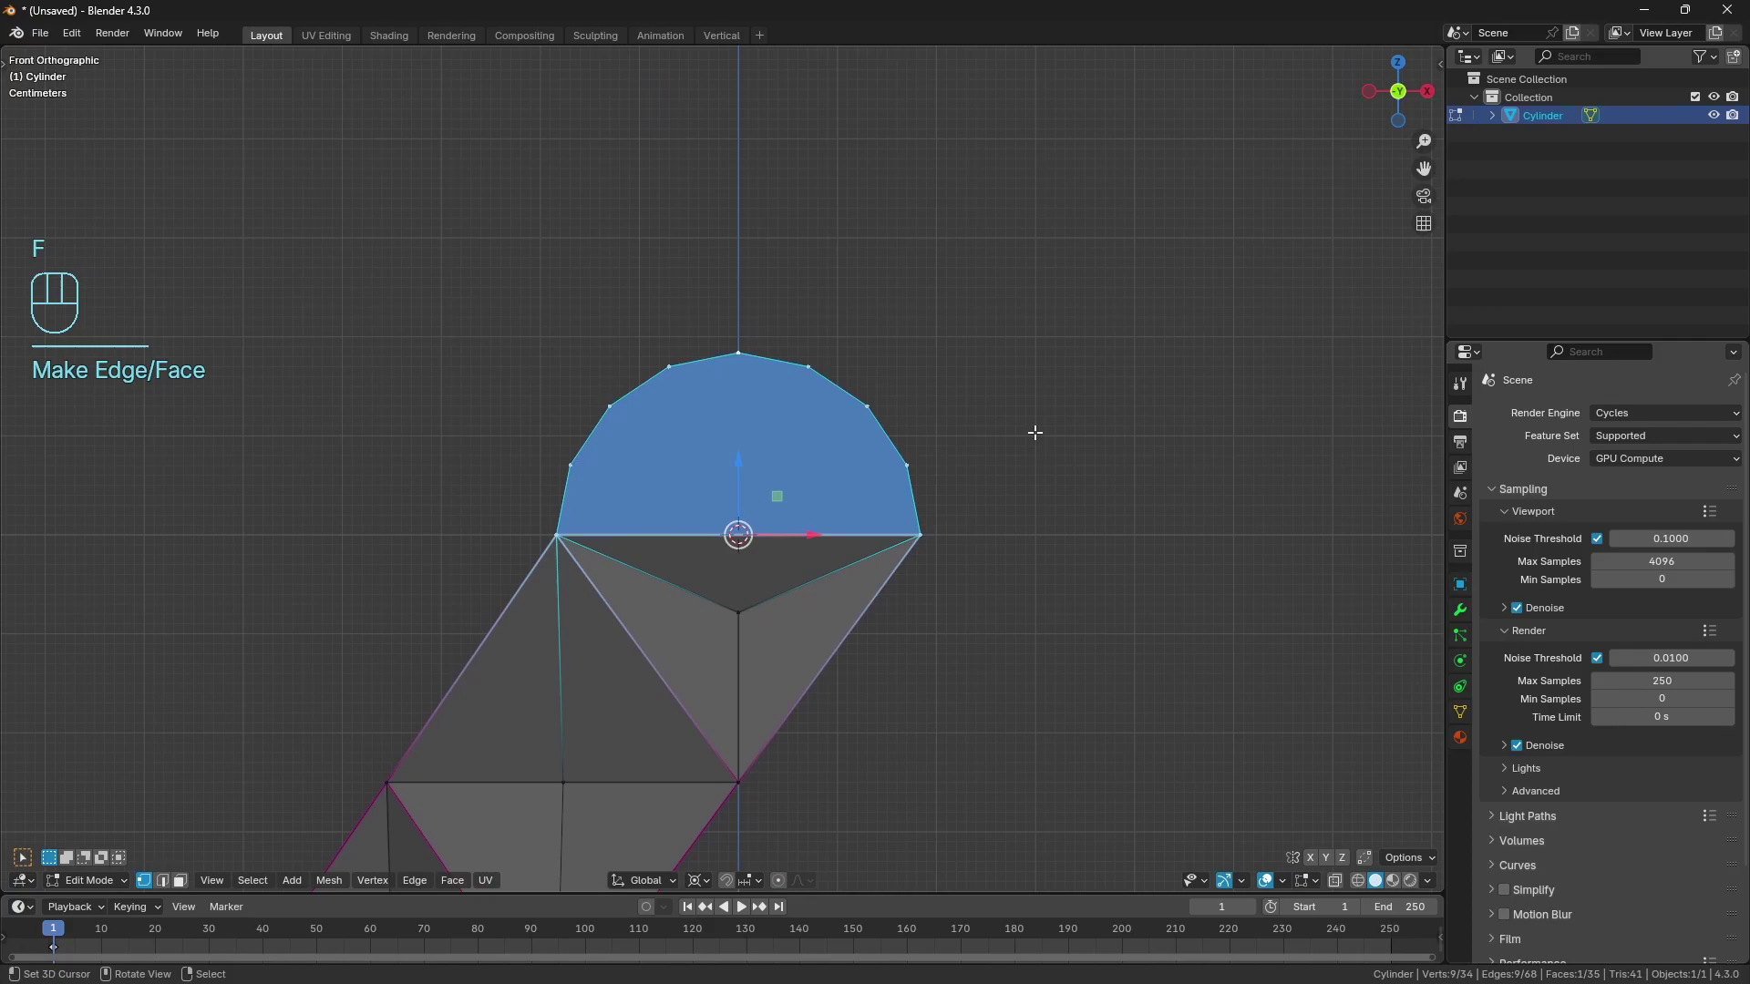
# Inset a smaller face inside the filled rim and crease the inset edges.
pyautogui.press('i')
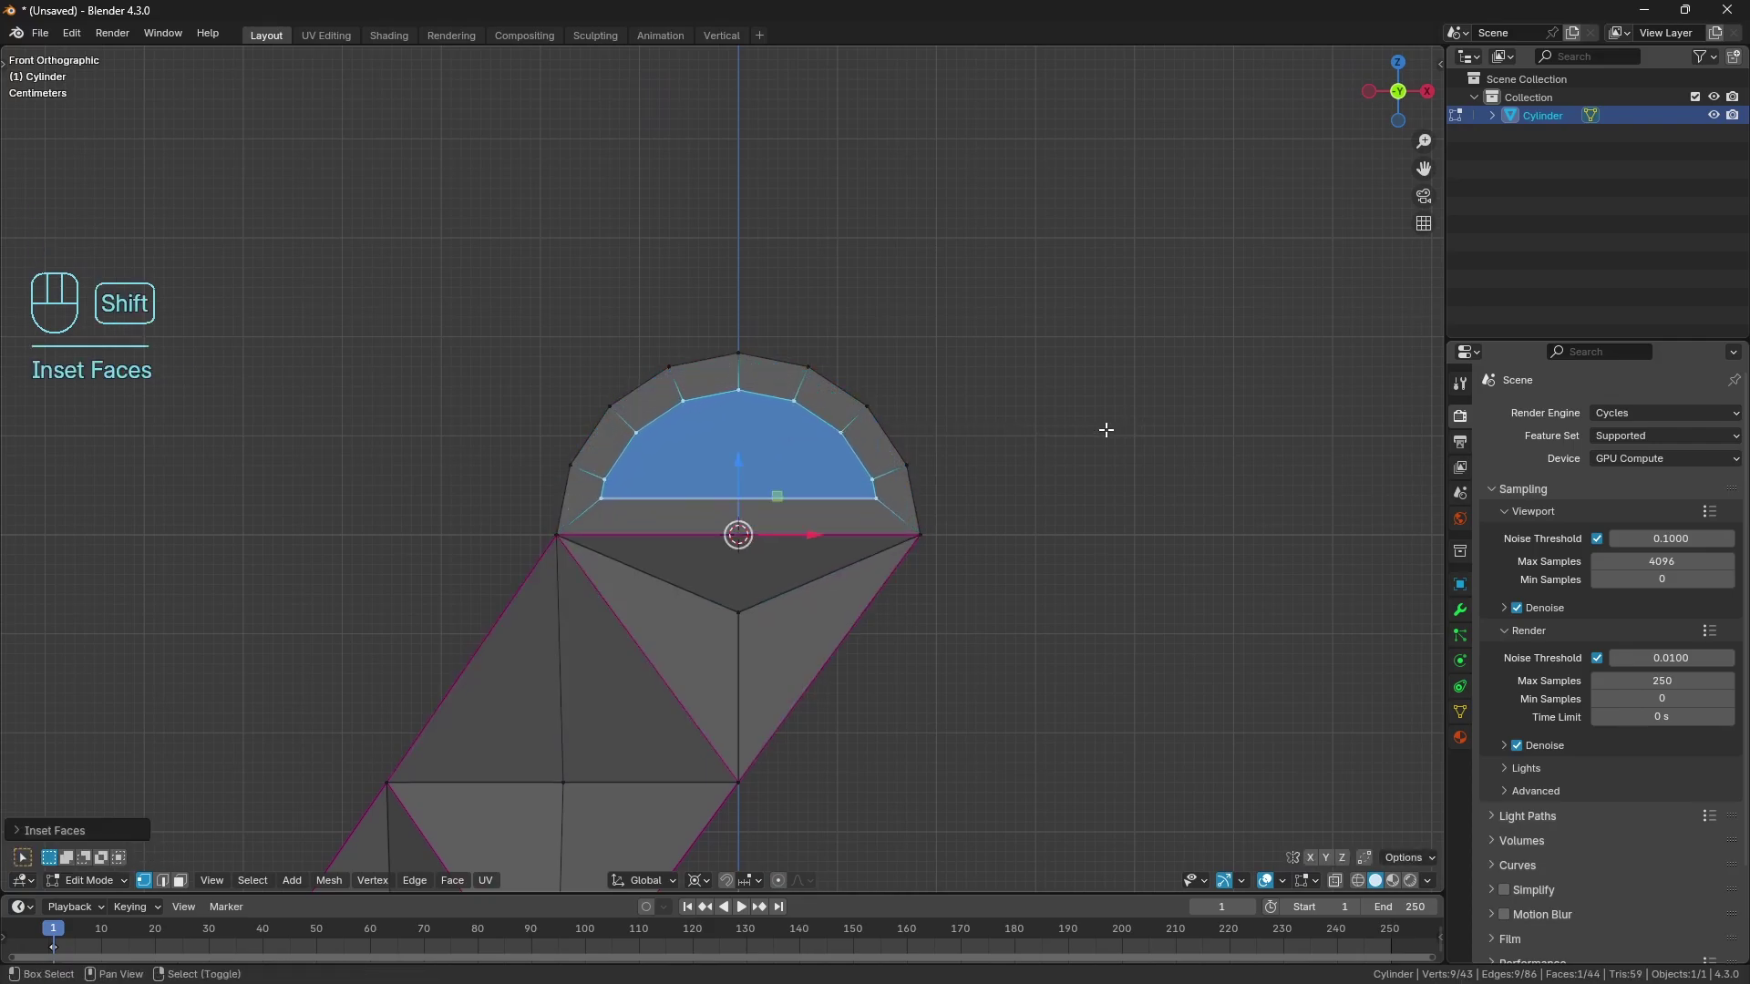
pyautogui.press('shift+e')
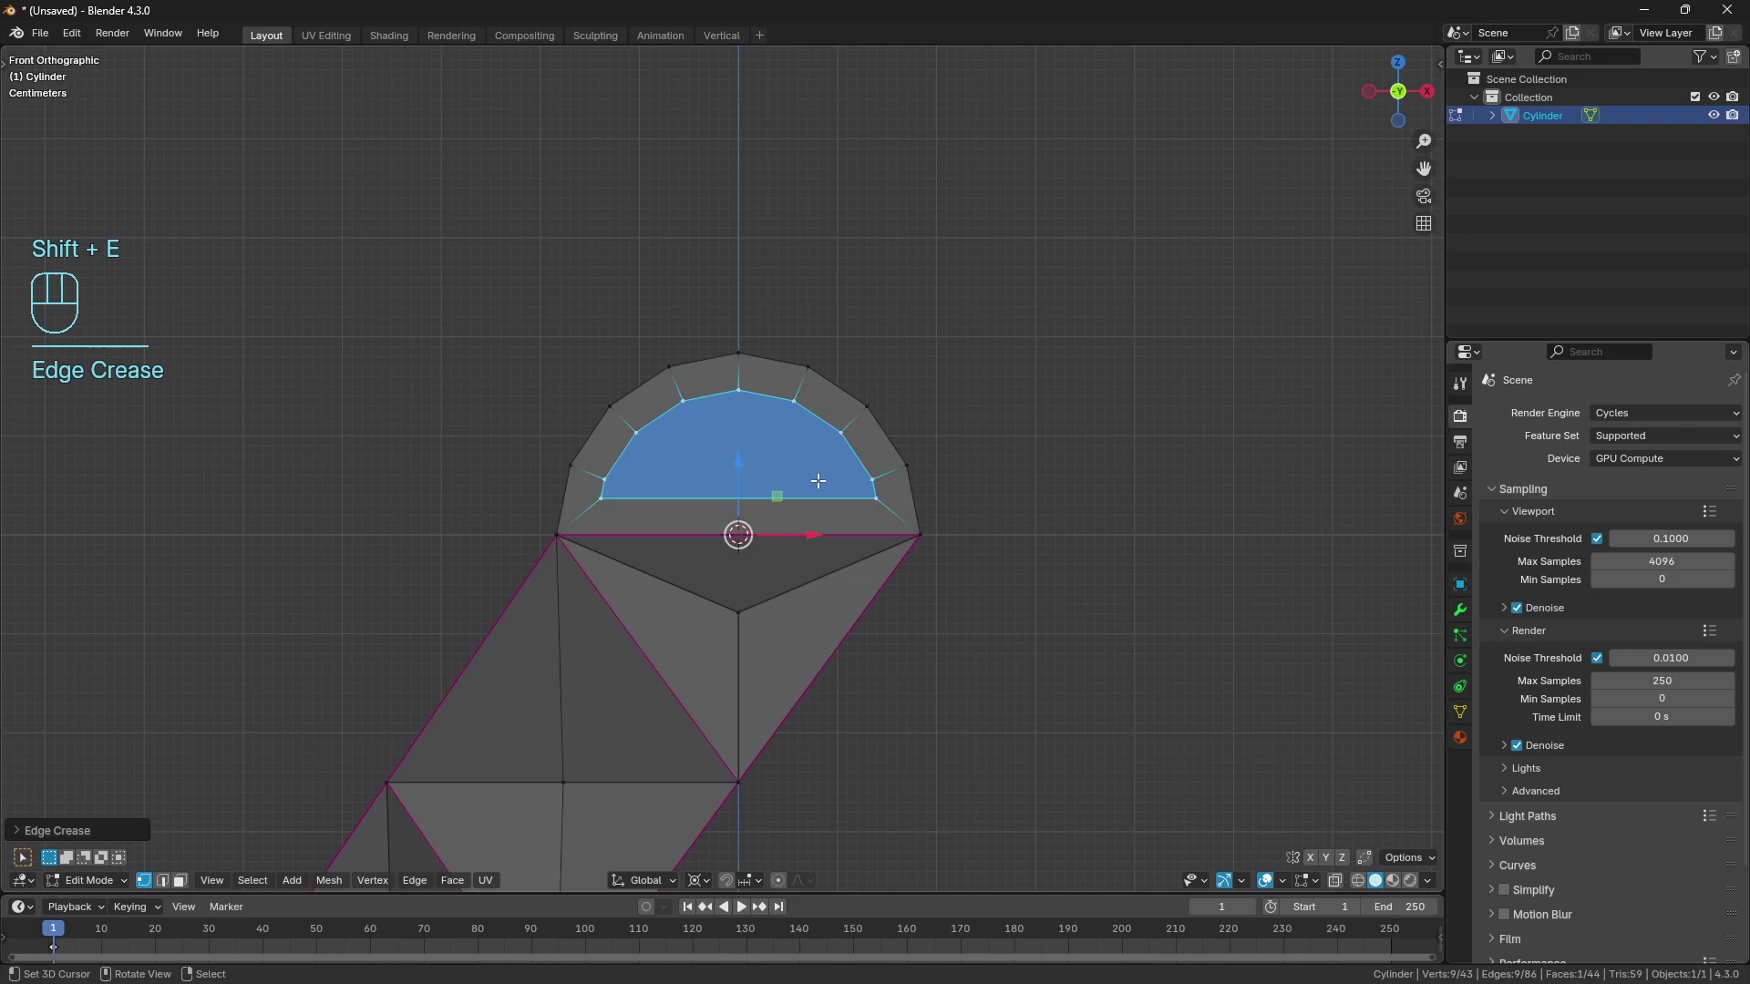
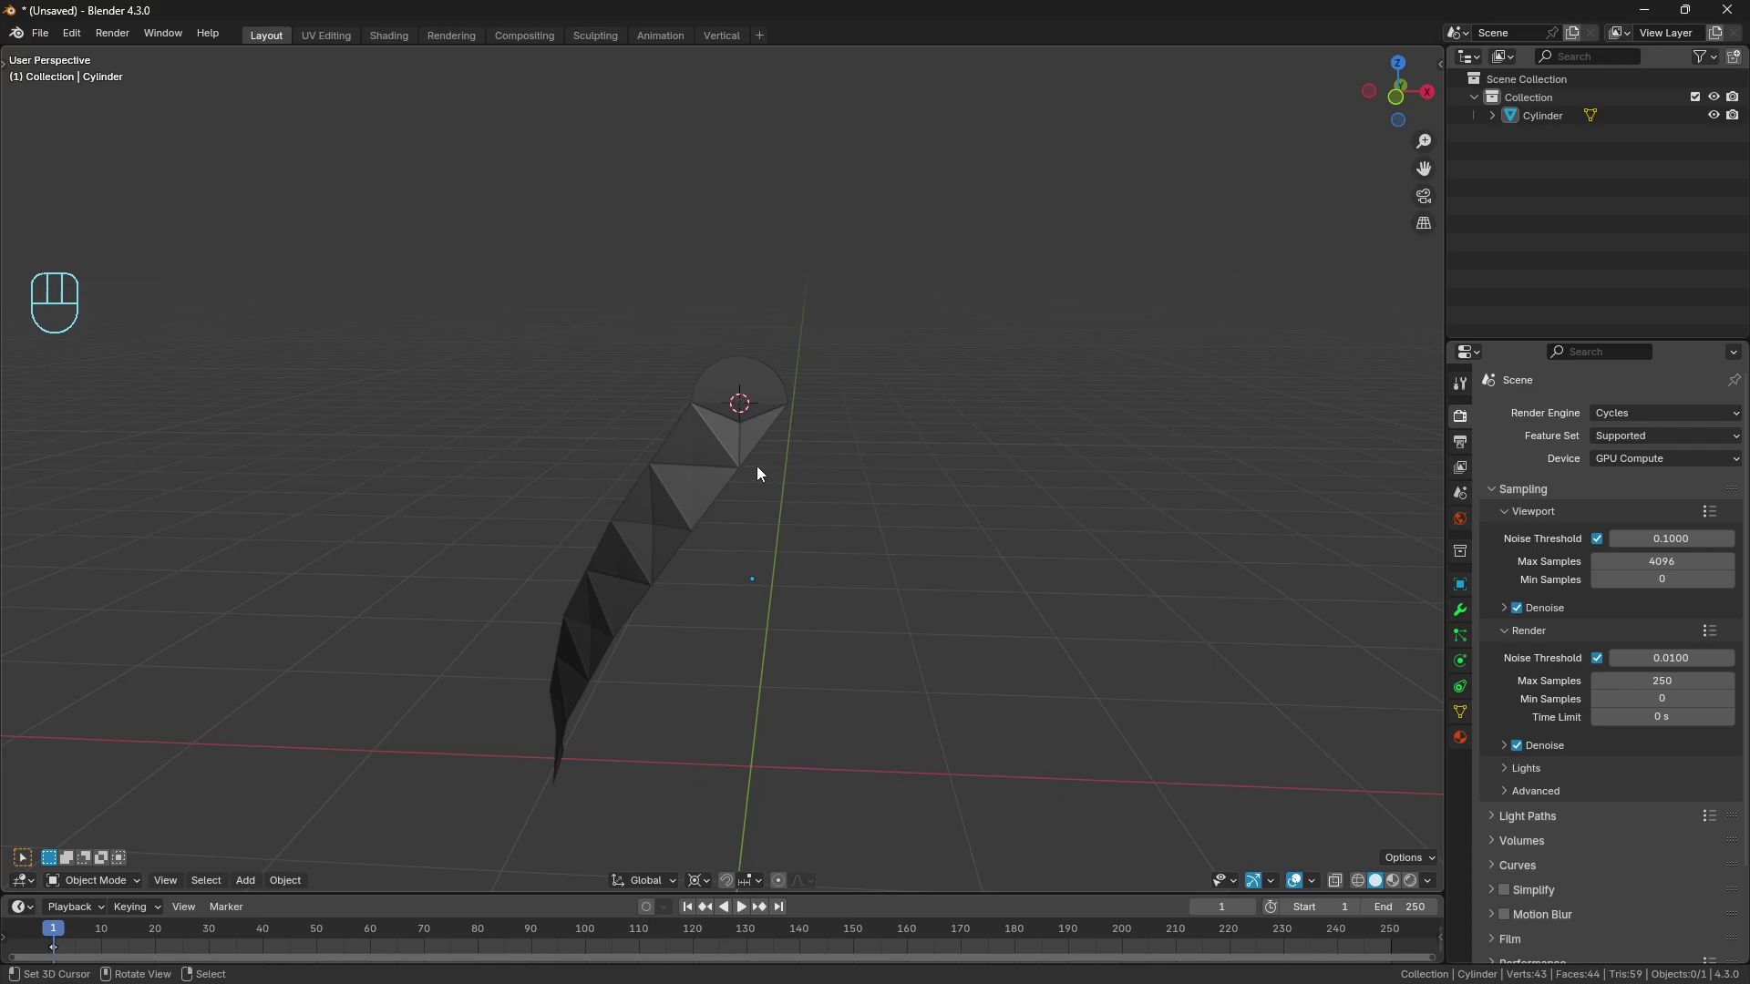
# Orbit to a tilted view and select the faceted strip object.
pyautogui.middleClick(670, 504)
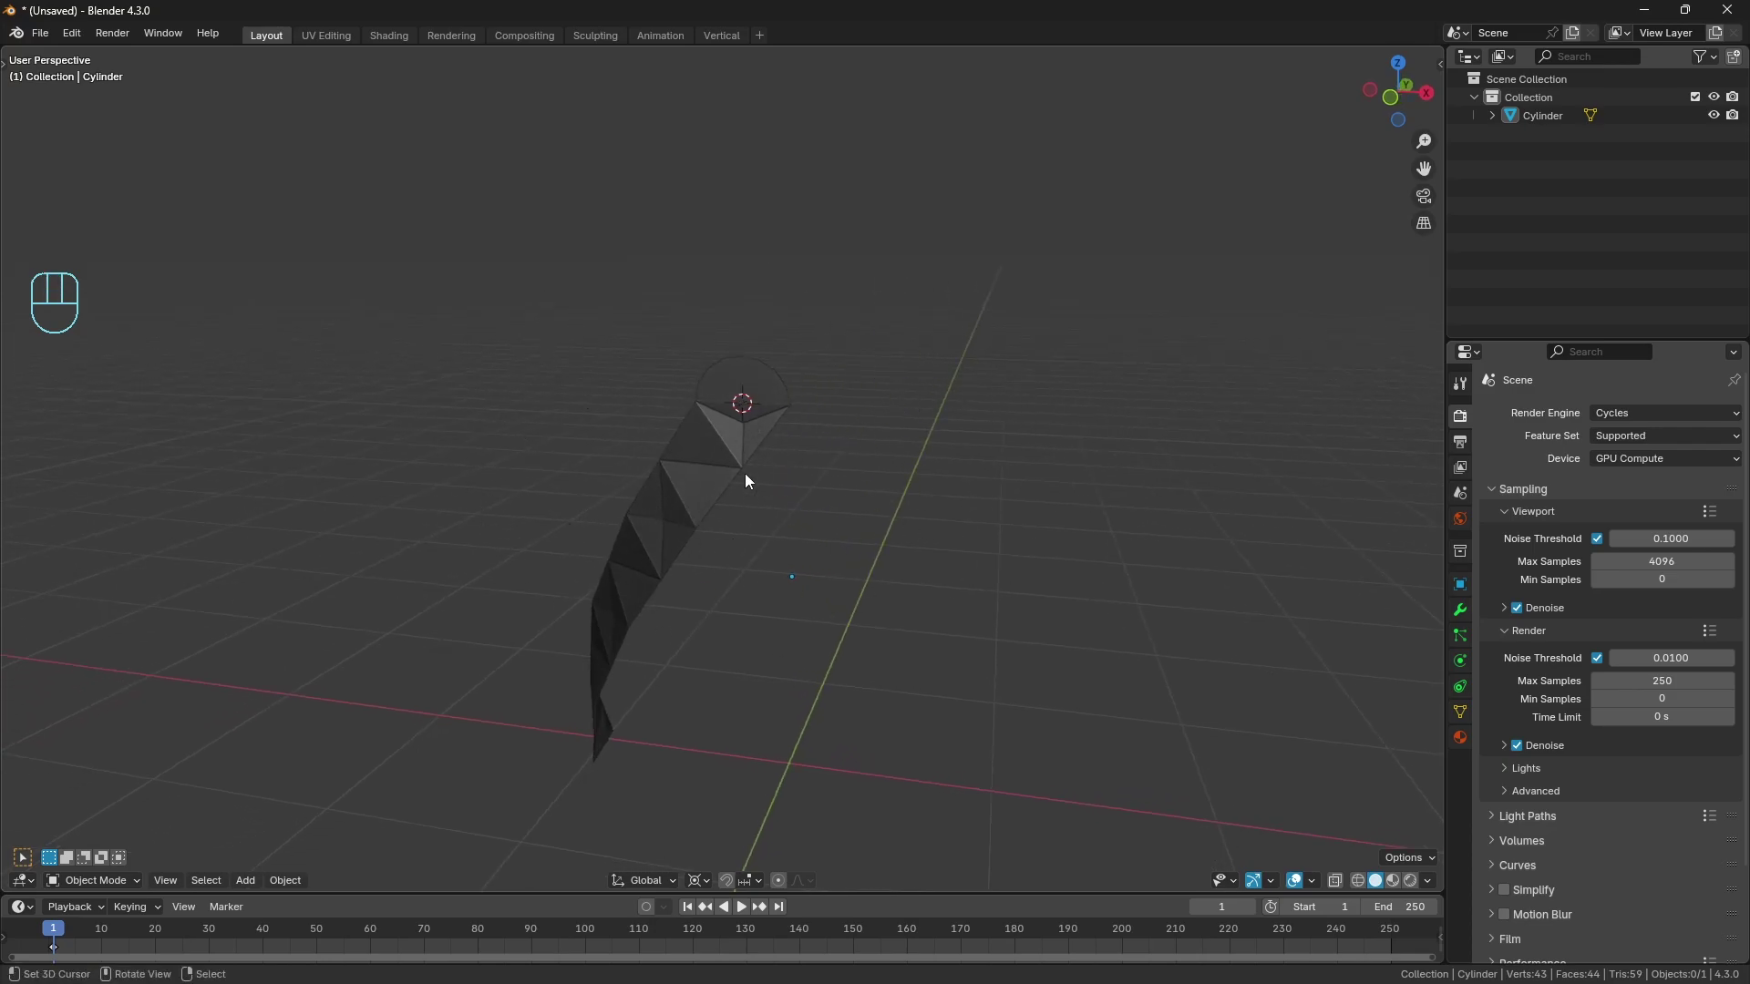
pyautogui.middleClick(704, 507)
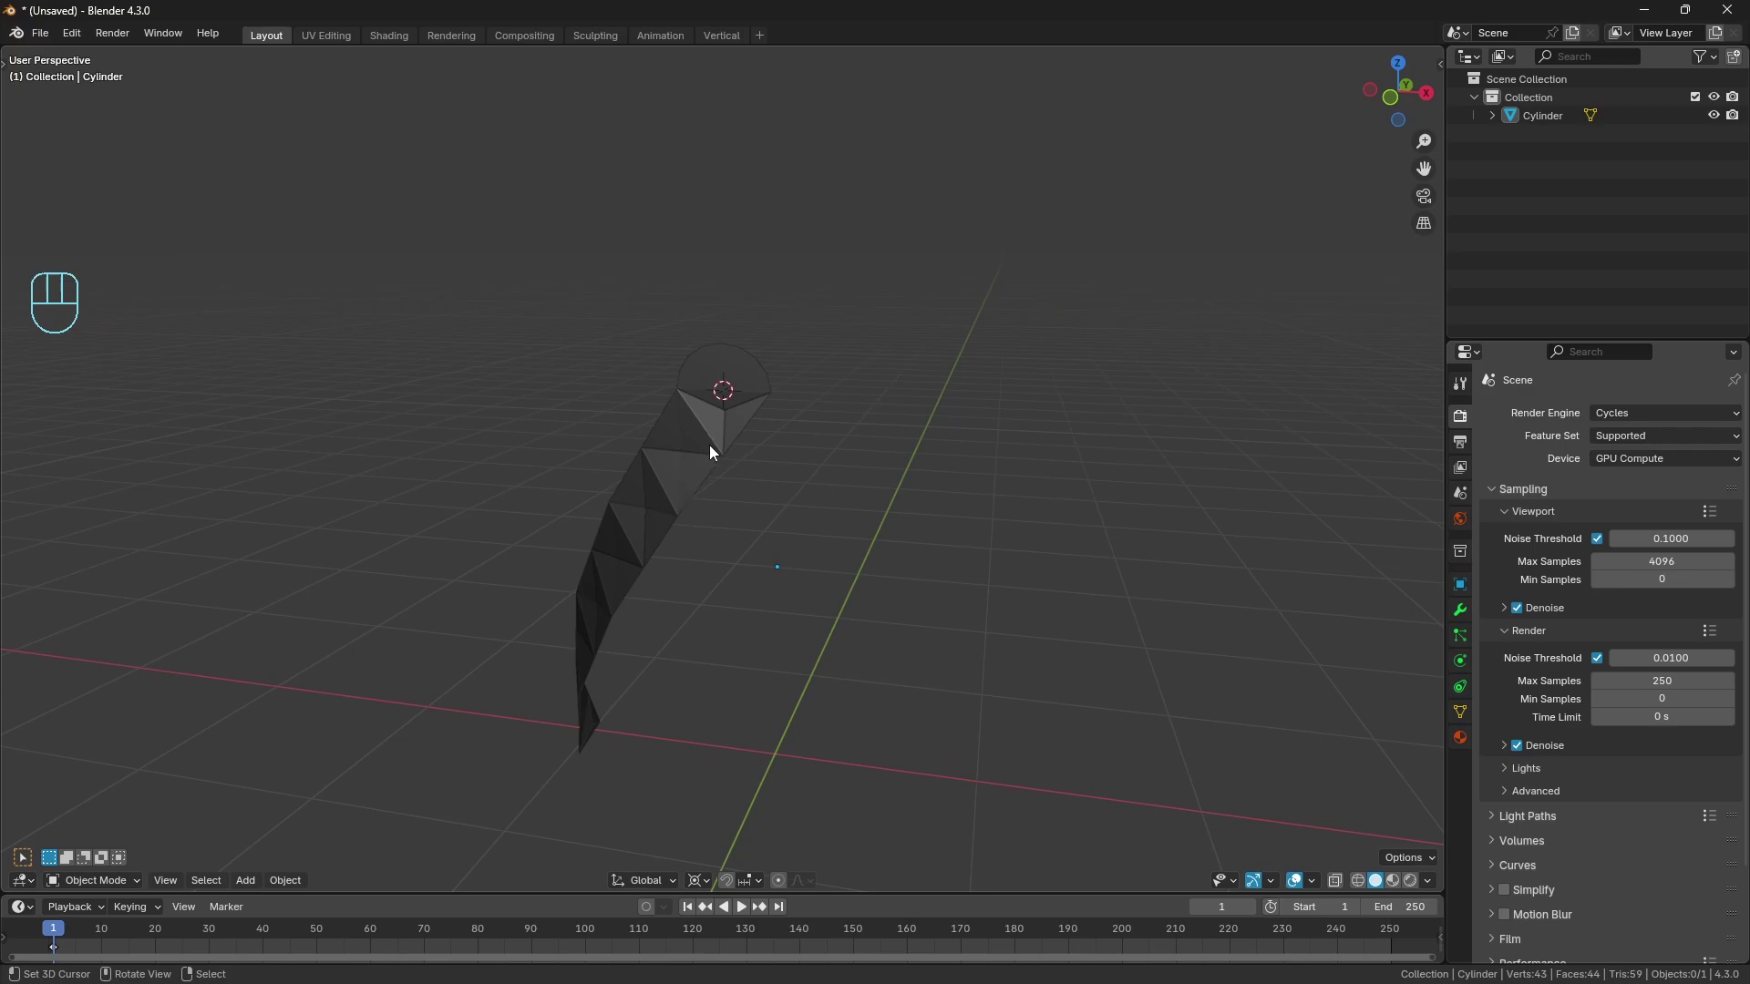
pyautogui.rightClick(713, 453)
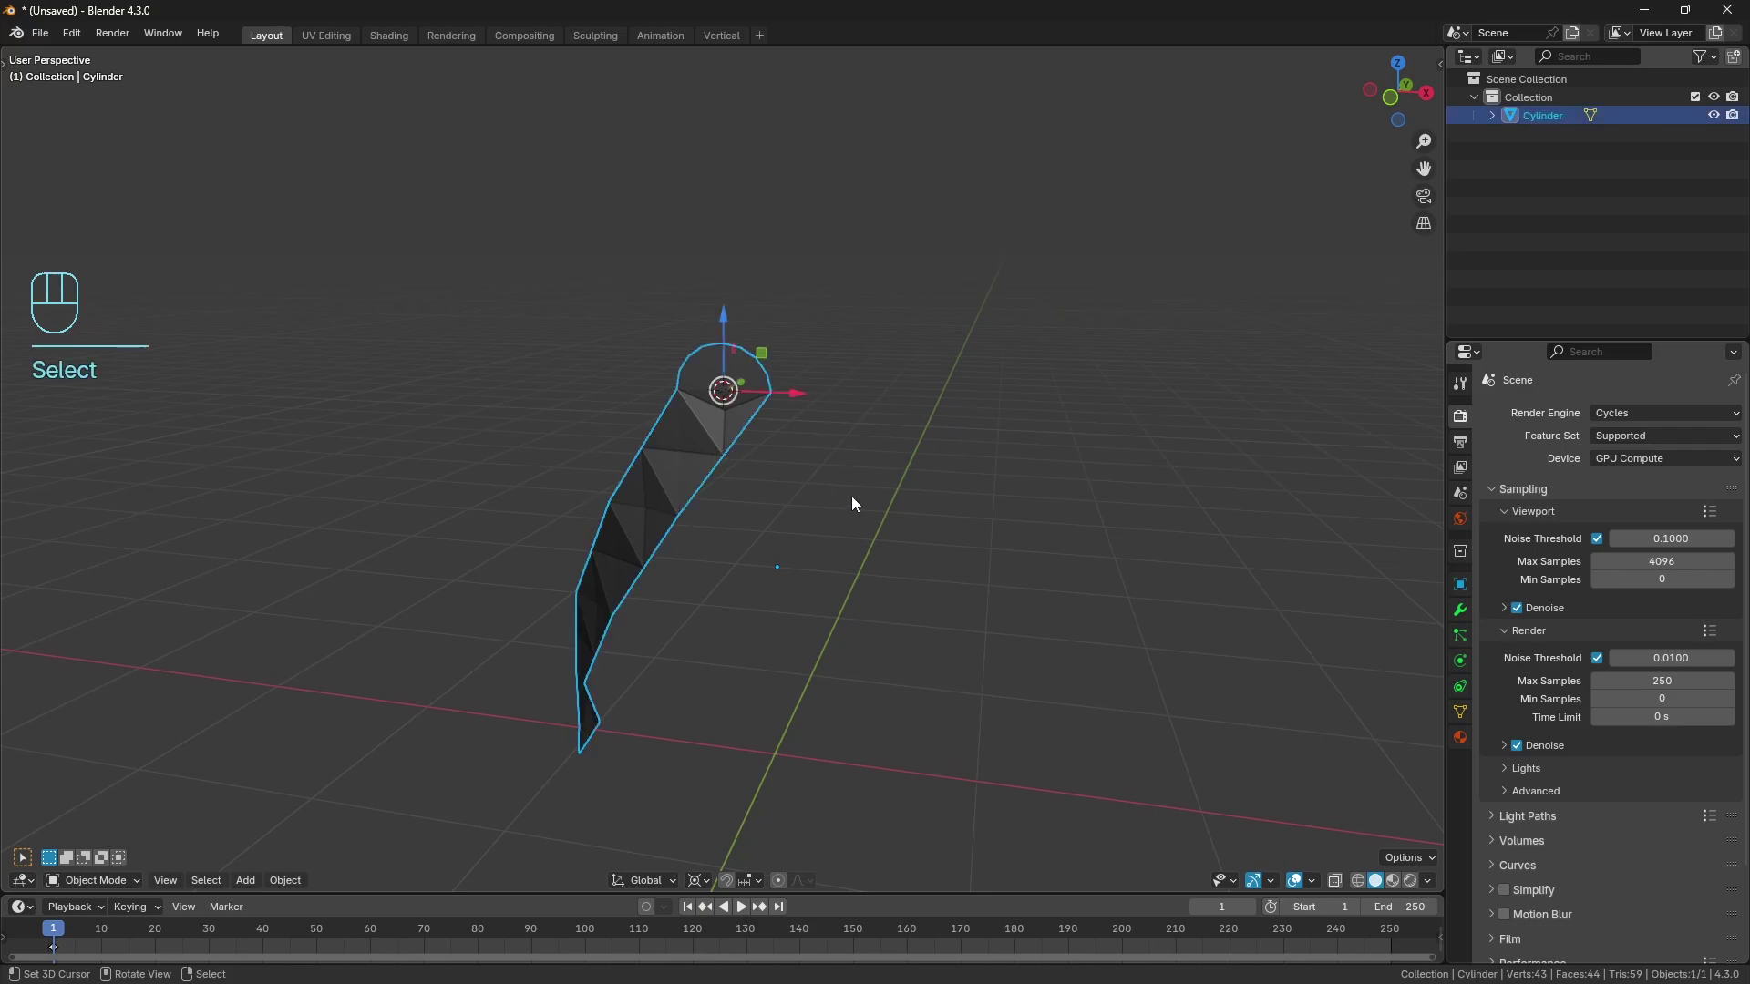
# Add an Empty at the world origin and give the strip an Array modifier.
pyautogui.press('shift+s')
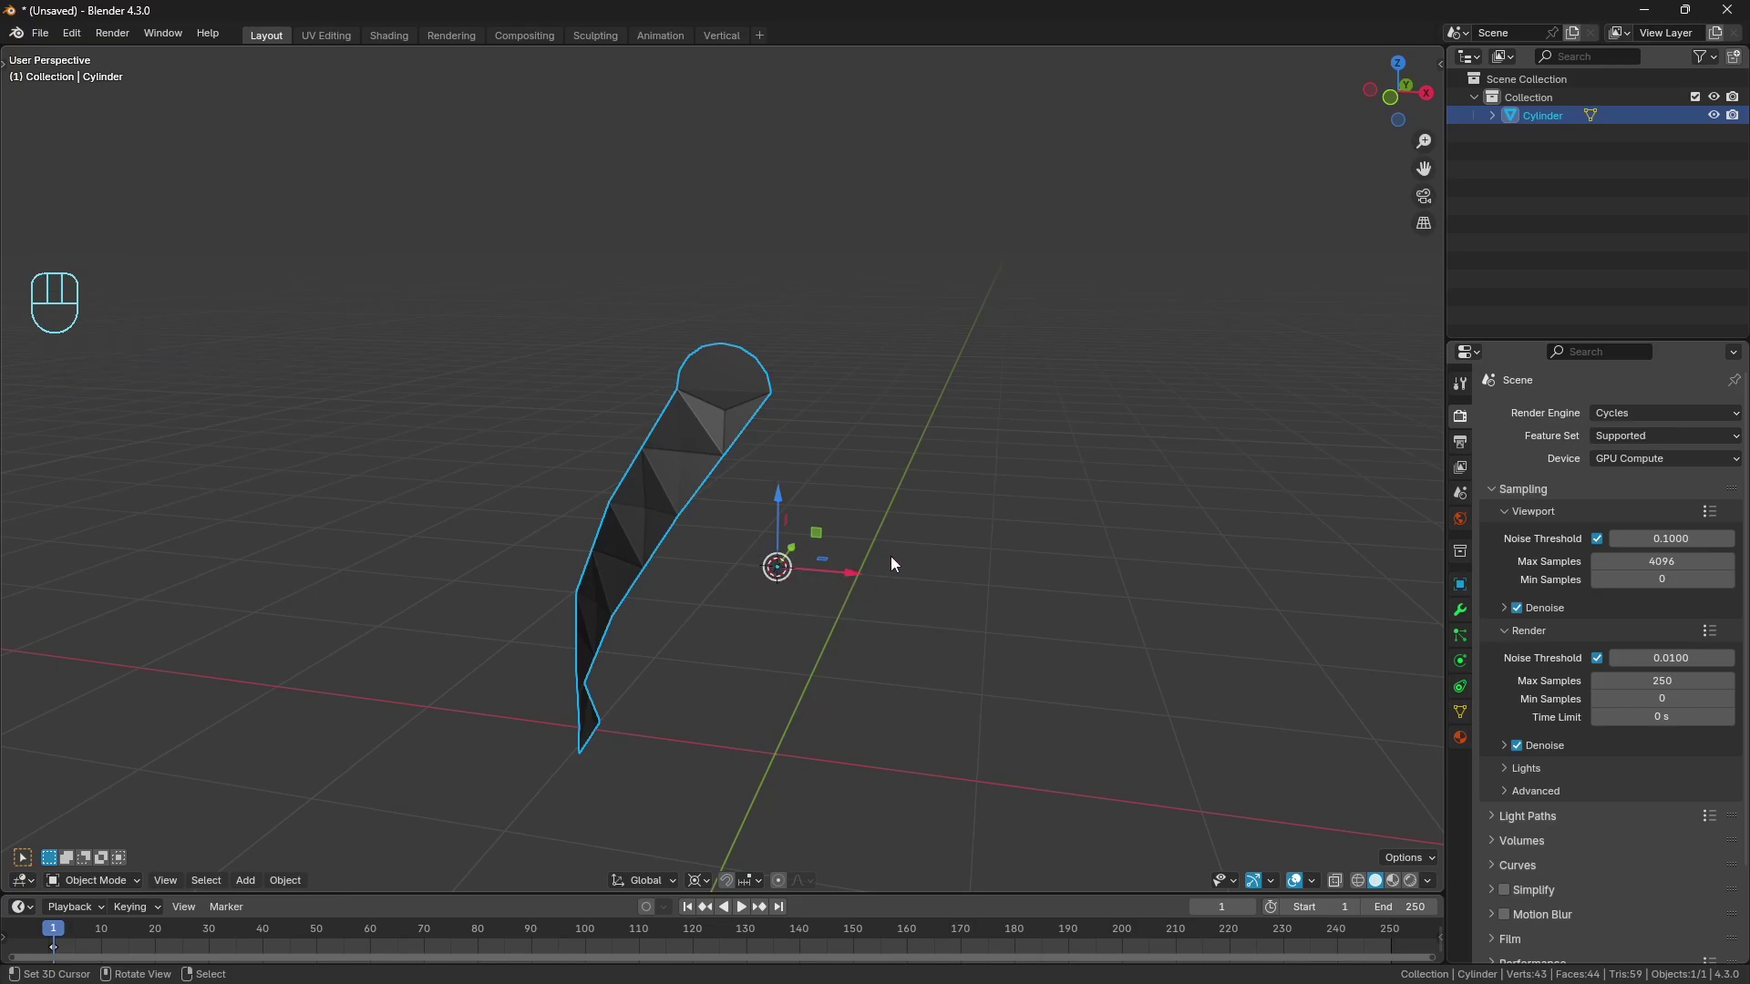
pyautogui.press('shift+a')
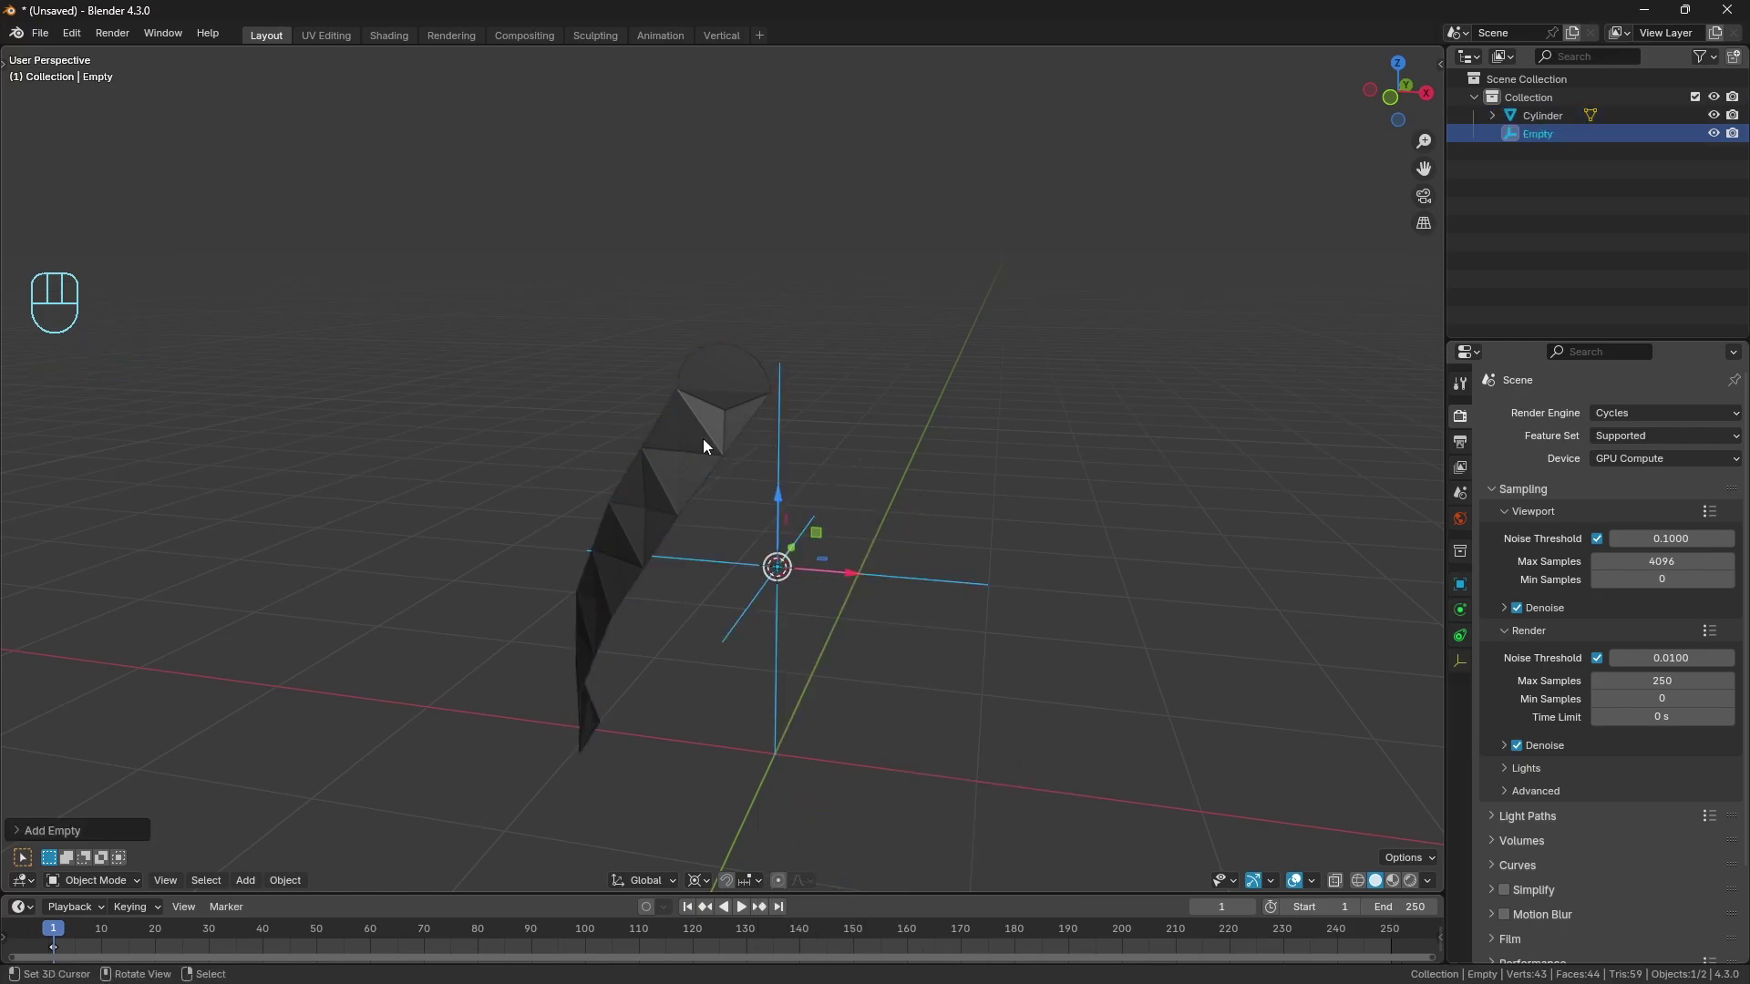
pyautogui.rightClick(707, 446)
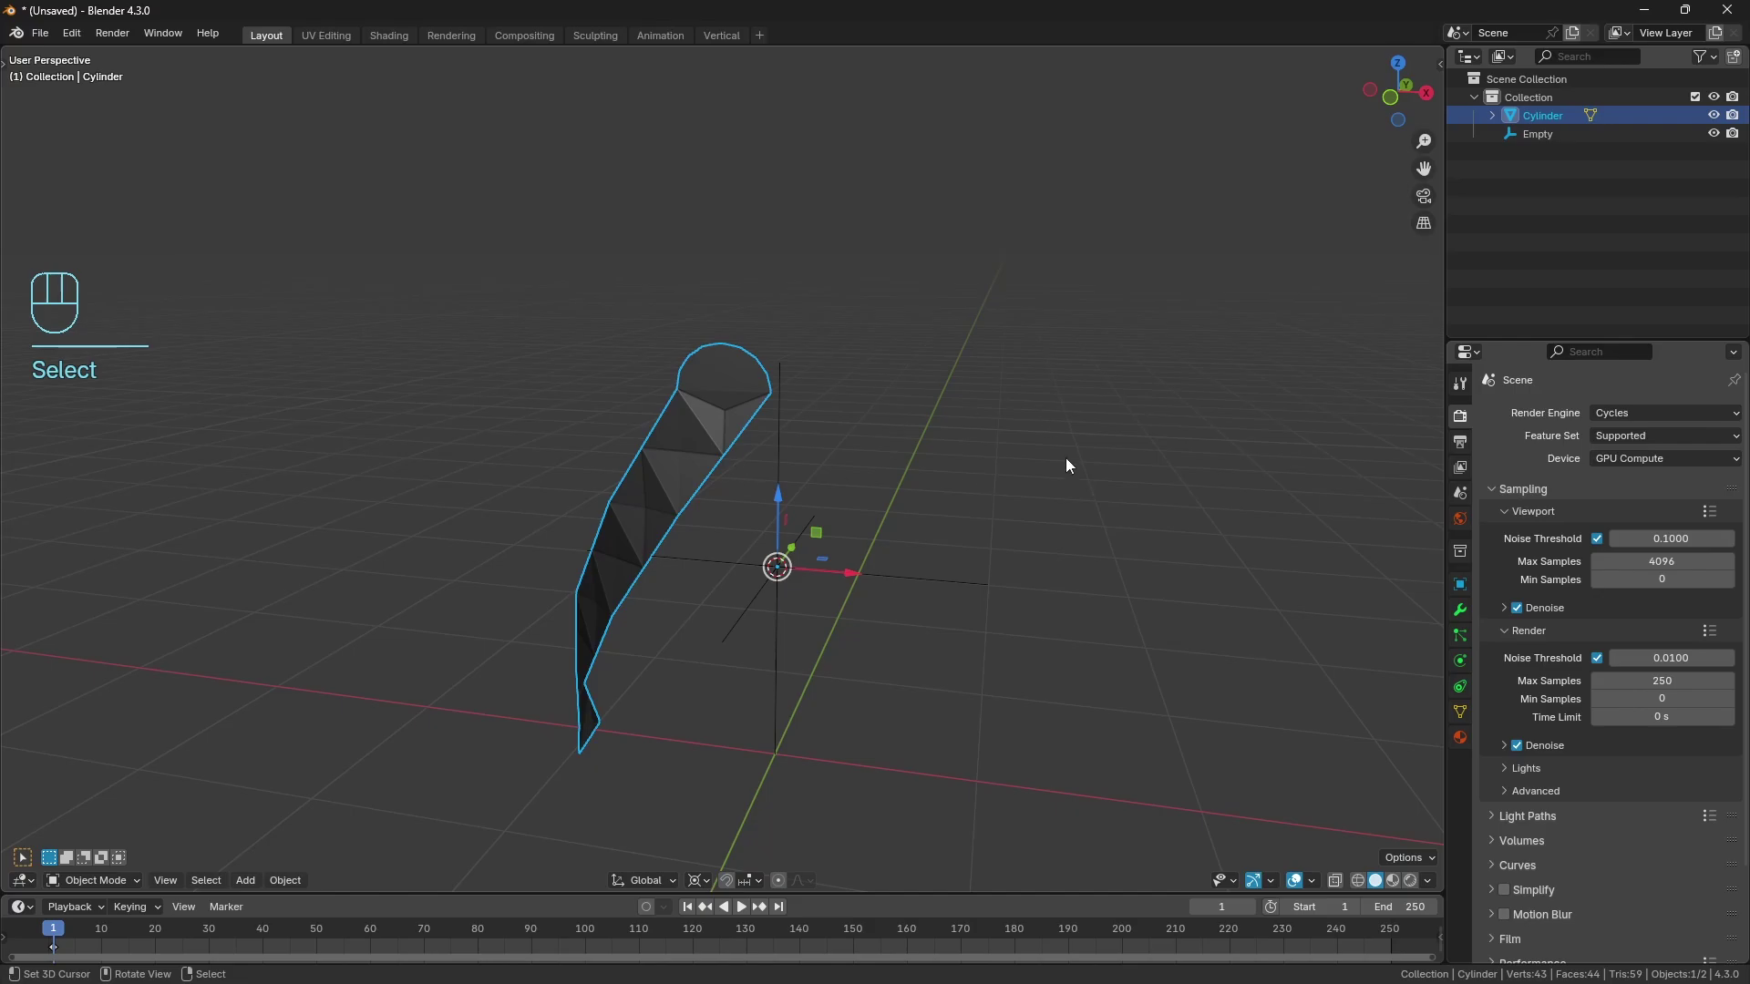
pyautogui.click(1467, 607)
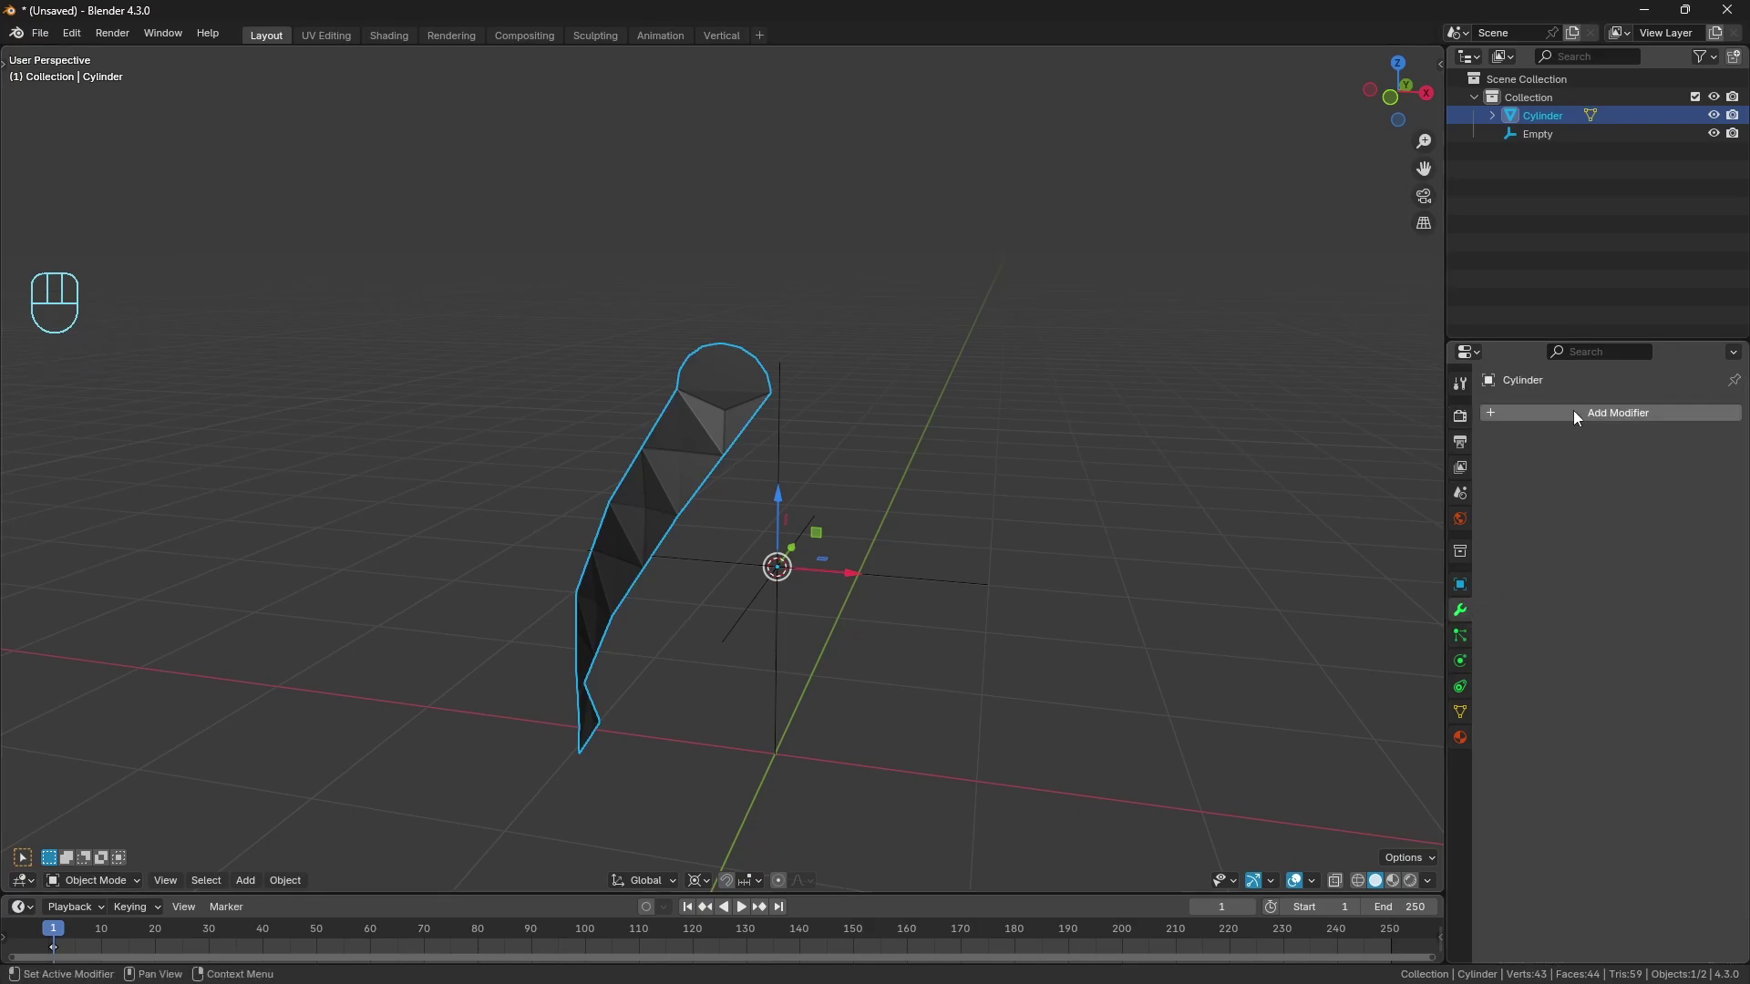
pyautogui.moveTo(1577, 417); pyautogui.dragTo(1578, 418)
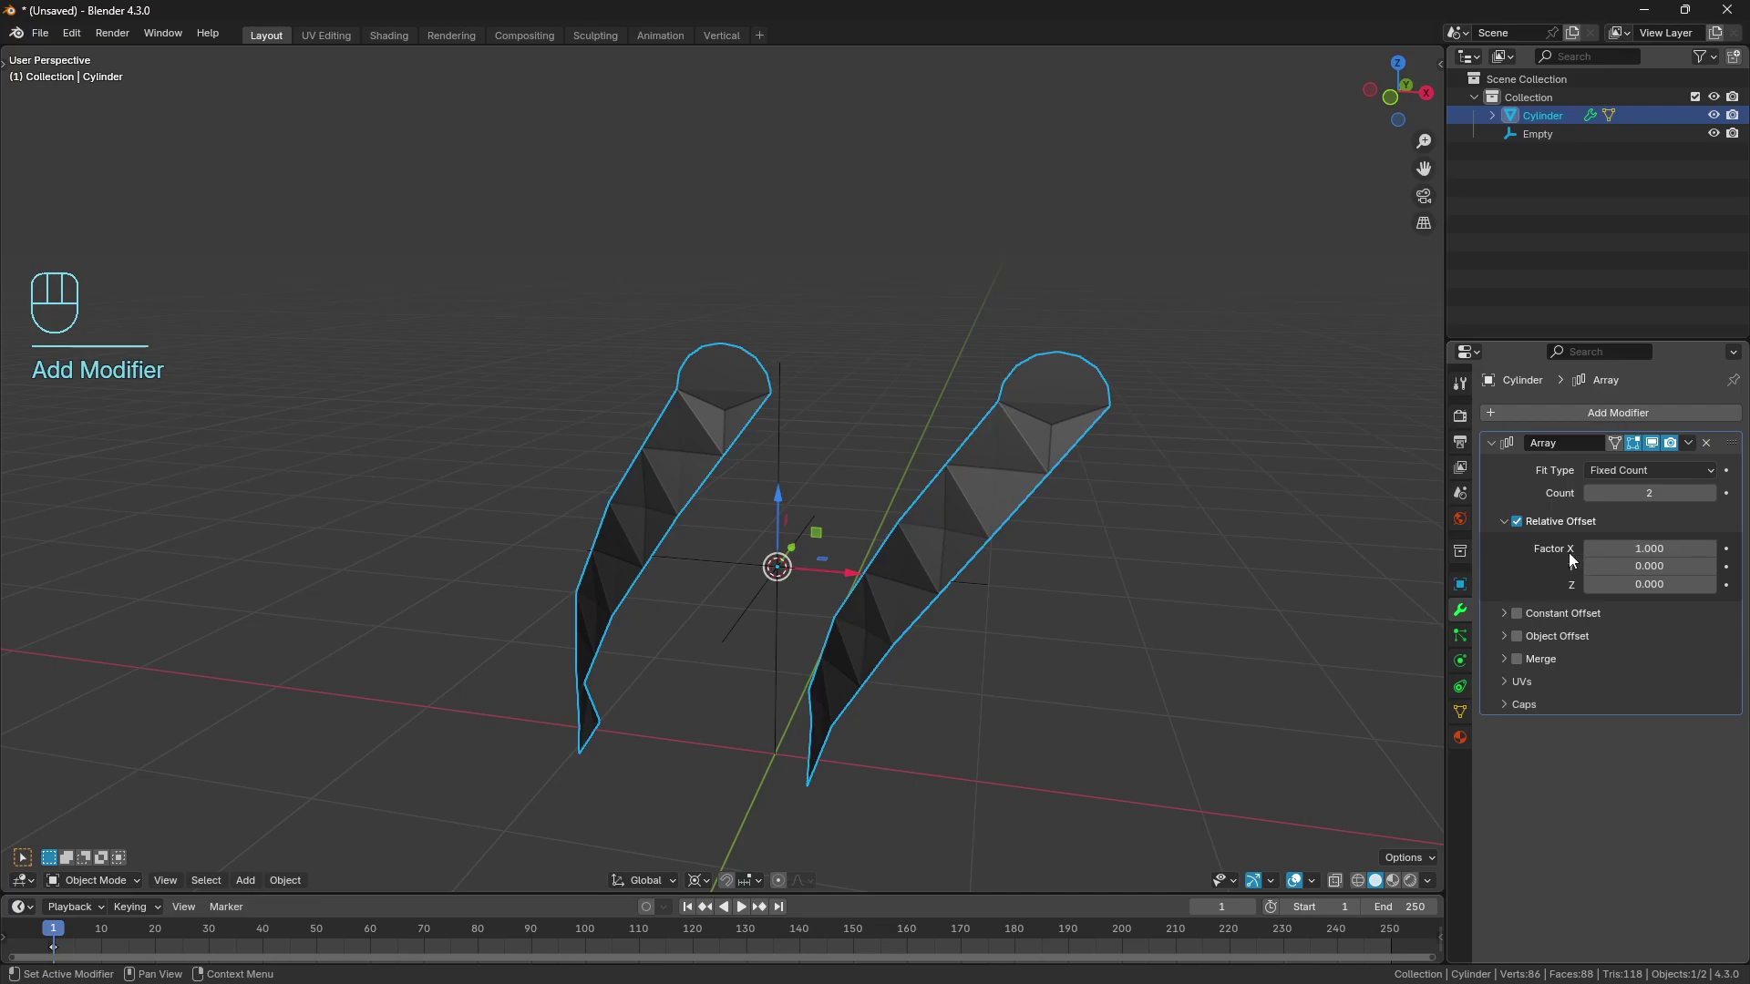
# Switch the array to Object Offset with the Empty and enable Merge with First and Last Copies.
pyautogui.click(1517, 529)
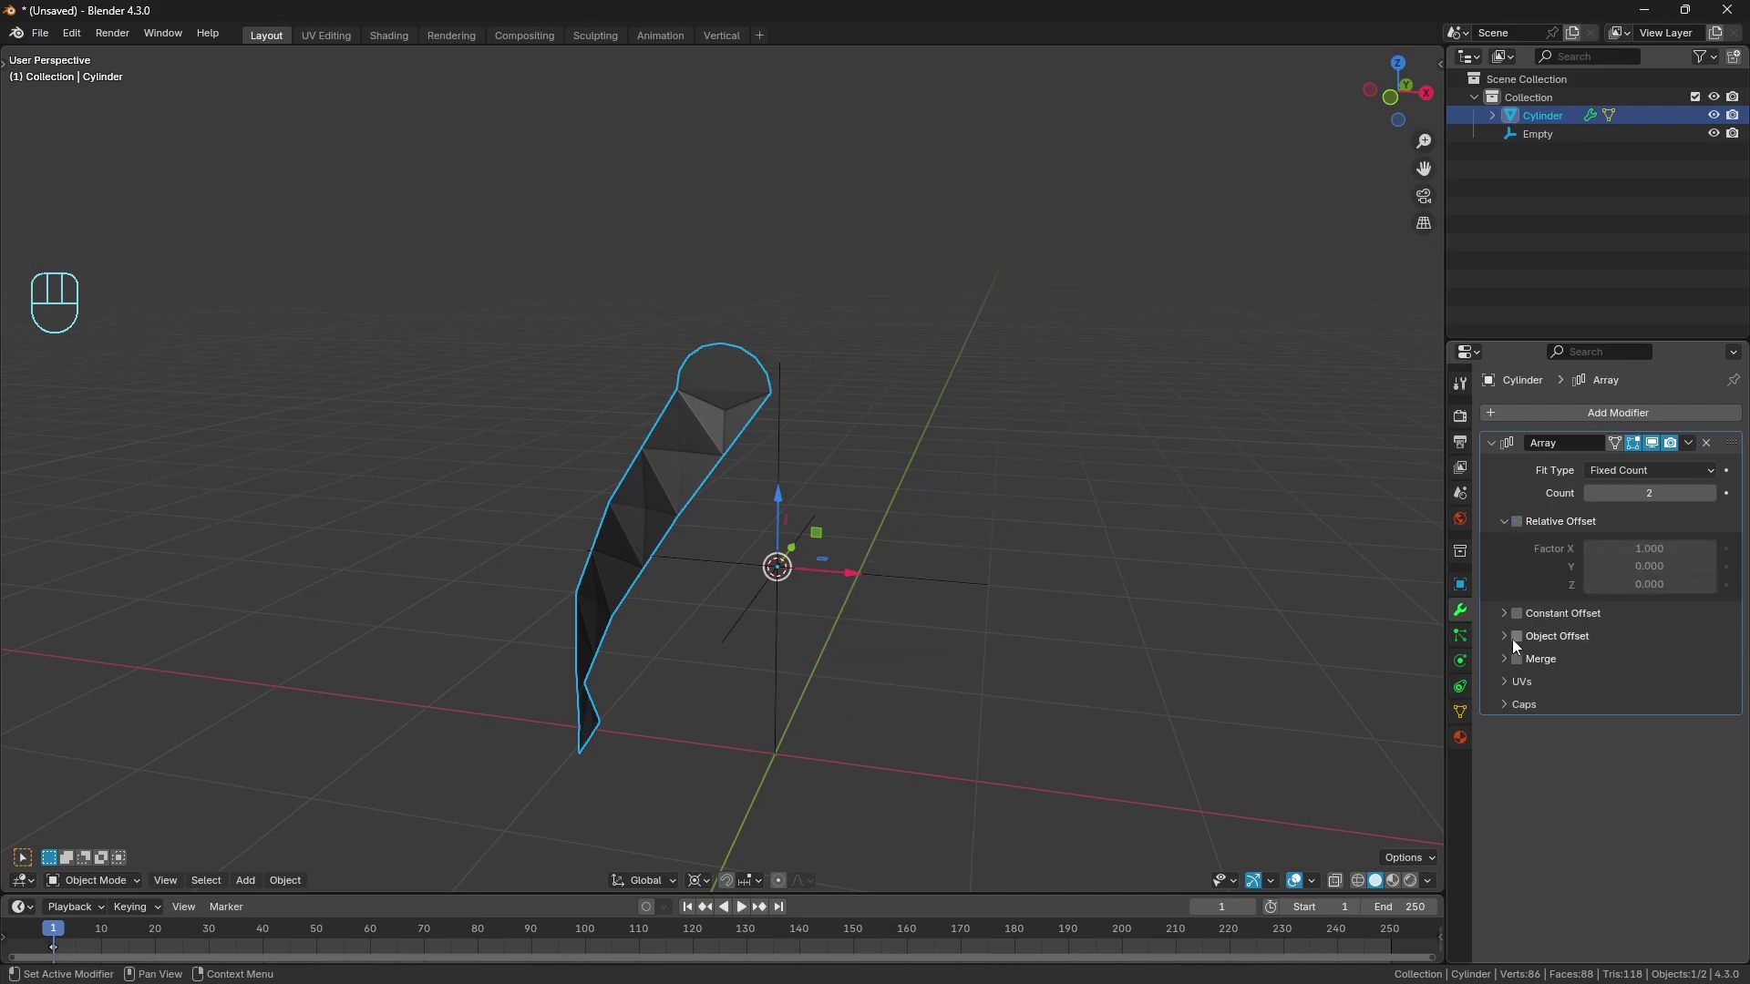
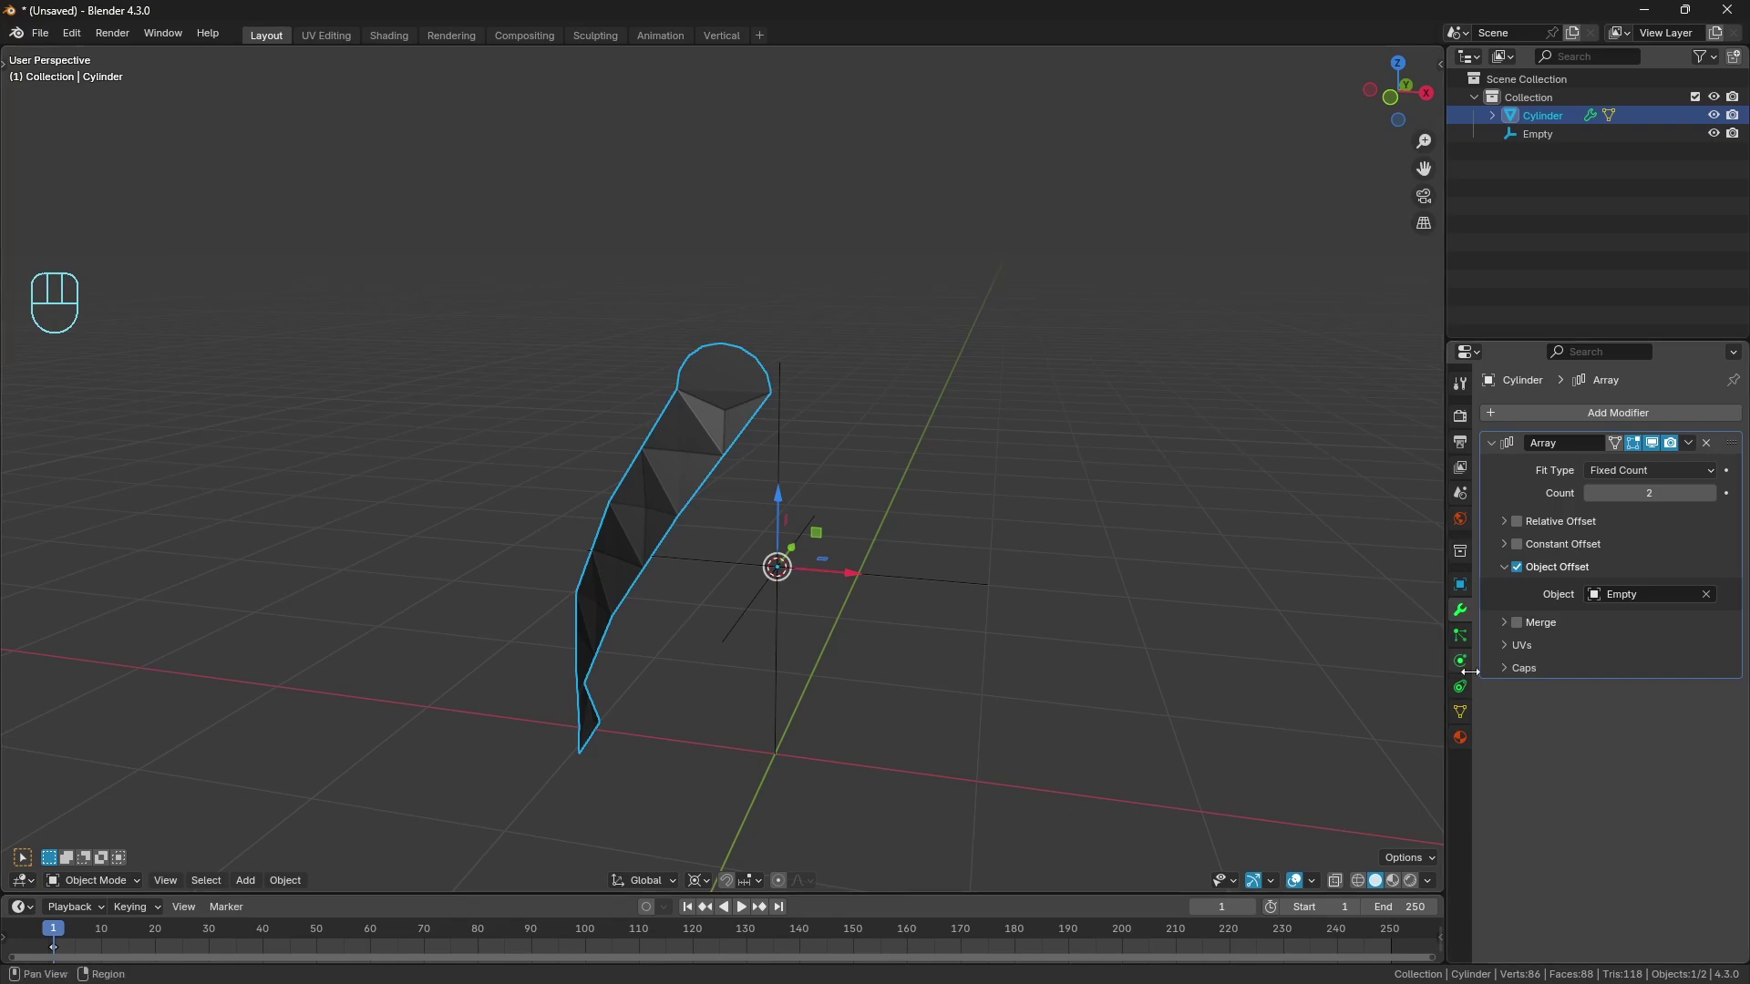
pyautogui.click(1520, 633)
pyautogui.click(1508, 631)
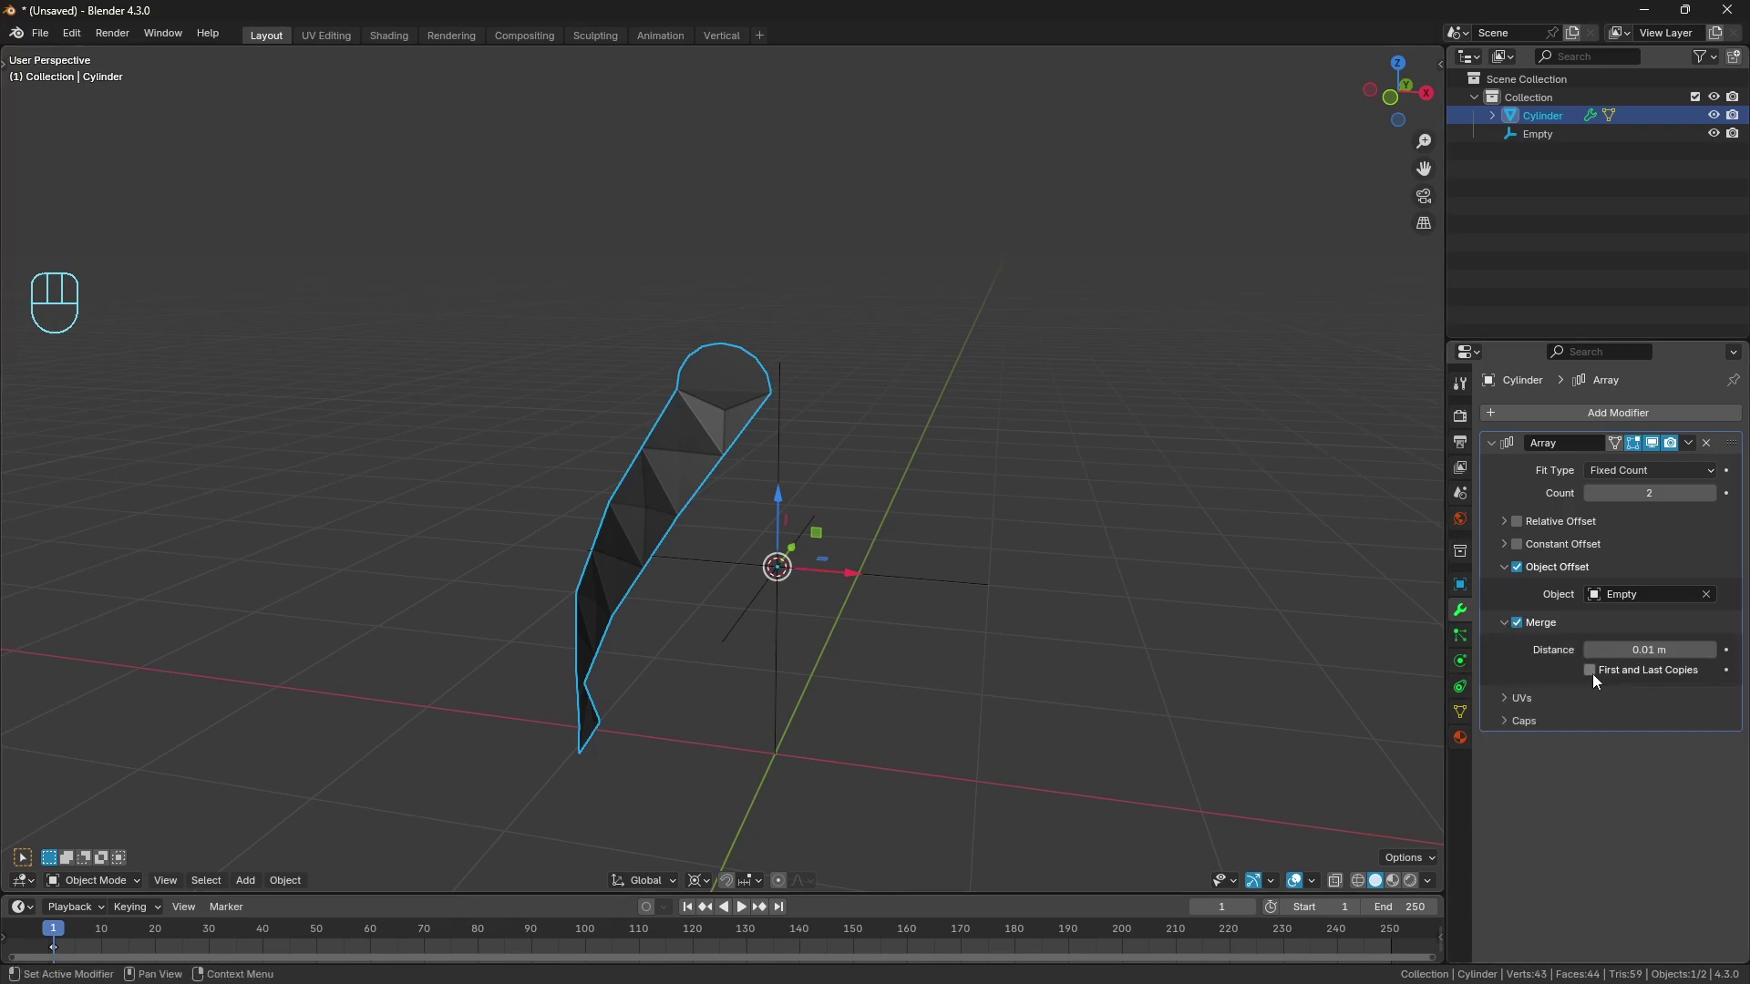
pyautogui.click(1591, 674)
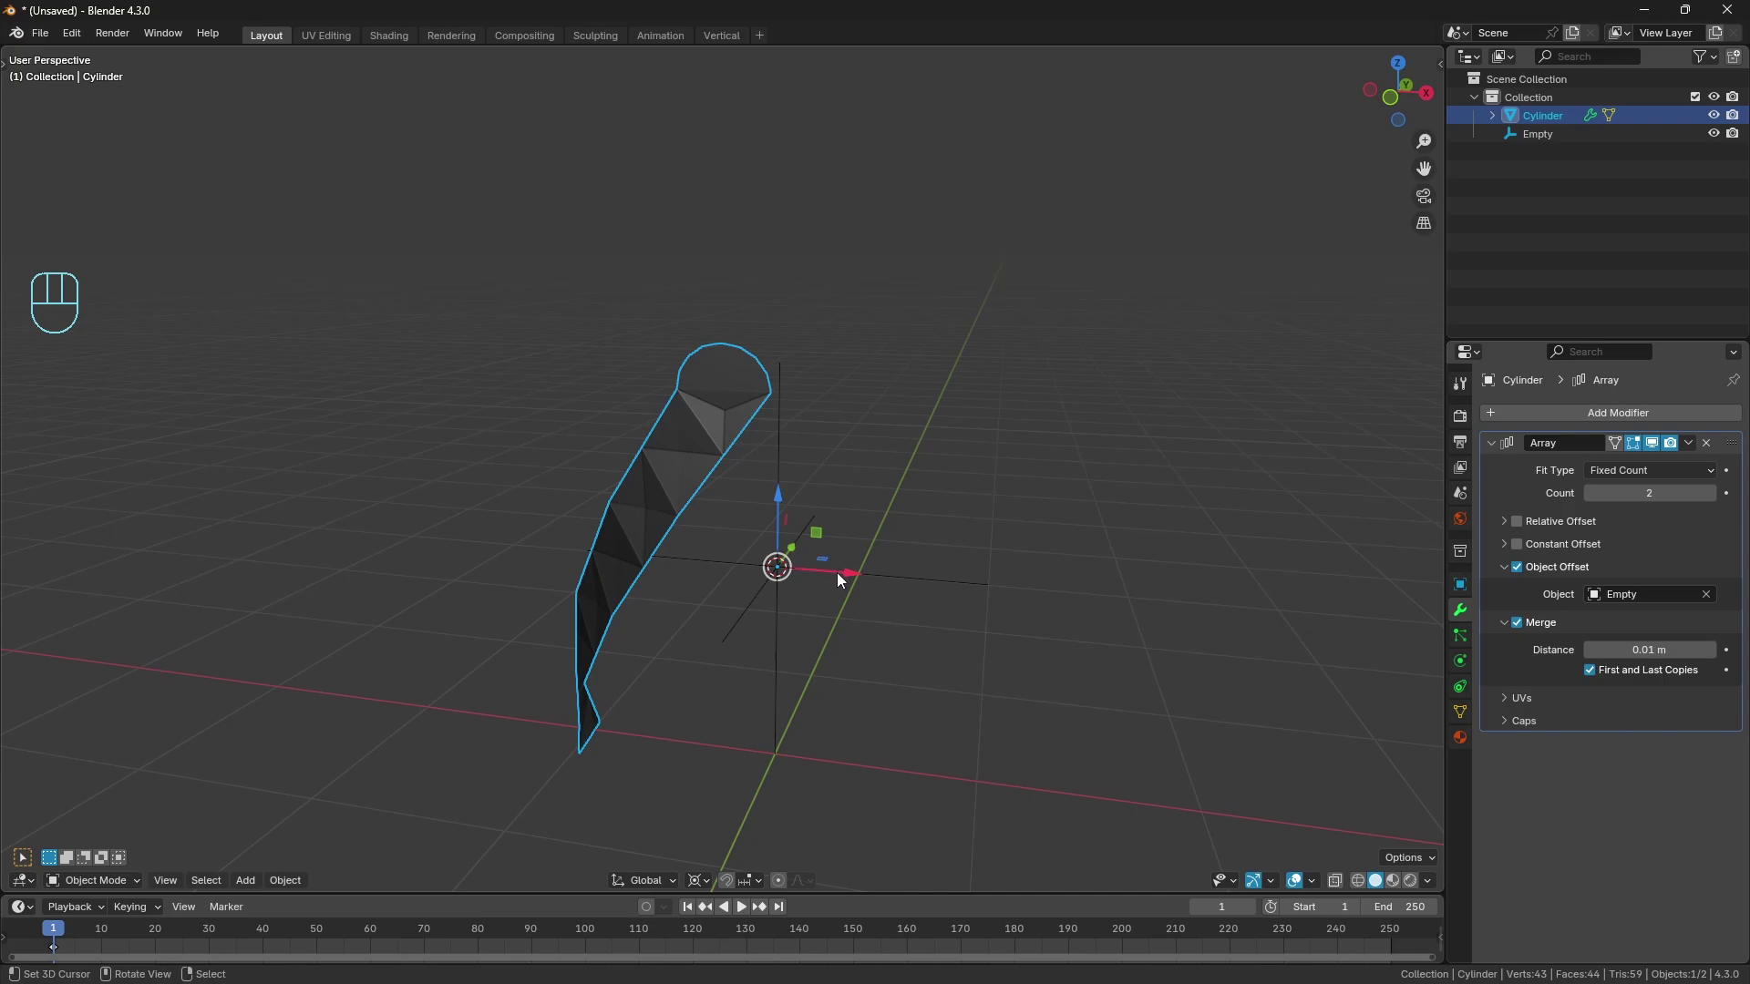
# Rotate the Empty about Z to 21.176° so the second strip copy meets the first, then reselect the strip.
pyautogui.rightClick(845, 577)
pyautogui.rightClick(844, 578)
pyautogui.press('n')
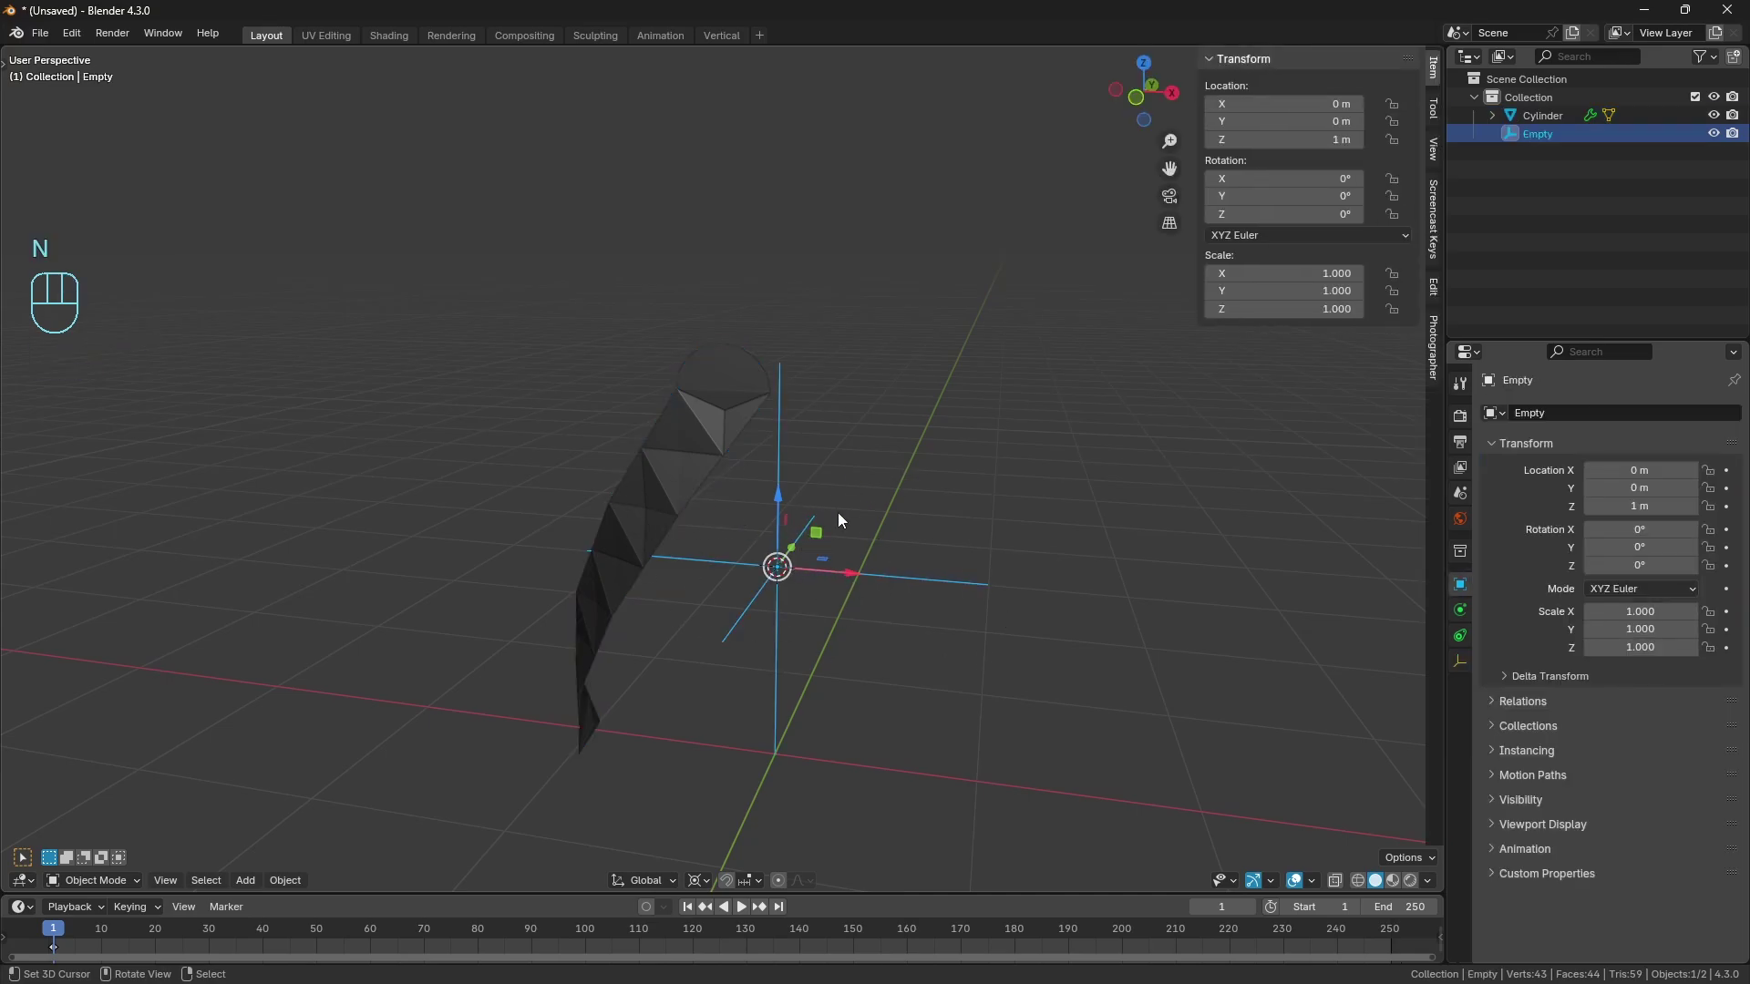
pyautogui.press('r')
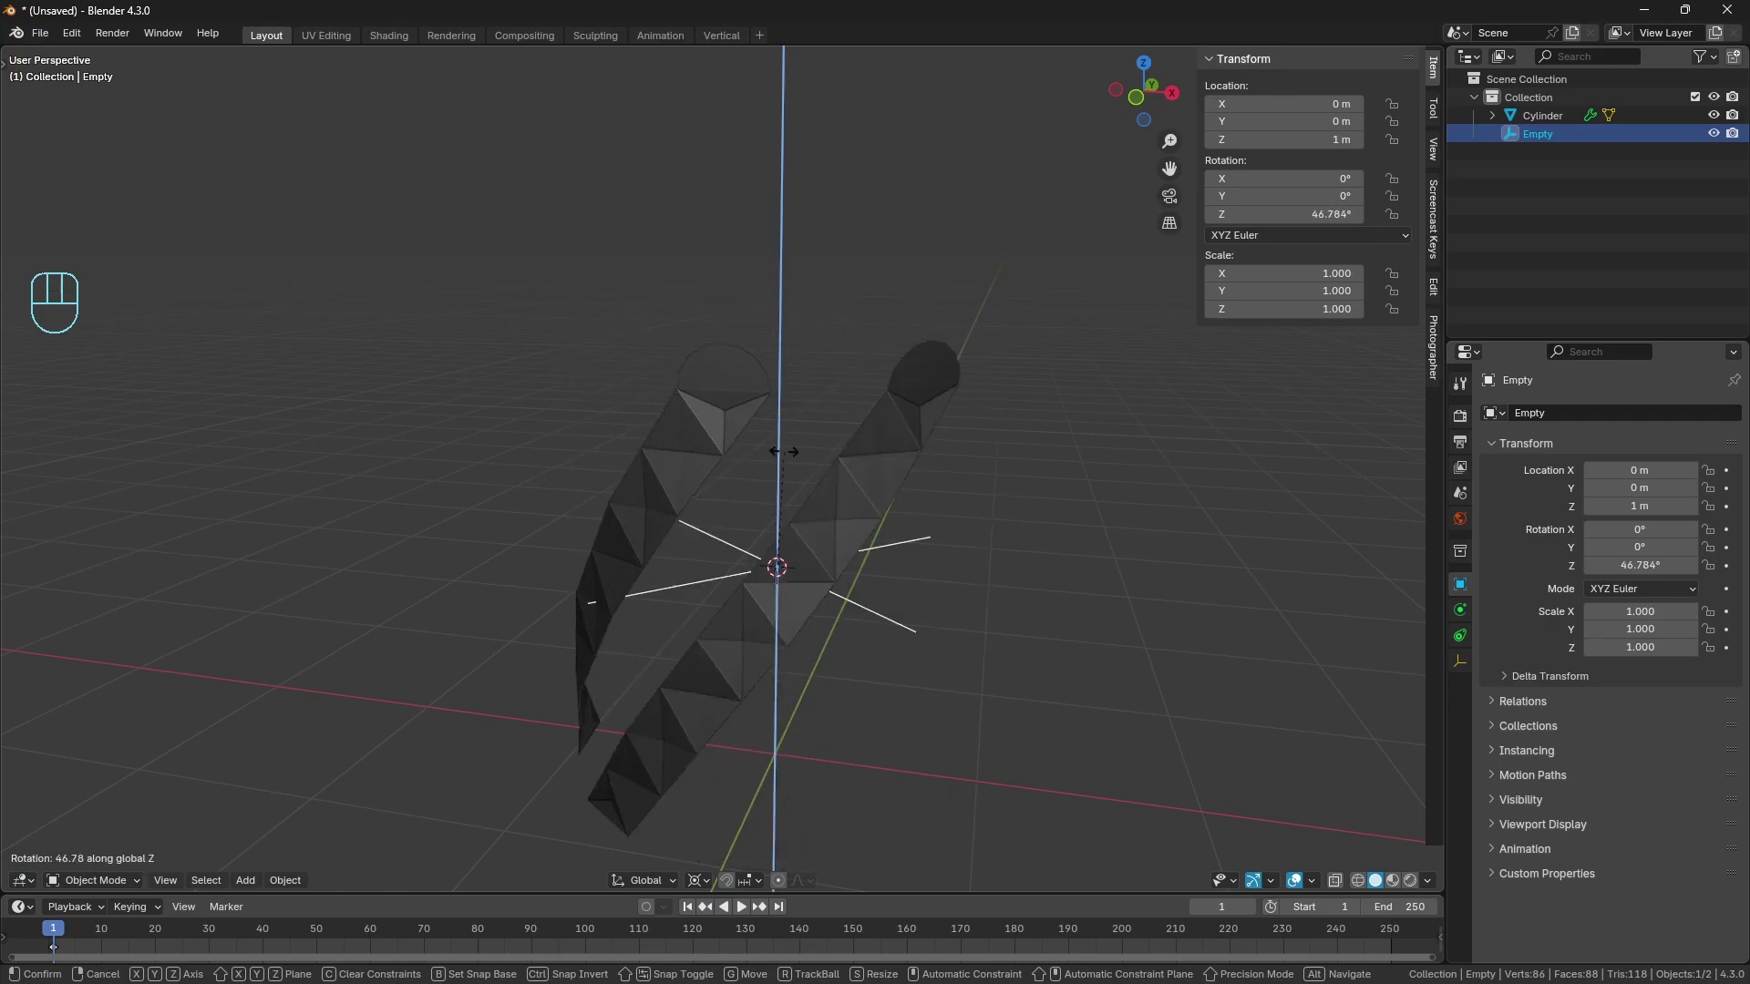
pyautogui.press('r')
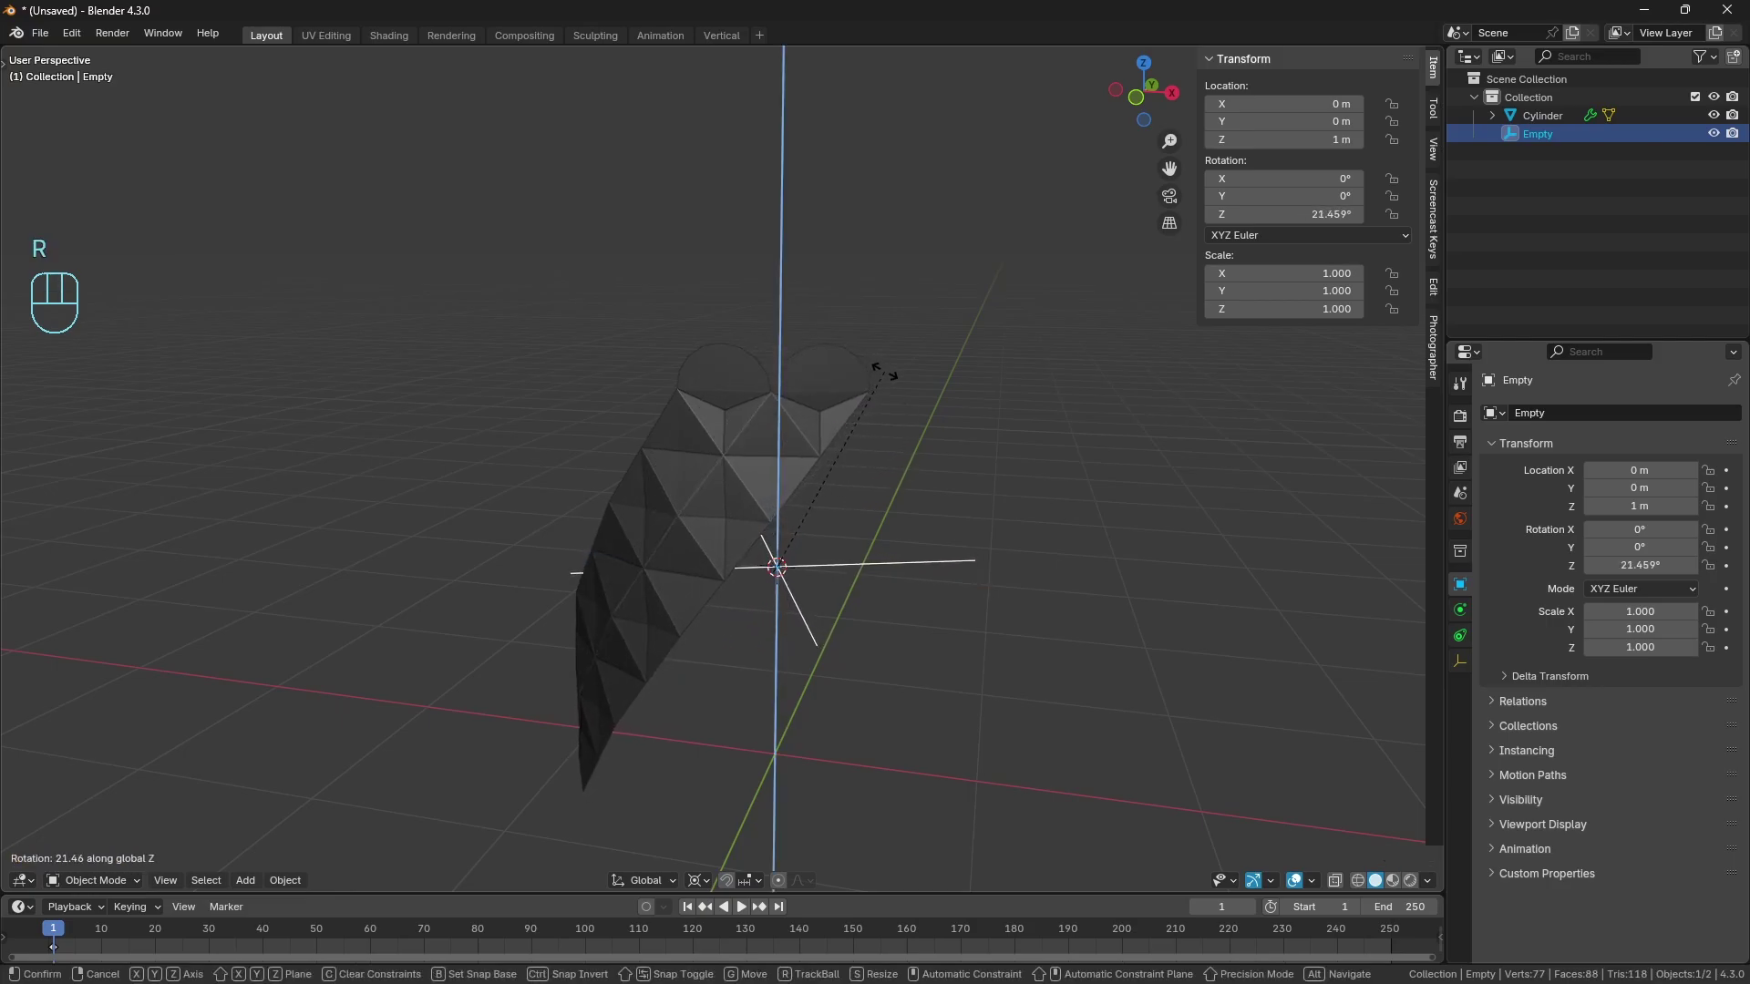
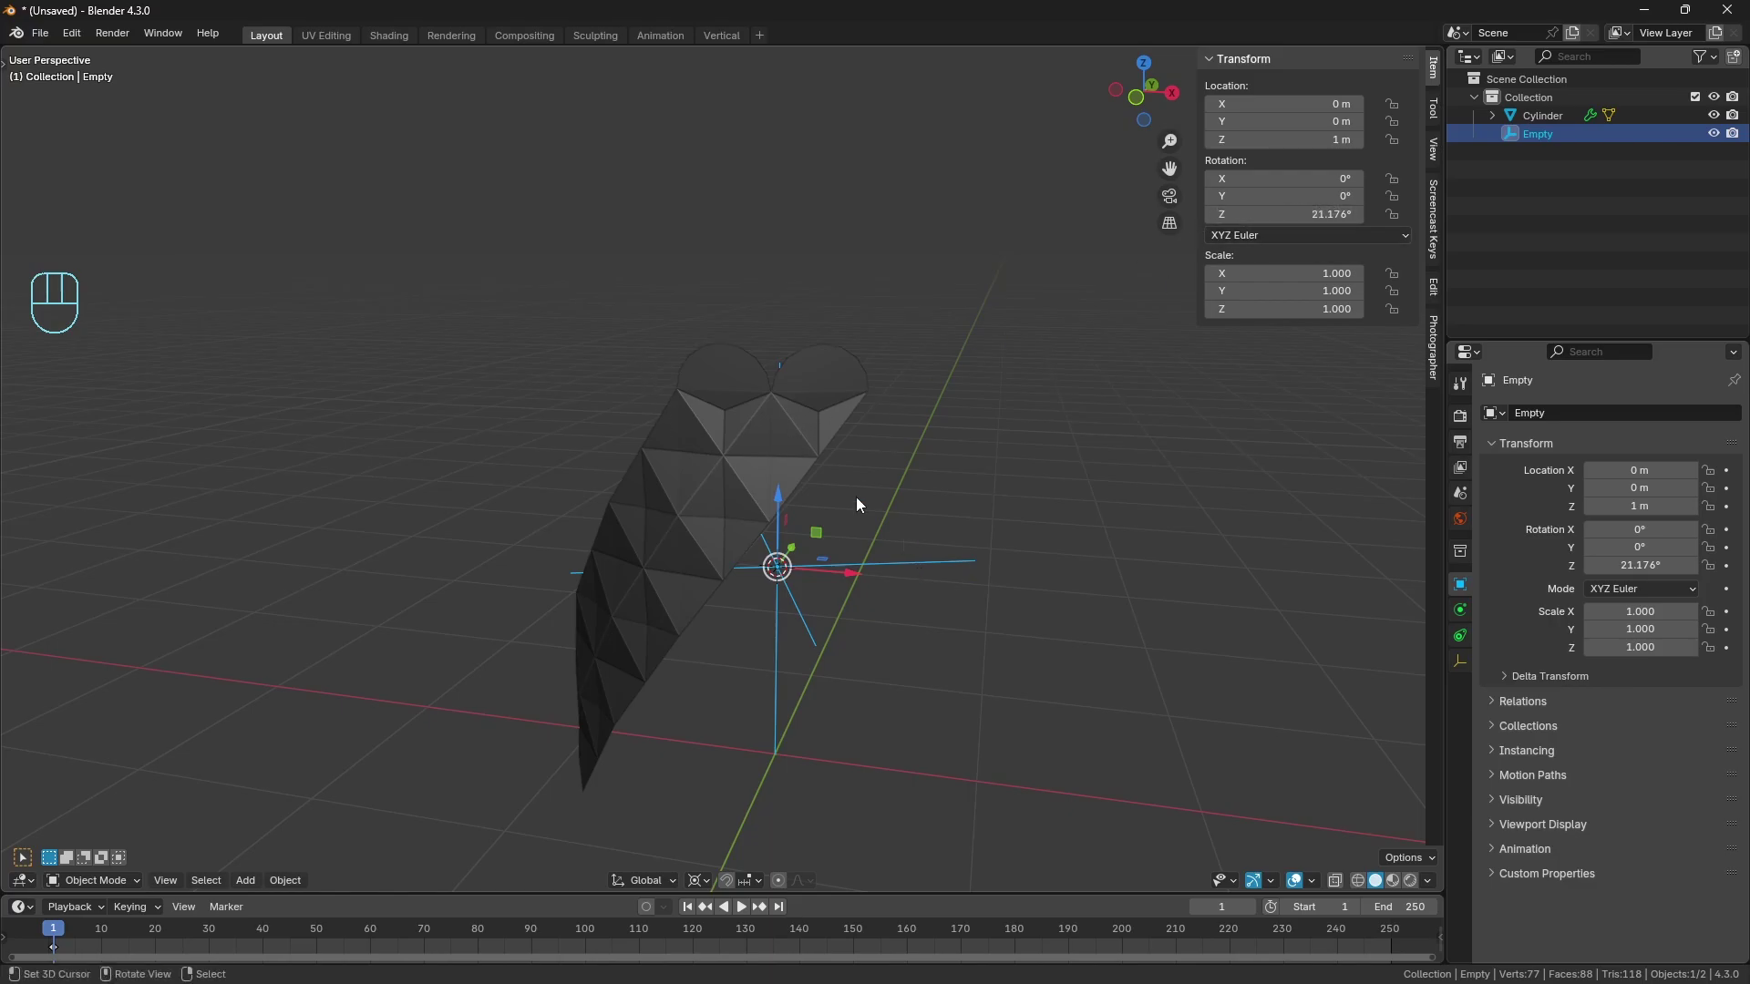
pyautogui.press('n')
pyautogui.rightClick(816, 425)
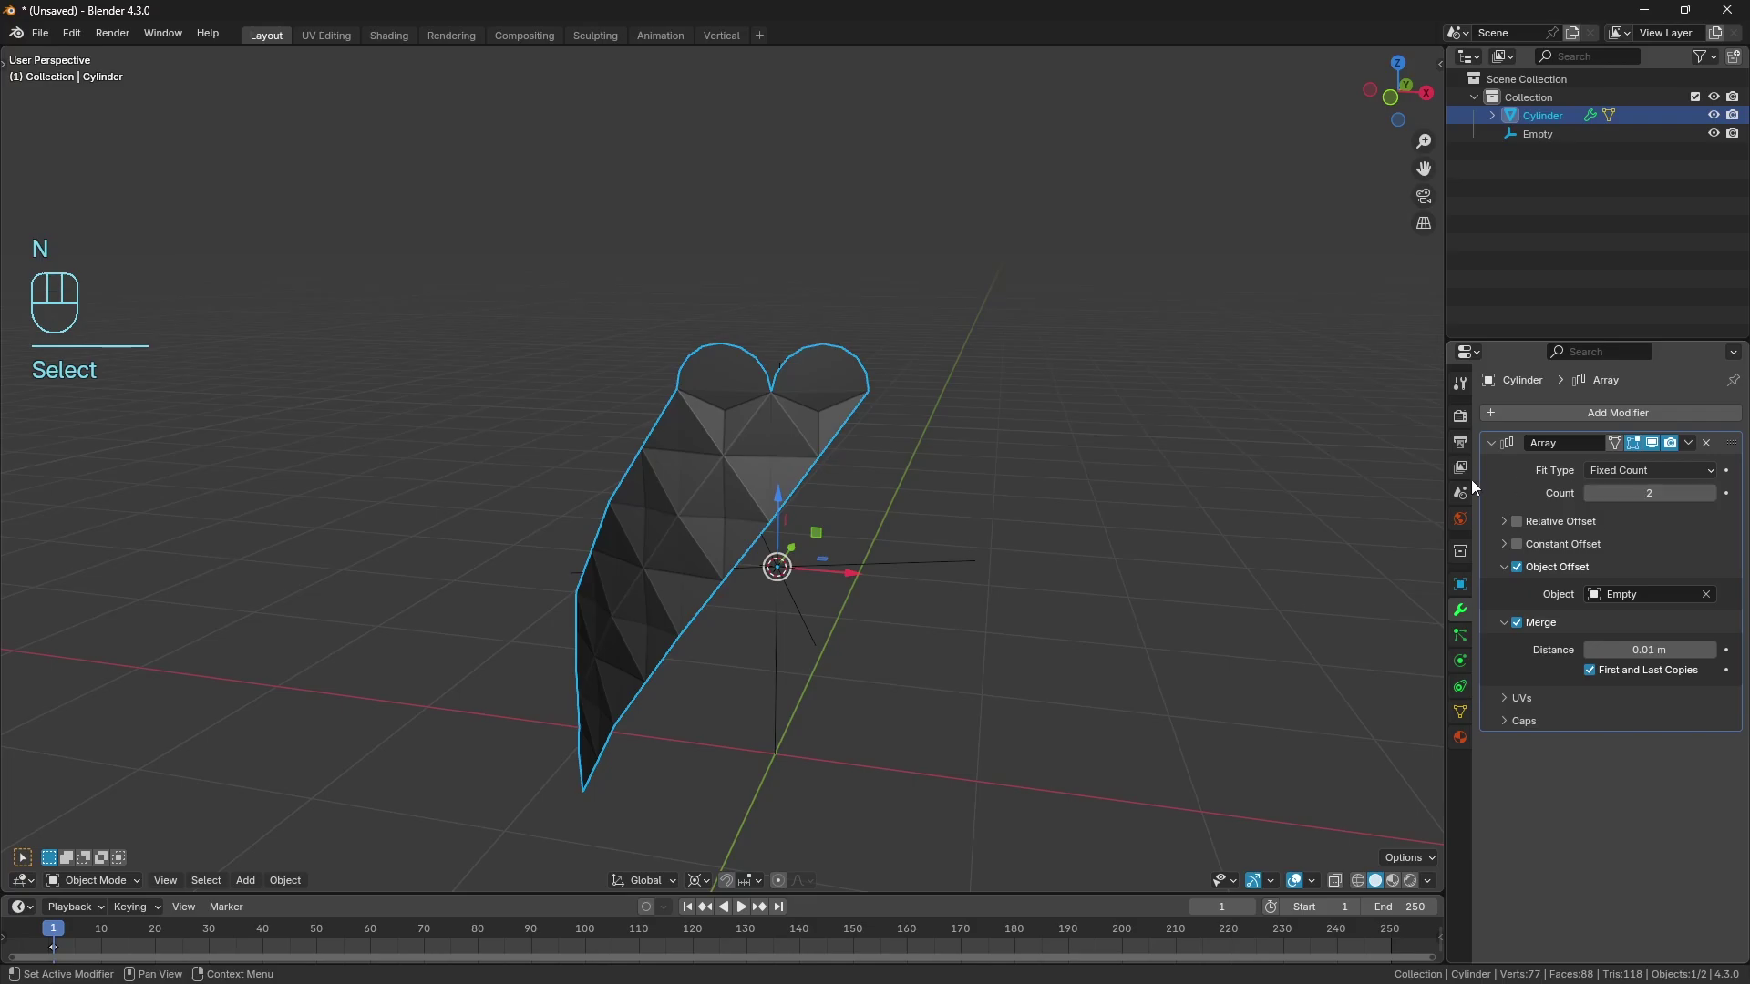
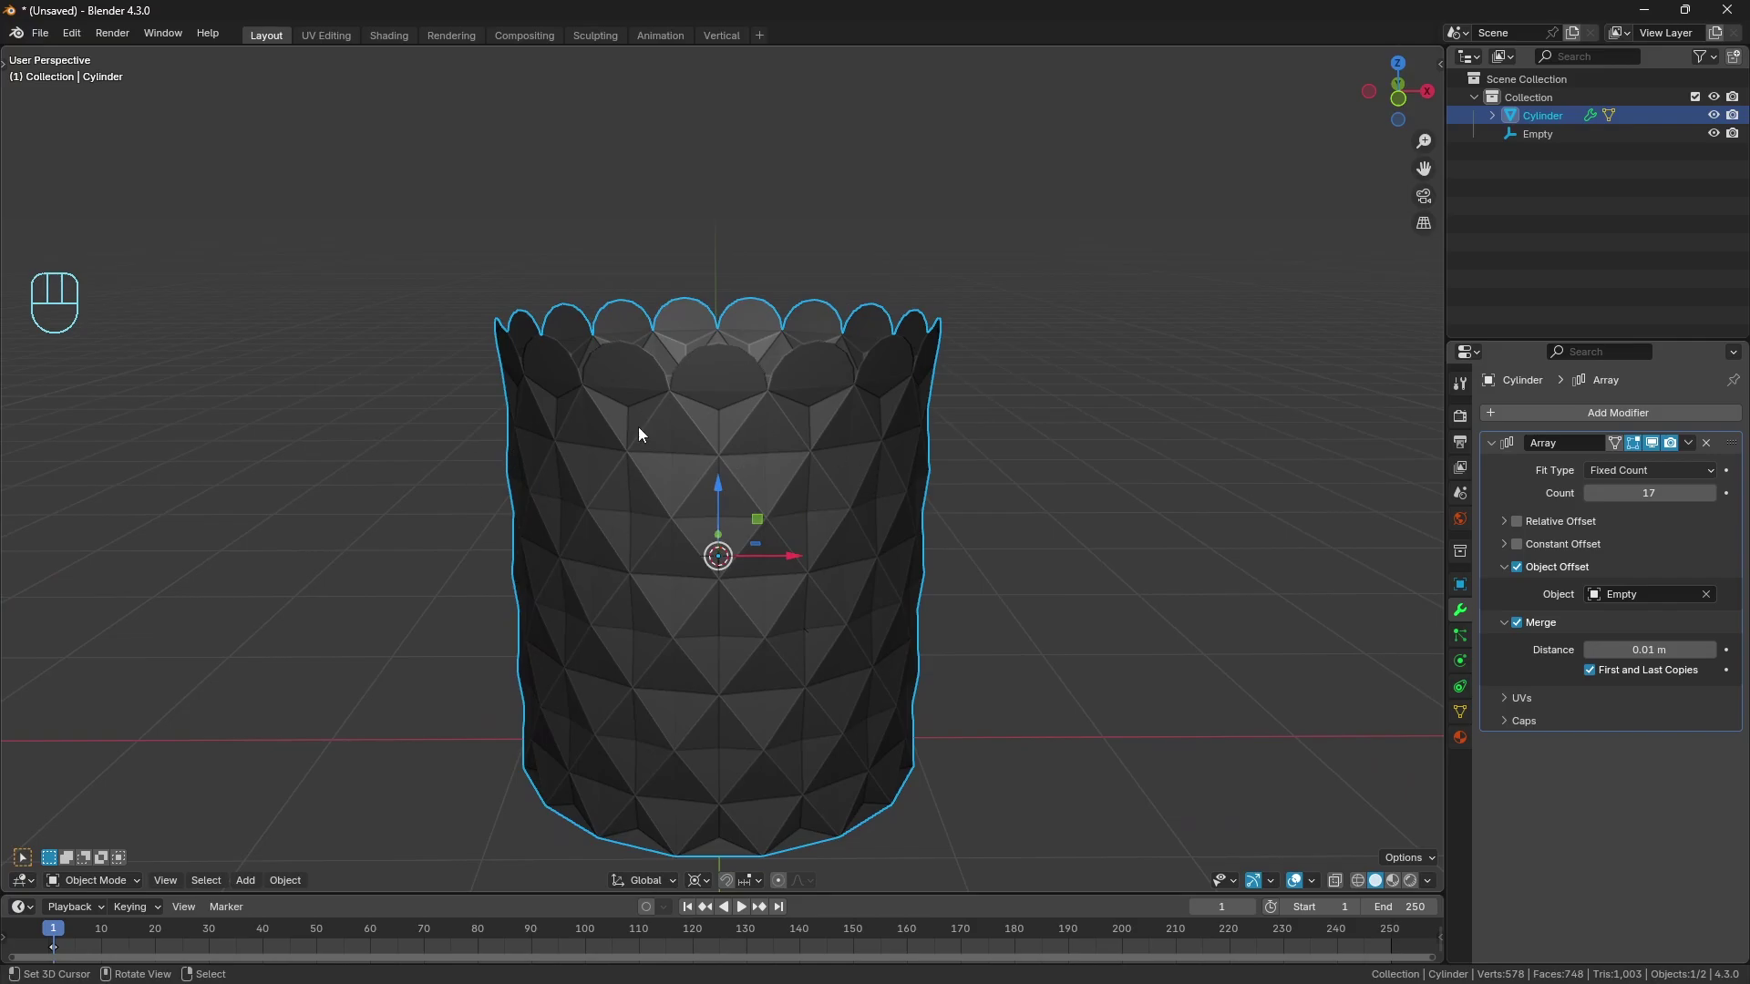
# Orbit to face the front of the closed 17-copy faceted vase.
pyautogui.moveTo(791, 474); pyautogui.dragTo(763, 459)
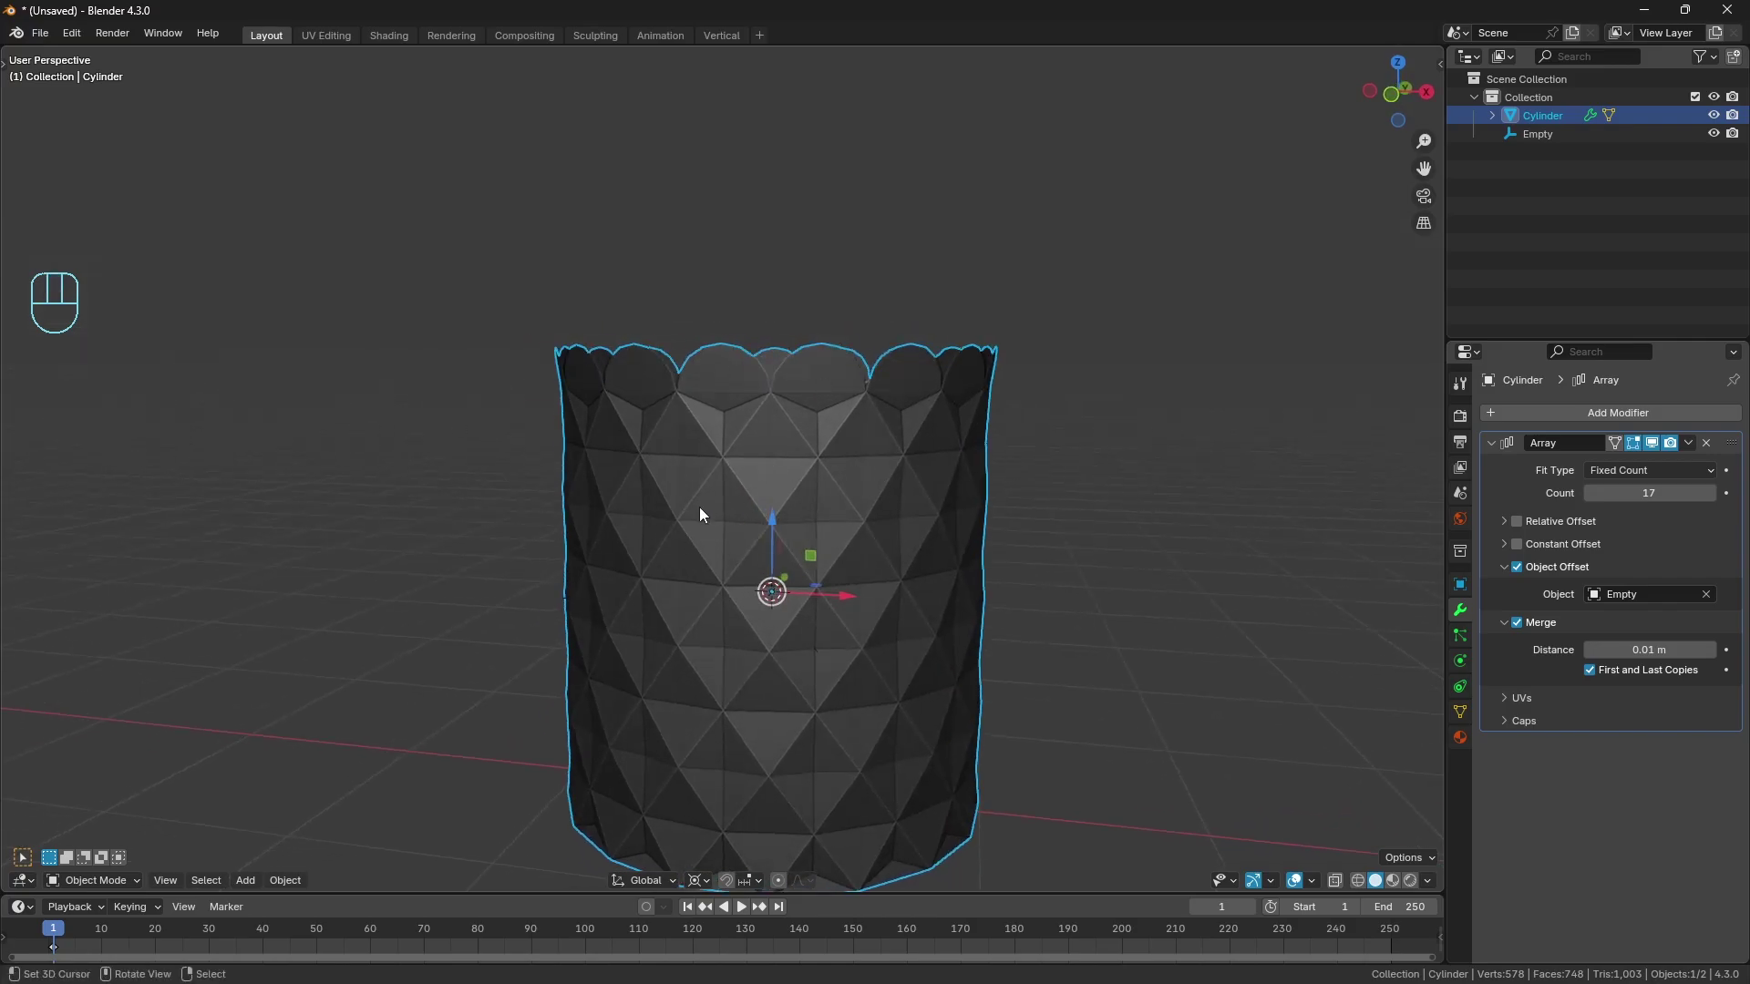
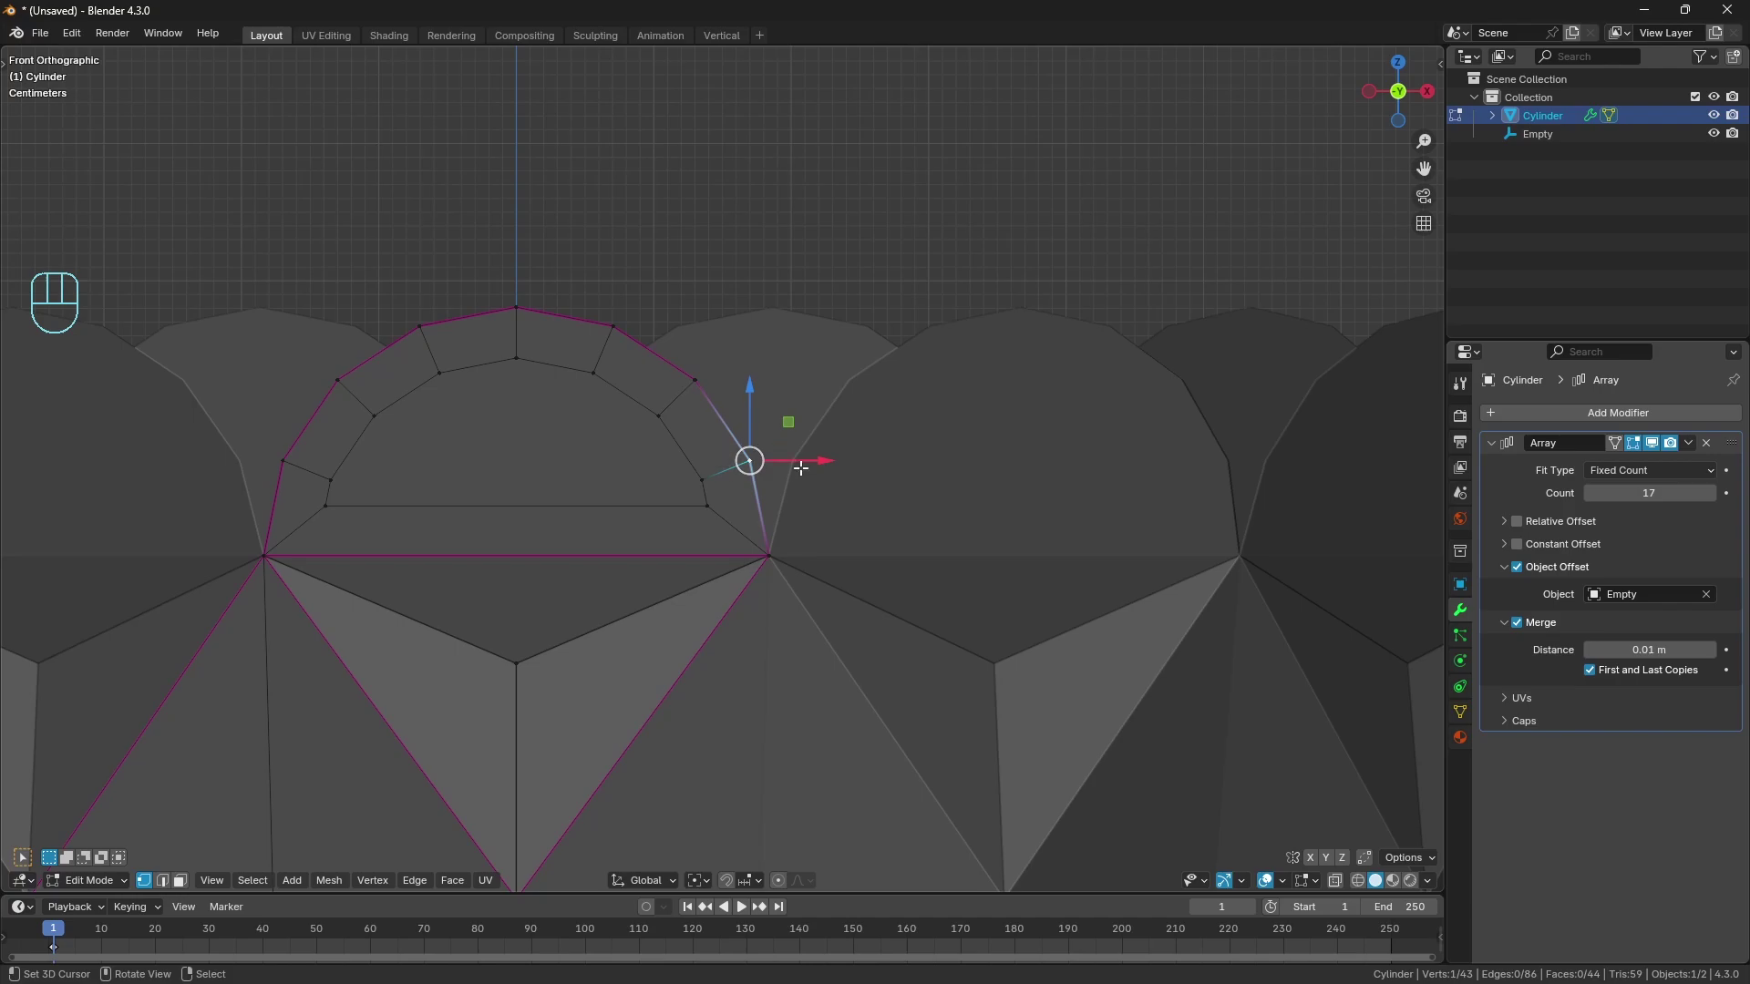
# Move the selected rim vertex into place, then pick the vertex where the scallops meet.
pyautogui.press('e')
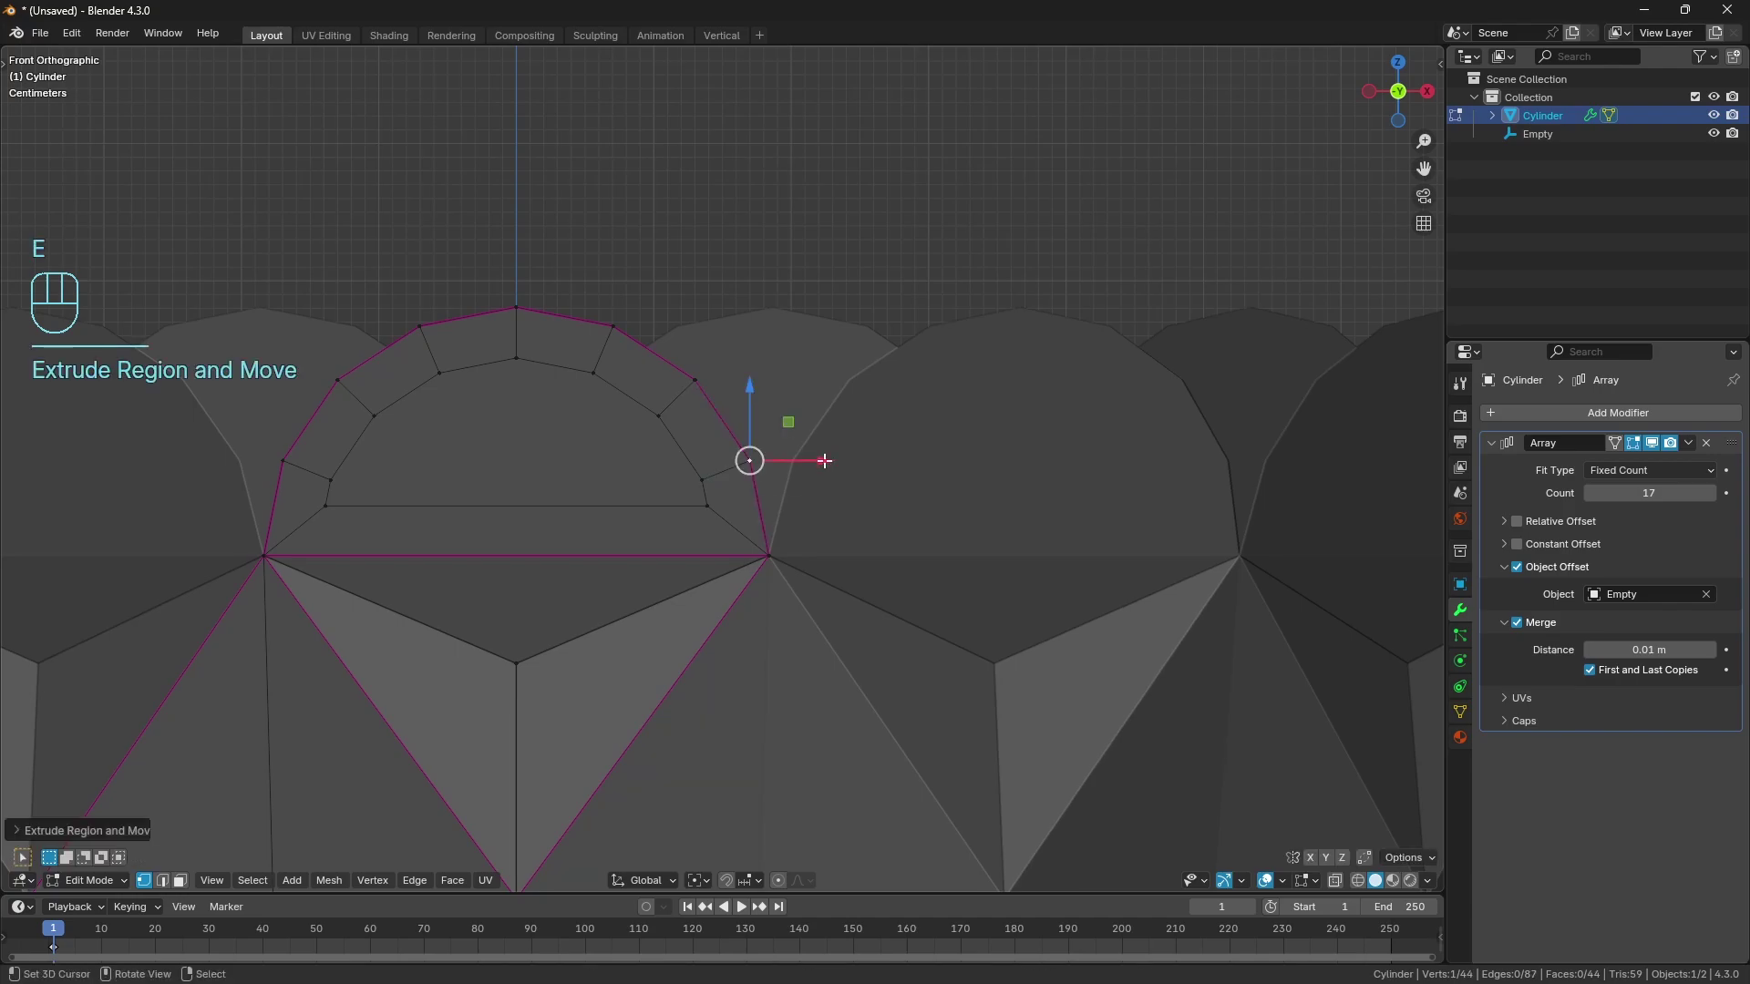
pyautogui.moveTo(829, 462); pyautogui.dragTo(869, 458)
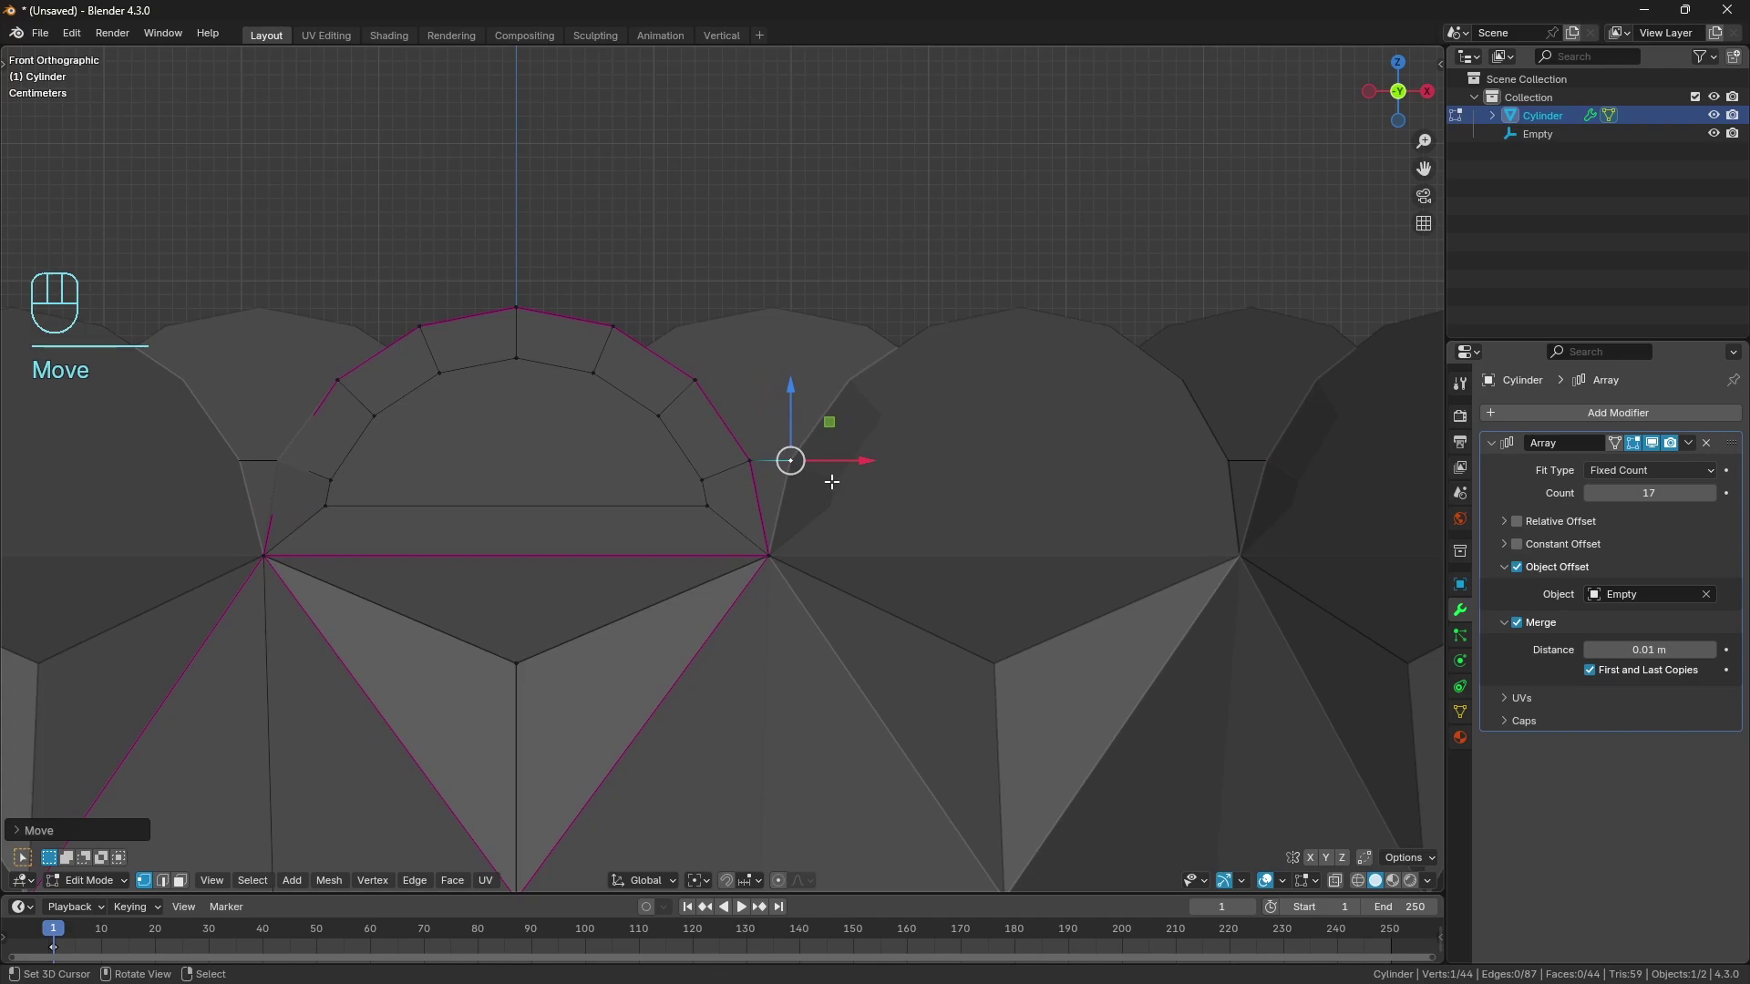
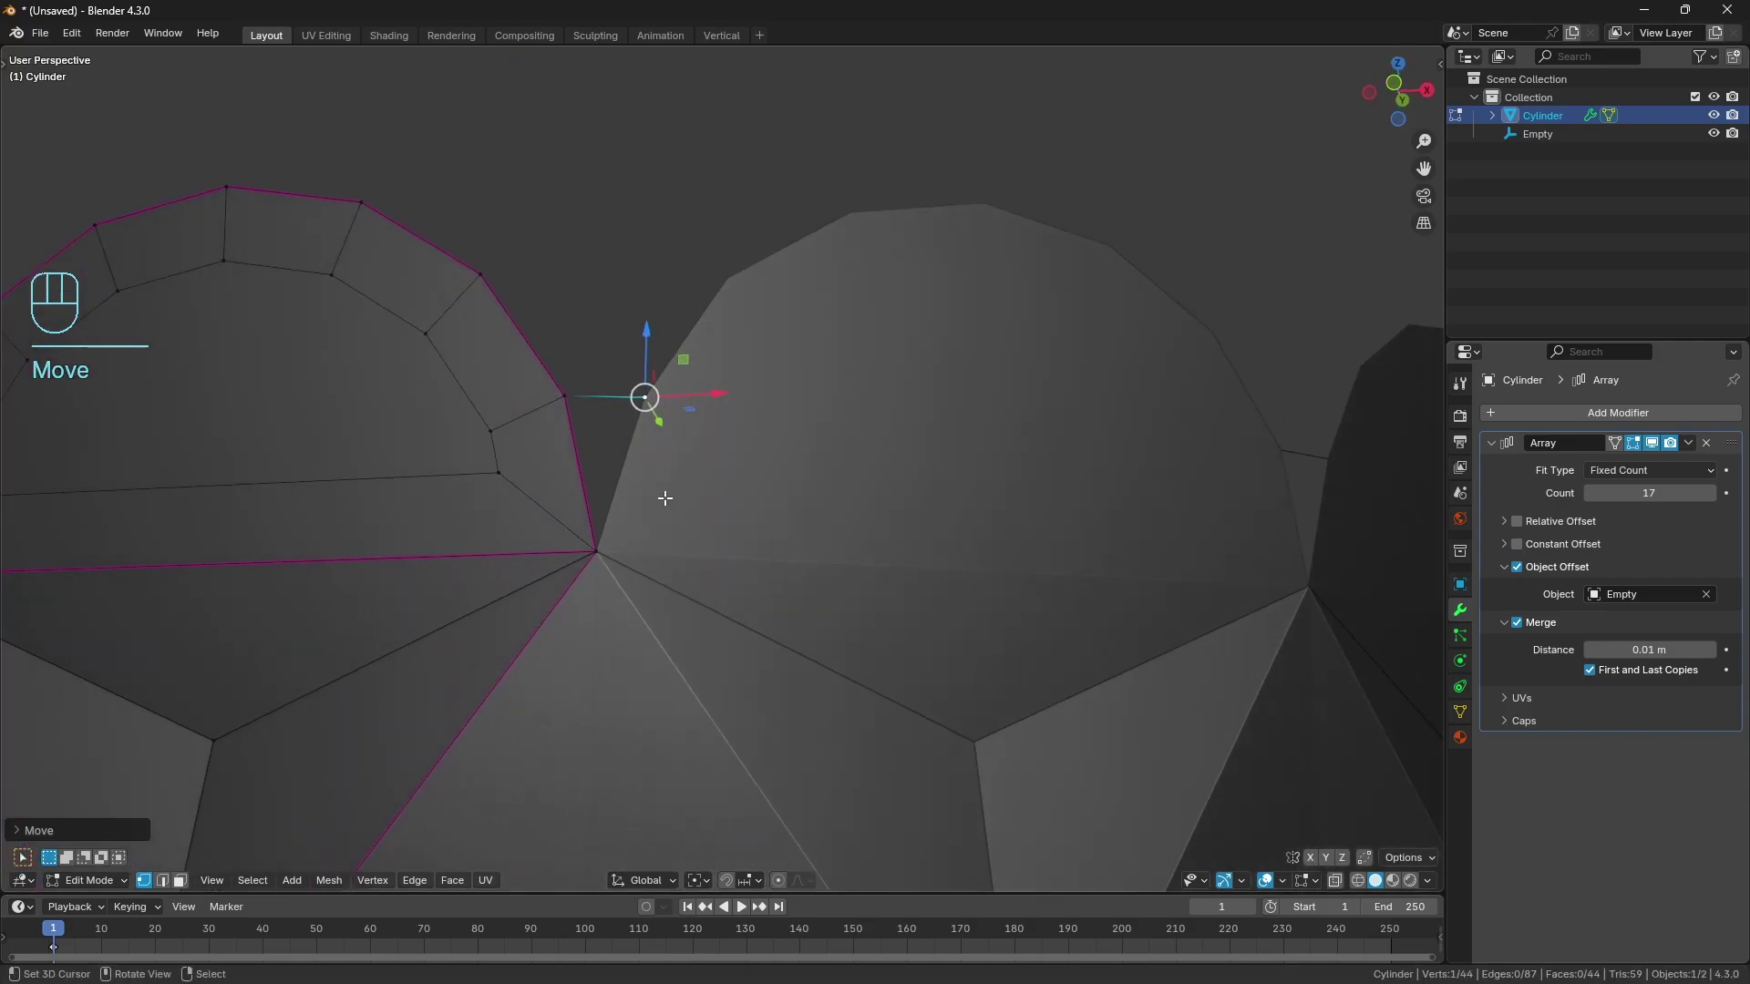
pyautogui.click(663, 420)
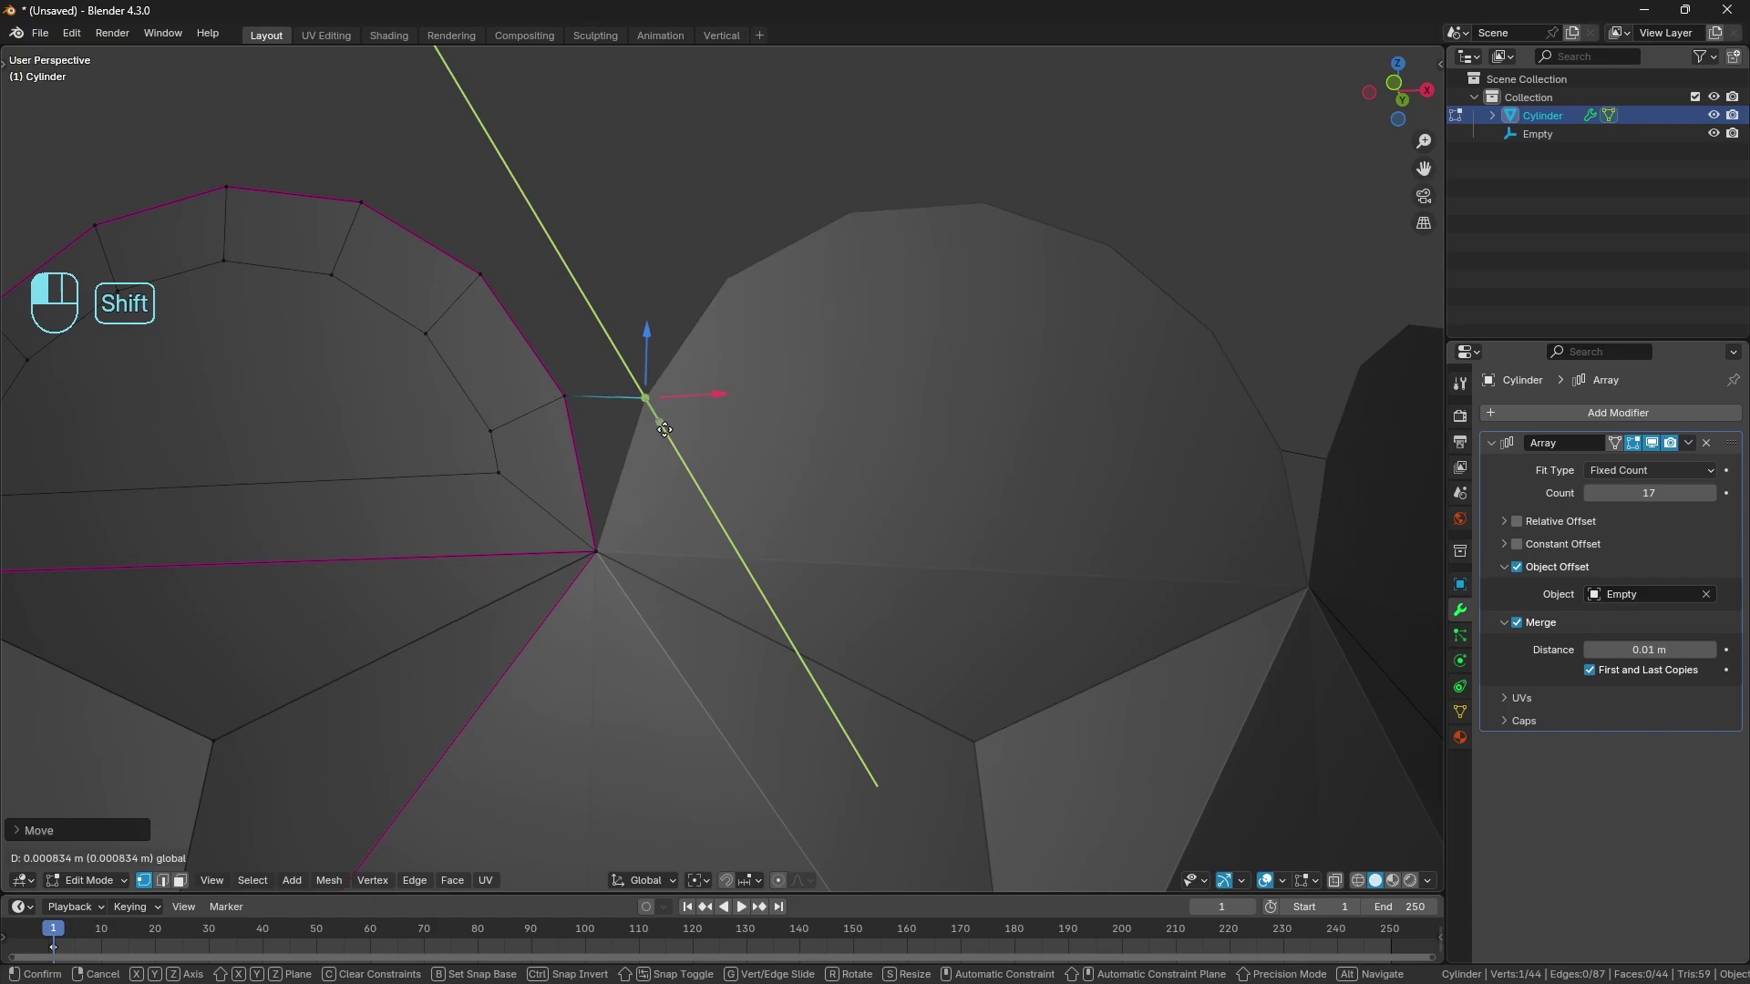
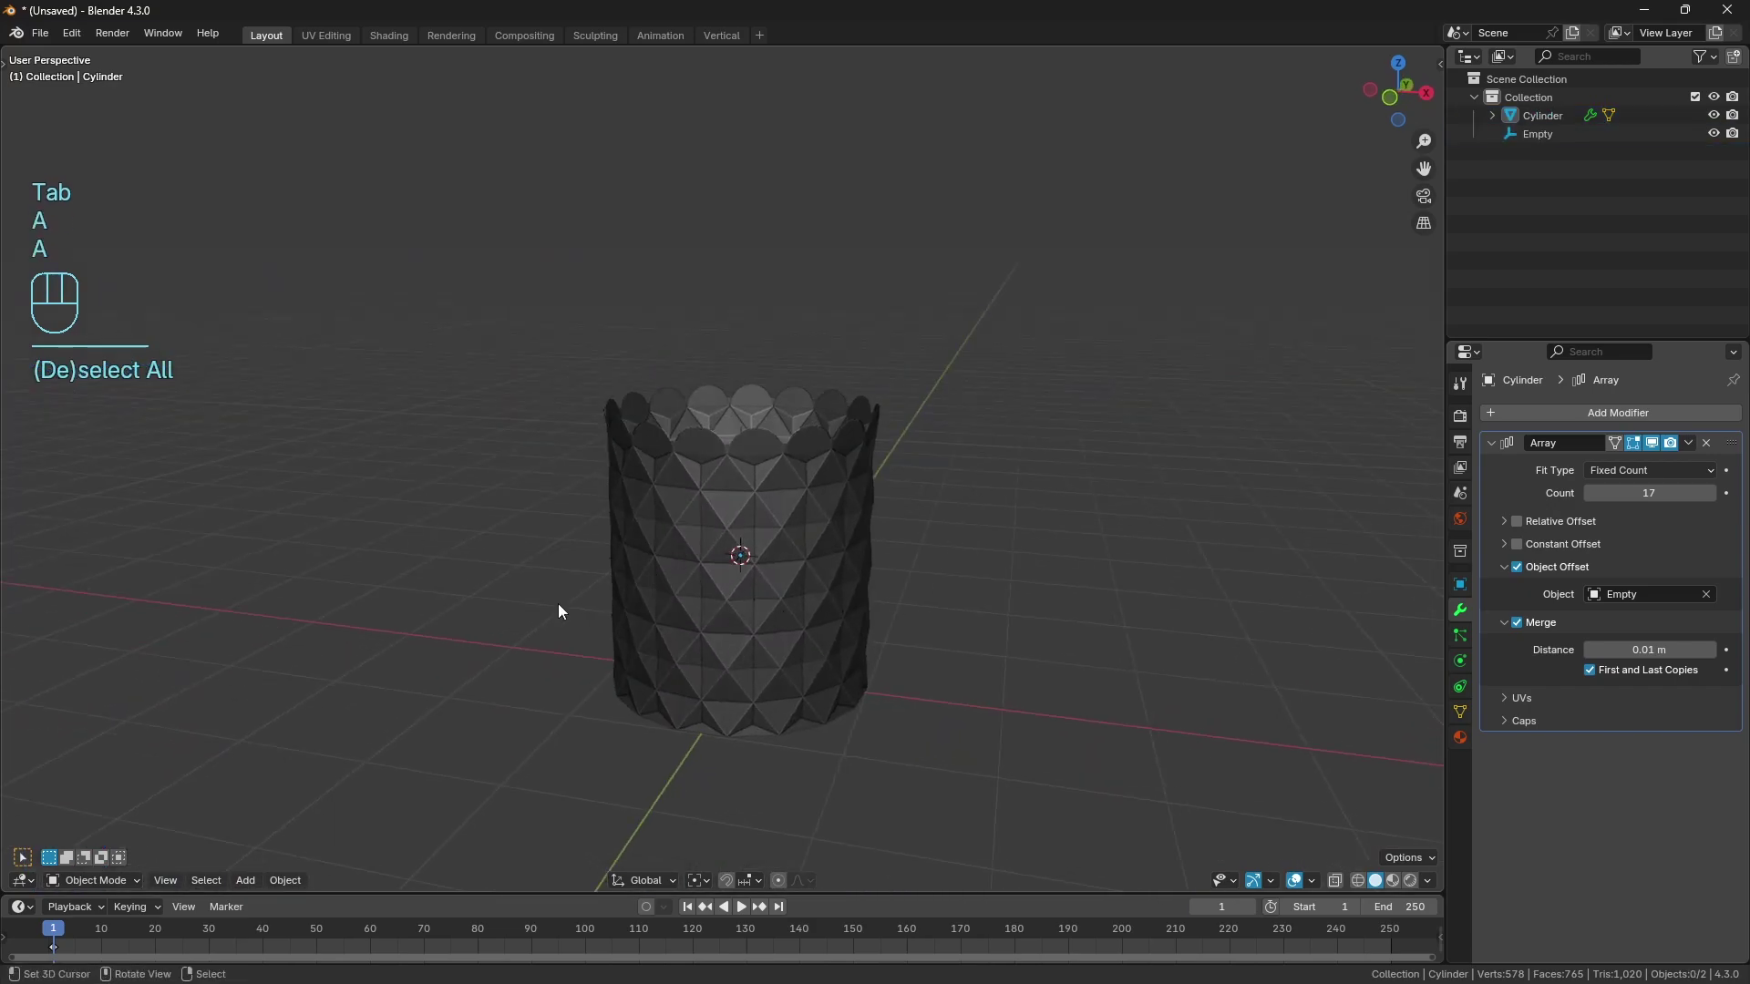
pyautogui.moveTo(753, 564); pyautogui.dragTo(703, 570)
pyautogui.moveTo(739, 555); pyautogui.dragTo(611, 589)
pyautogui.moveTo(622, 595); pyautogui.dragTo(649, 591)
pyautogui.moveTo(666, 590); pyautogui.dragTo(708, 483)
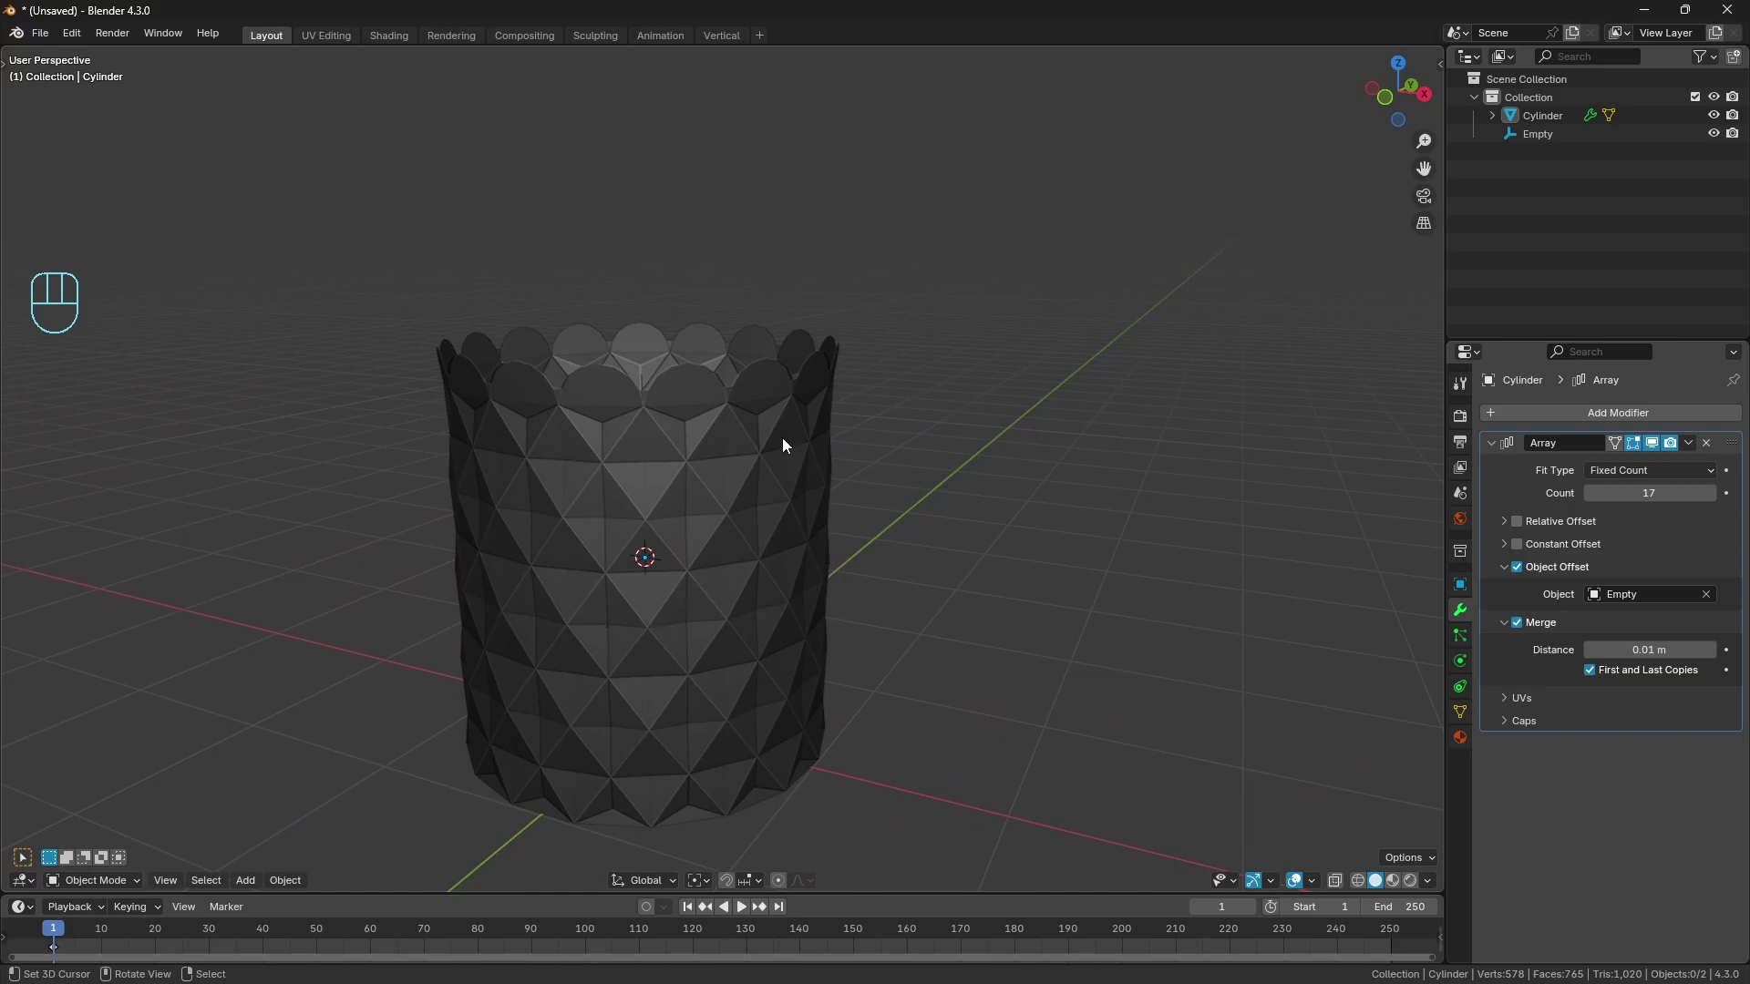
pyautogui.moveTo(606, 526); pyautogui.dragTo(621, 496)
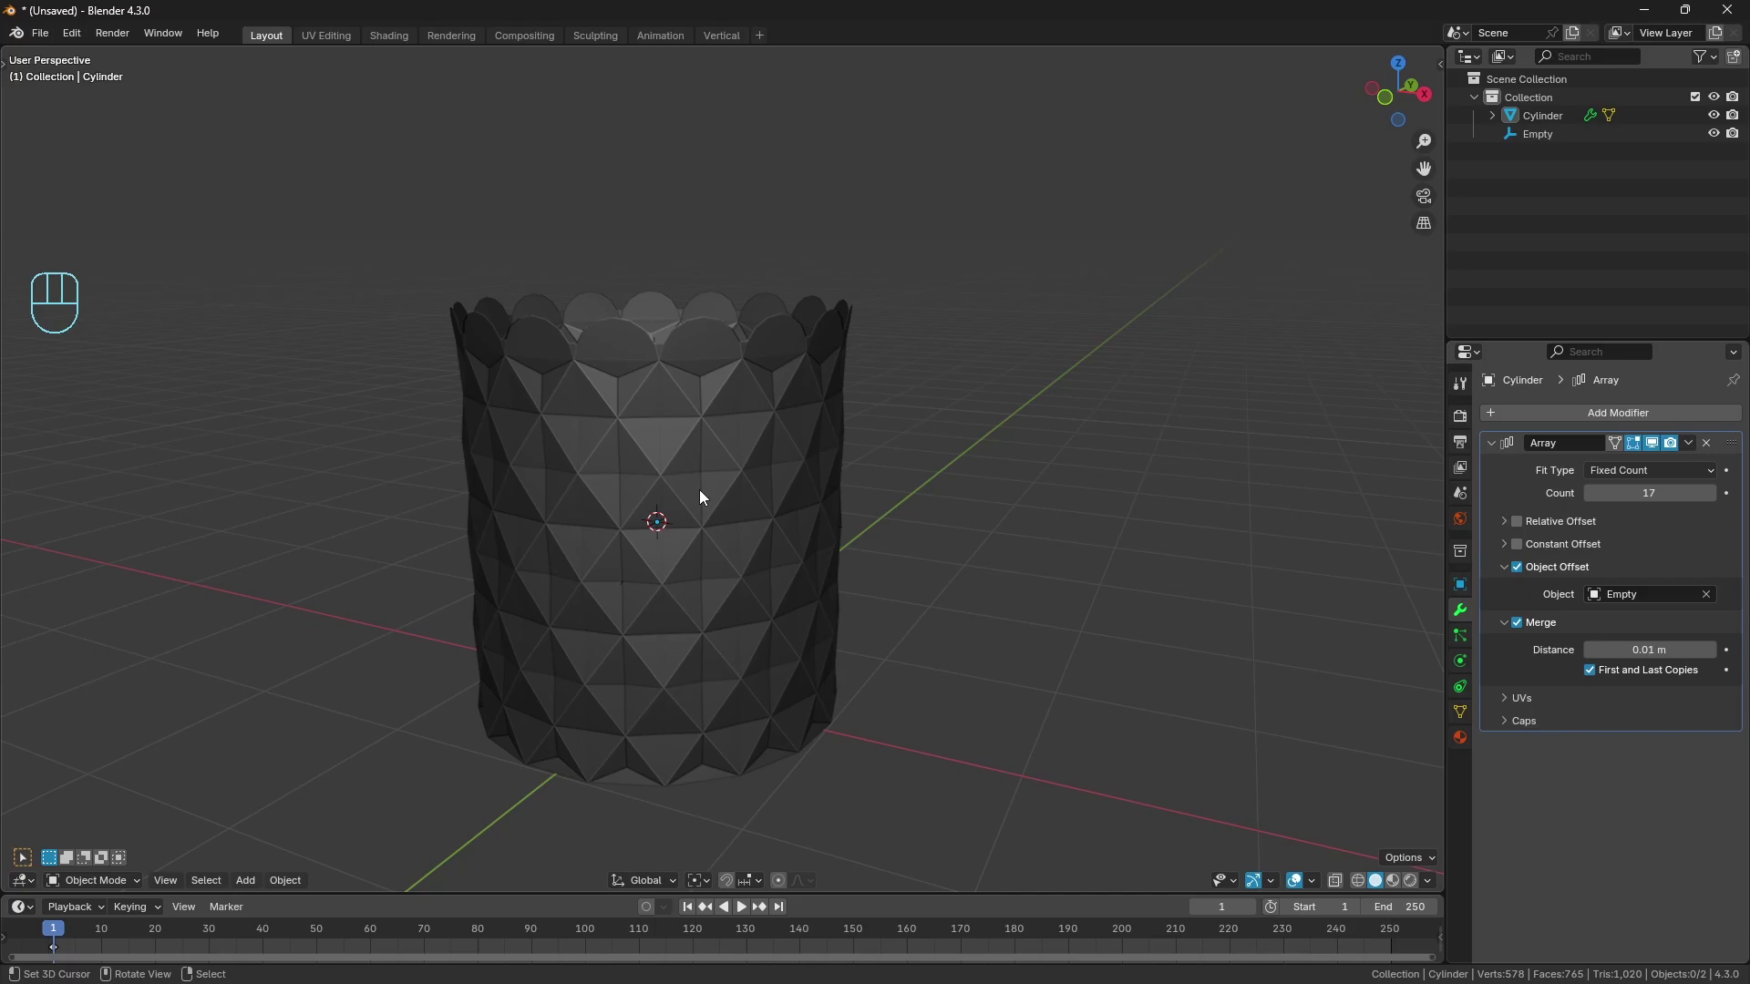
pyautogui.middleClick(696, 462)
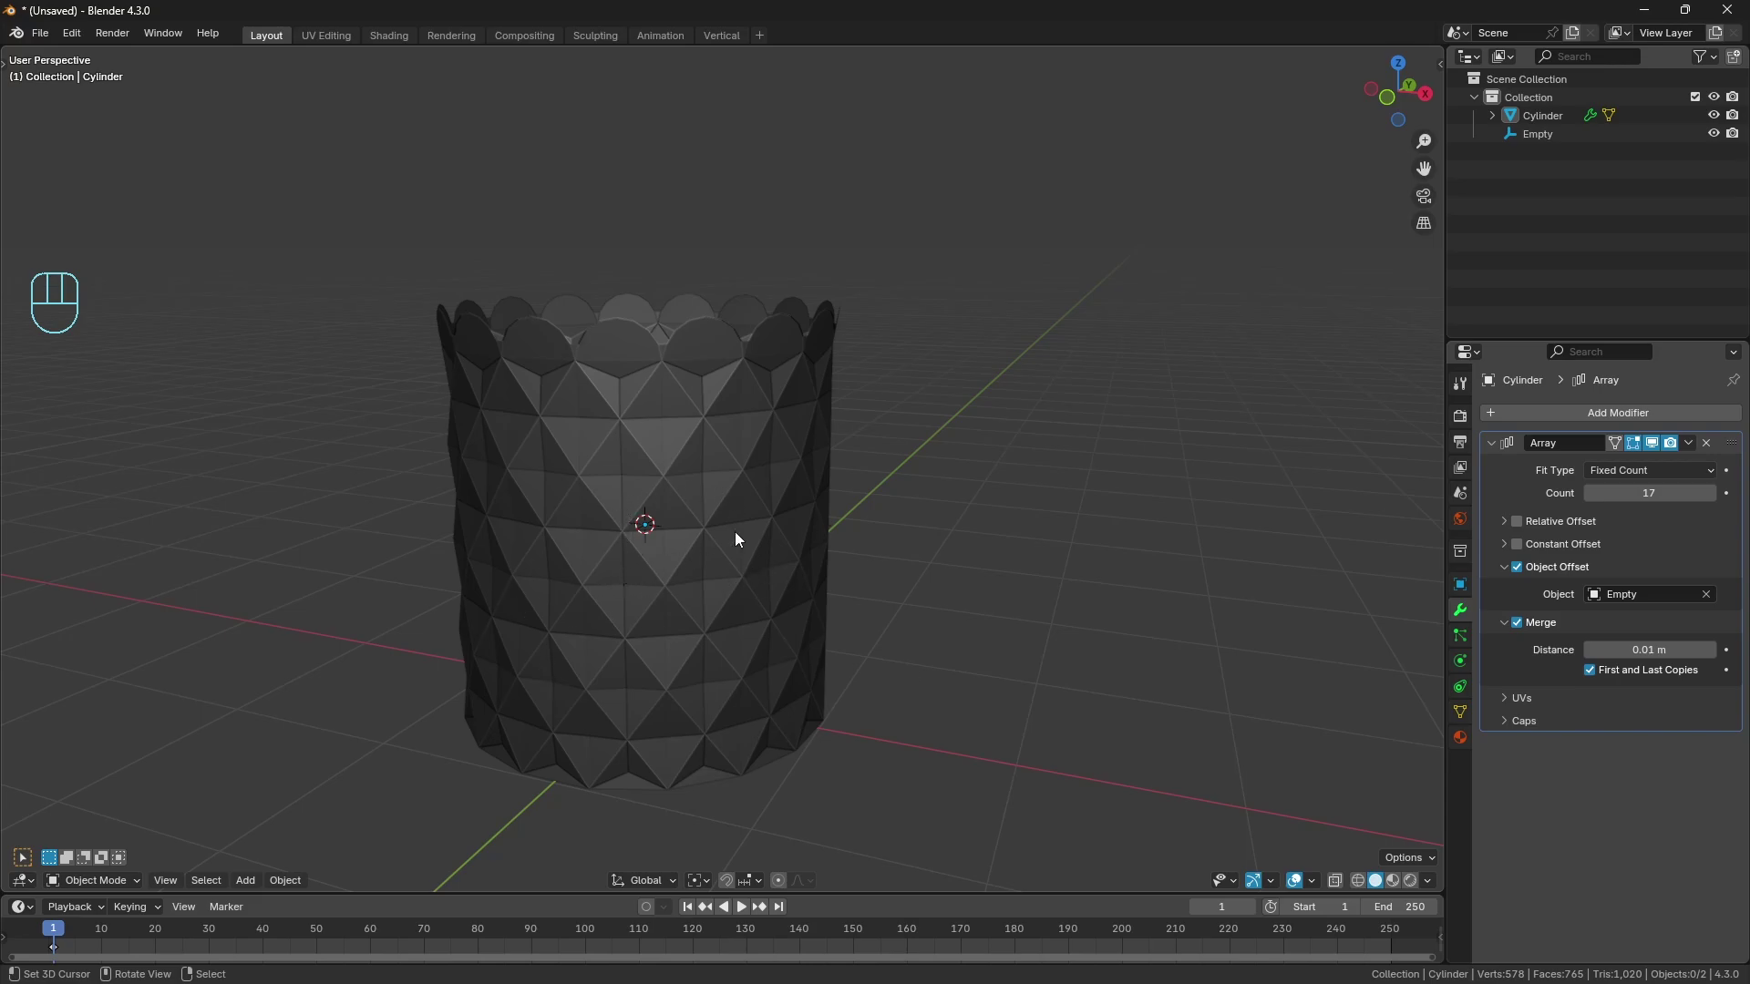
pyautogui.middleClick(700, 506)
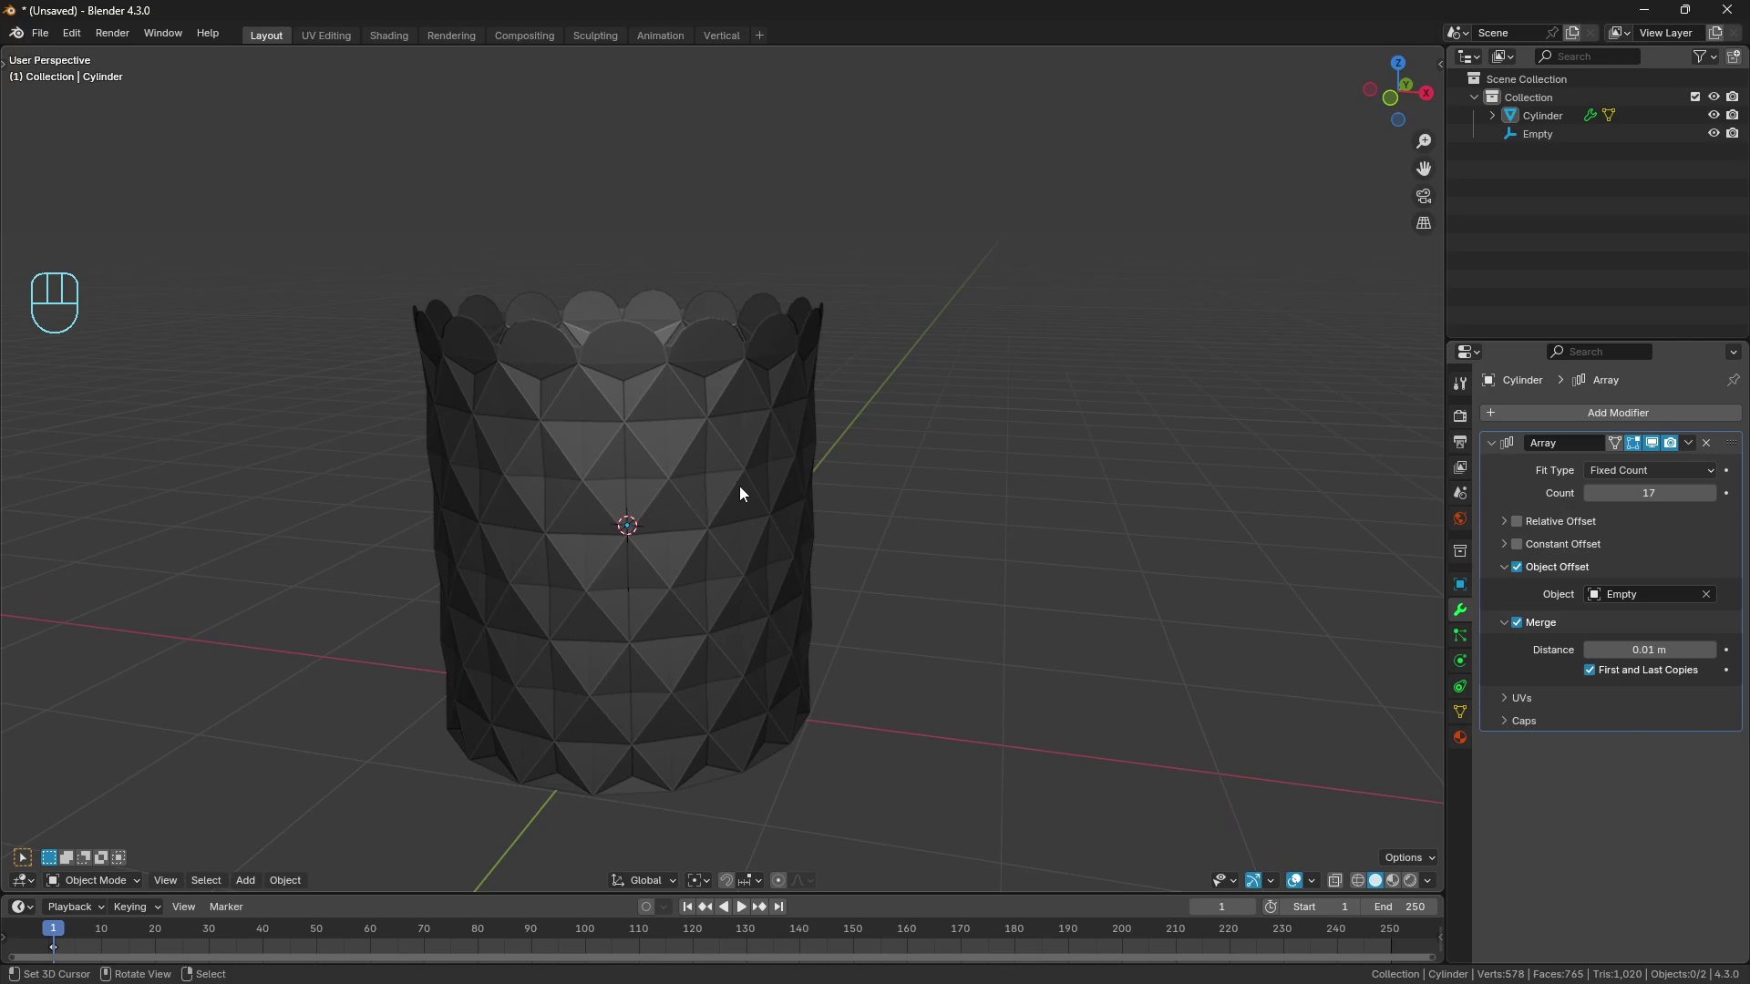
# Add a Plain Axes empty and raise it toward the vase rim.
pyautogui.press('shift+a')
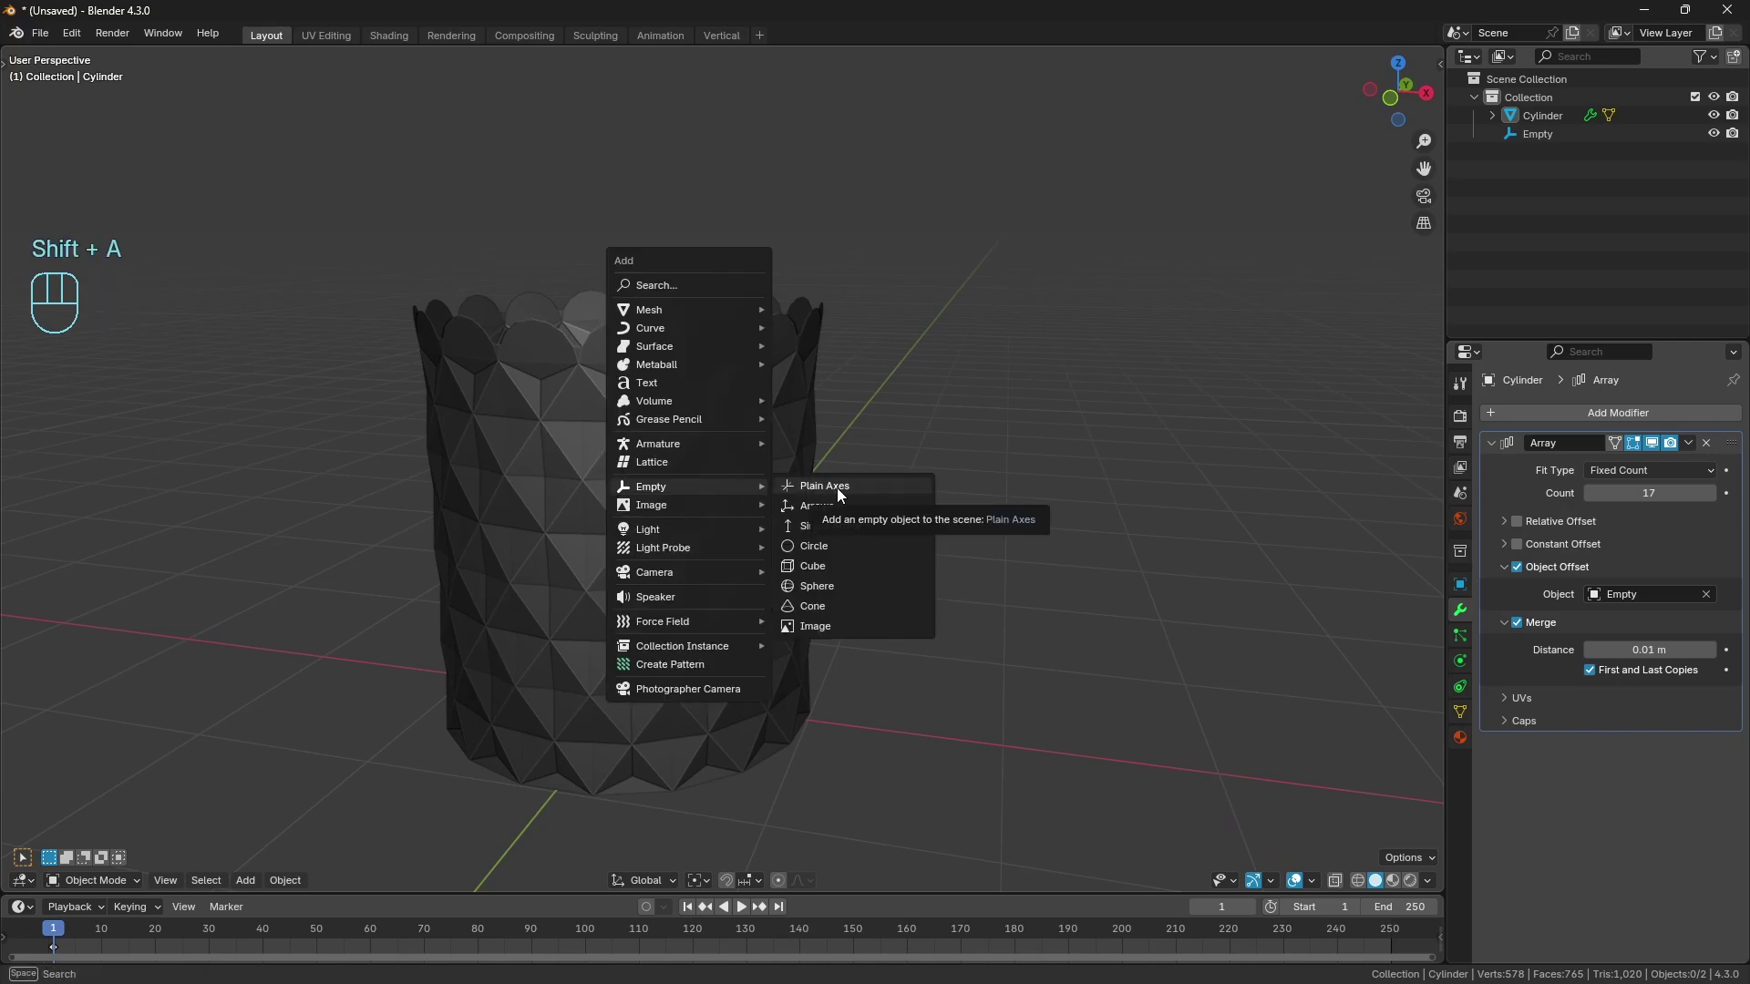
pyautogui.middleClick(726, 449)
pyautogui.middleClick(661, 465)
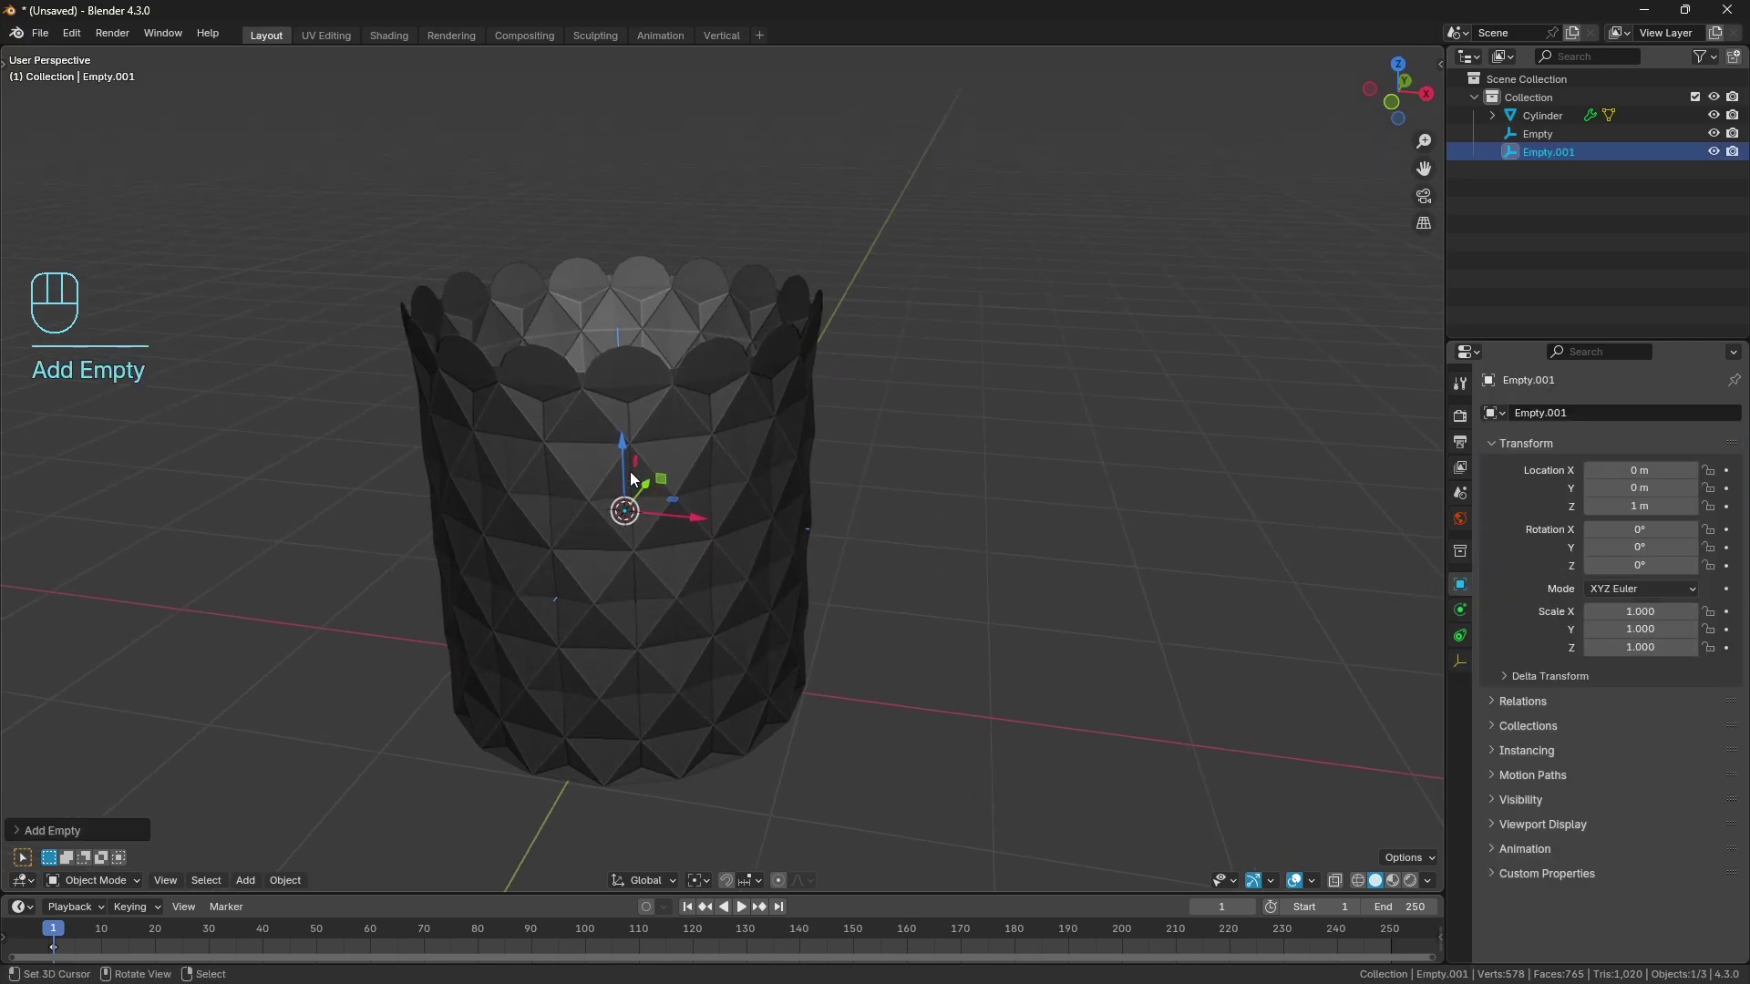
pyautogui.moveTo(627, 431); pyautogui.dragTo(630, 330)
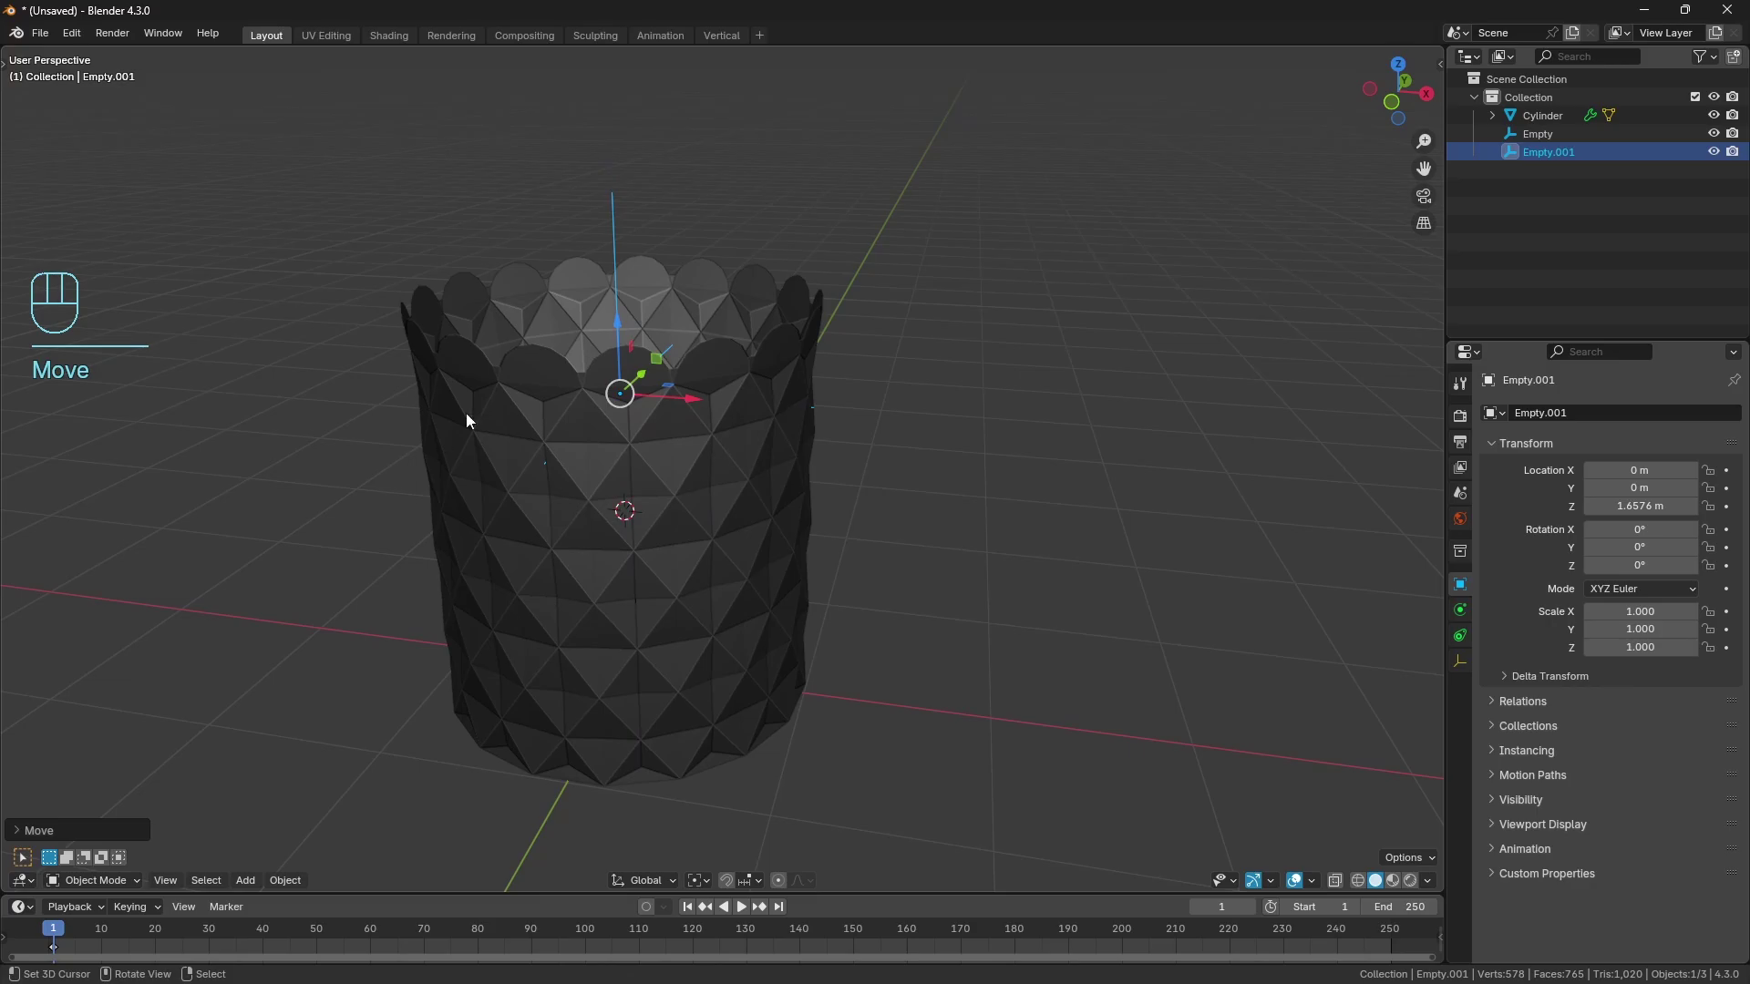
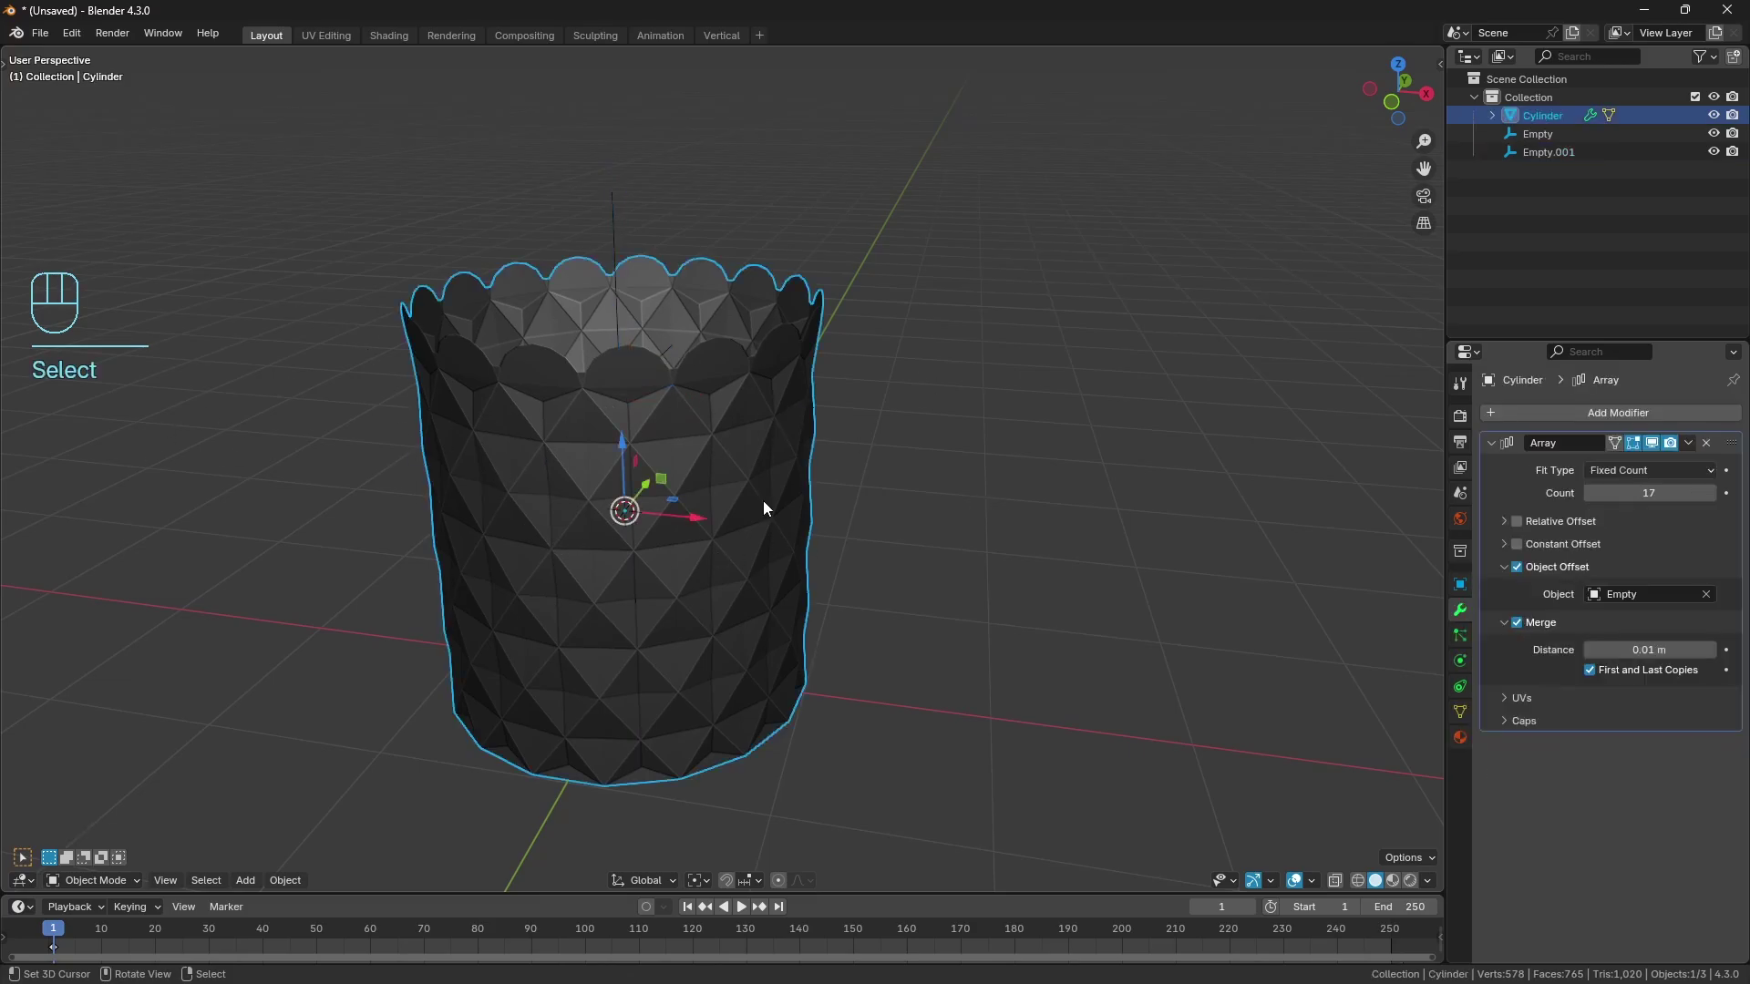
# Add a Cast modifier to the cylinder with Z axis disabled and Object set to Empty.001.
pyautogui.moveTo(1575, 413); pyautogui.dragTo(1576, 413)
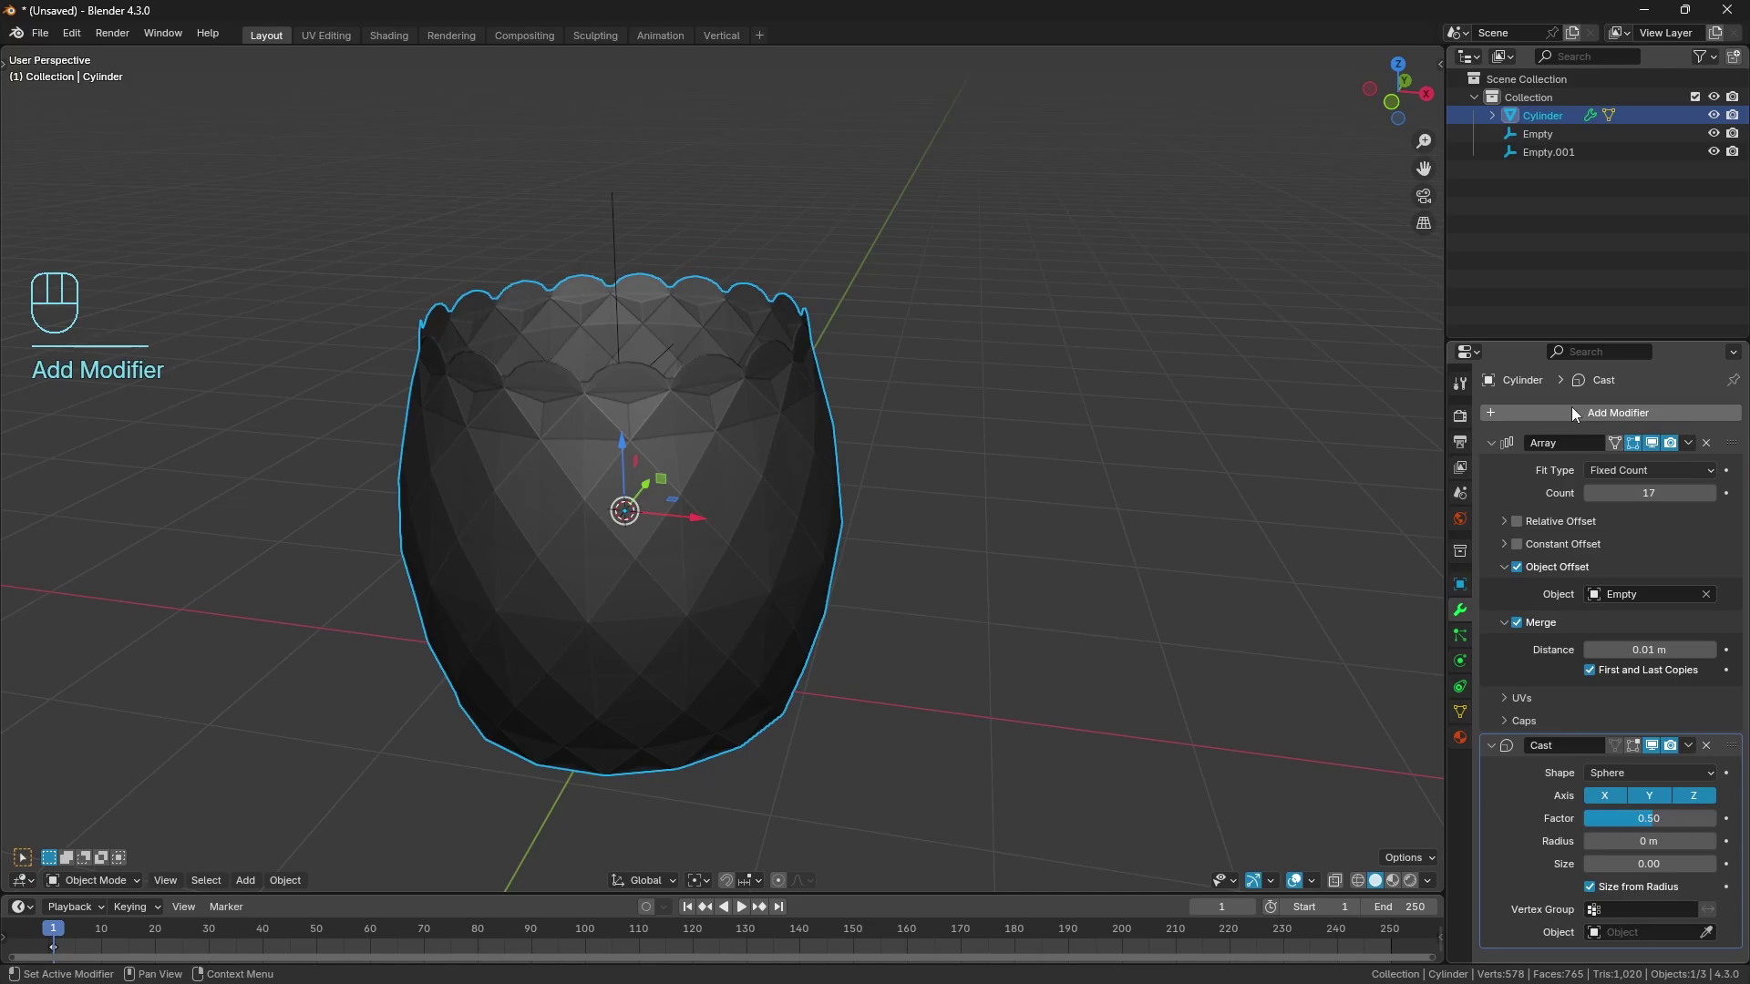
pyautogui.middleClick(836, 479)
pyautogui.middleClick(829, 484)
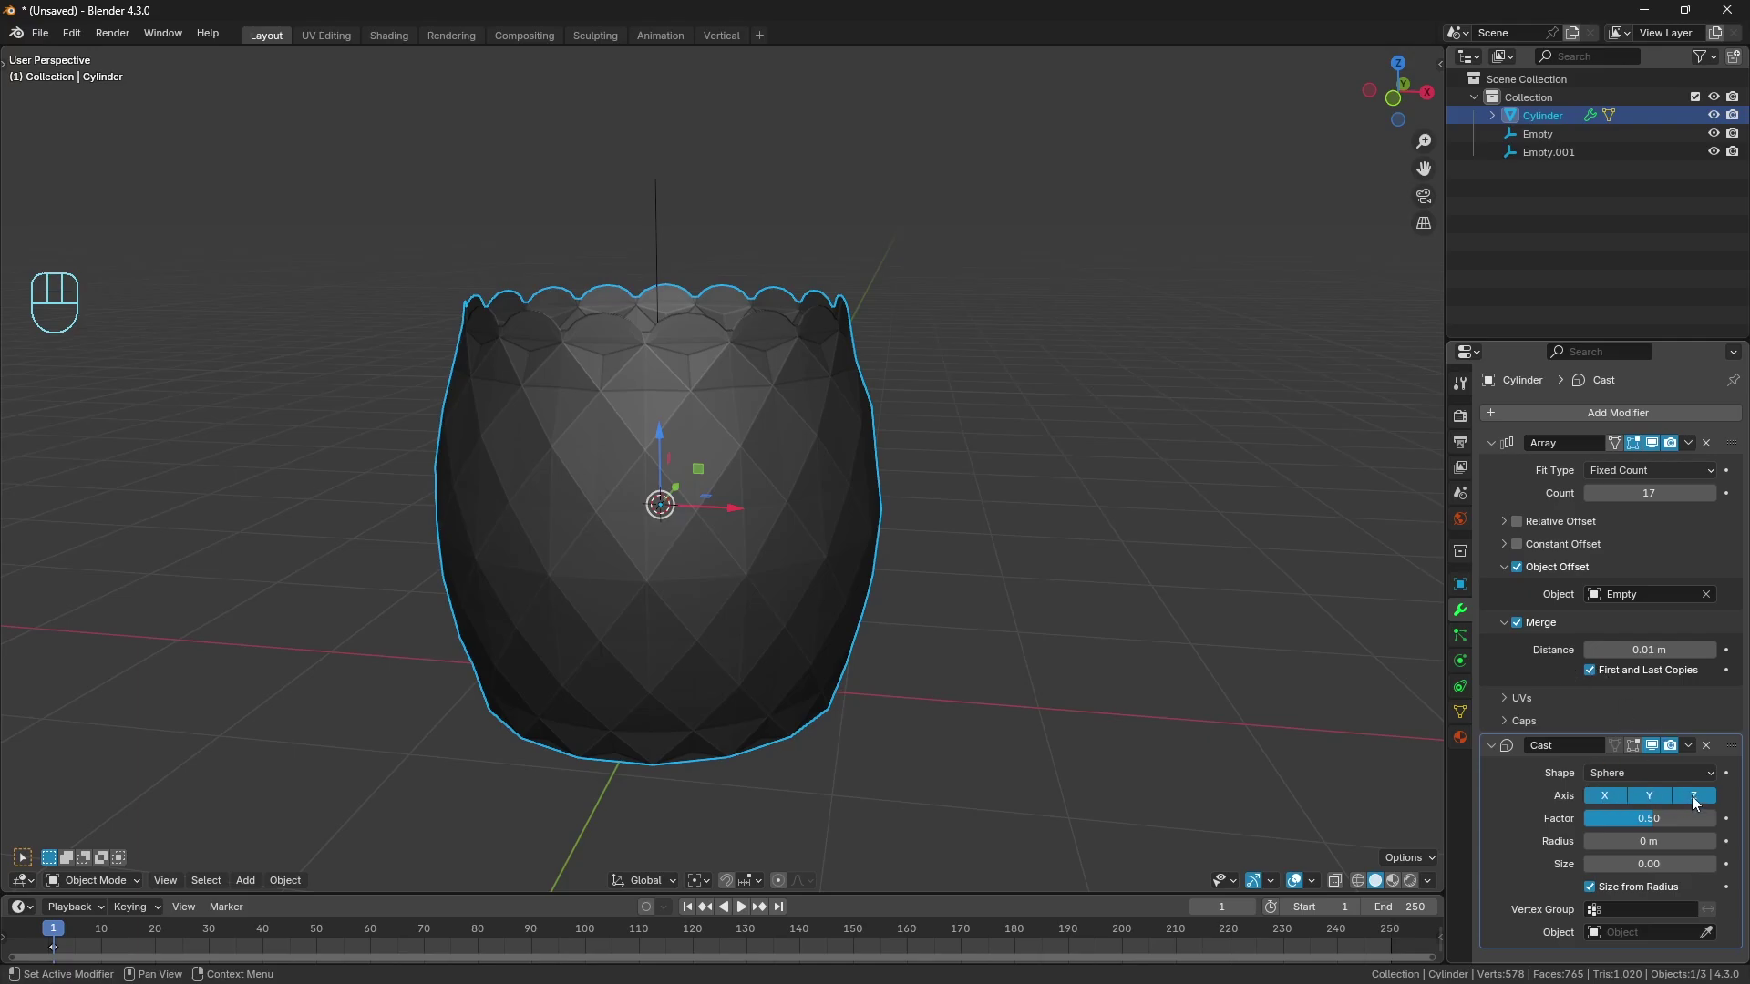
pyautogui.click(1696, 803)
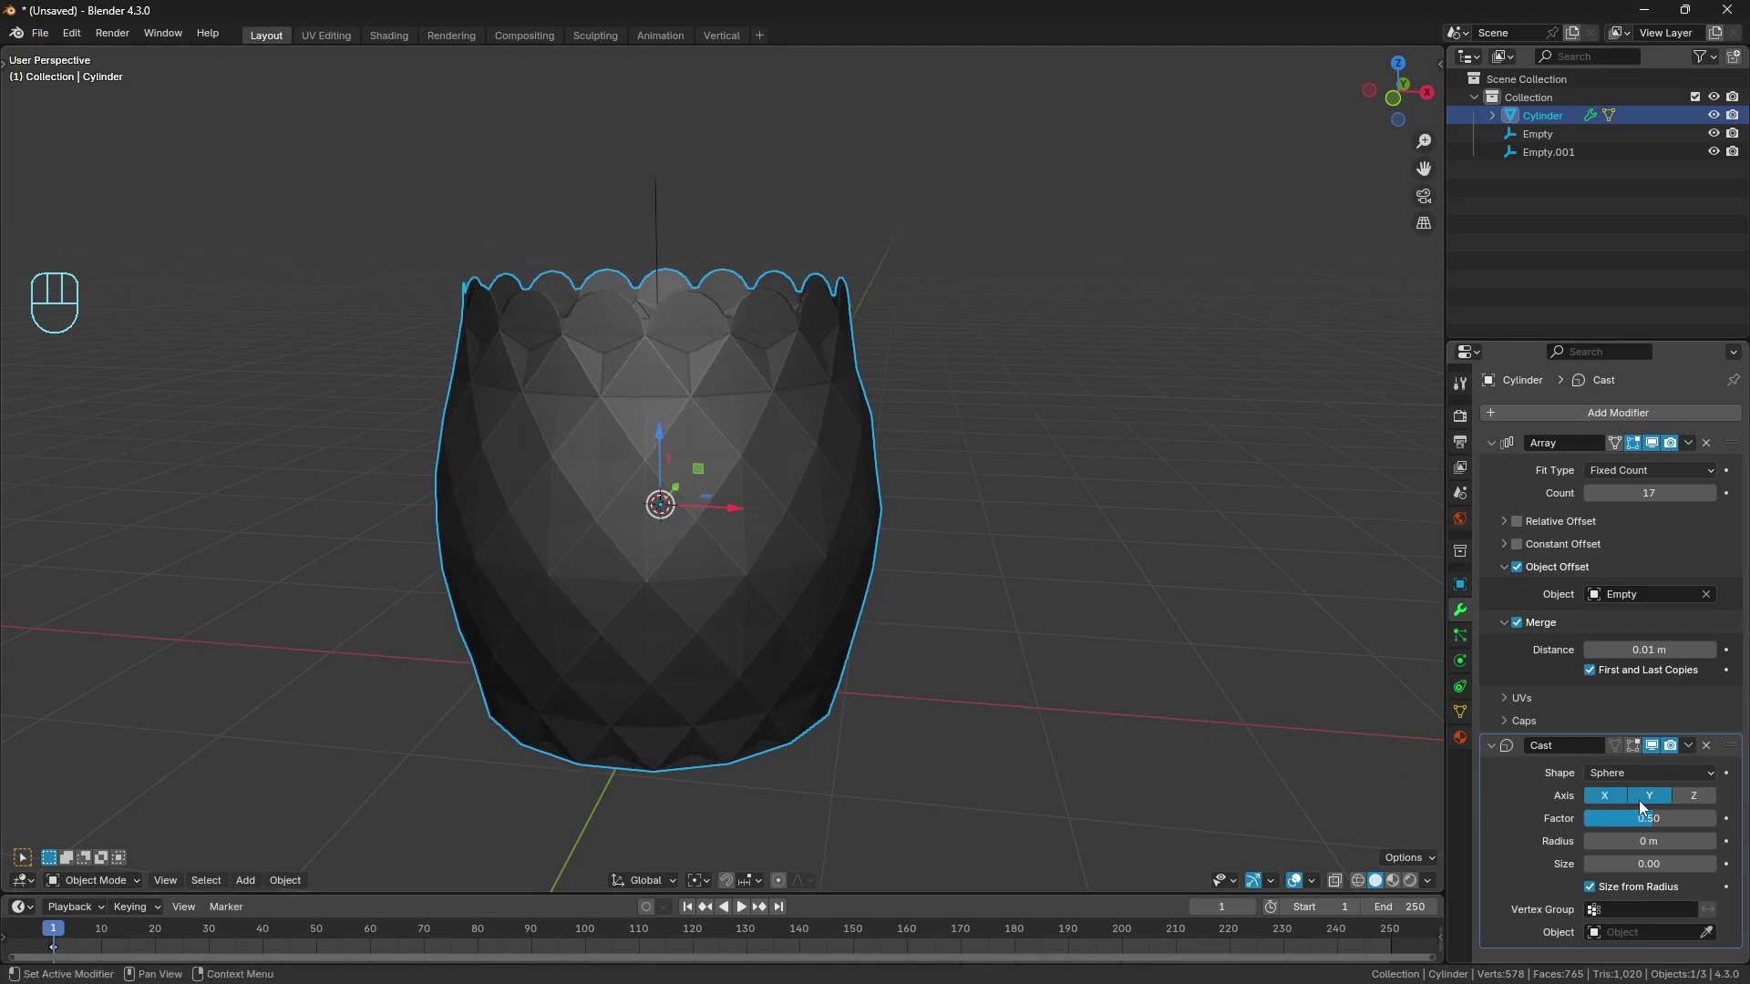
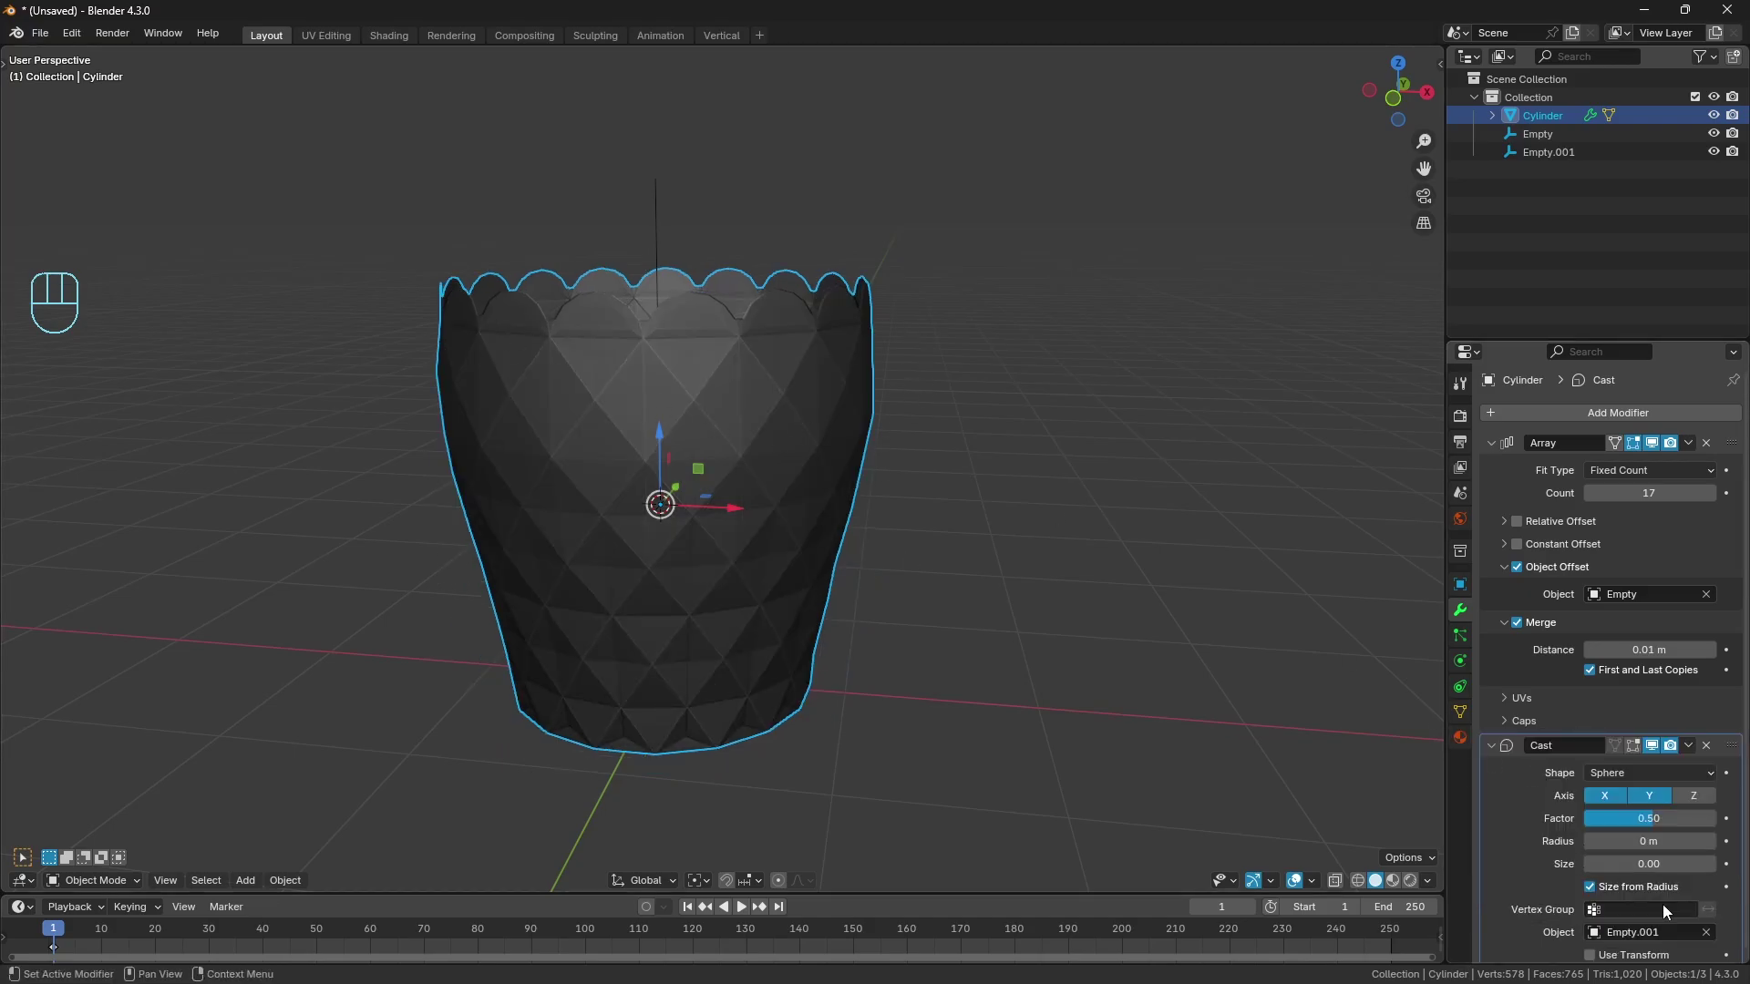
pyautogui.click(1593, 953)
# Scale and move the control empty from front view to tune the taper, then reselect the vase mesh.
pyautogui.rightClick(658, 199)
pyautogui.press('KP_1')
pyautogui.moveTo(834, 379); pyautogui.dragTo(874, 384)
pyautogui.press('s')
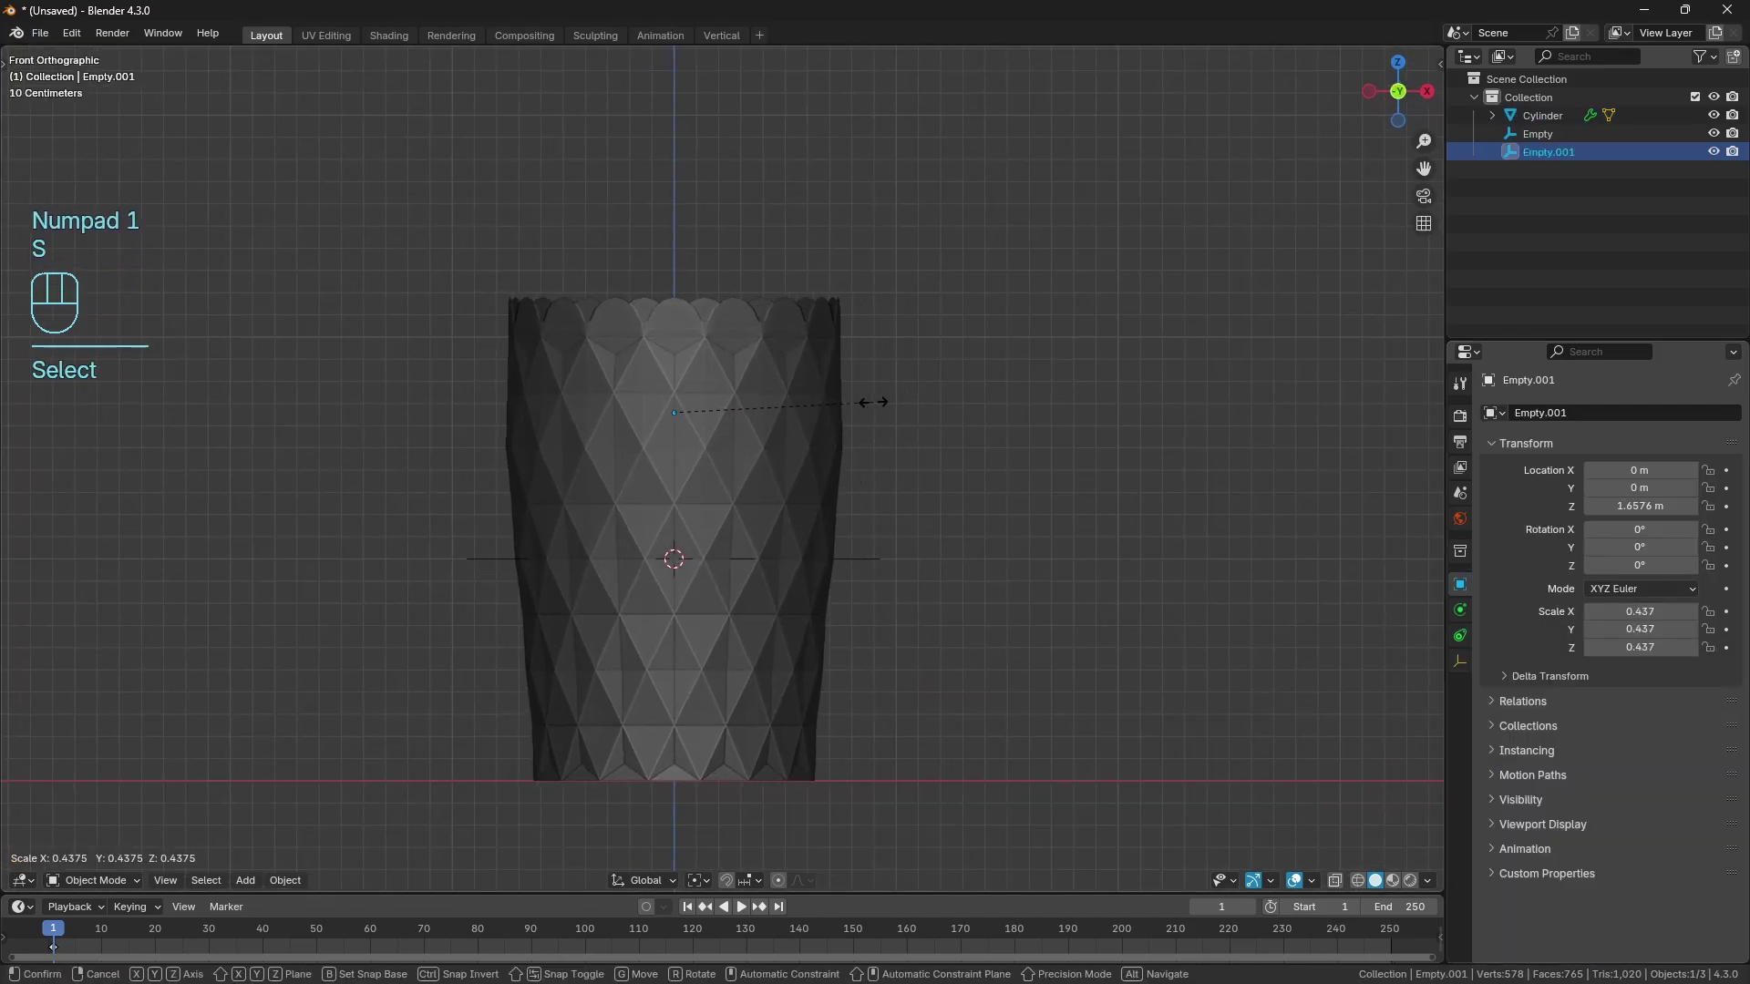
pyautogui.moveTo(675, 341); pyautogui.dragTo(677, 331)
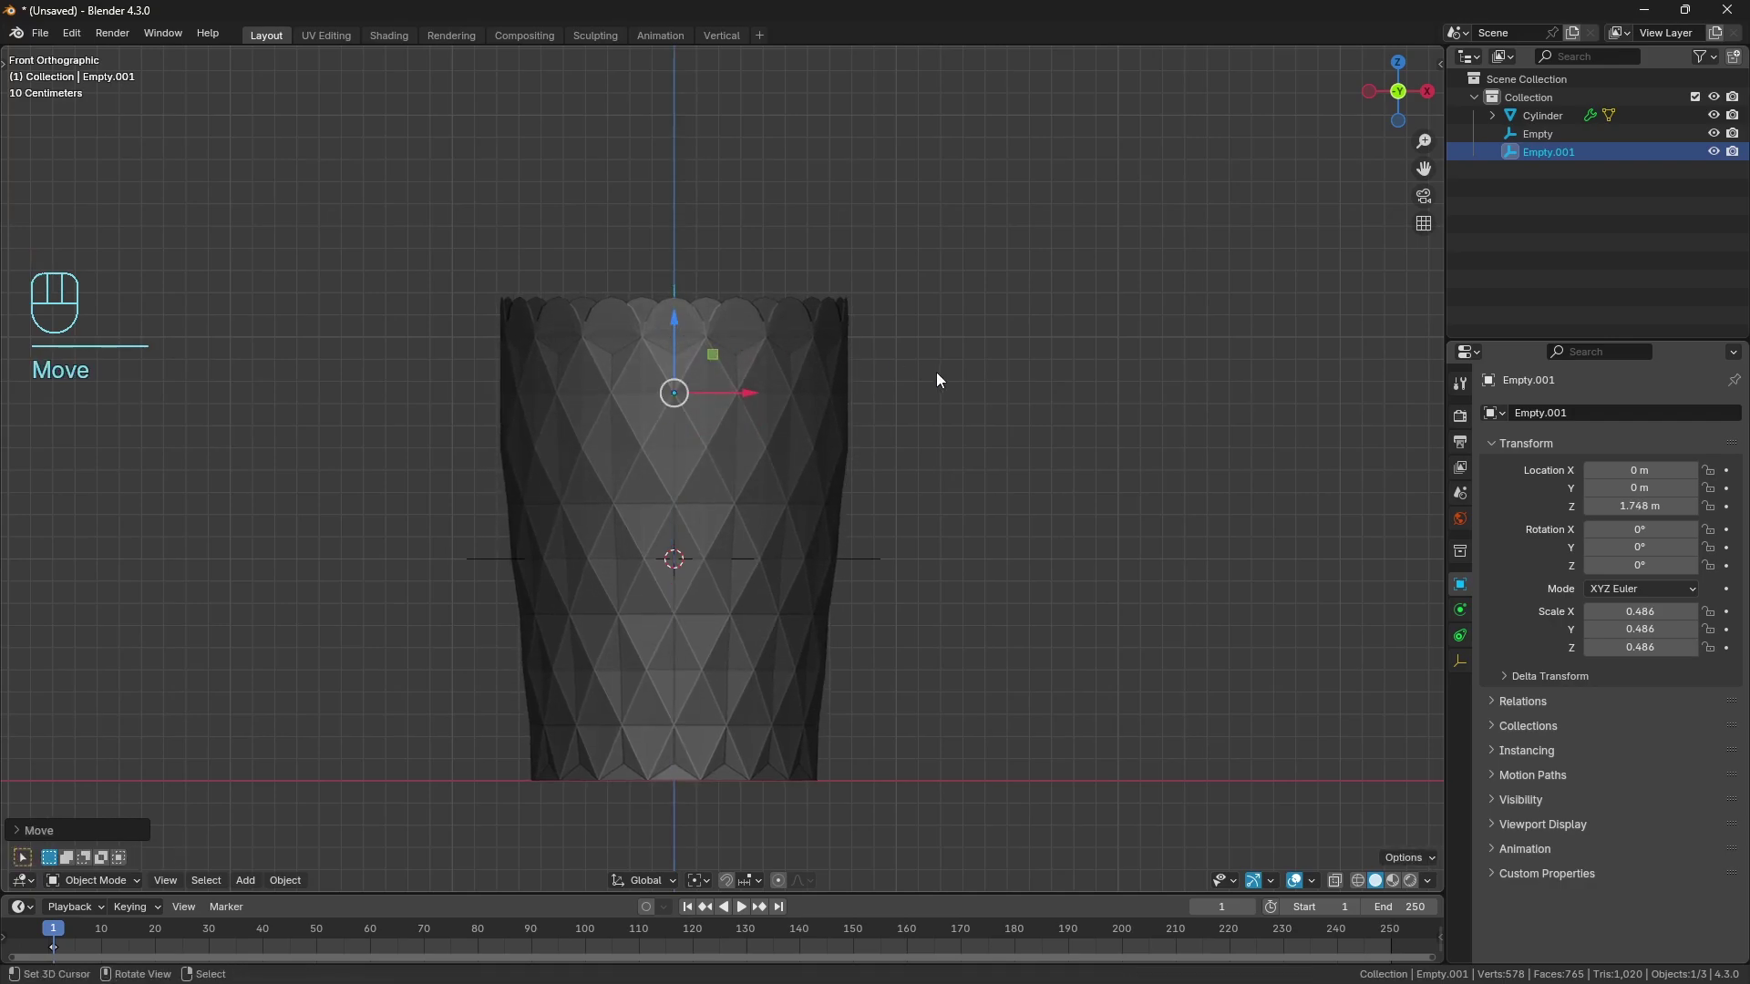
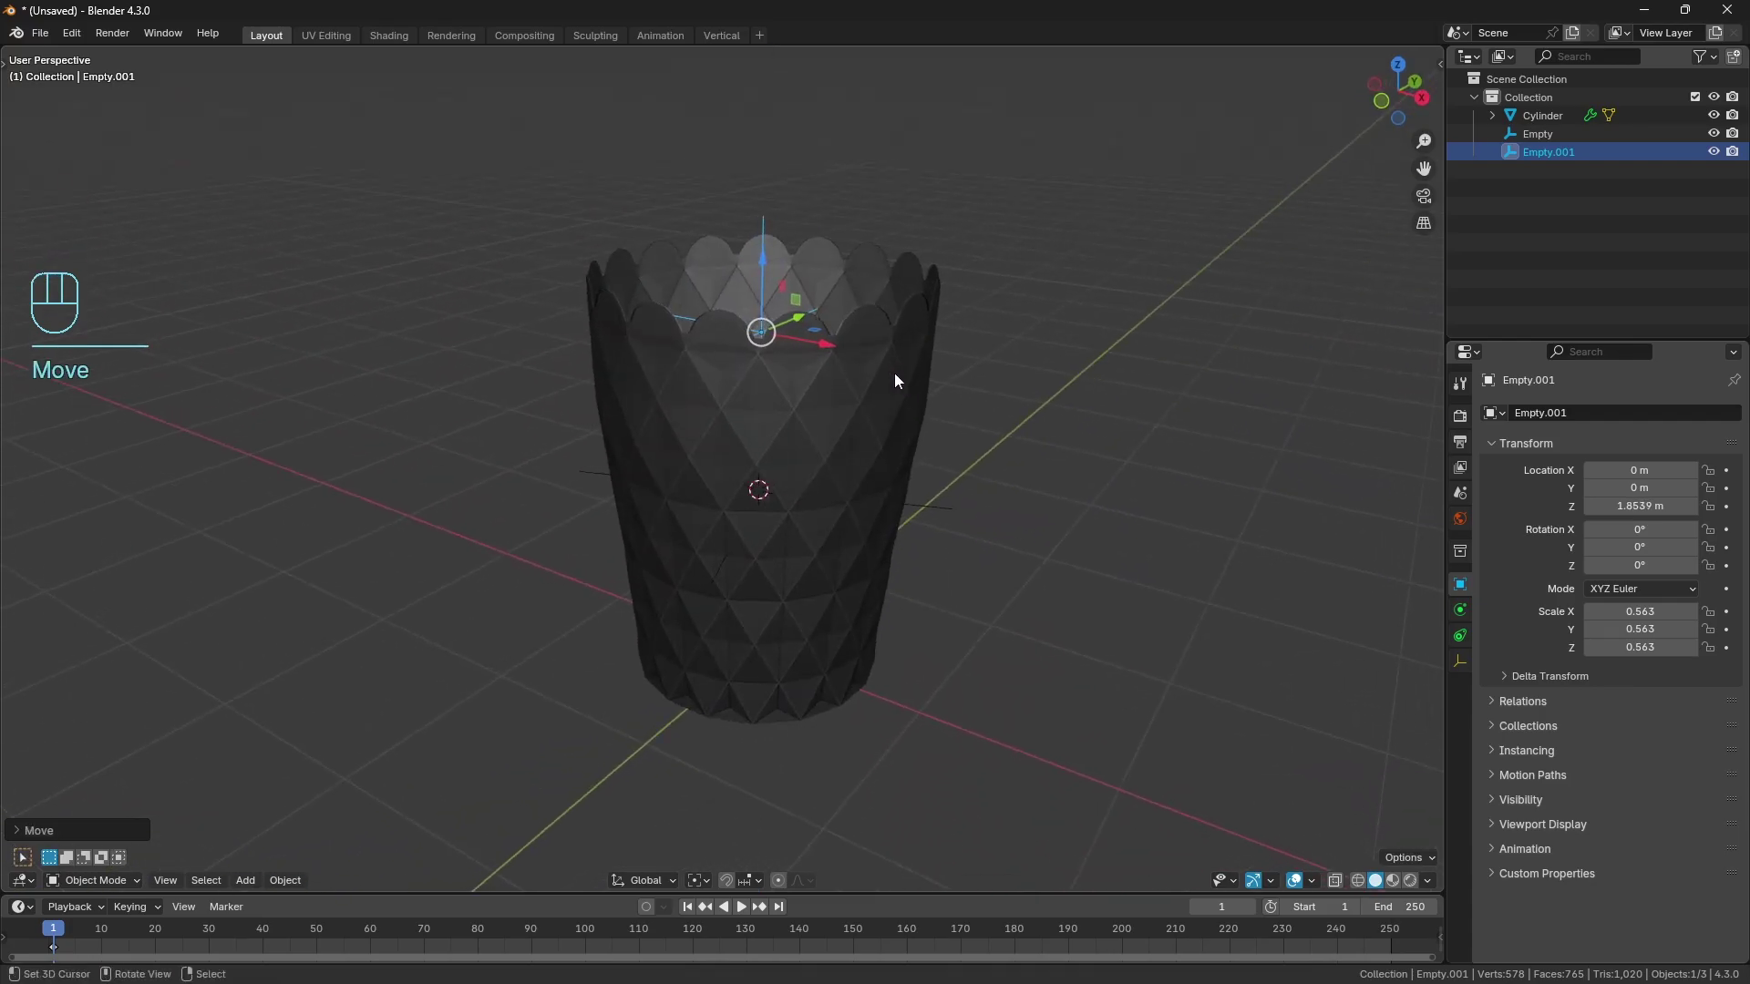
pyautogui.moveTo(881, 402); pyautogui.dragTo(945, 377)
pyautogui.moveTo(806, 417); pyautogui.dragTo(741, 442)
pyautogui.moveTo(761, 403); pyautogui.dragTo(709, 484)
pyautogui.moveTo(742, 485); pyautogui.dragTo(685, 487)
pyautogui.moveTo(728, 491); pyautogui.dragTo(774, 466)
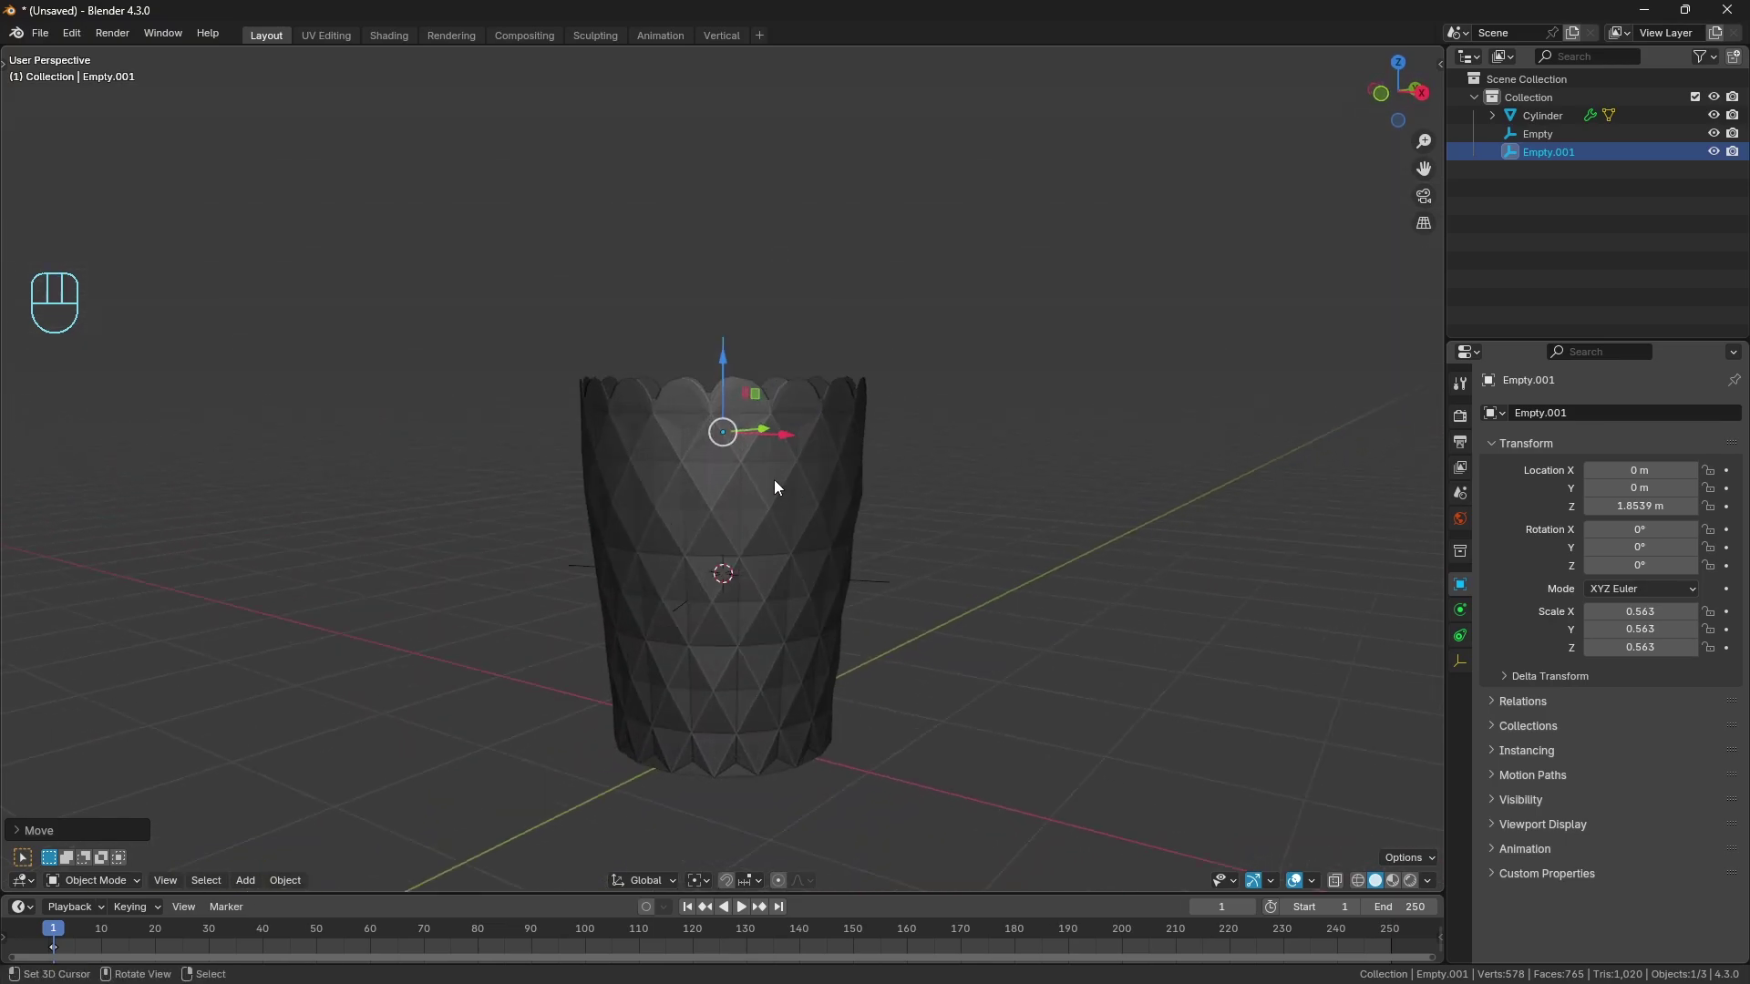
pyautogui.rightClick(777, 485)
pyautogui.moveTo(790, 488); pyautogui.dragTo(815, 503)
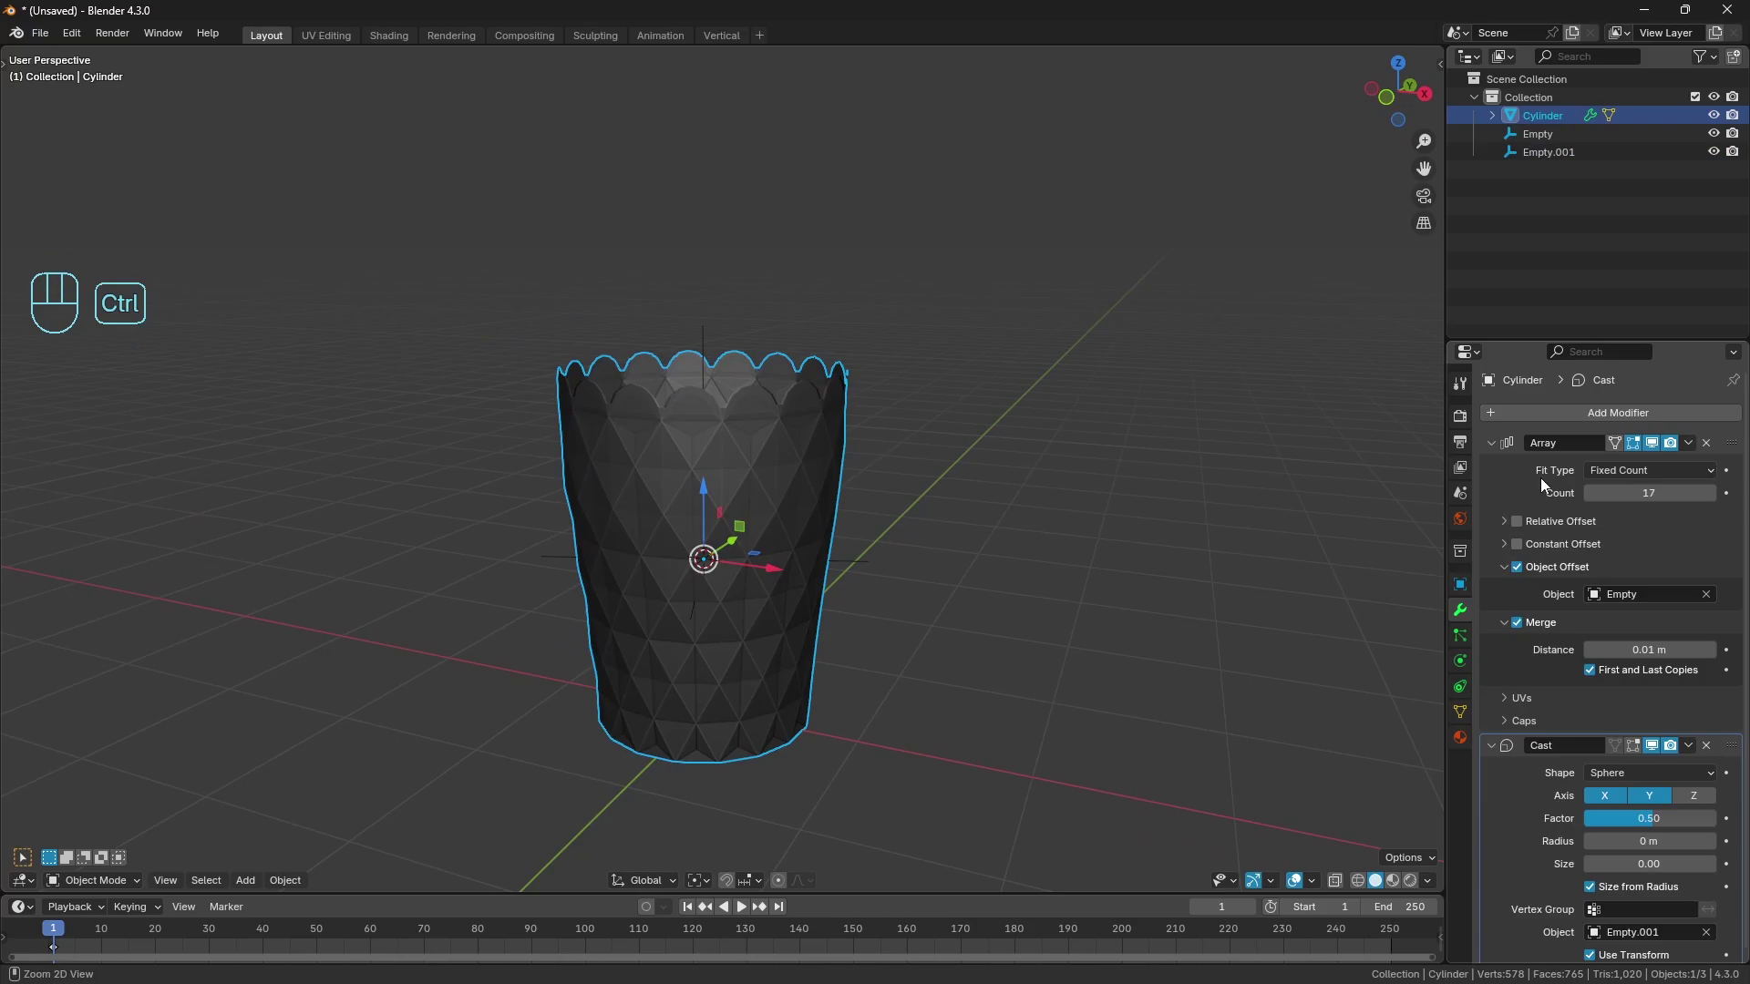
pyautogui.press('ctrl+a')
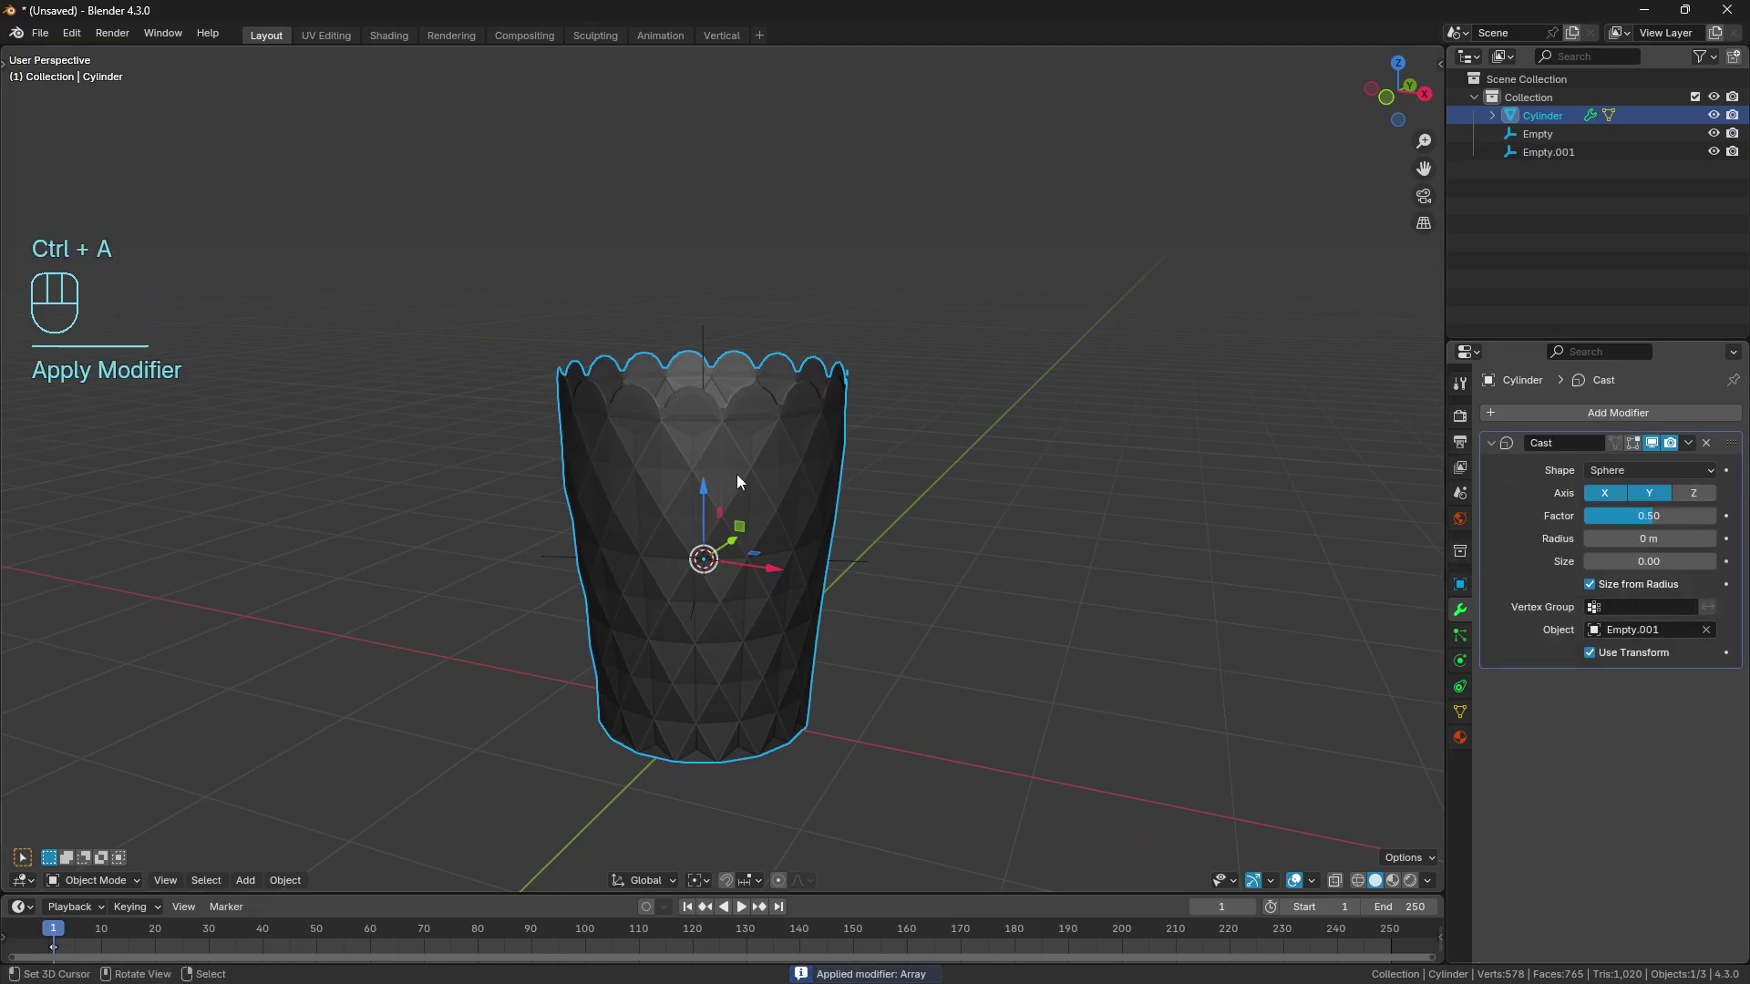
pyautogui.rightClick(708, 357)
pyautogui.click(704, 341)
pyautogui.press('ctrl+z')
pyautogui.rightClick(773, 484)
pyautogui.press('q')
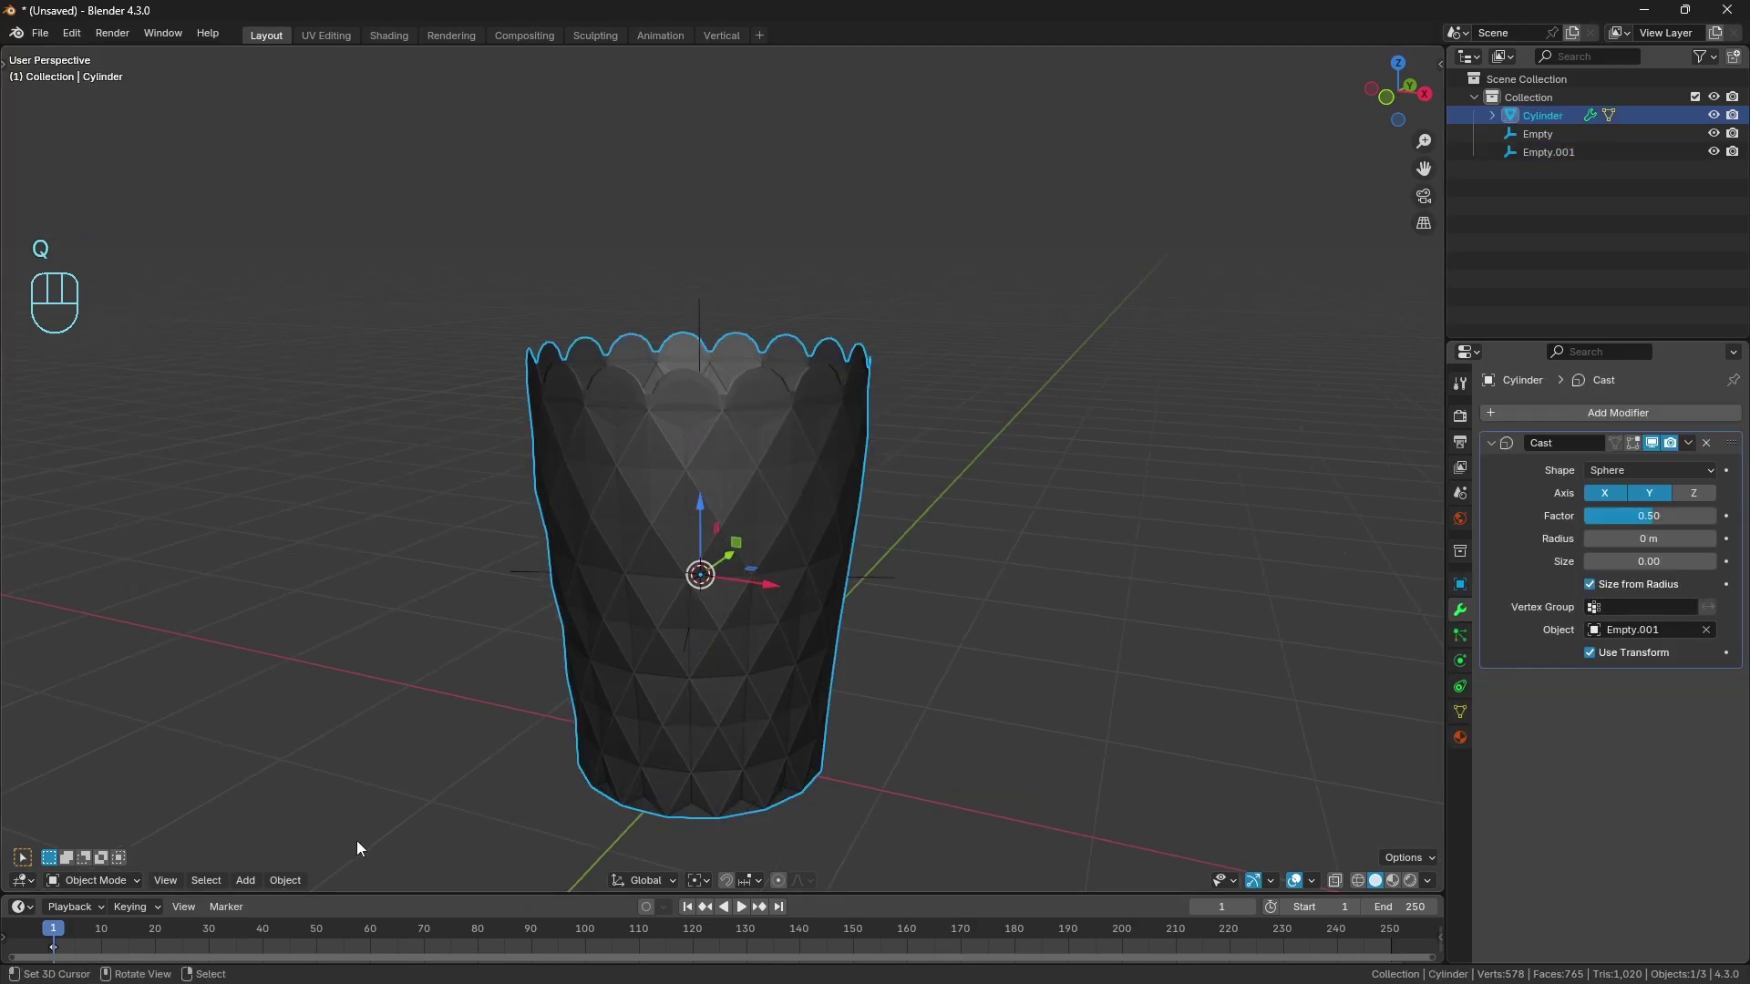
pyautogui.moveTo(296, 883); pyautogui.dragTo(341, 552)
pyautogui.middleClick(729, 510)
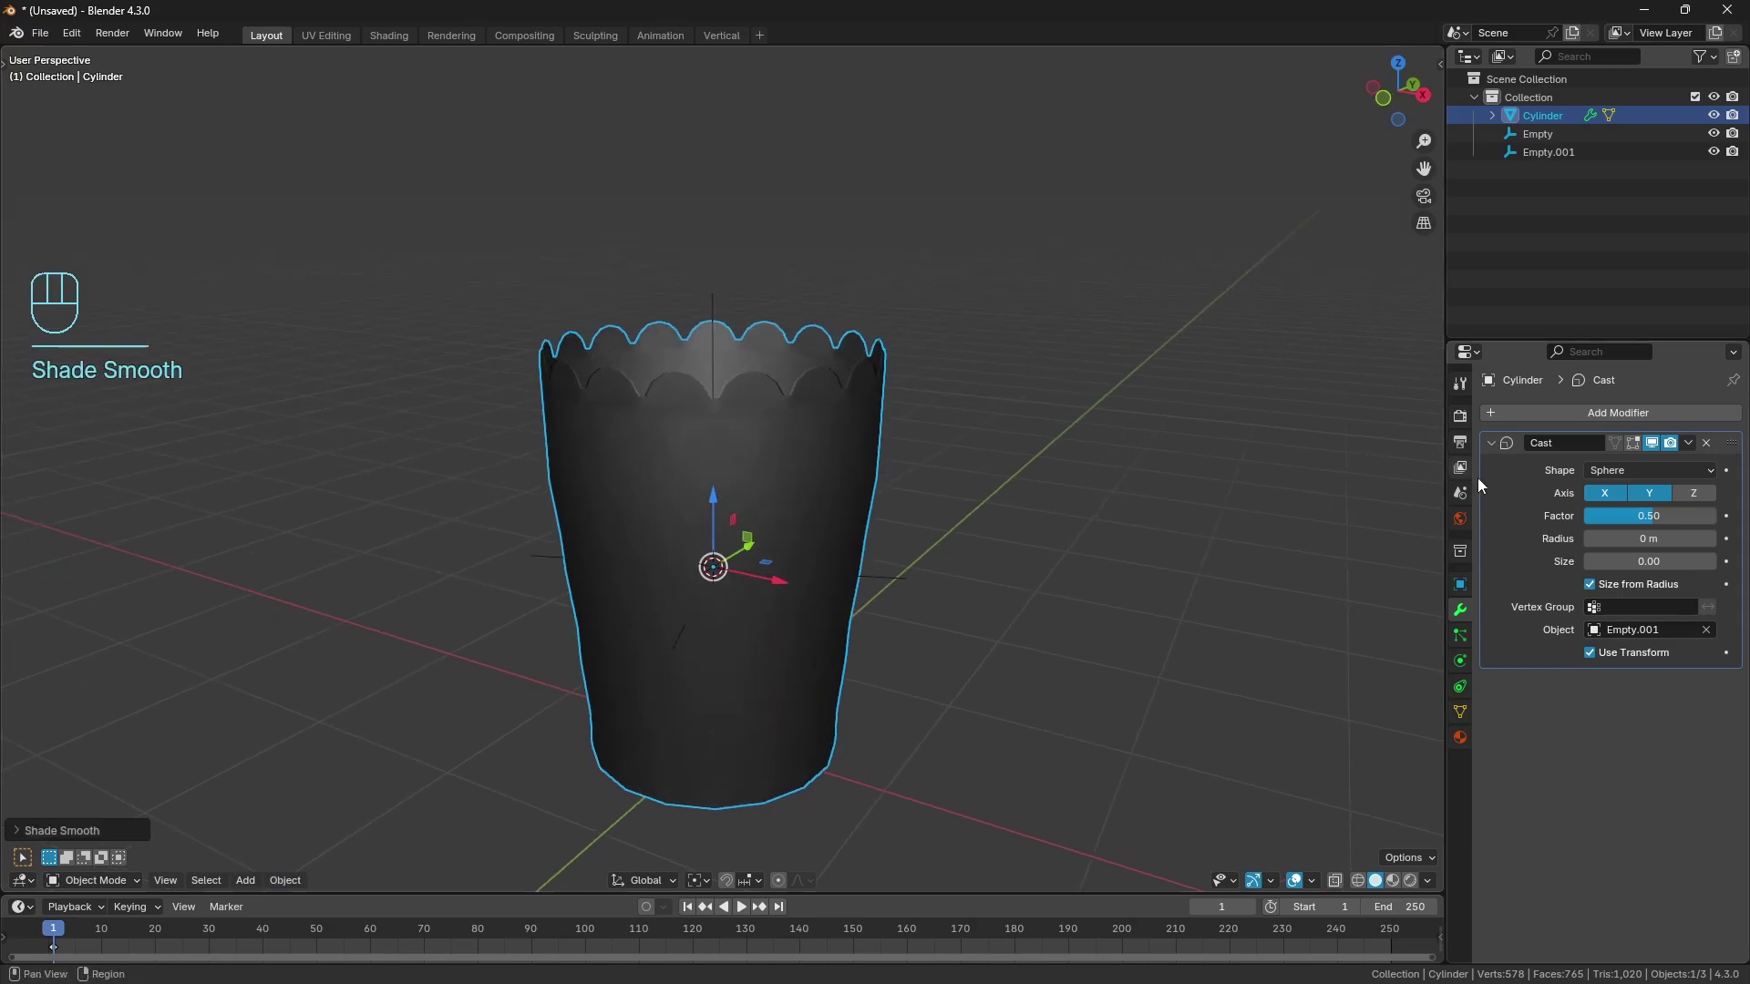
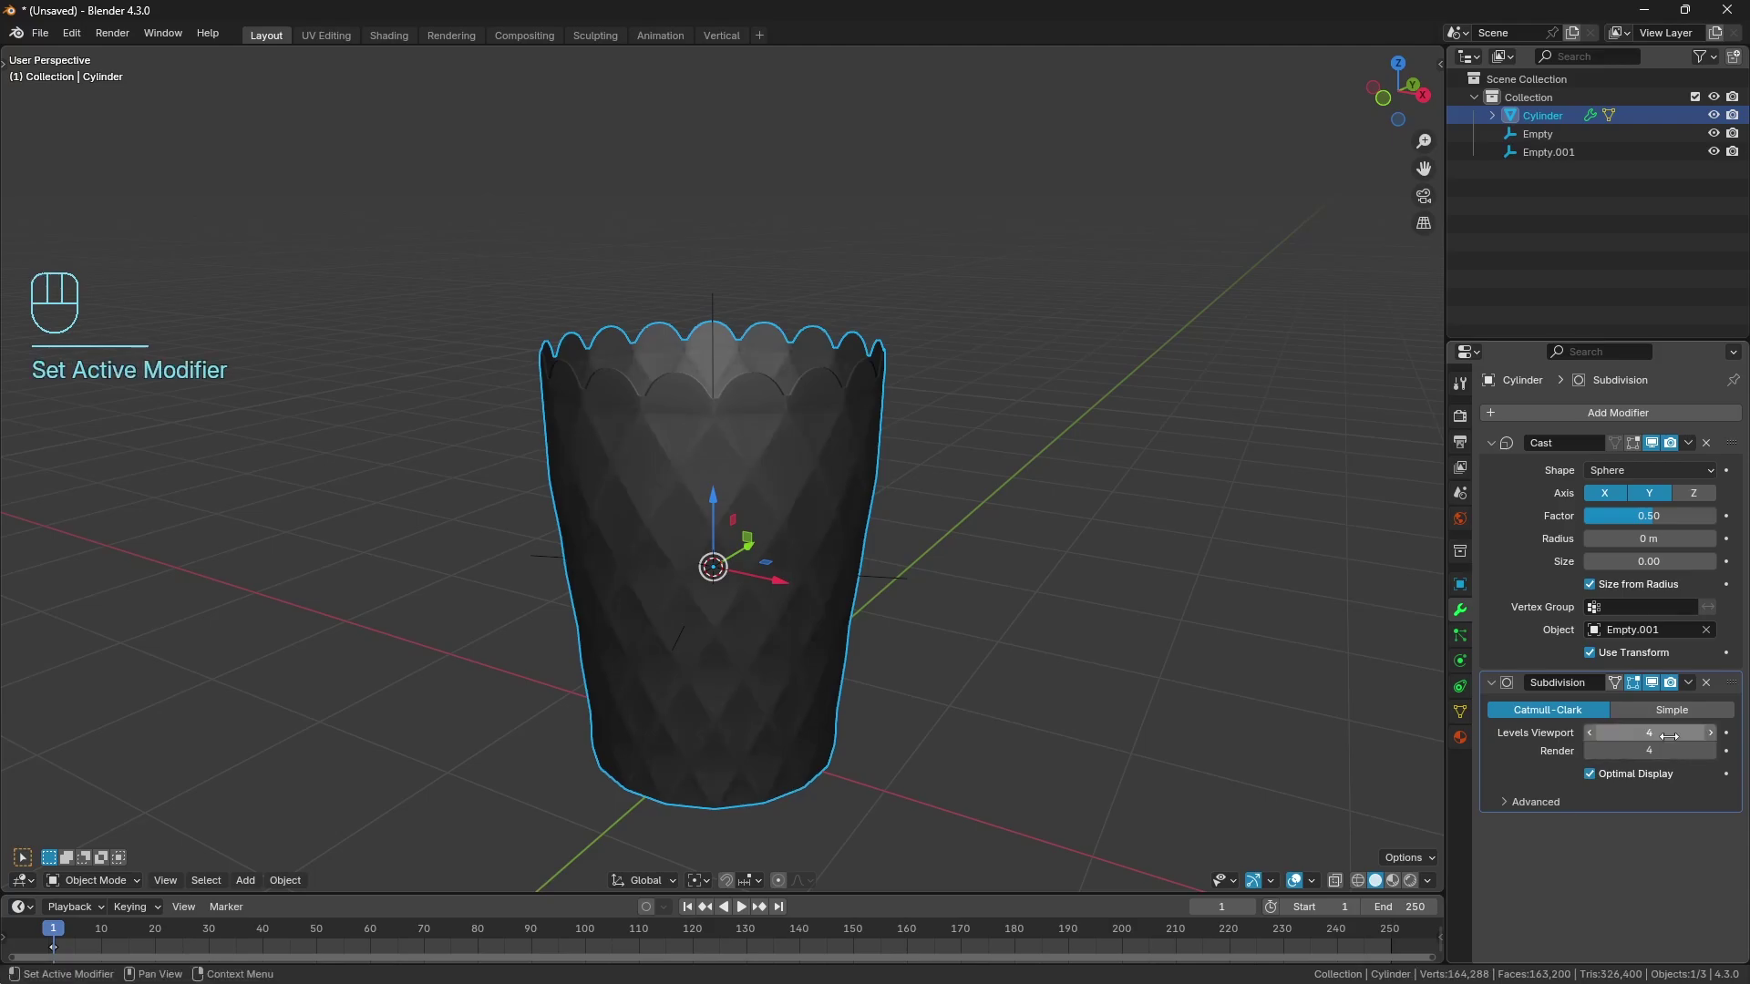
pyautogui.middleClick(762, 563)
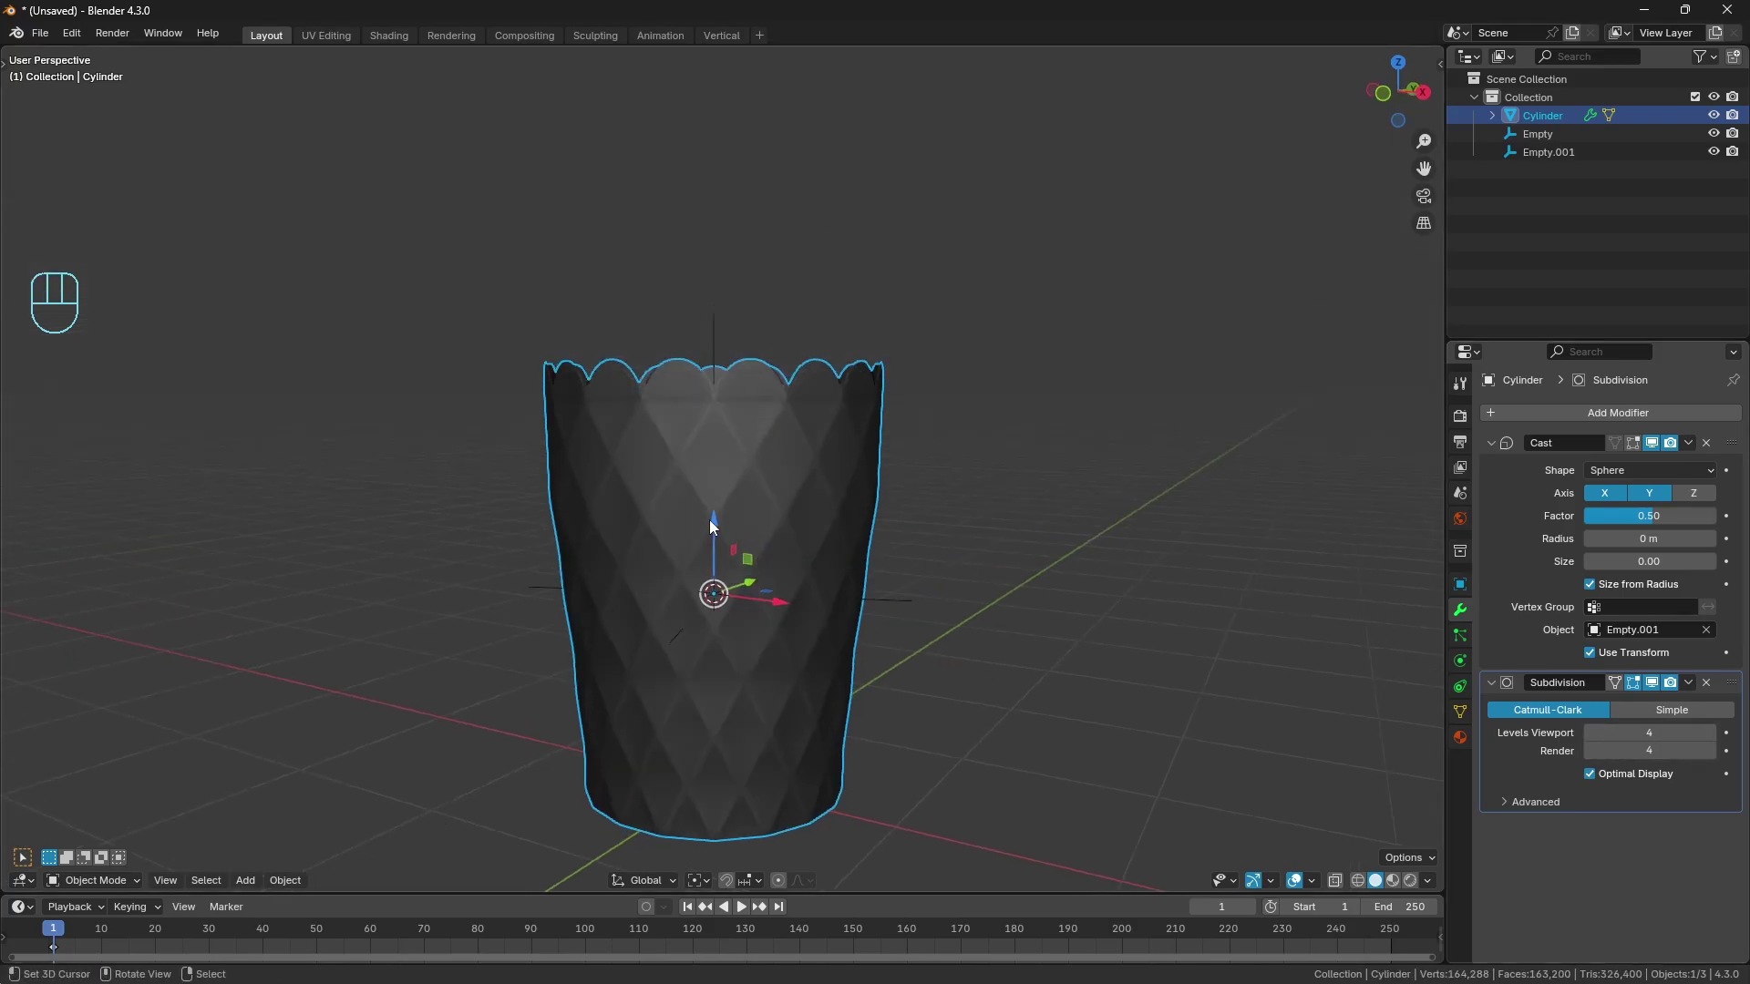
pyautogui.press('a')
pyautogui.press('a')
pyautogui.middleClick(743, 417)
pyautogui.click(1656, 690)
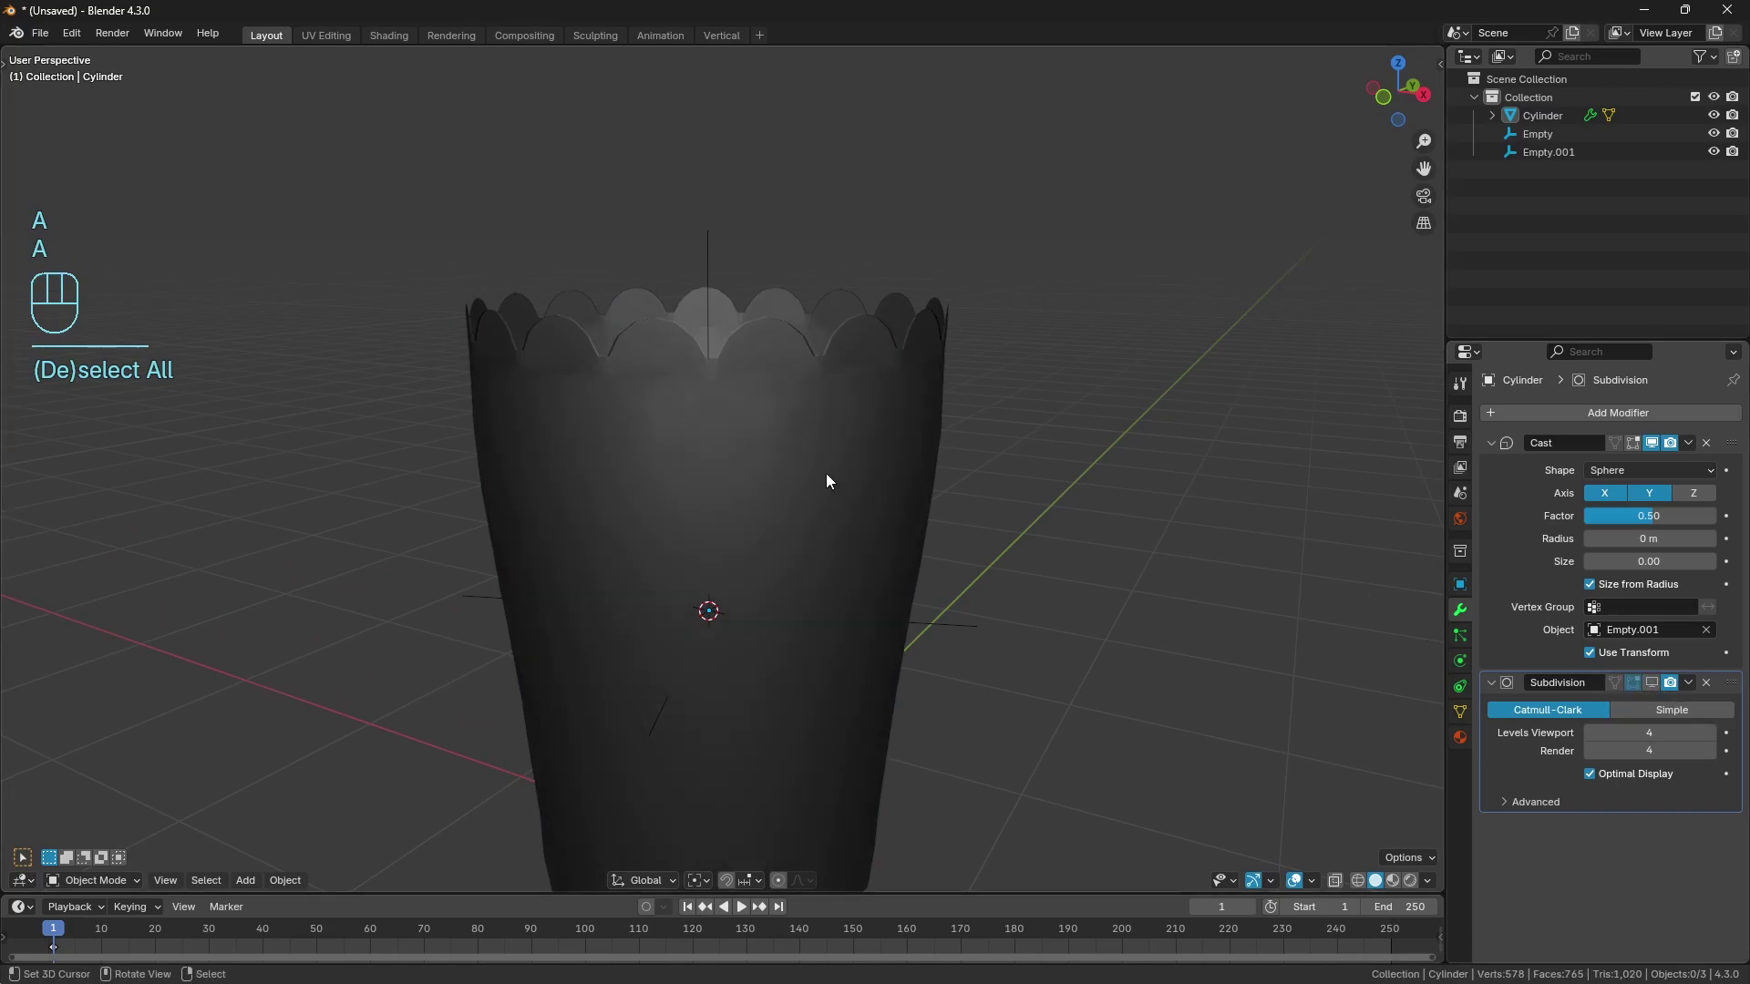
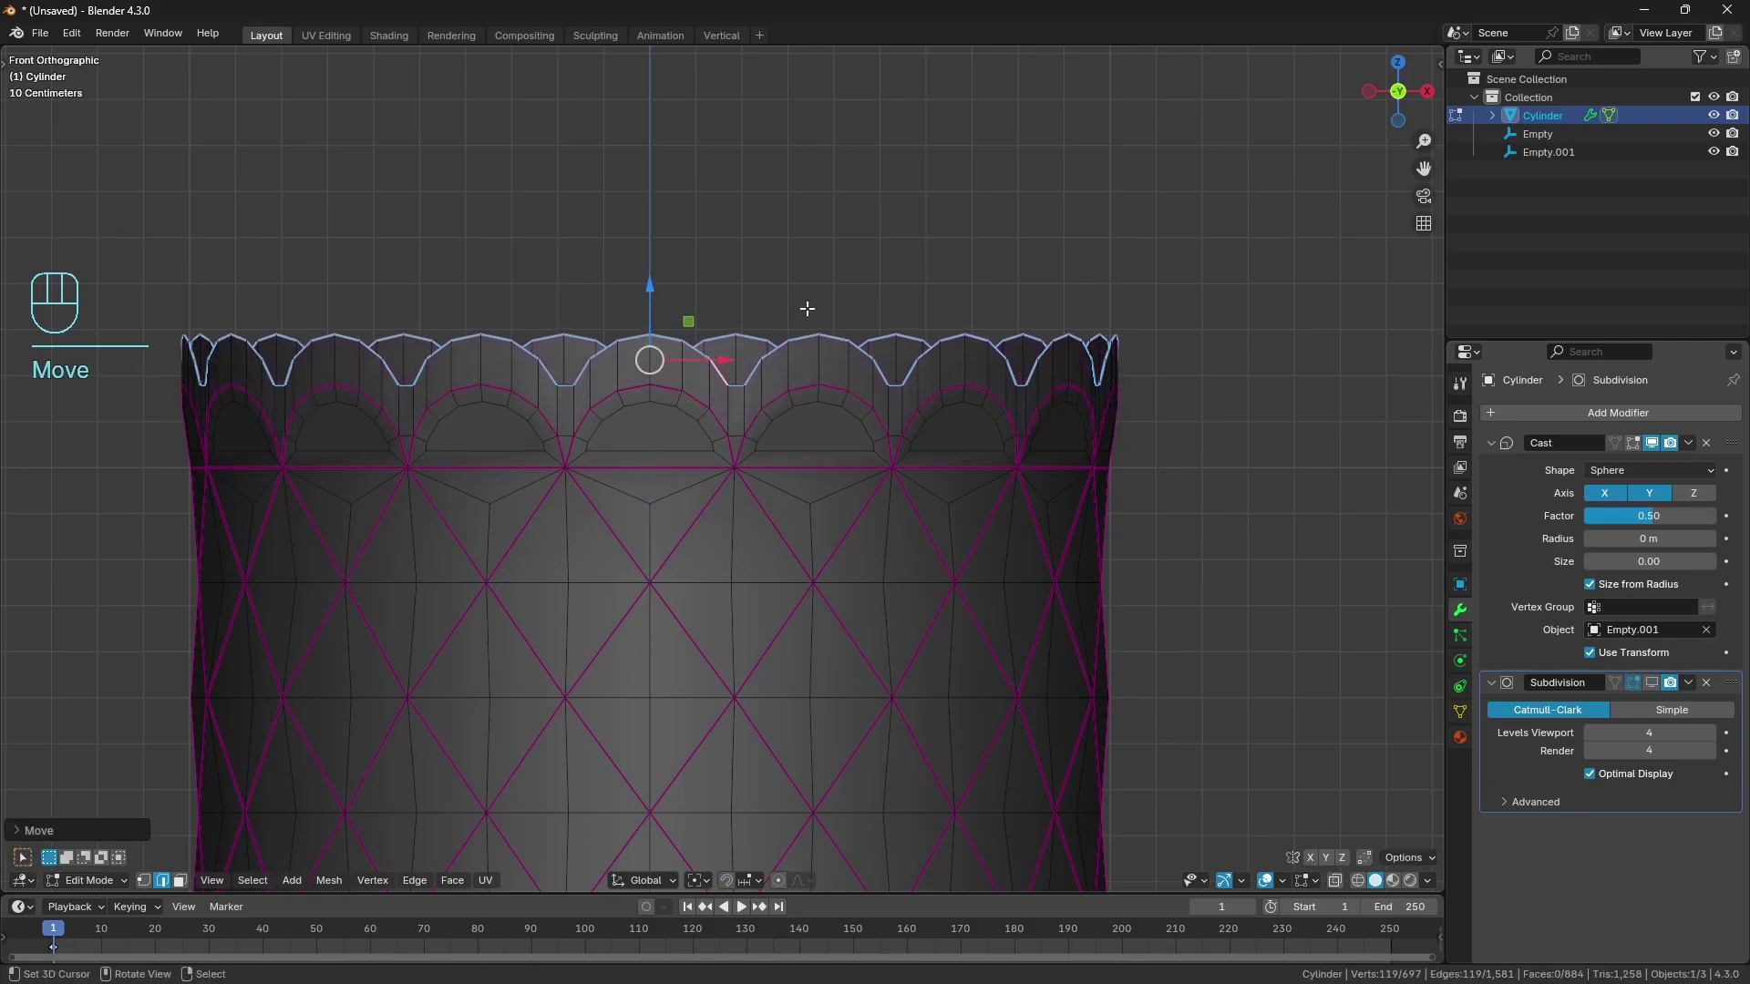
# Scale the rim loop flat to one height and show its transform values in the sidebar.
pyautogui.press('s')
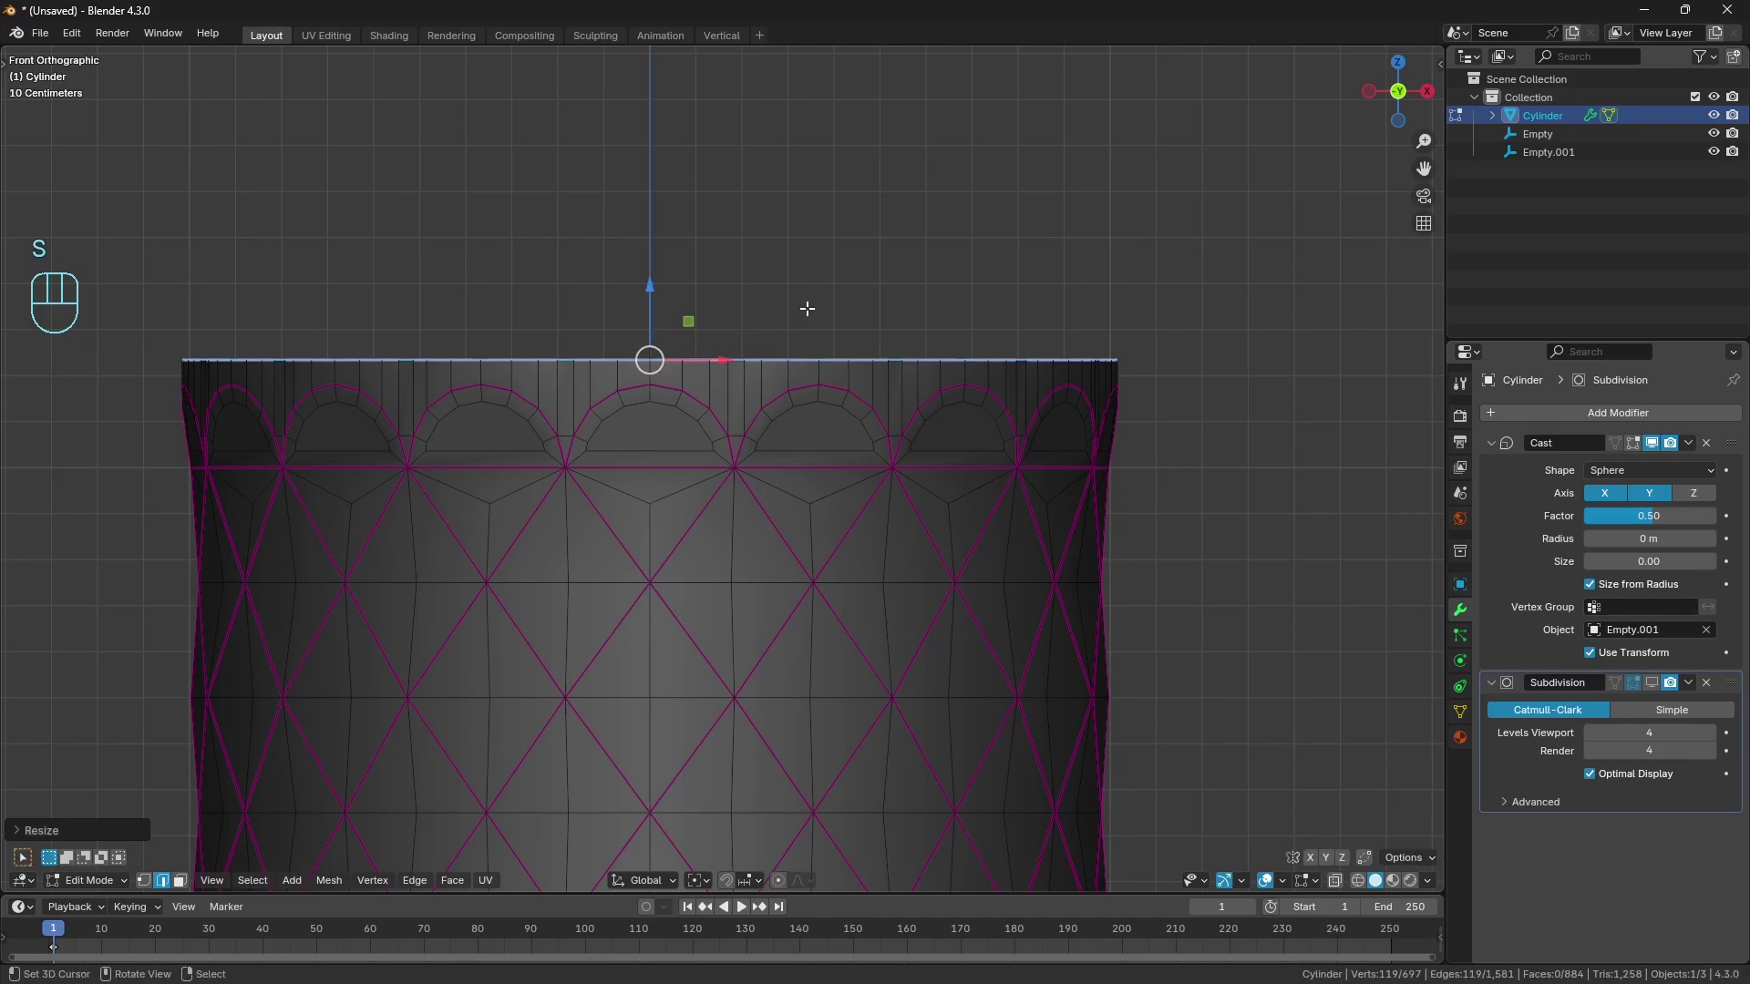
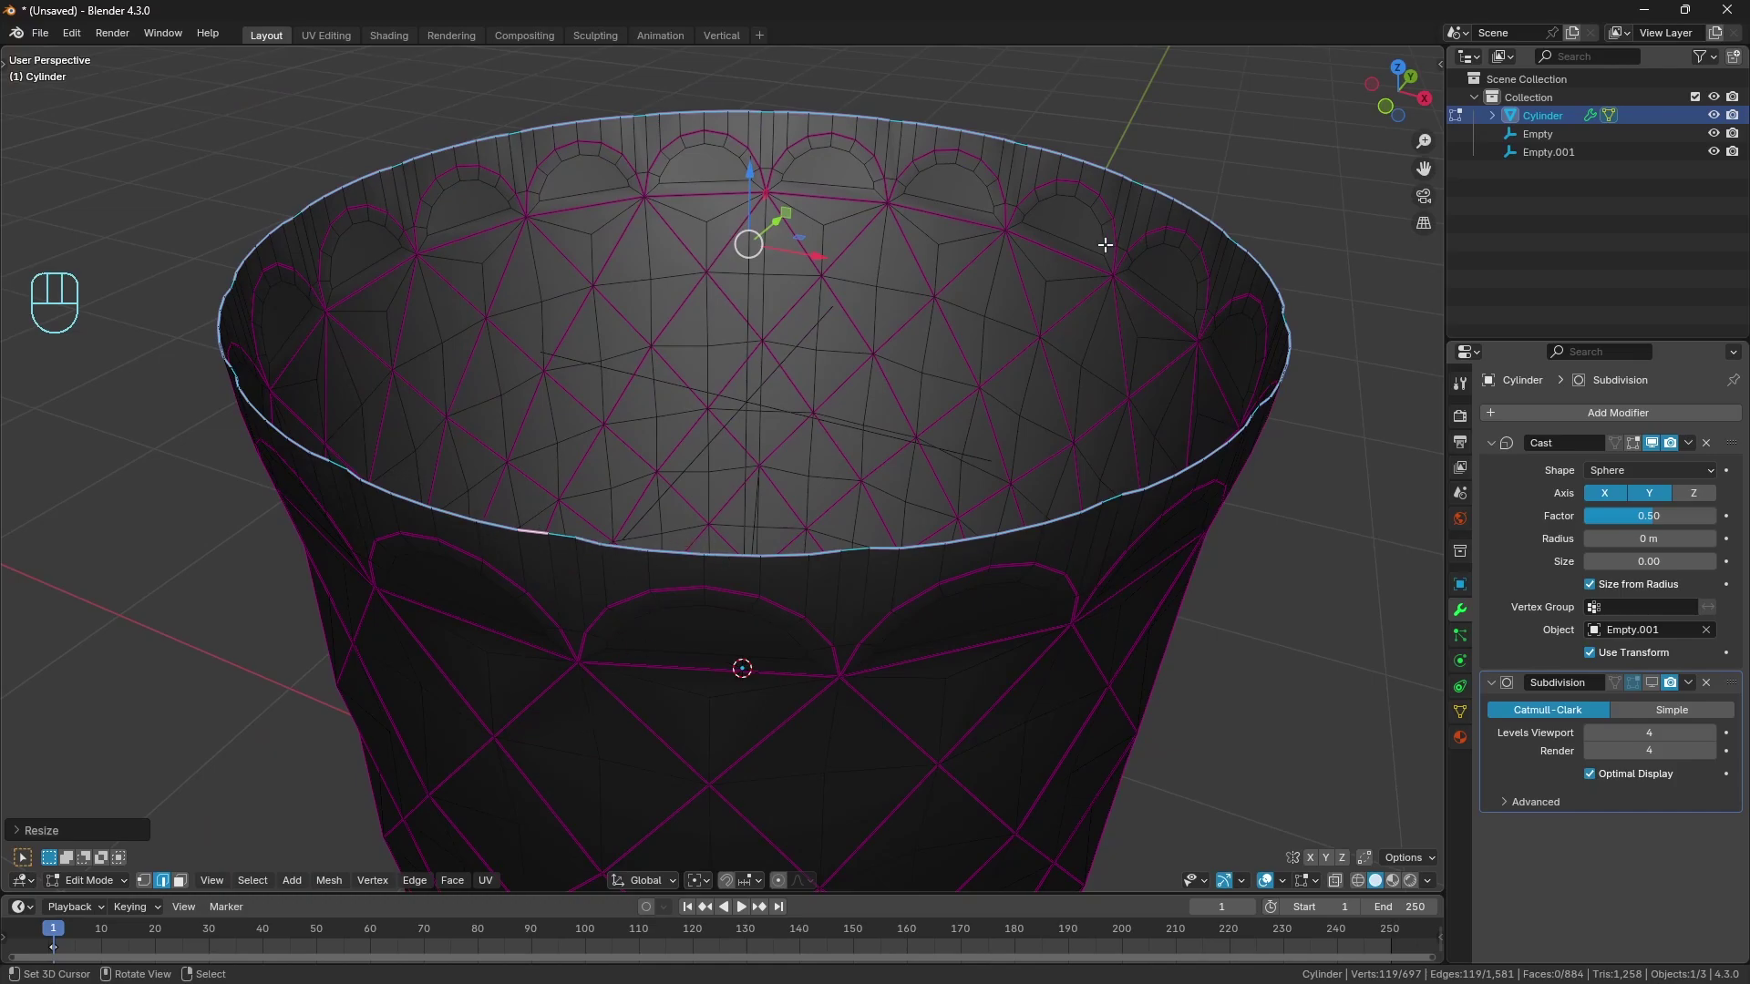
pyautogui.press('n')
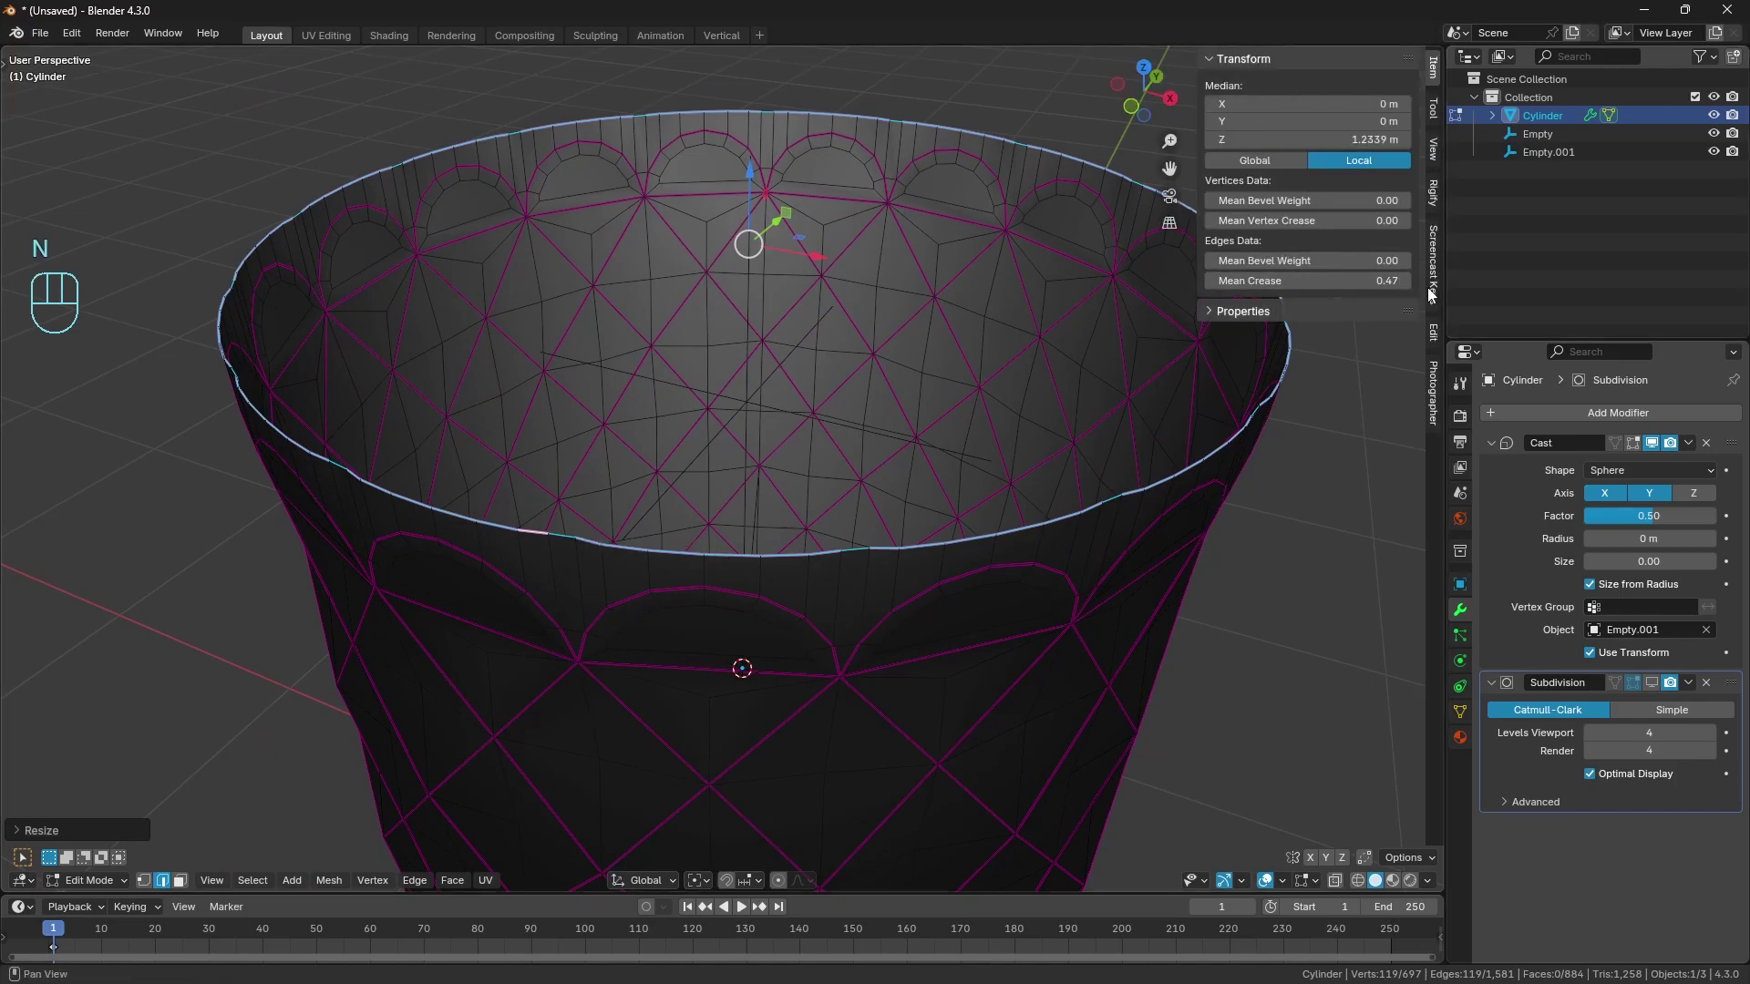
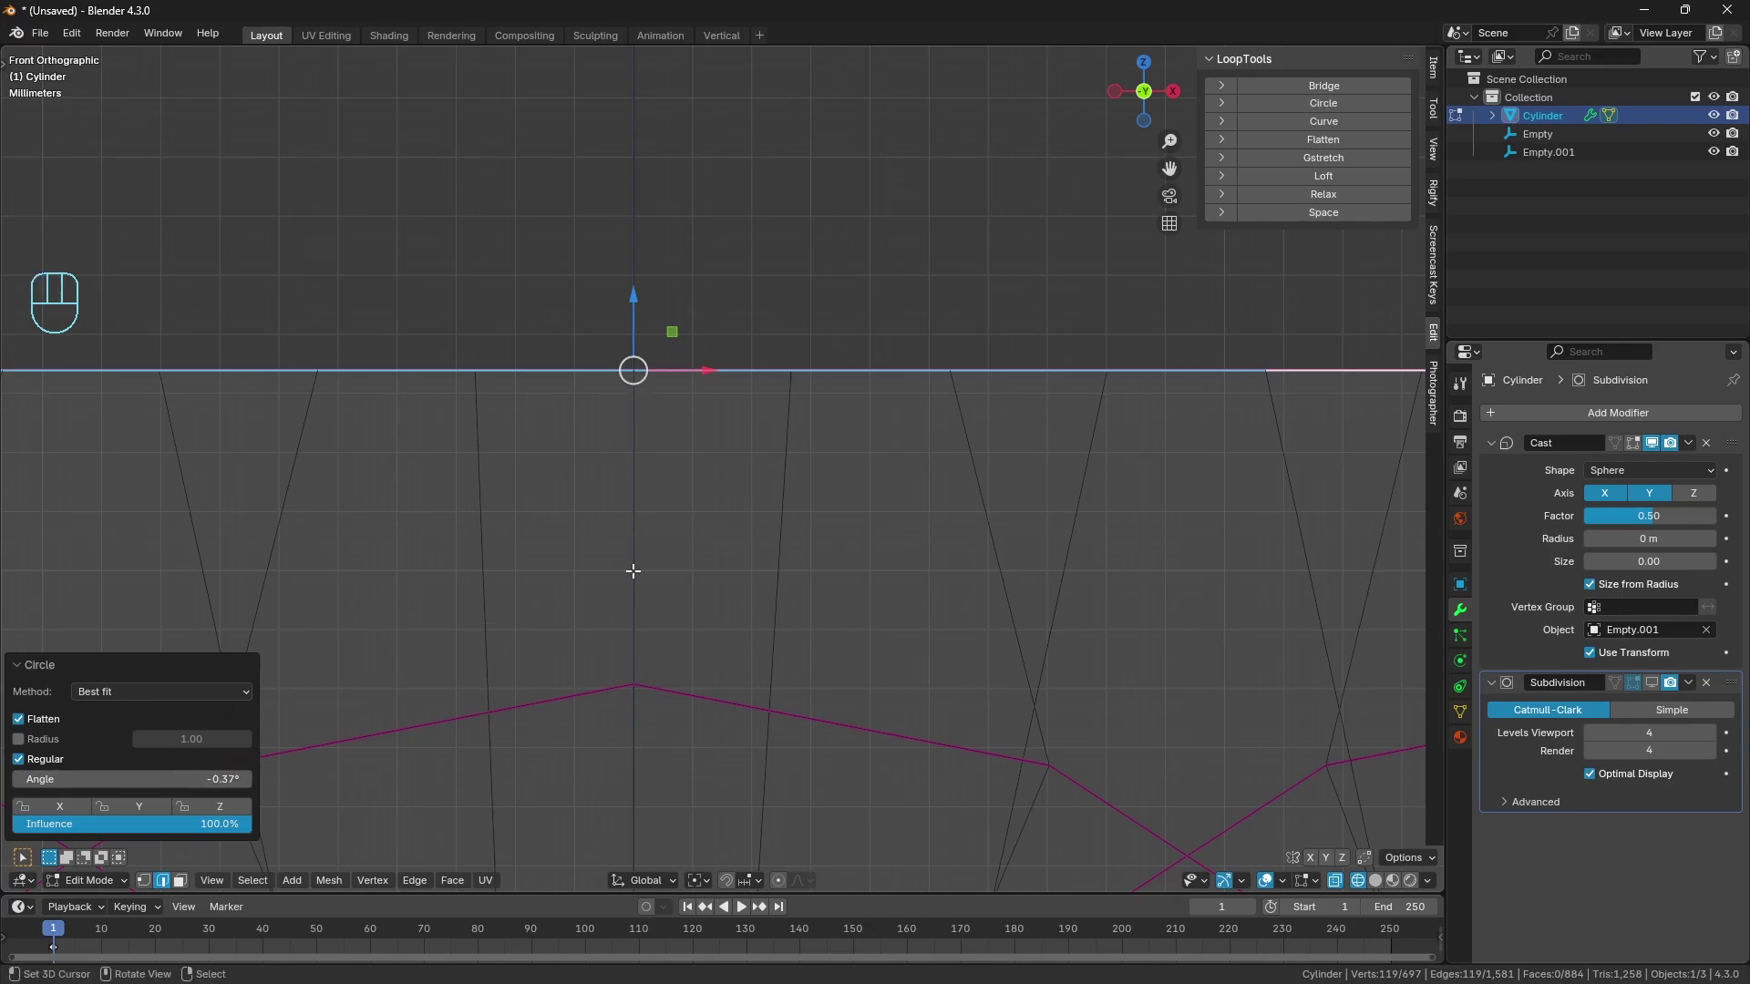
pyautogui.press('z')
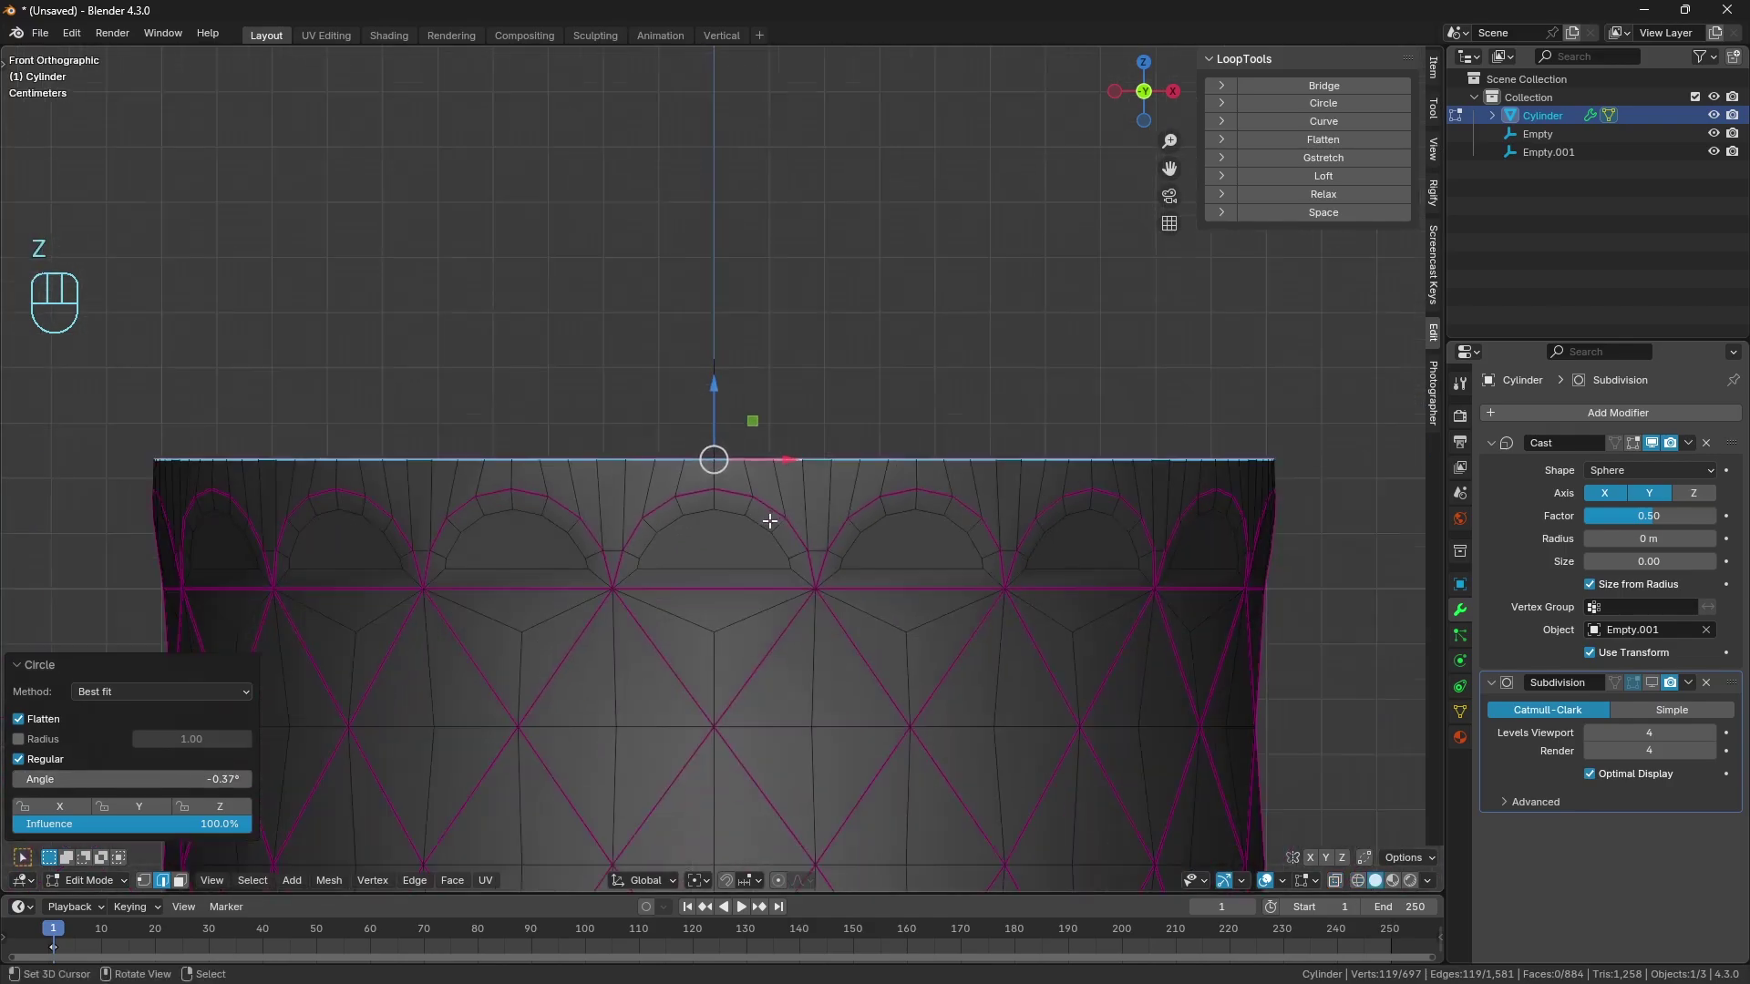
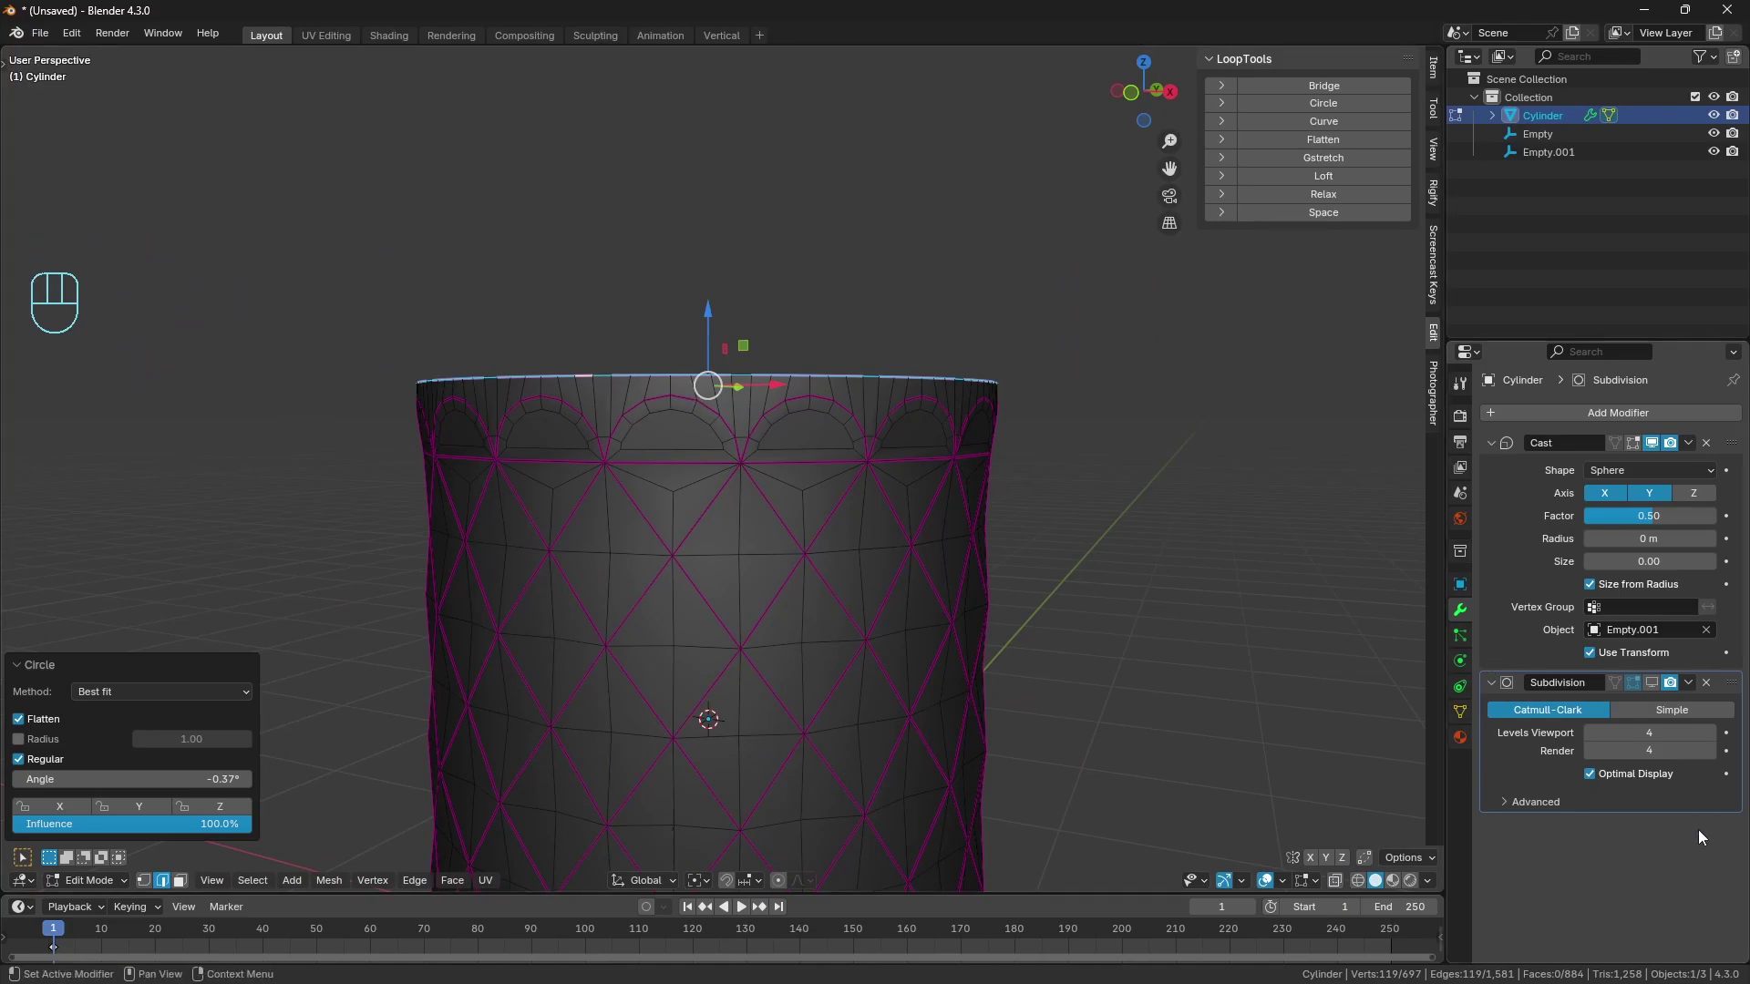
pyautogui.click(1305, 786)
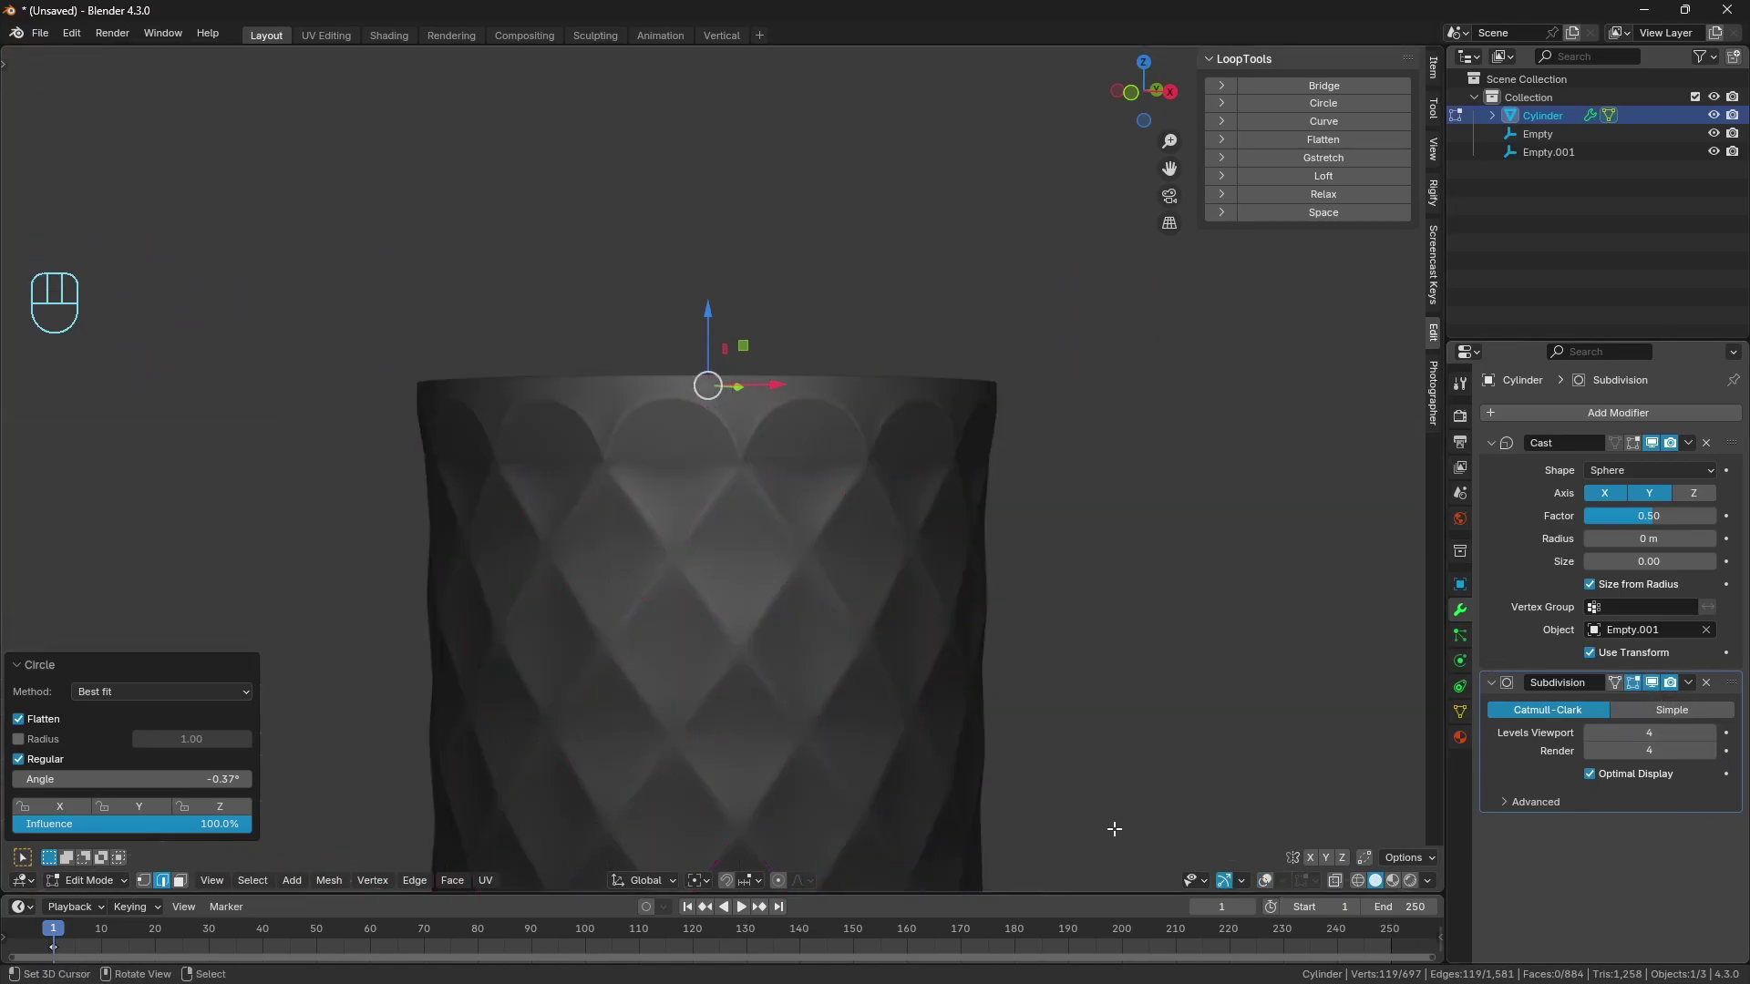
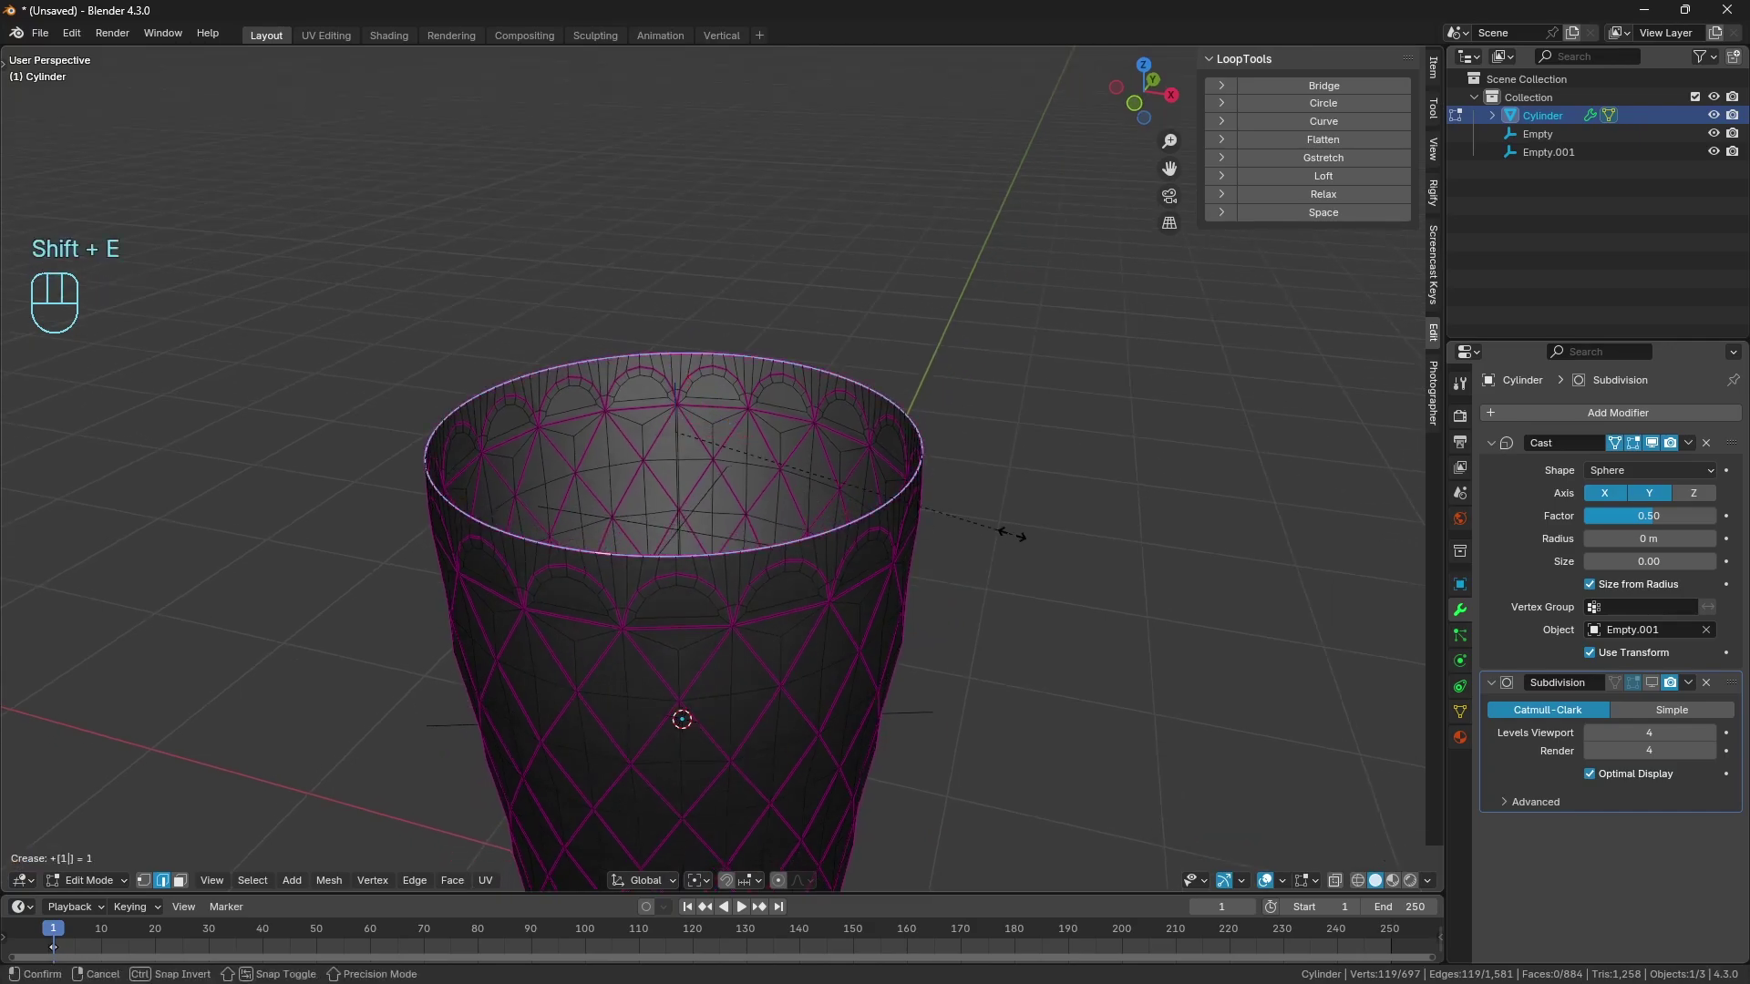
# Crease the rim edges to about half, then extrude the rim and scale it inward to thicken the wall.
pyautogui.press('shift+e')
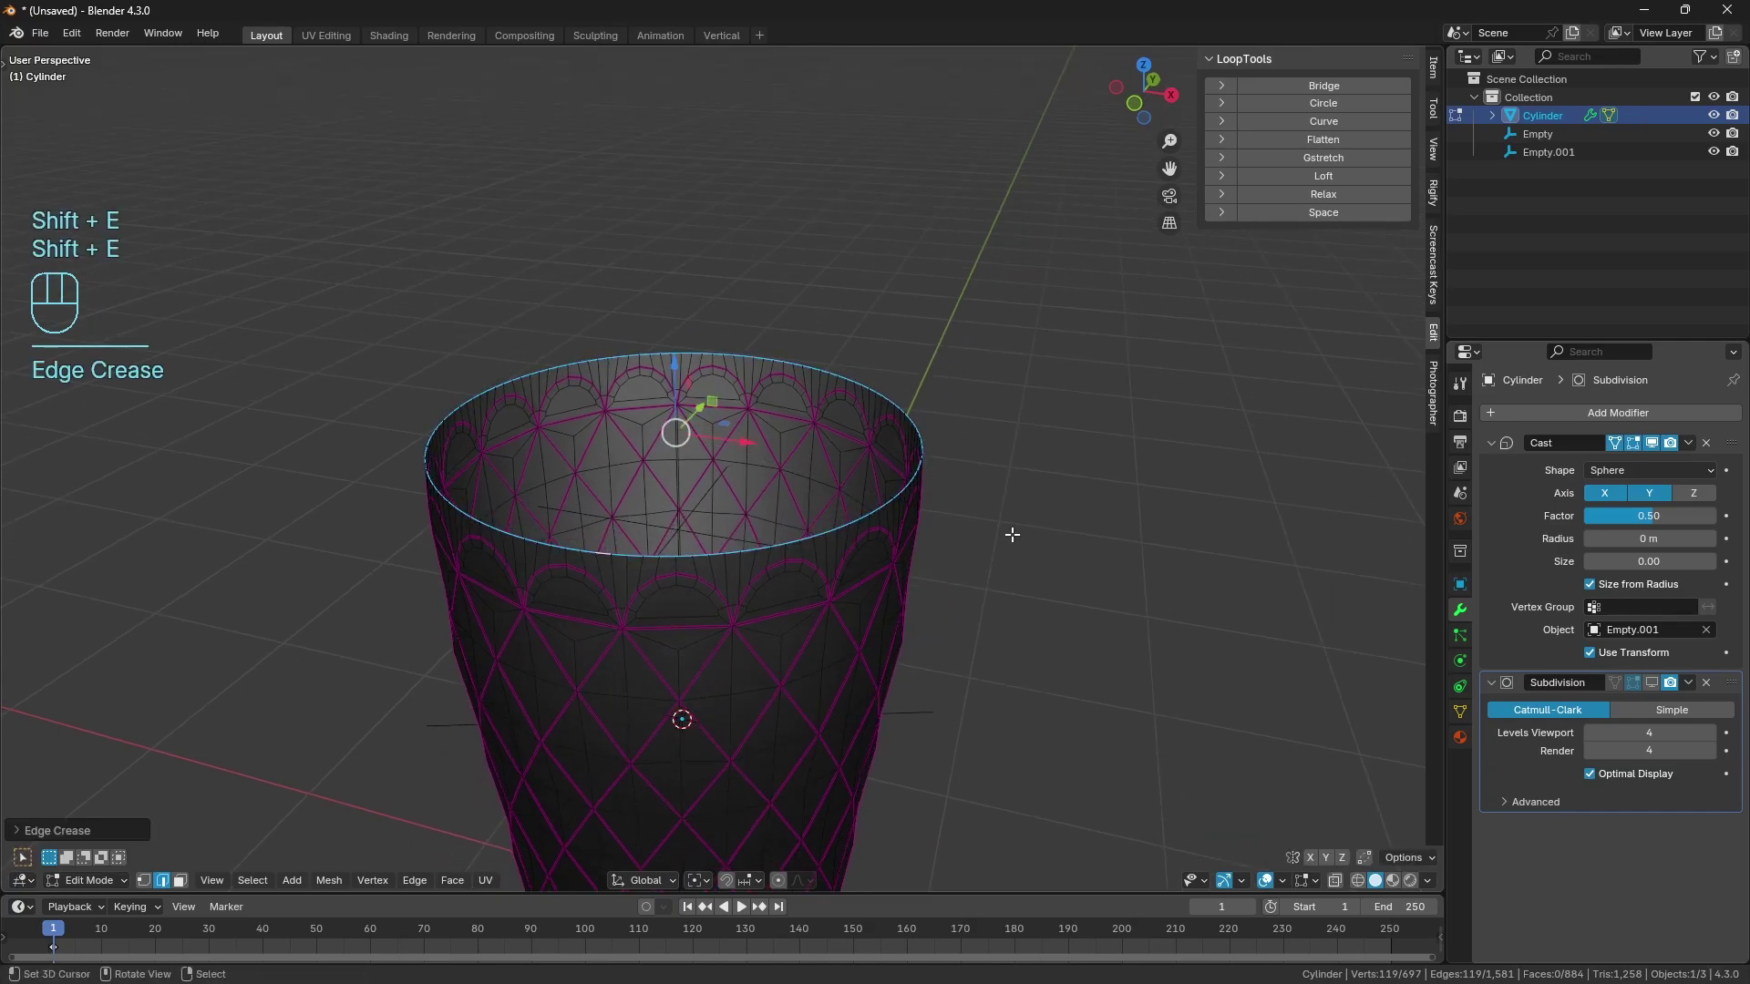
pyautogui.press('shift+e')
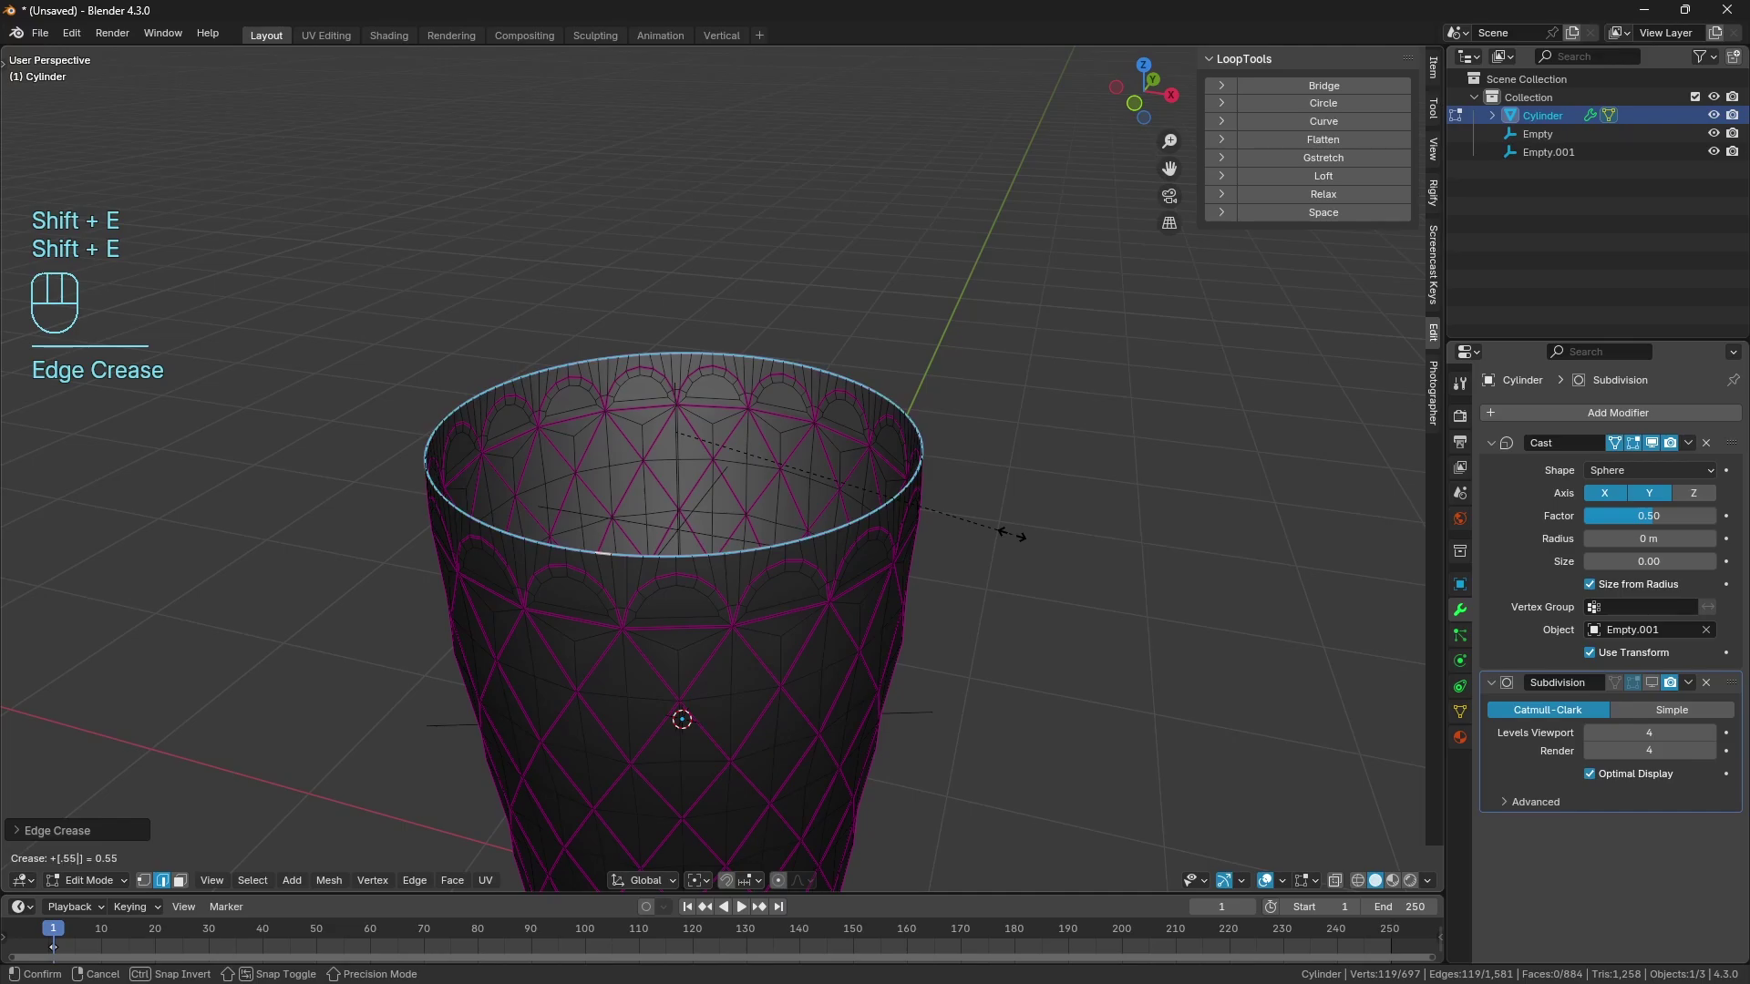
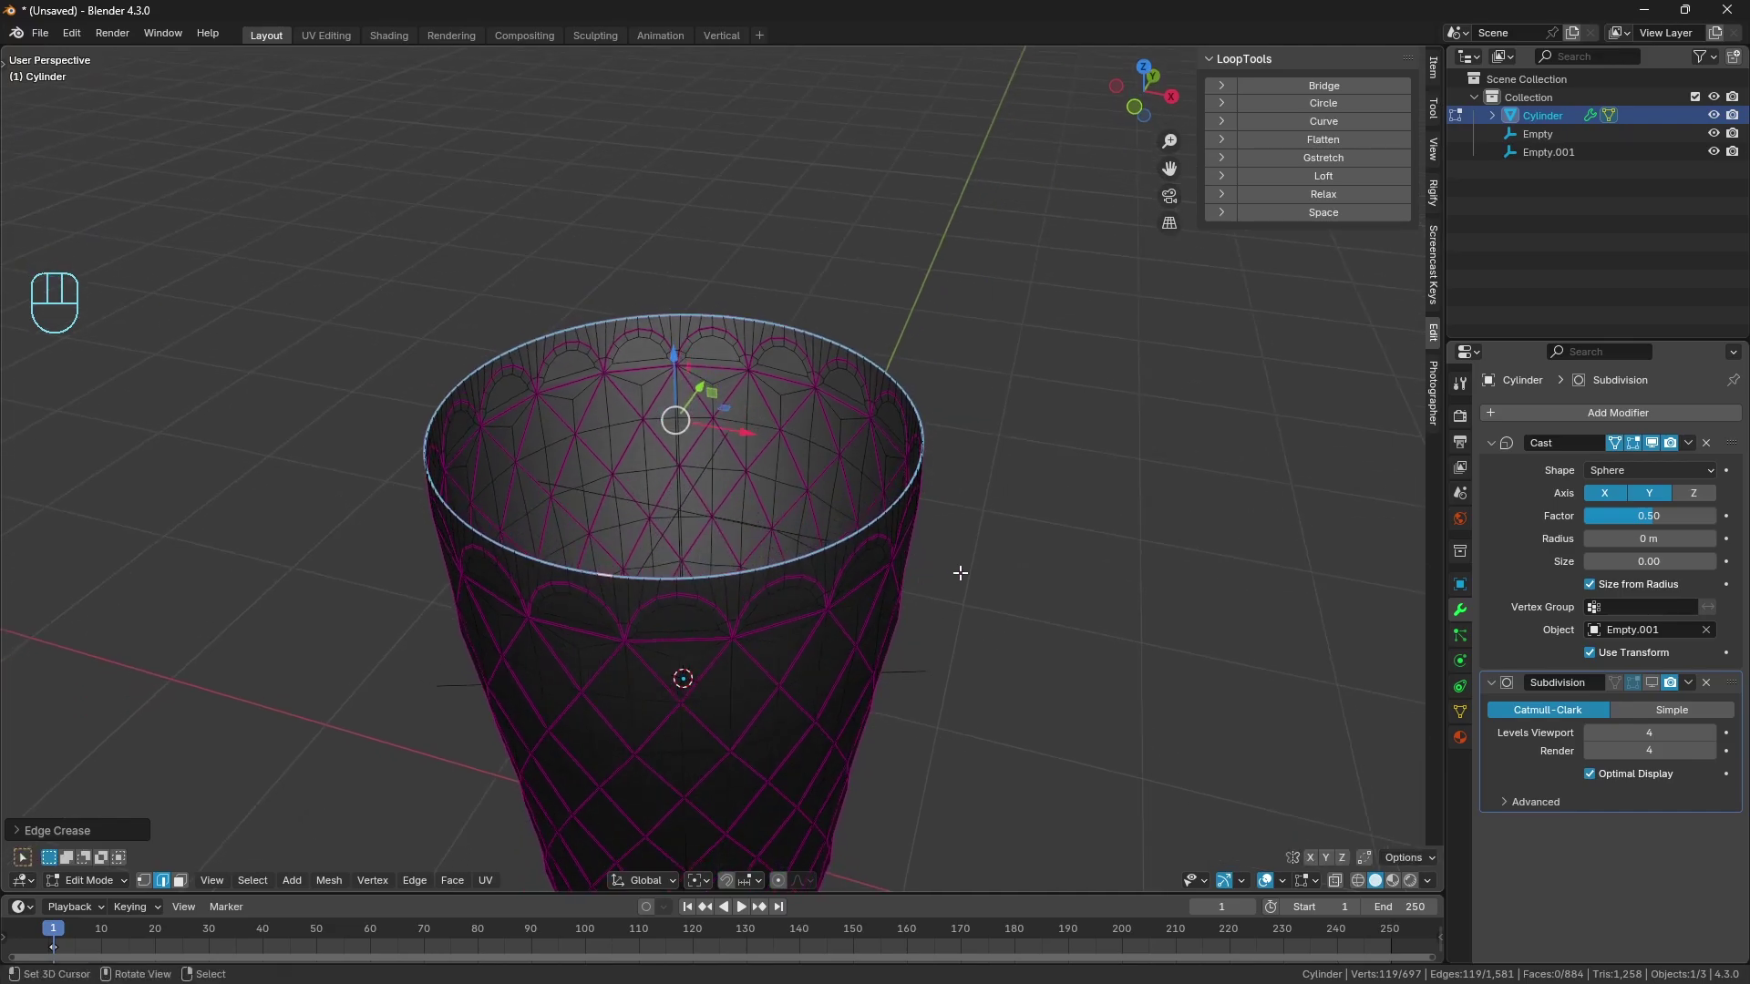
pyautogui.press('e')
pyautogui.press('s')
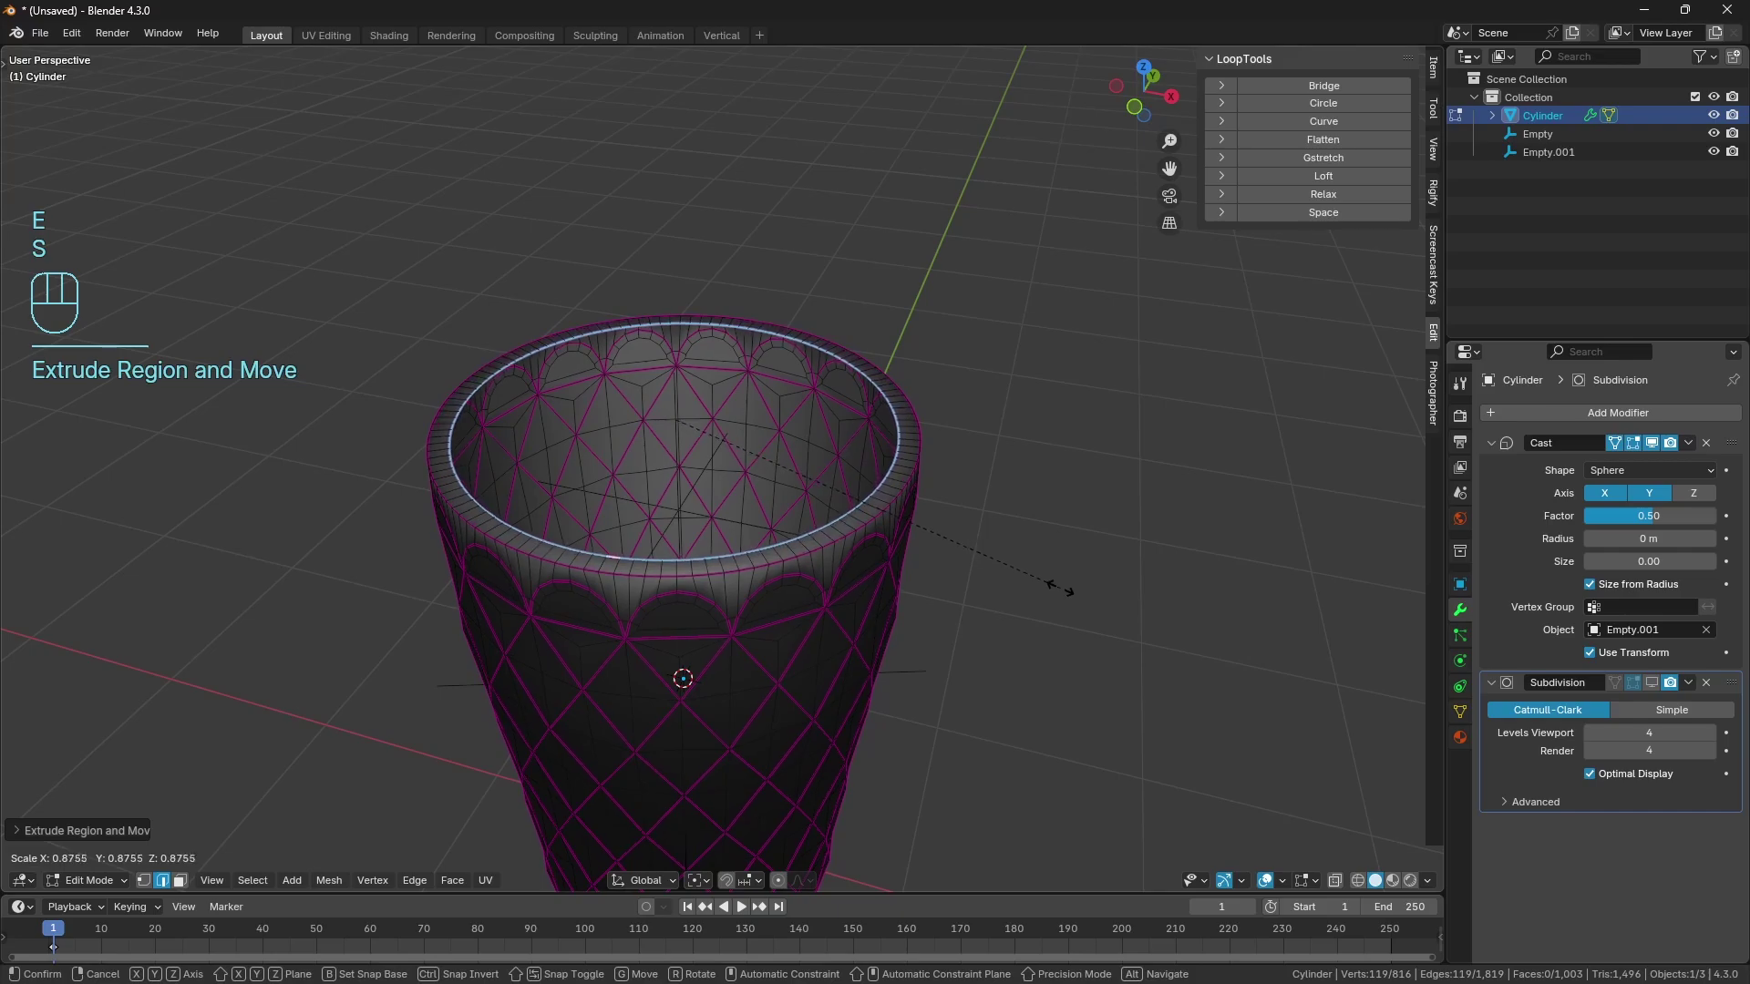
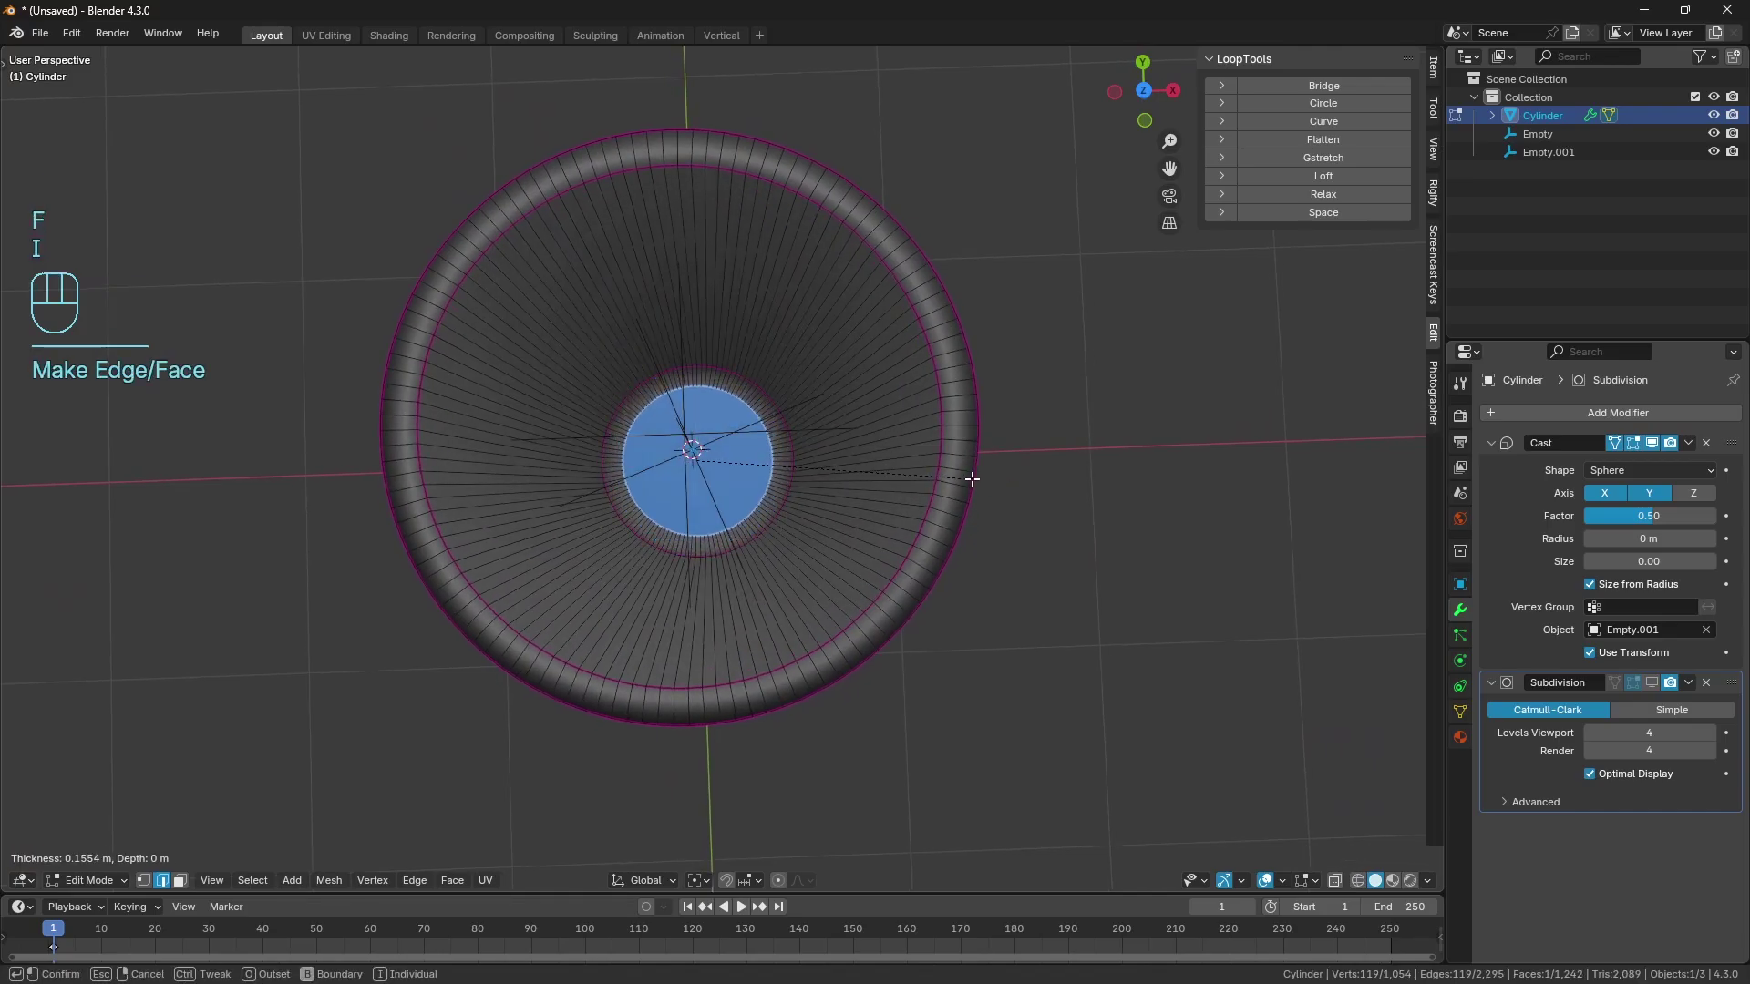
# Inset the inner bottom face twice and add a loop cut slid toward the bottom of the inner wall.
pyautogui.press('shift+e')
pyautogui.press('i')
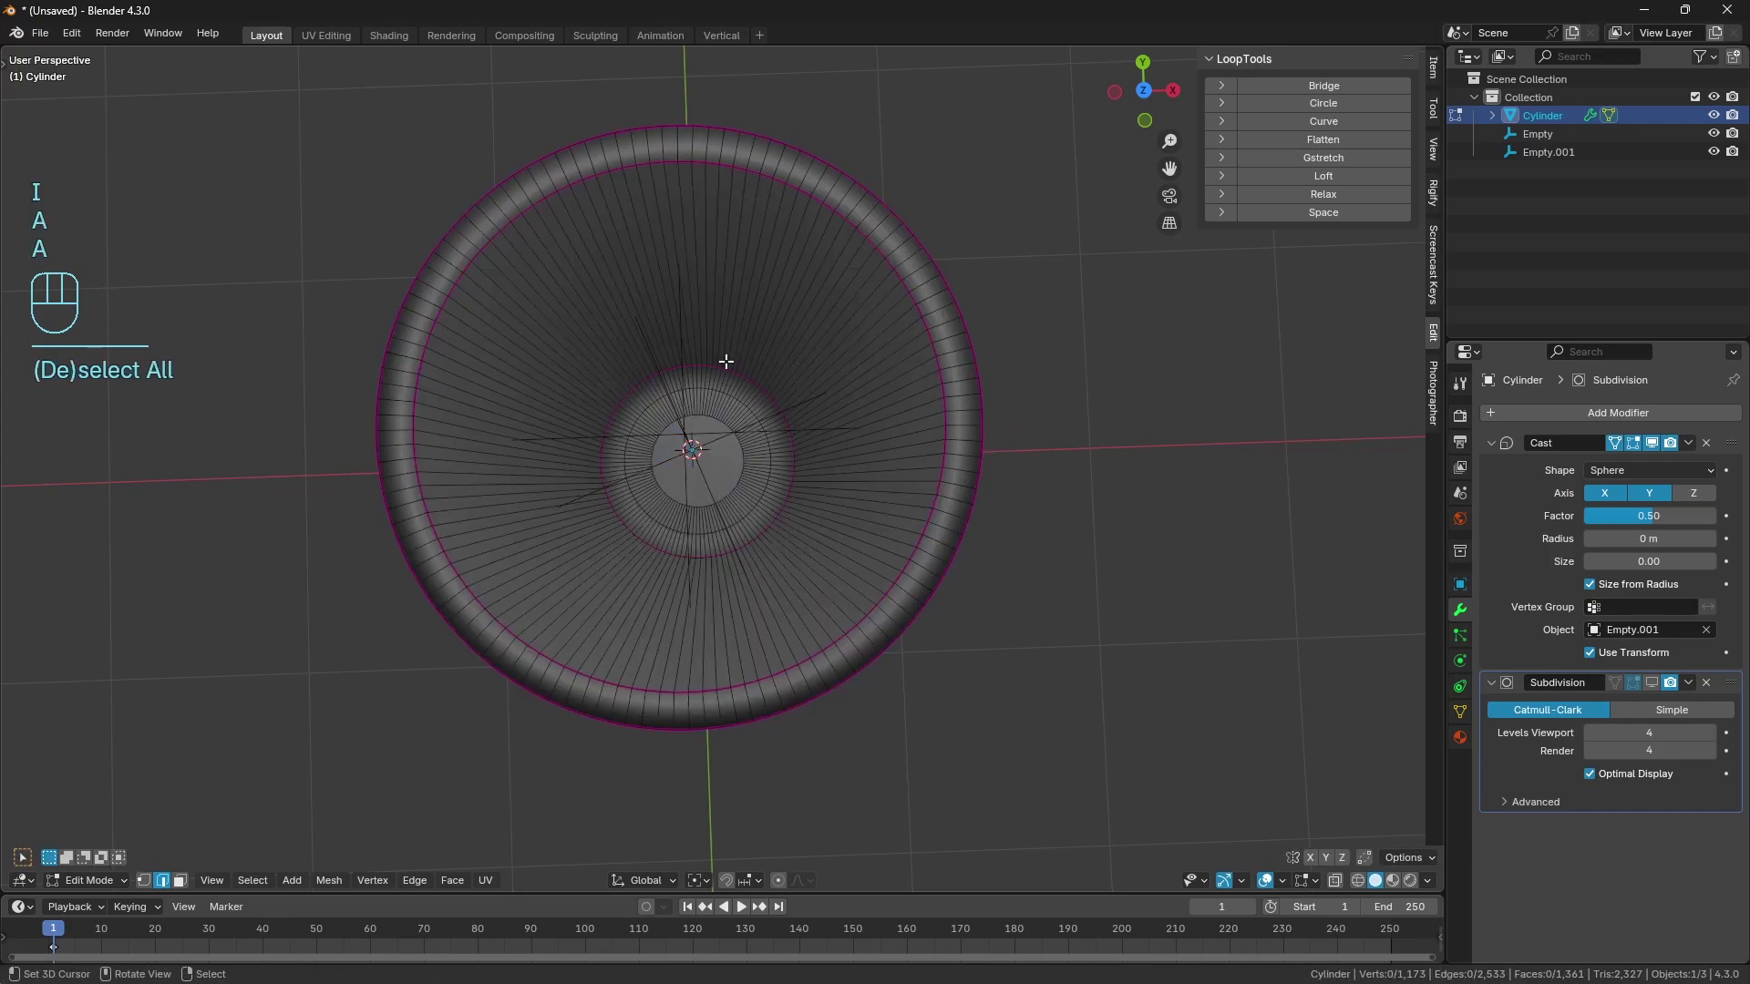
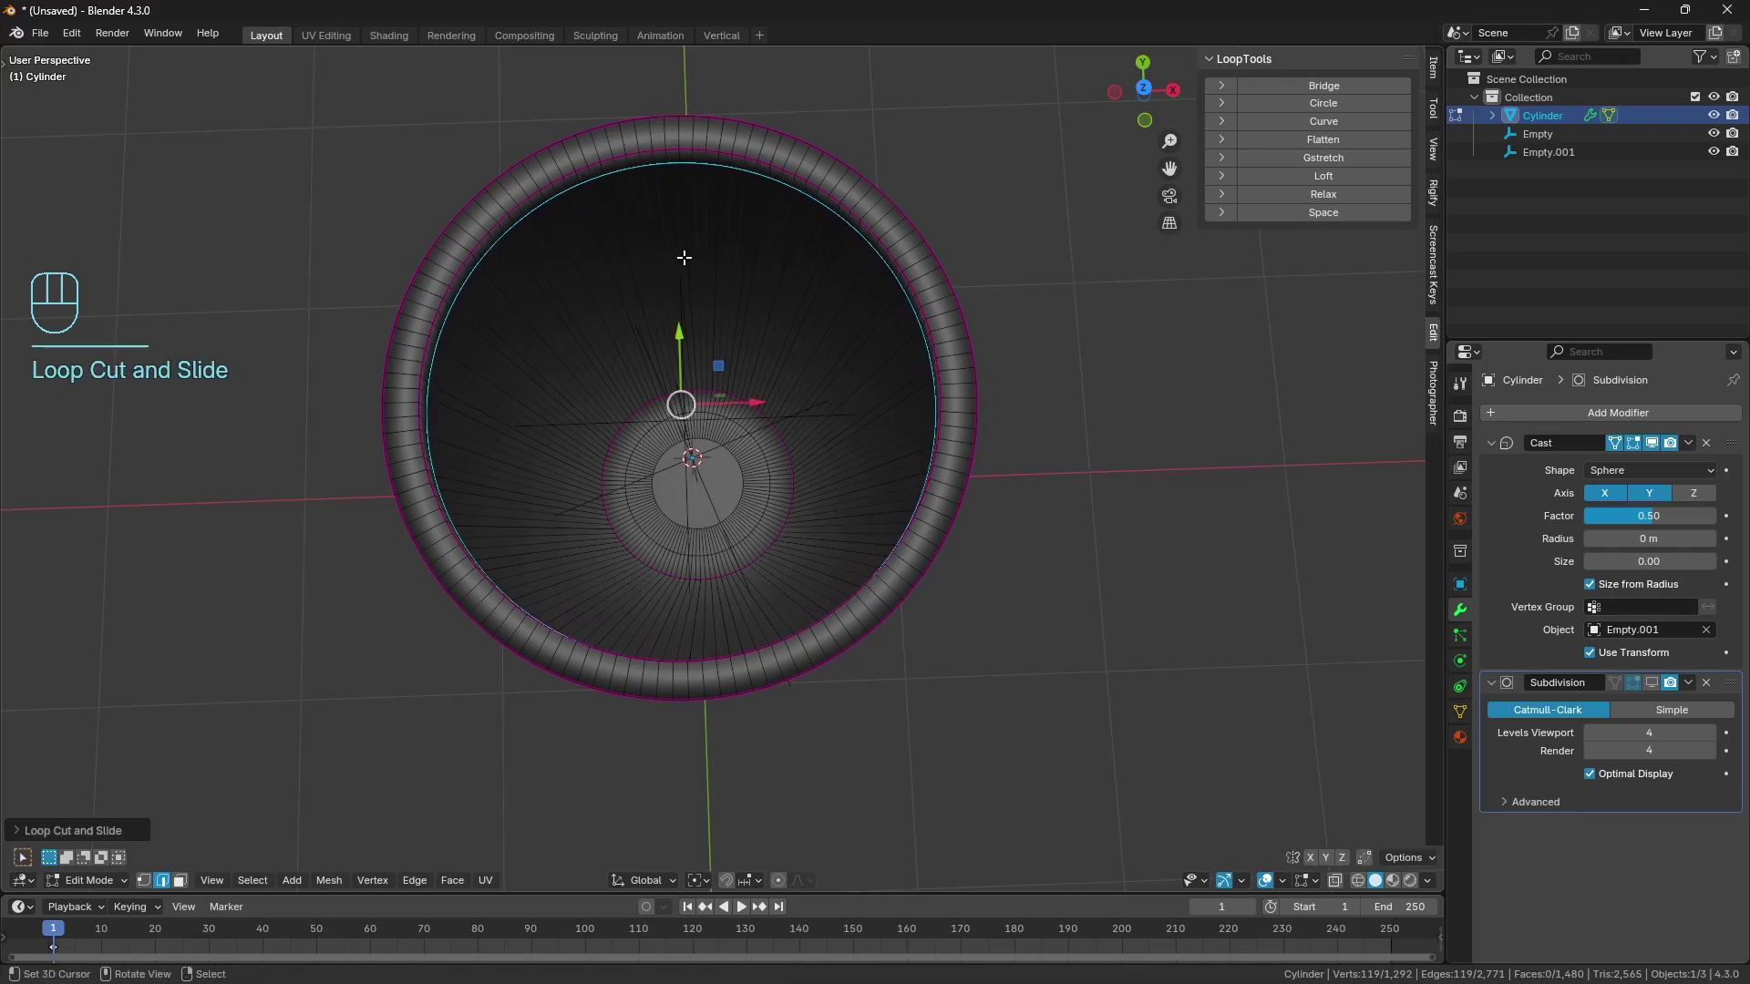
pyautogui.press('ctrl+r')
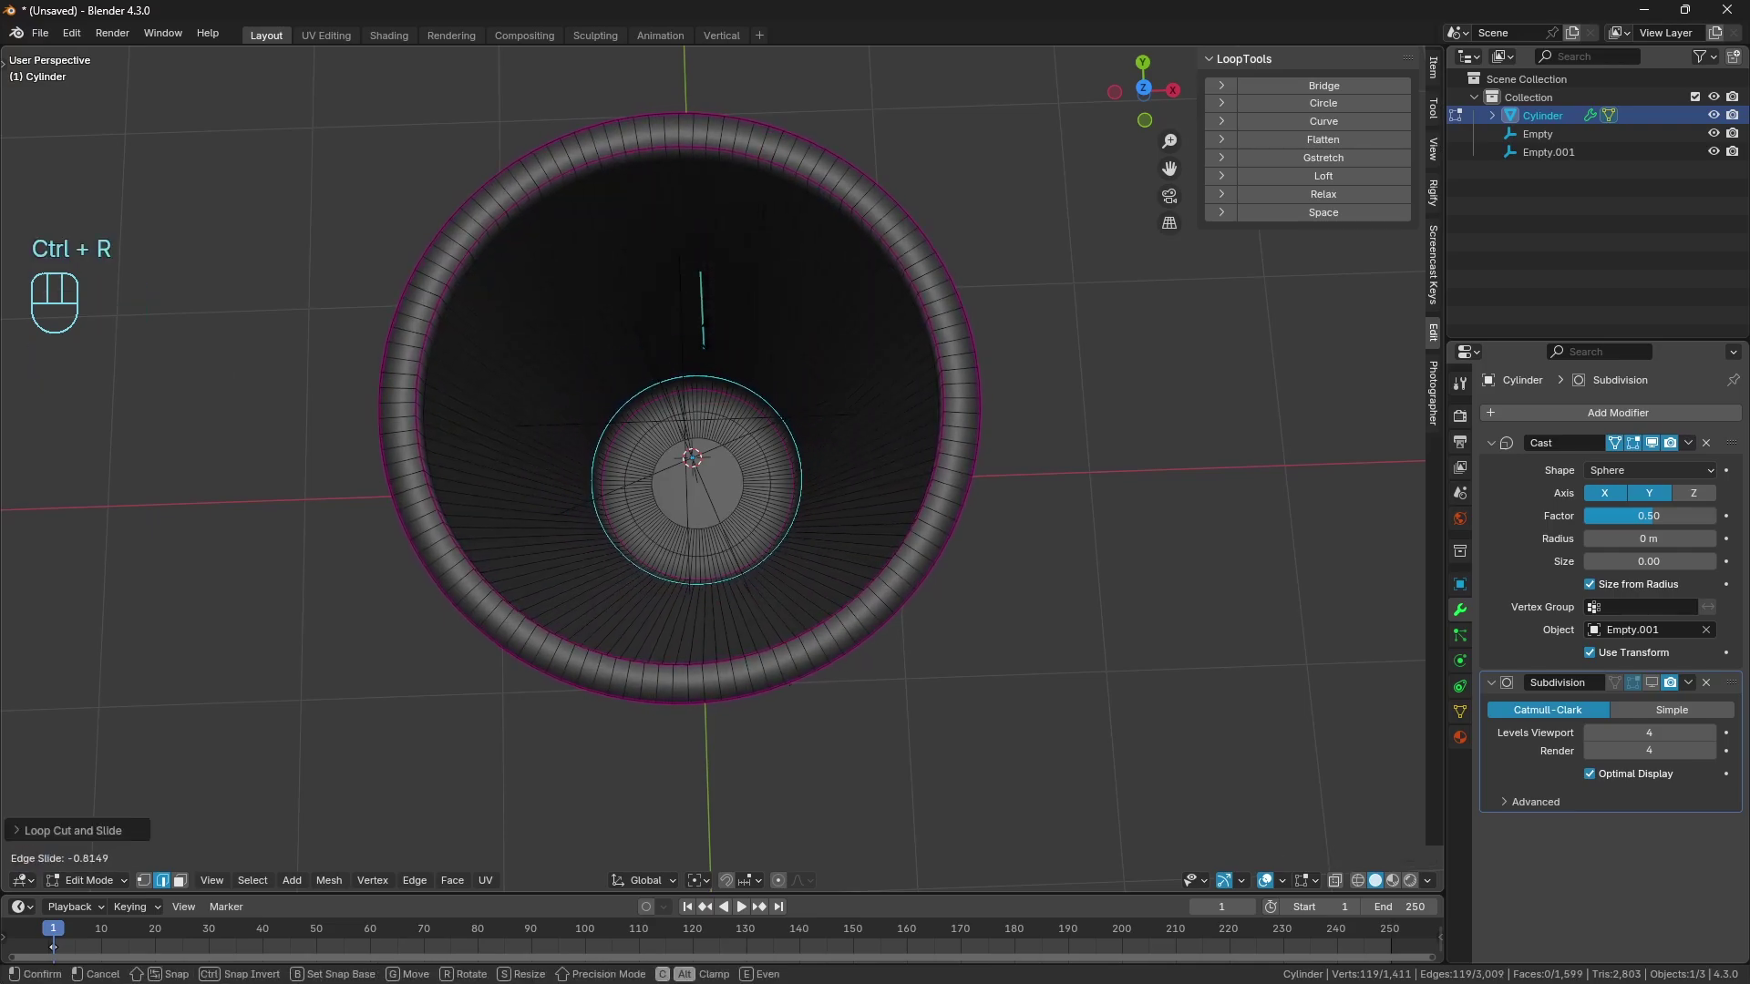
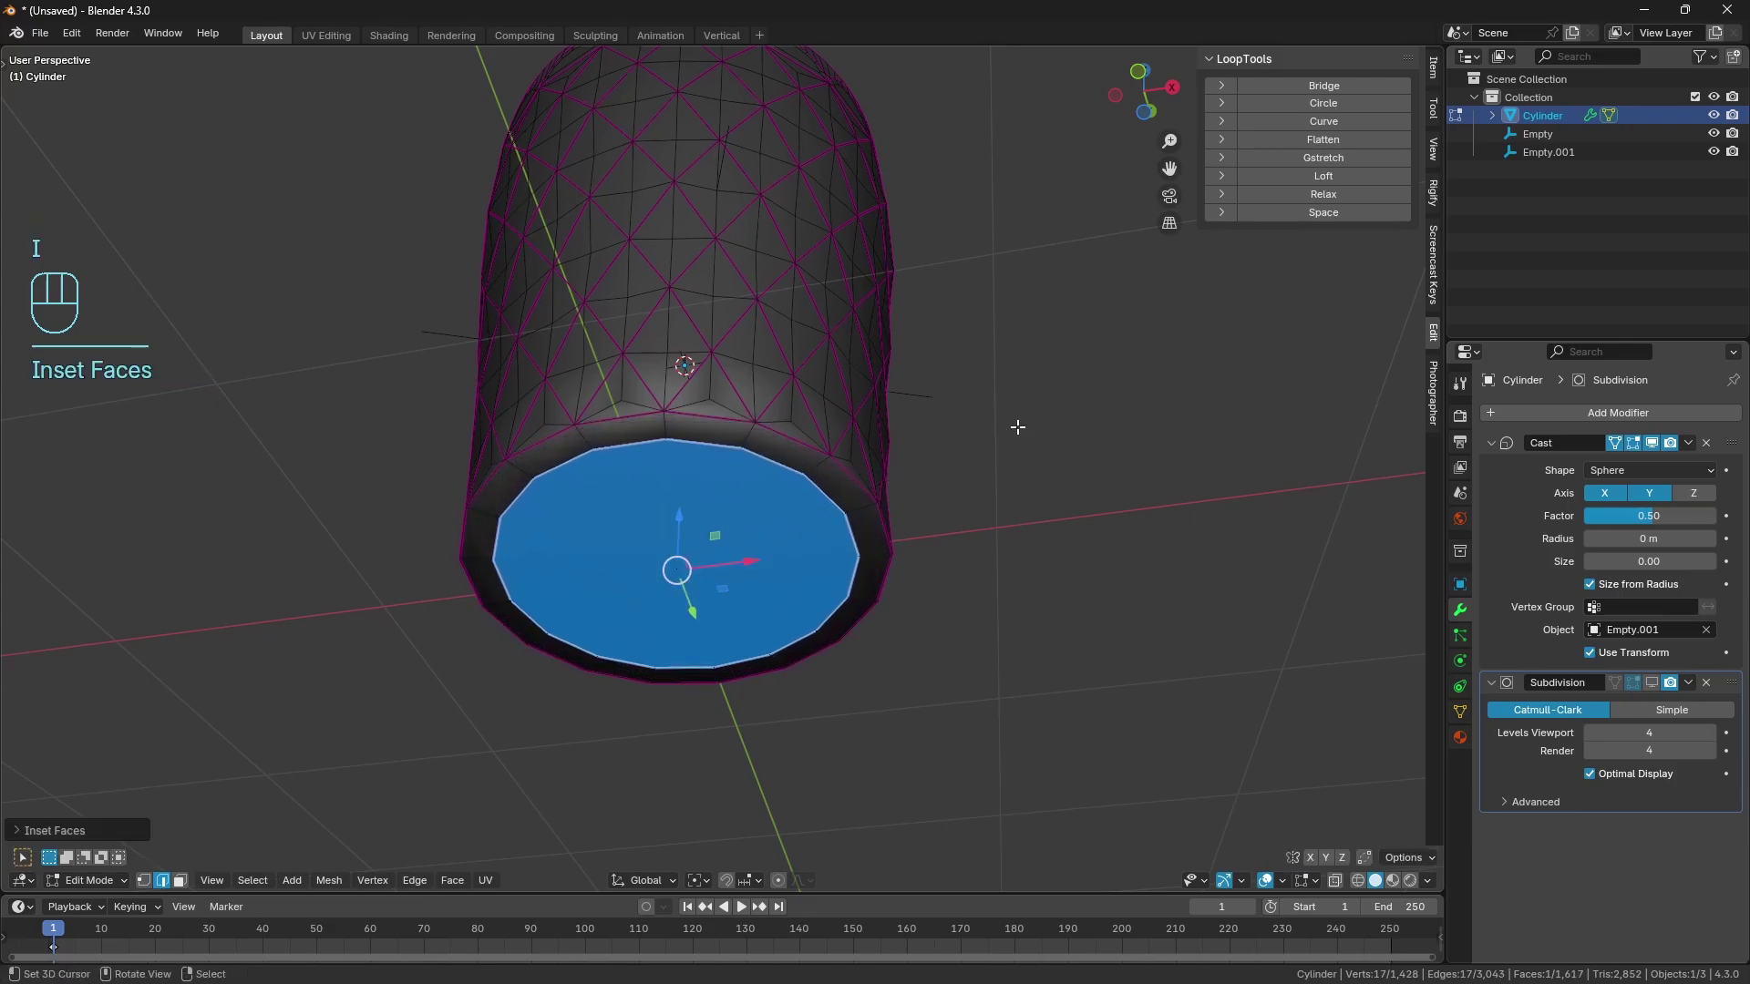
# Crease the edges of the outer base face and inset it once more into a smaller central face.
pyautogui.press('shift+e')
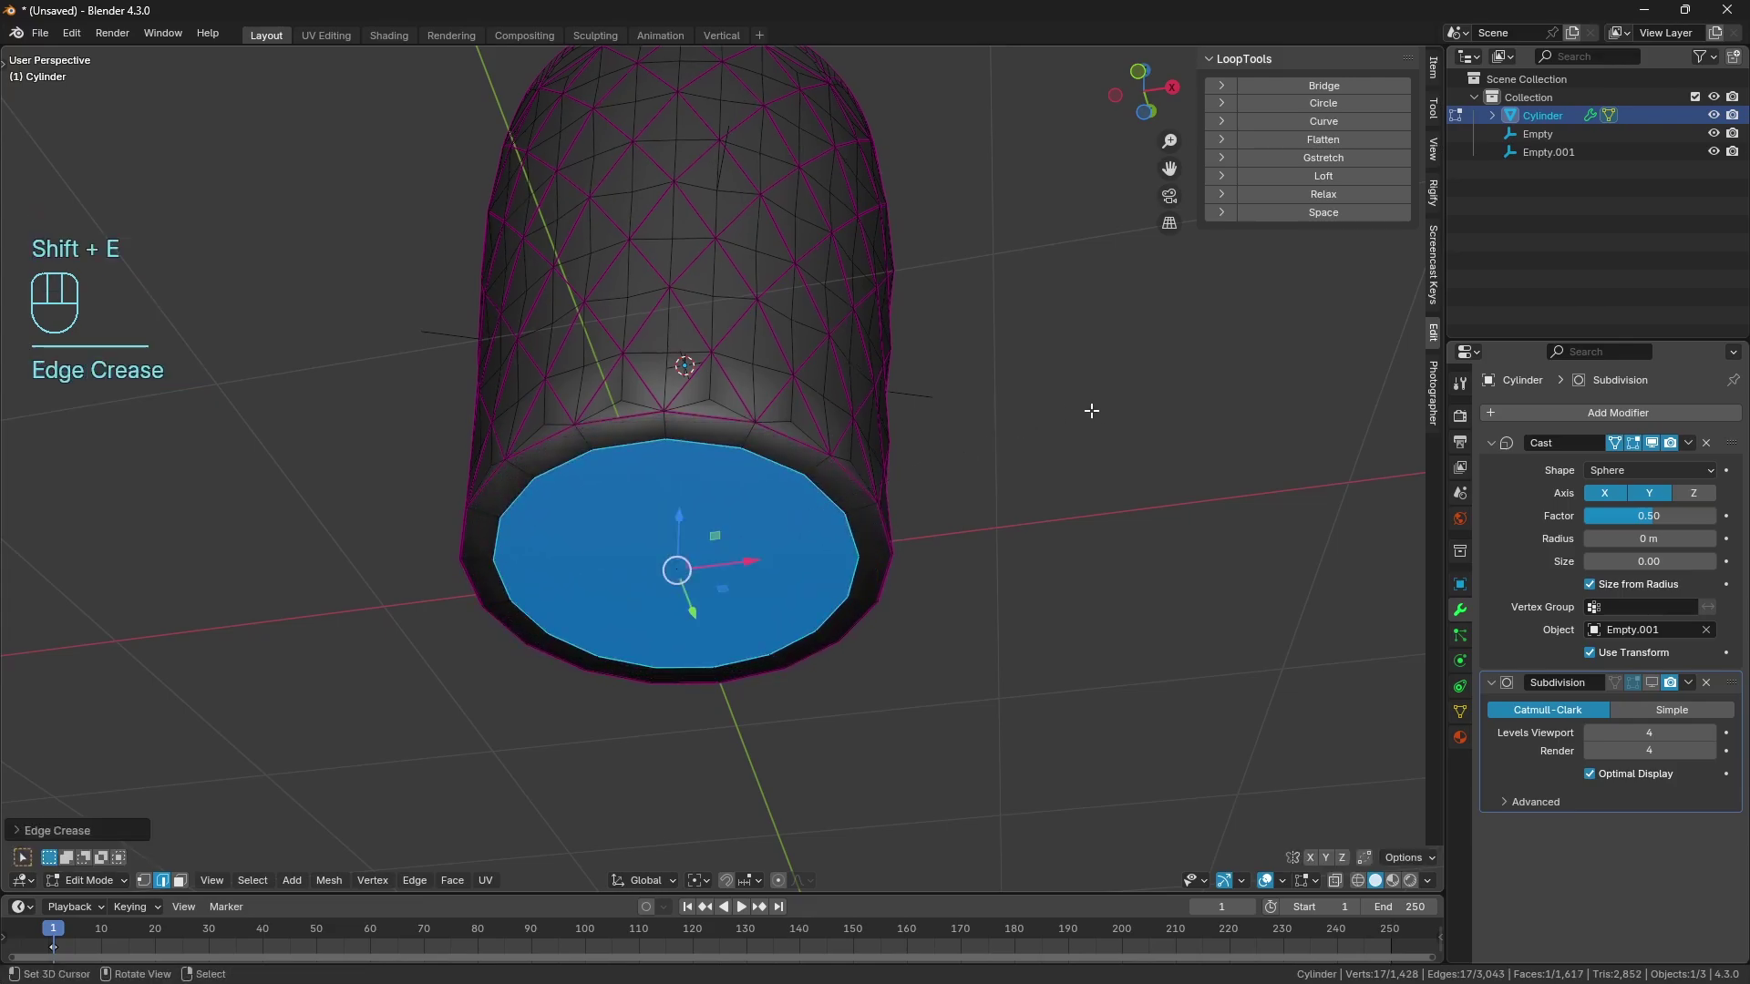
pyautogui.press('i')
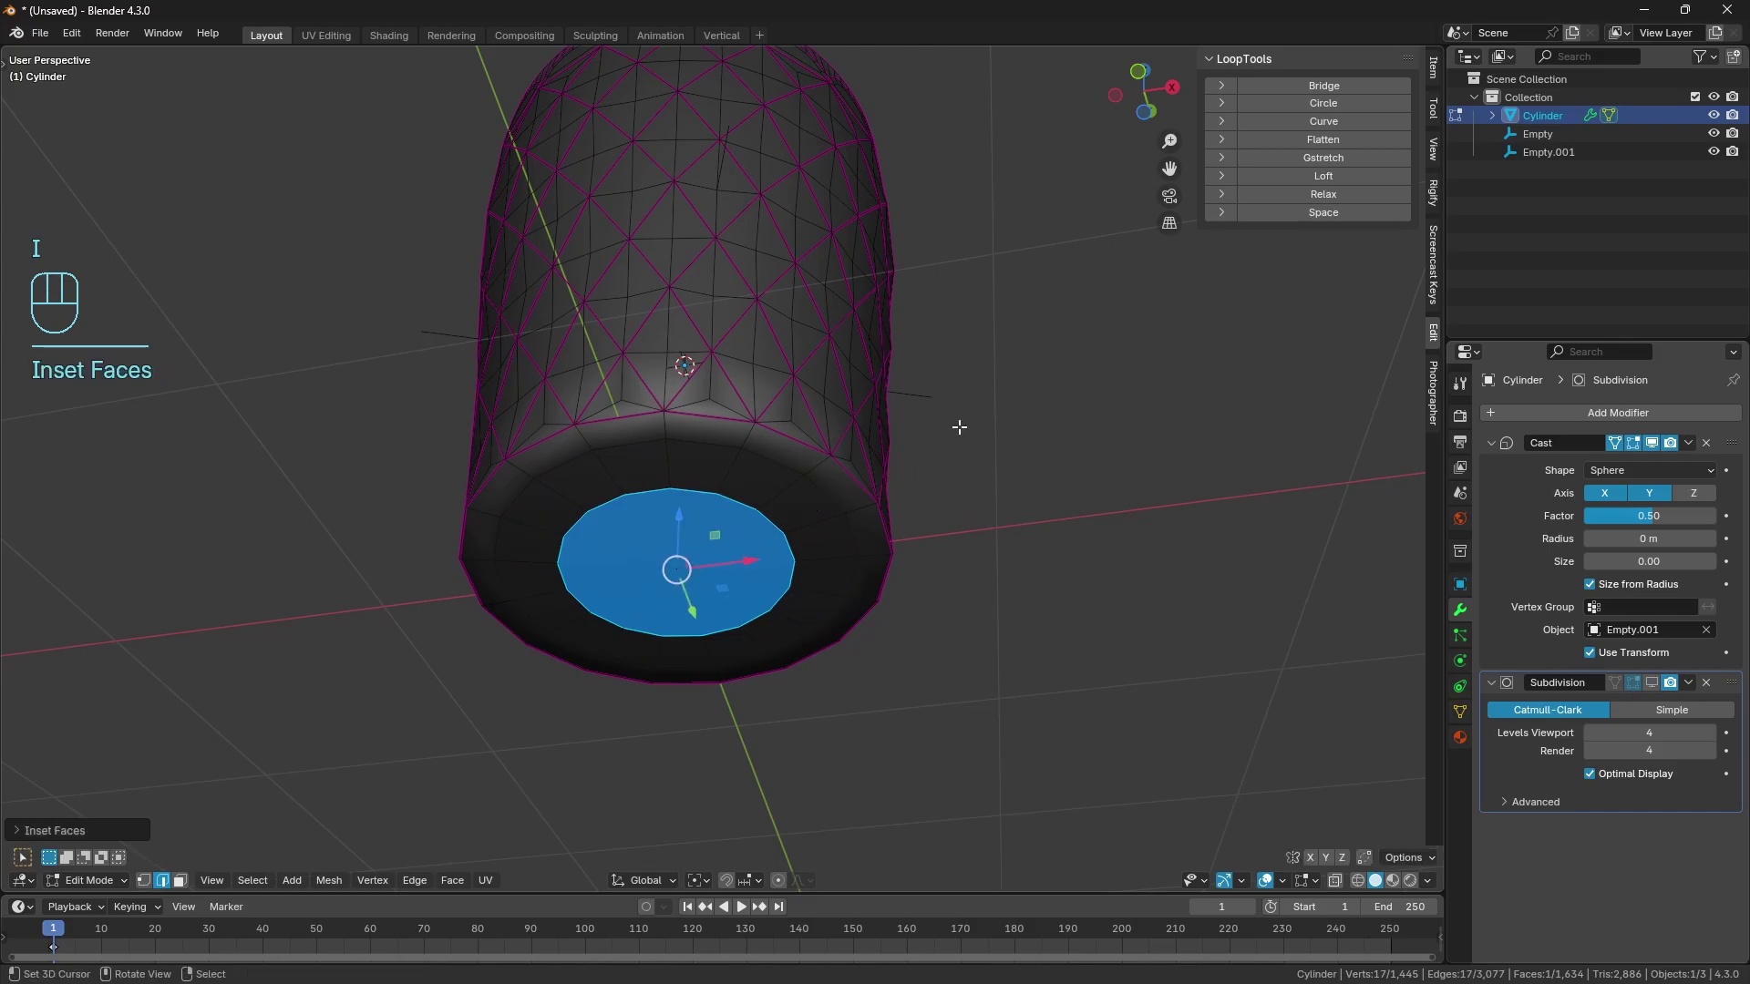
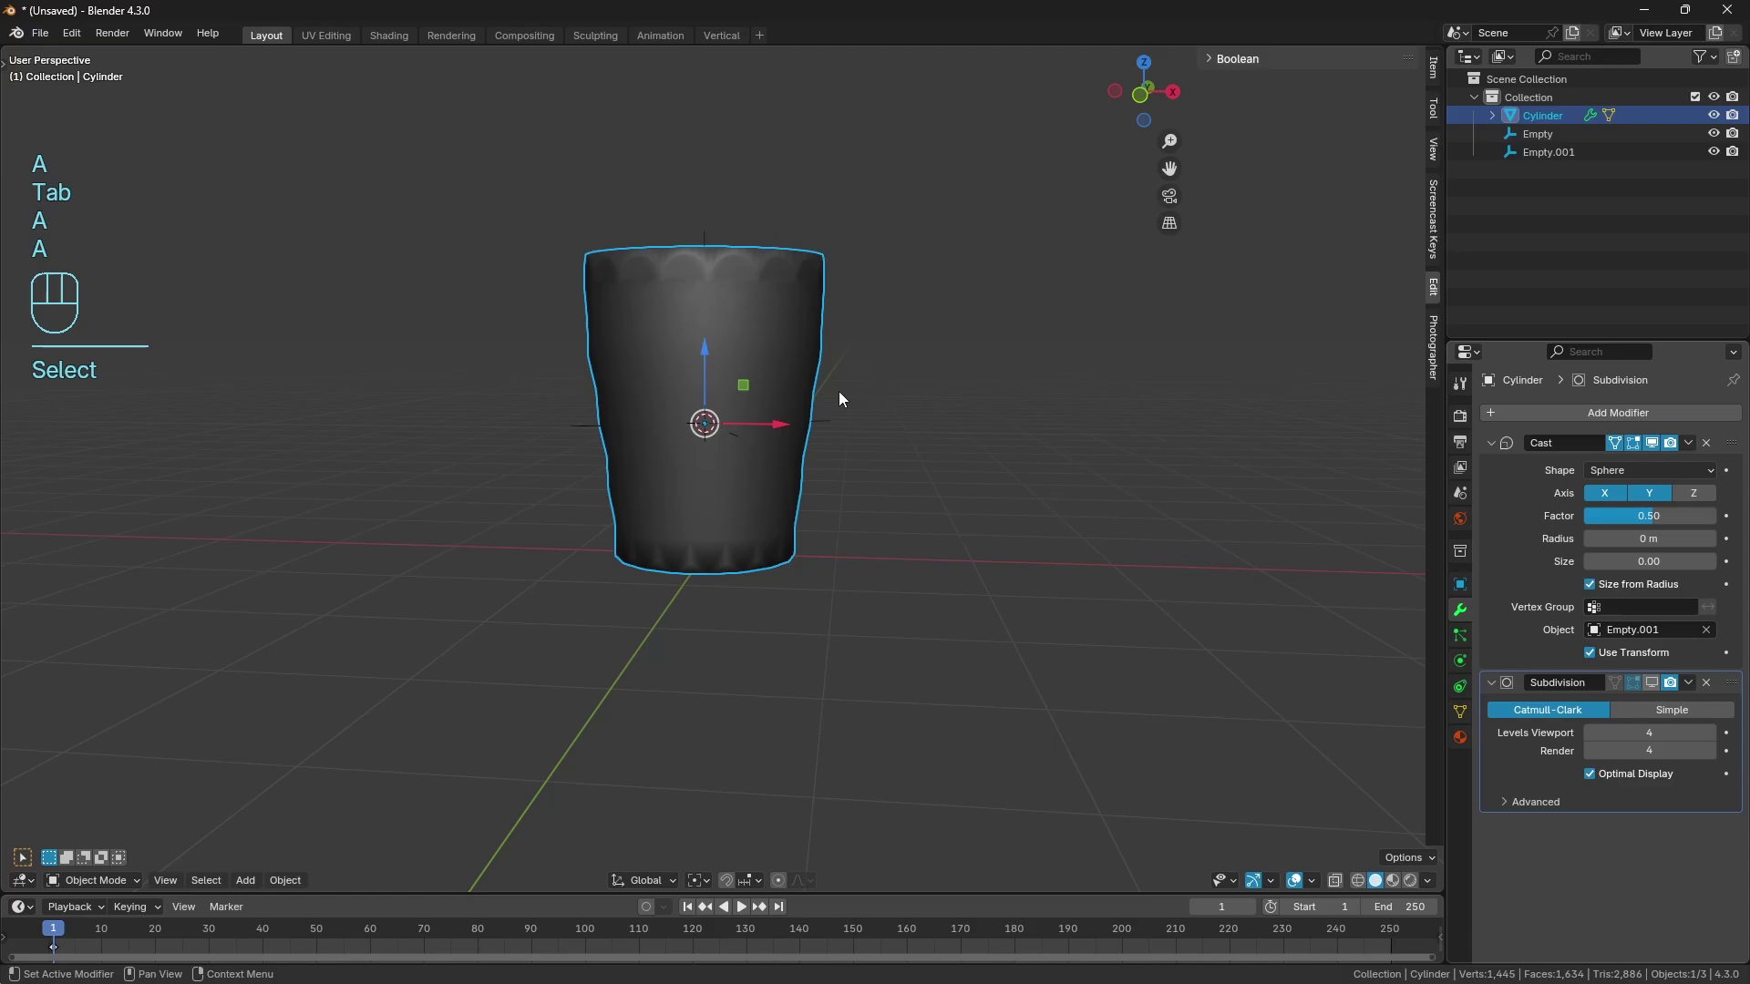
pyautogui.click(833, 377)
pyautogui.moveTo(816, 381); pyautogui.dragTo(809, 404)
pyautogui.press('a')
pyautogui.press('a')
pyautogui.moveTo(818, 411); pyautogui.dragTo(819, 448)
pyautogui.moveTo(803, 445); pyautogui.dragTo(748, 460)
pyautogui.rightClick(666, 230)
pyautogui.rightClick(669, 230)
pyautogui.middleClick(719, 358)
pyautogui.moveTo(668, 217); pyautogui.dragTo(817, 367)
pyautogui.middleClick(818, 364)
pyautogui.moveTo(681, 307); pyautogui.dragTo(737, 288)
pyautogui.middleClick(755, 301)
pyautogui.press('a')
pyautogui.press('a')
pyautogui.middleClick(761, 328)
pyautogui.moveTo(773, 405); pyautogui.dragTo(788, 369)
pyautogui.rightClick(770, 405)
pyautogui.middleClick(832, 464)
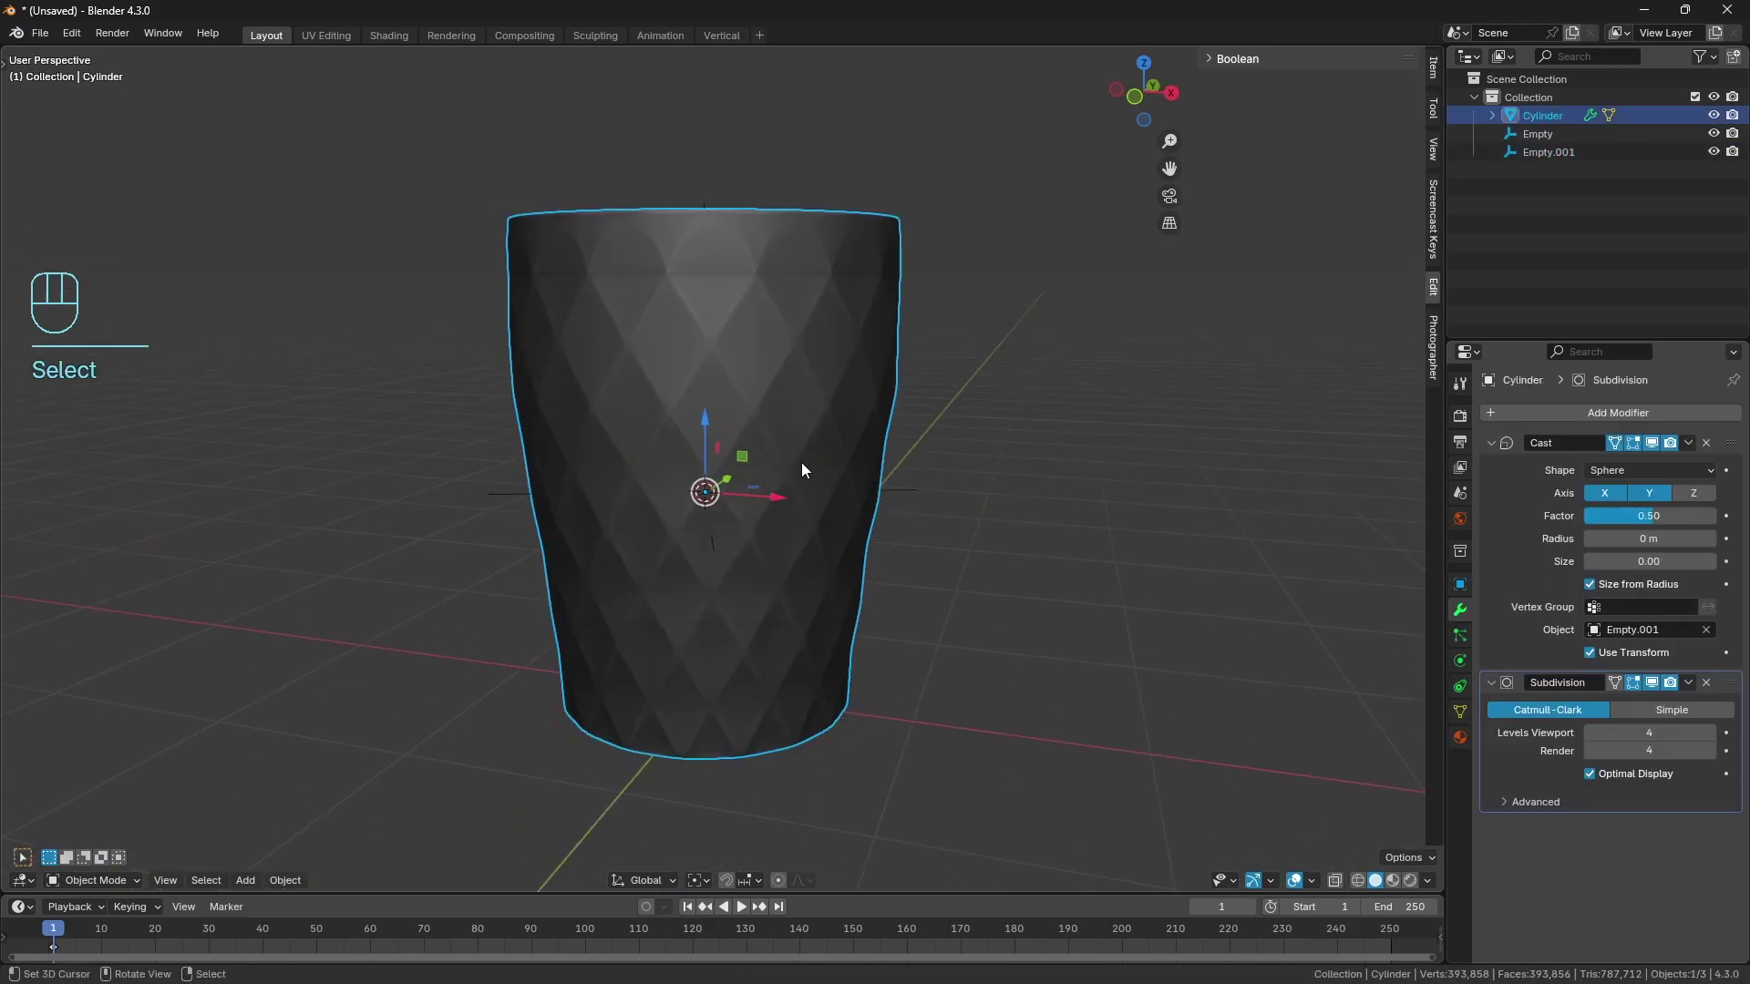
pyautogui.moveTo(712, 484); pyautogui.dragTo(759, 493)
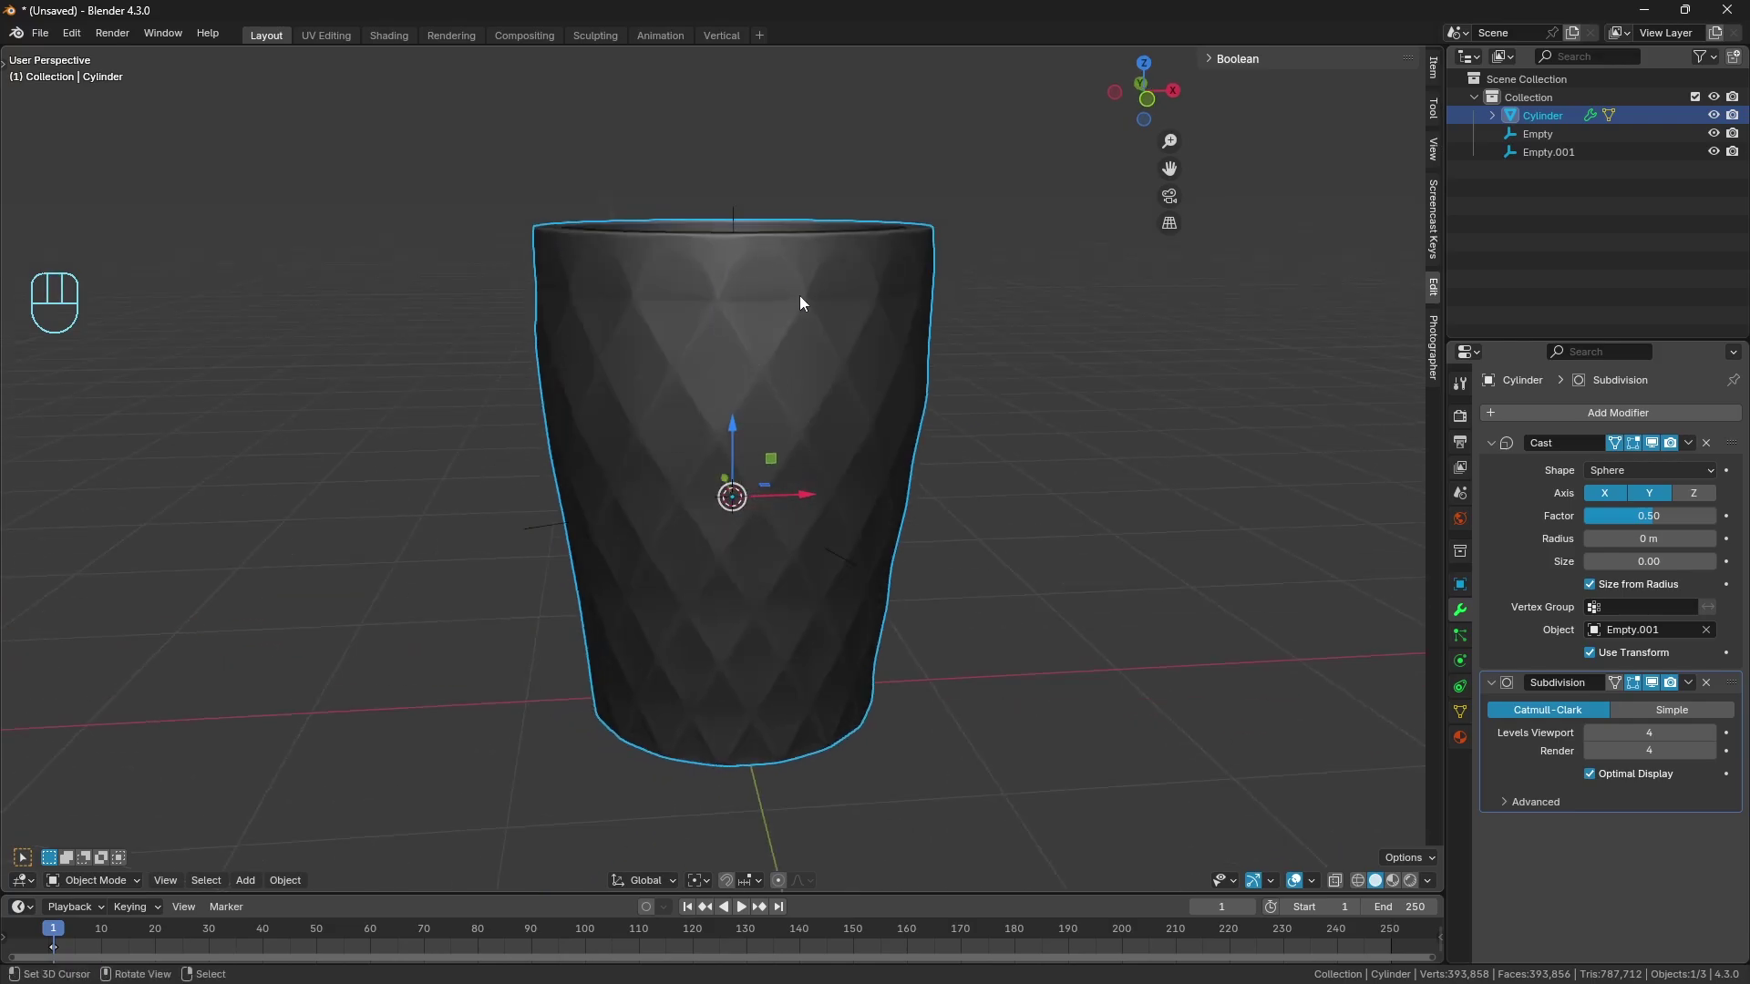
pyautogui.middleClick(774, 300)
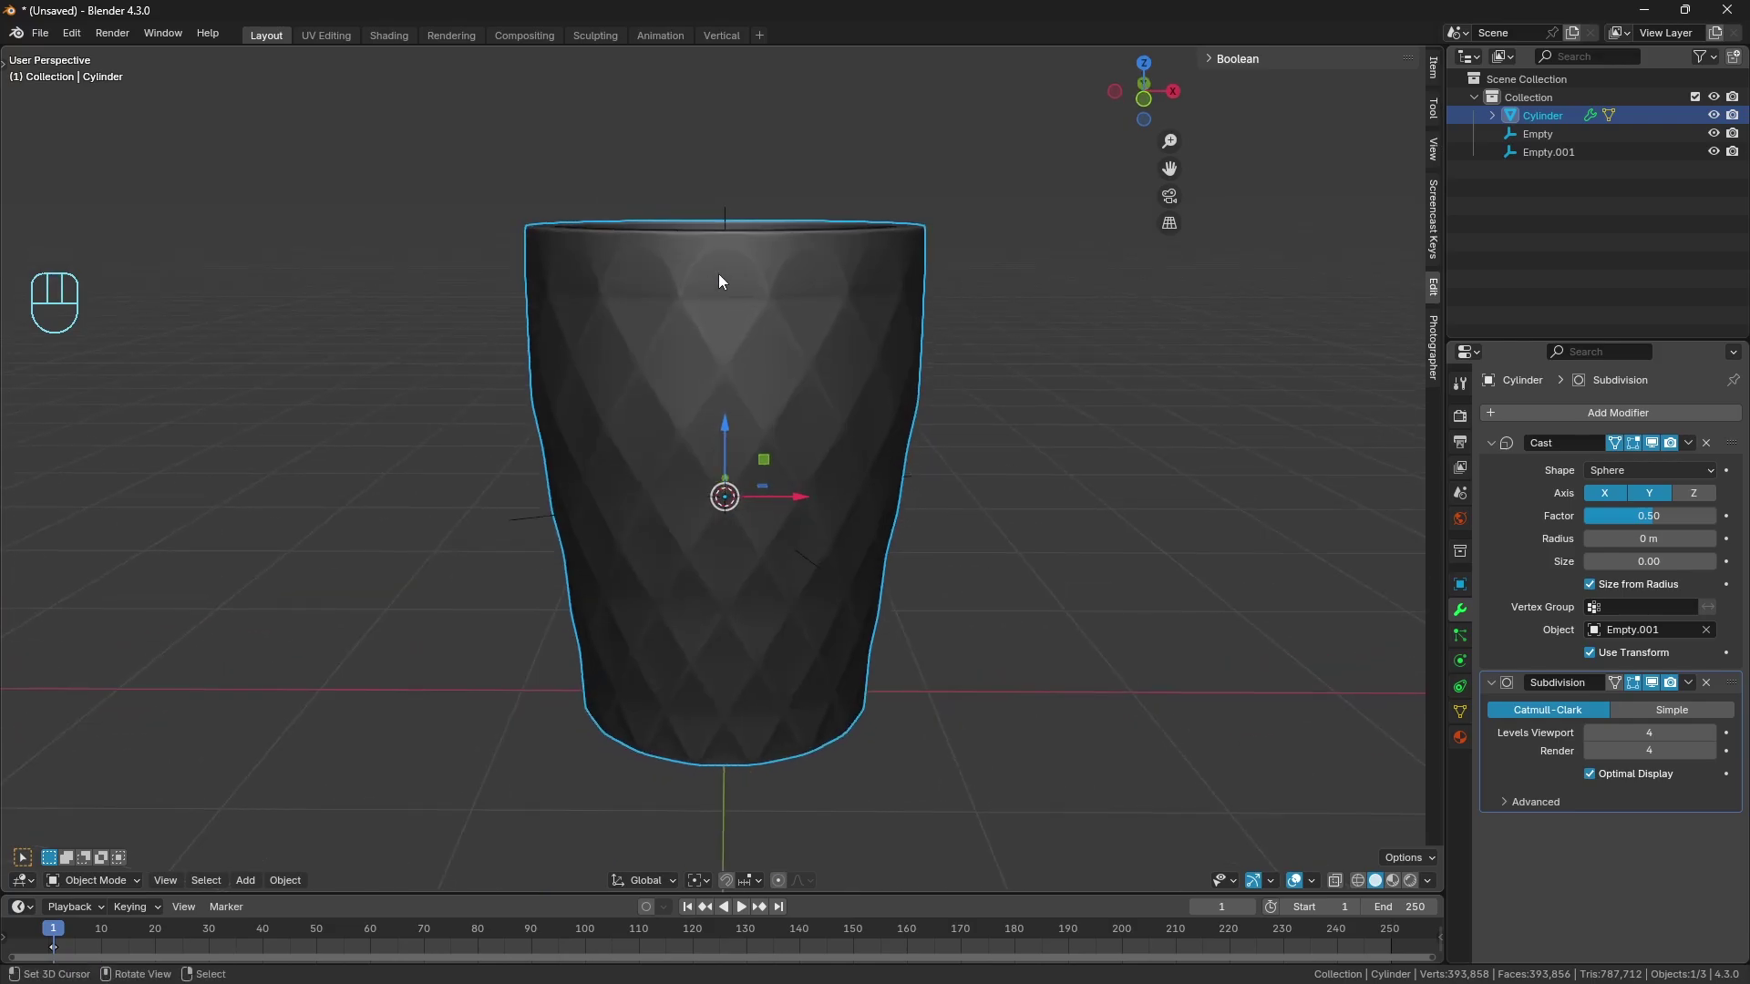